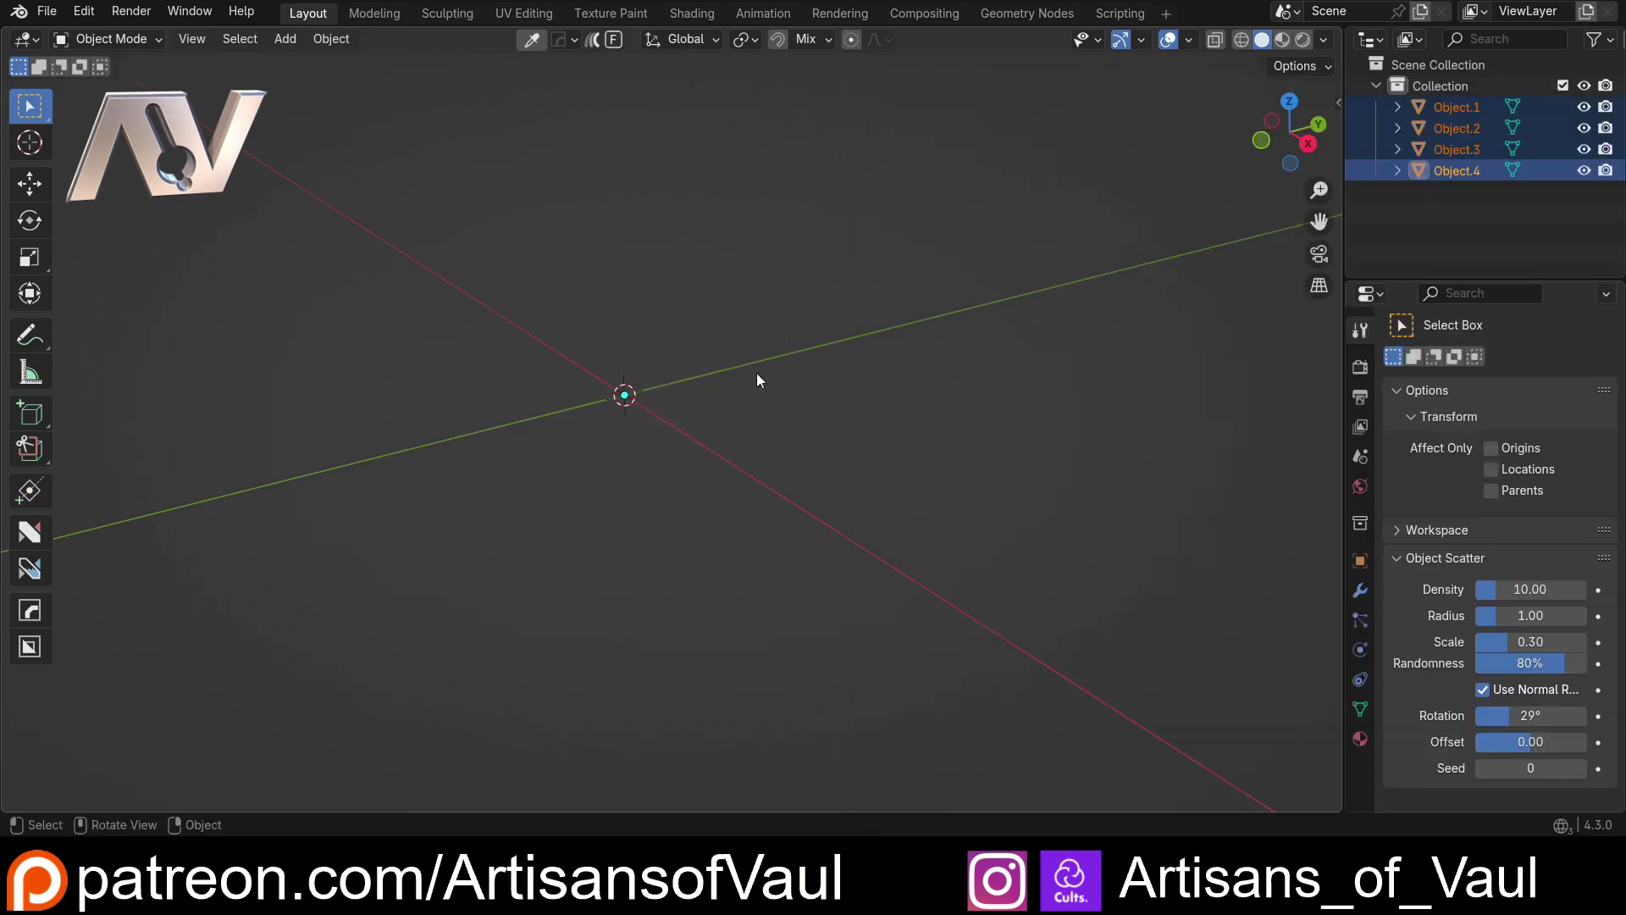
# Step: Delete the unwanted imported parts so only the threaded bolt piece Object.4 remains
pyautogui.scroll(-3)
pyautogui.middleClick(693, 379)
pyautogui.scroll(3)
pyautogui.middleClick(754, 437)
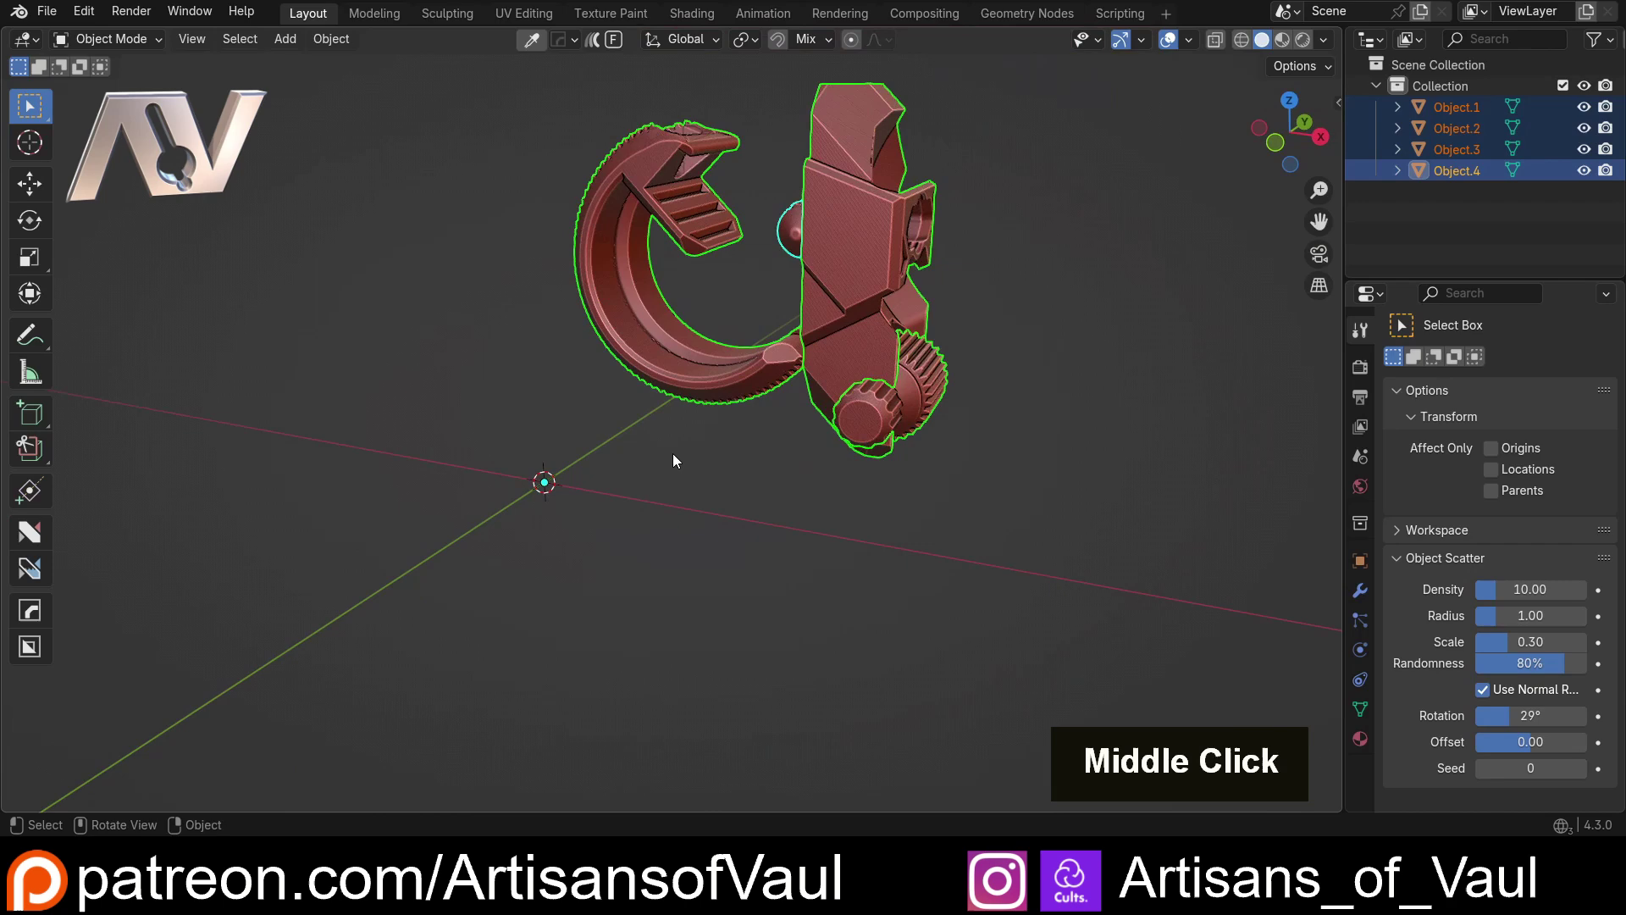
pyautogui.middleClick(798, 443)
pyautogui.middleClick(743, 510)
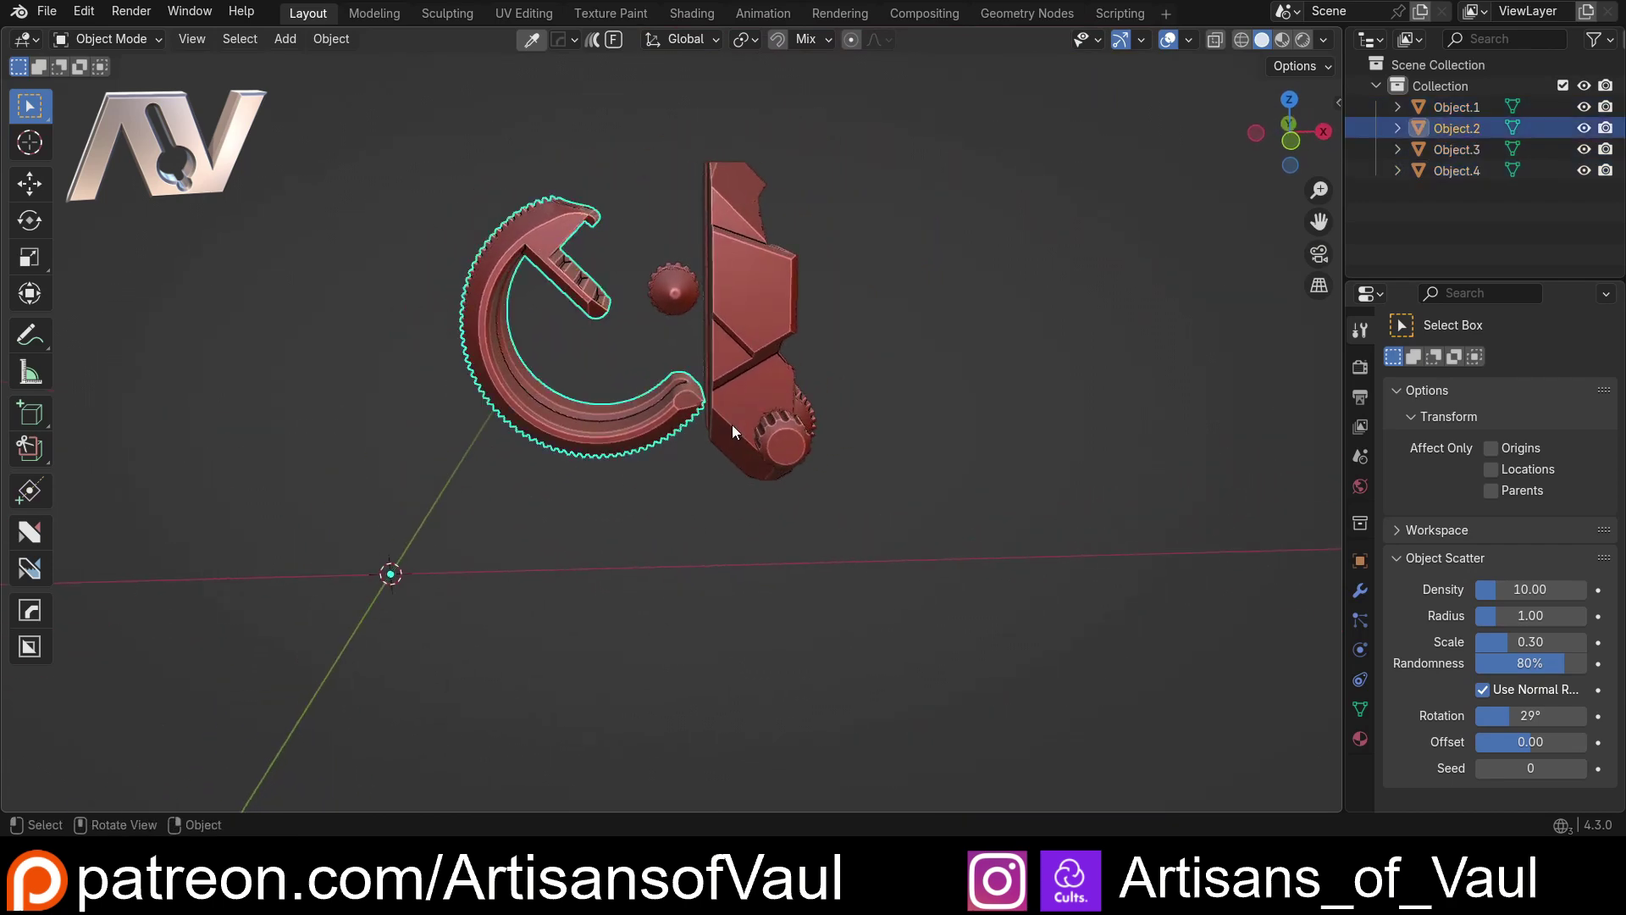
pyautogui.press('Delete')
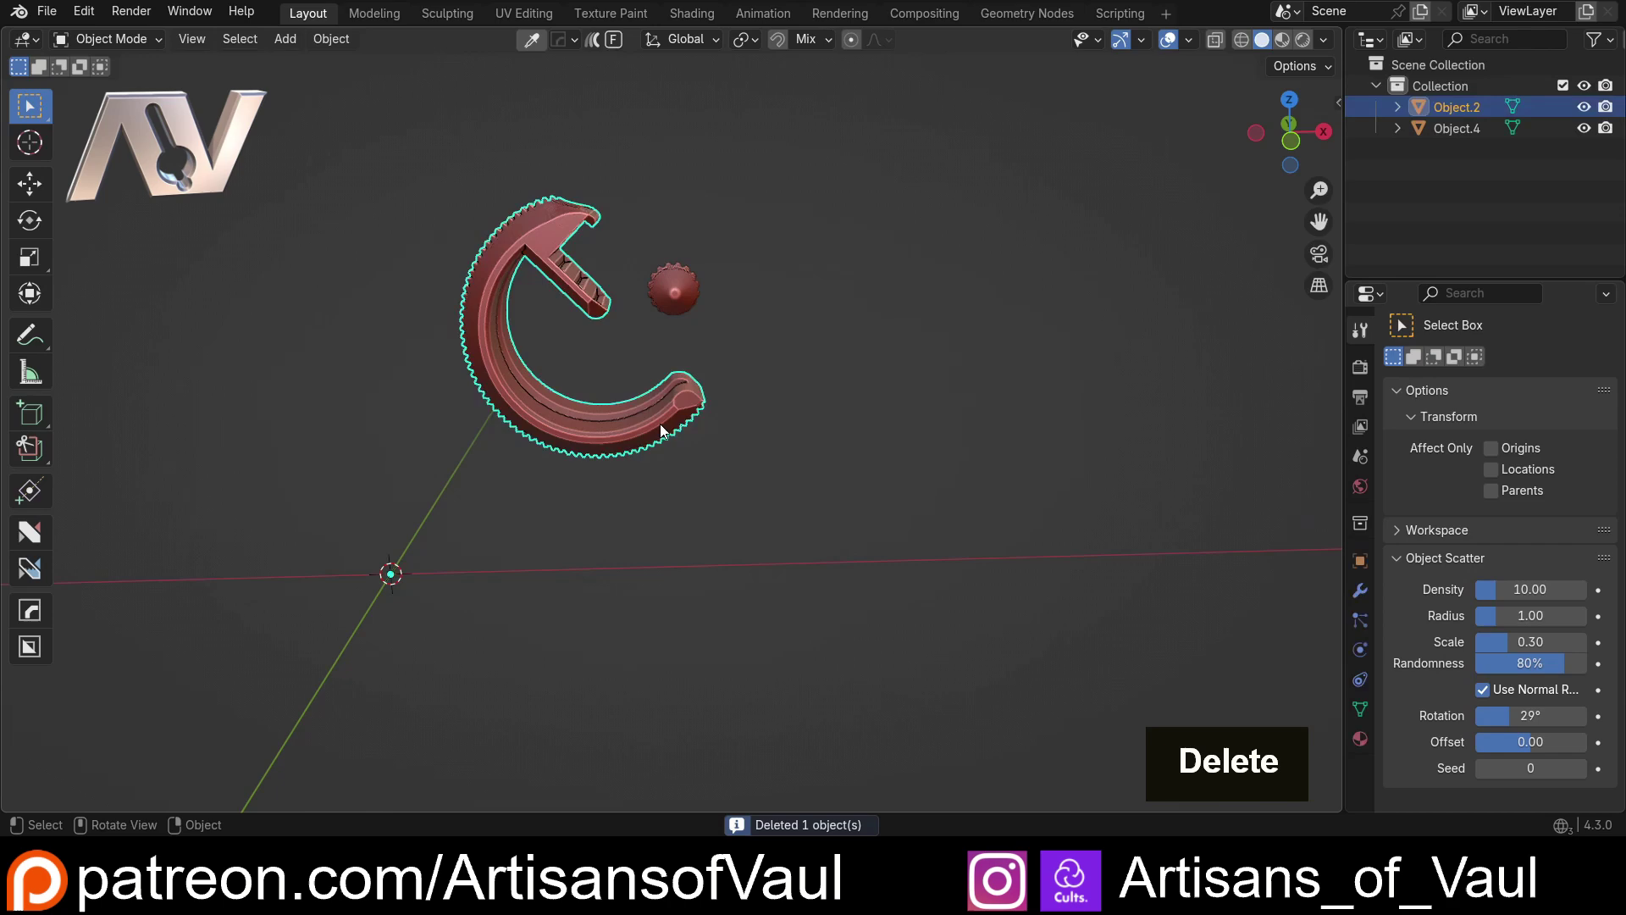
# Step: Frame the bolt piece and enter Edit Mode on its triangulated mesh
pyautogui.middleClick(709, 287)
pyautogui.middleClick(724, 299)
pyautogui.scroll(3)
pyautogui.middleClick(642, 332)
pyautogui.middleClick(628, 403)
pyautogui.scroll(3)
pyautogui.middleClick(633, 381)
pyautogui.middleClick(687, 404)
pyautogui.scroll(3)
pyautogui.press('Tab')
pyautogui.scroll(3)
# Step: Inspect the bolt's wireframe, return to Object Mode and bring up the Add-ons preferences
pyautogui.middleClick(568, 331)
pyautogui.scroll(3)
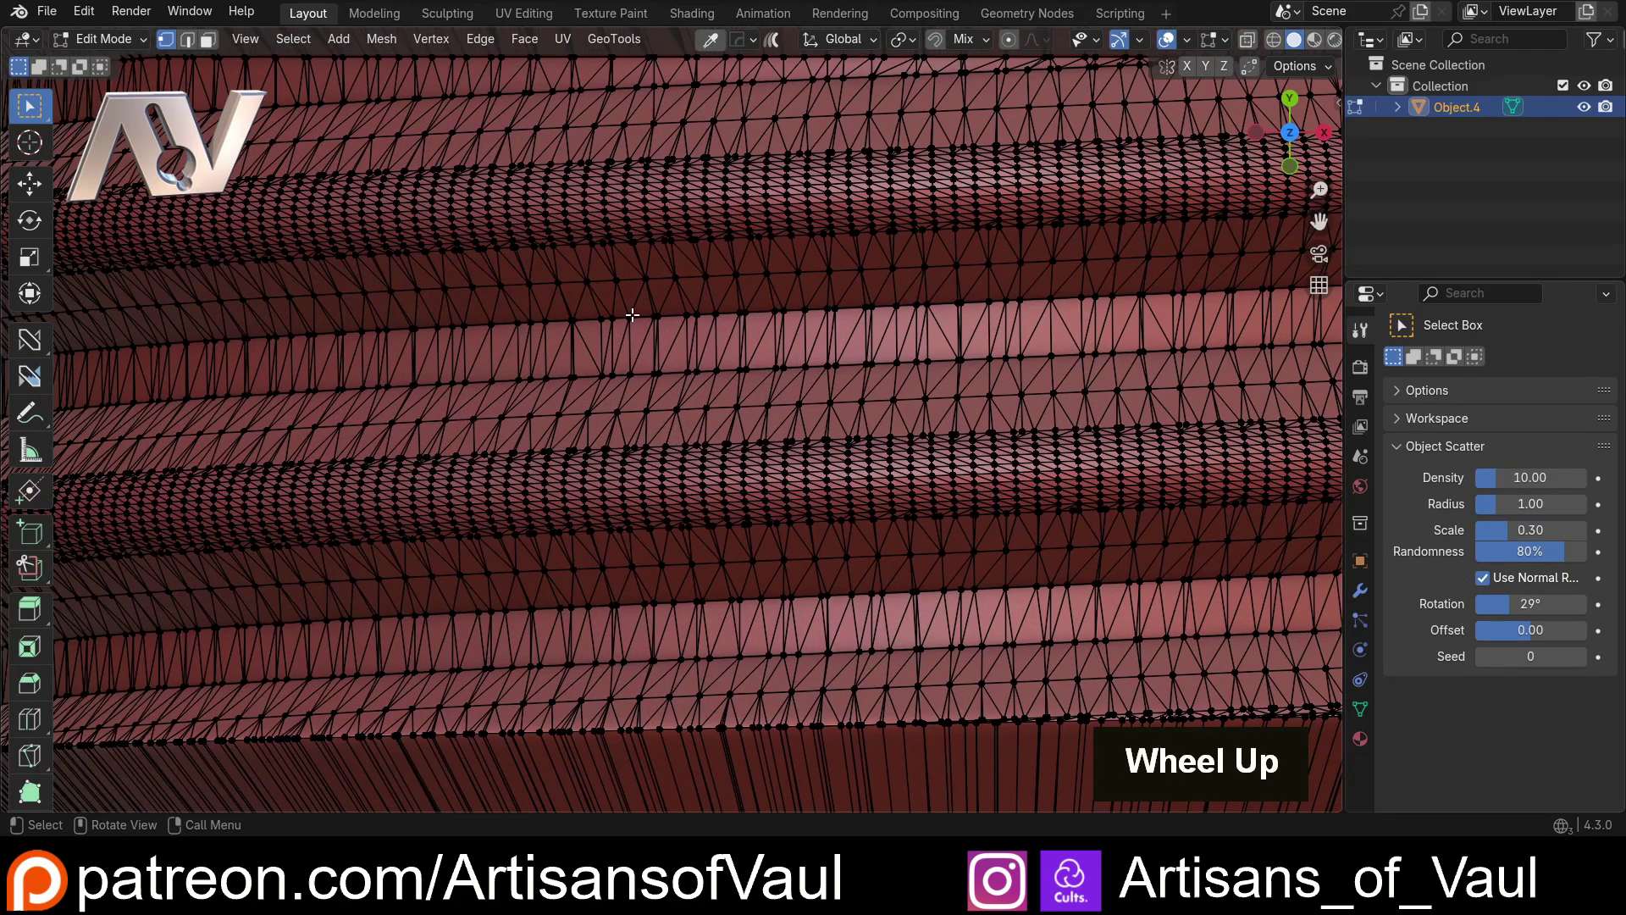
pyautogui.scroll(-3)
pyautogui.scroll(3)
pyautogui.scroll(-3)
pyautogui.press('Tab')
pyautogui.scroll(-3)
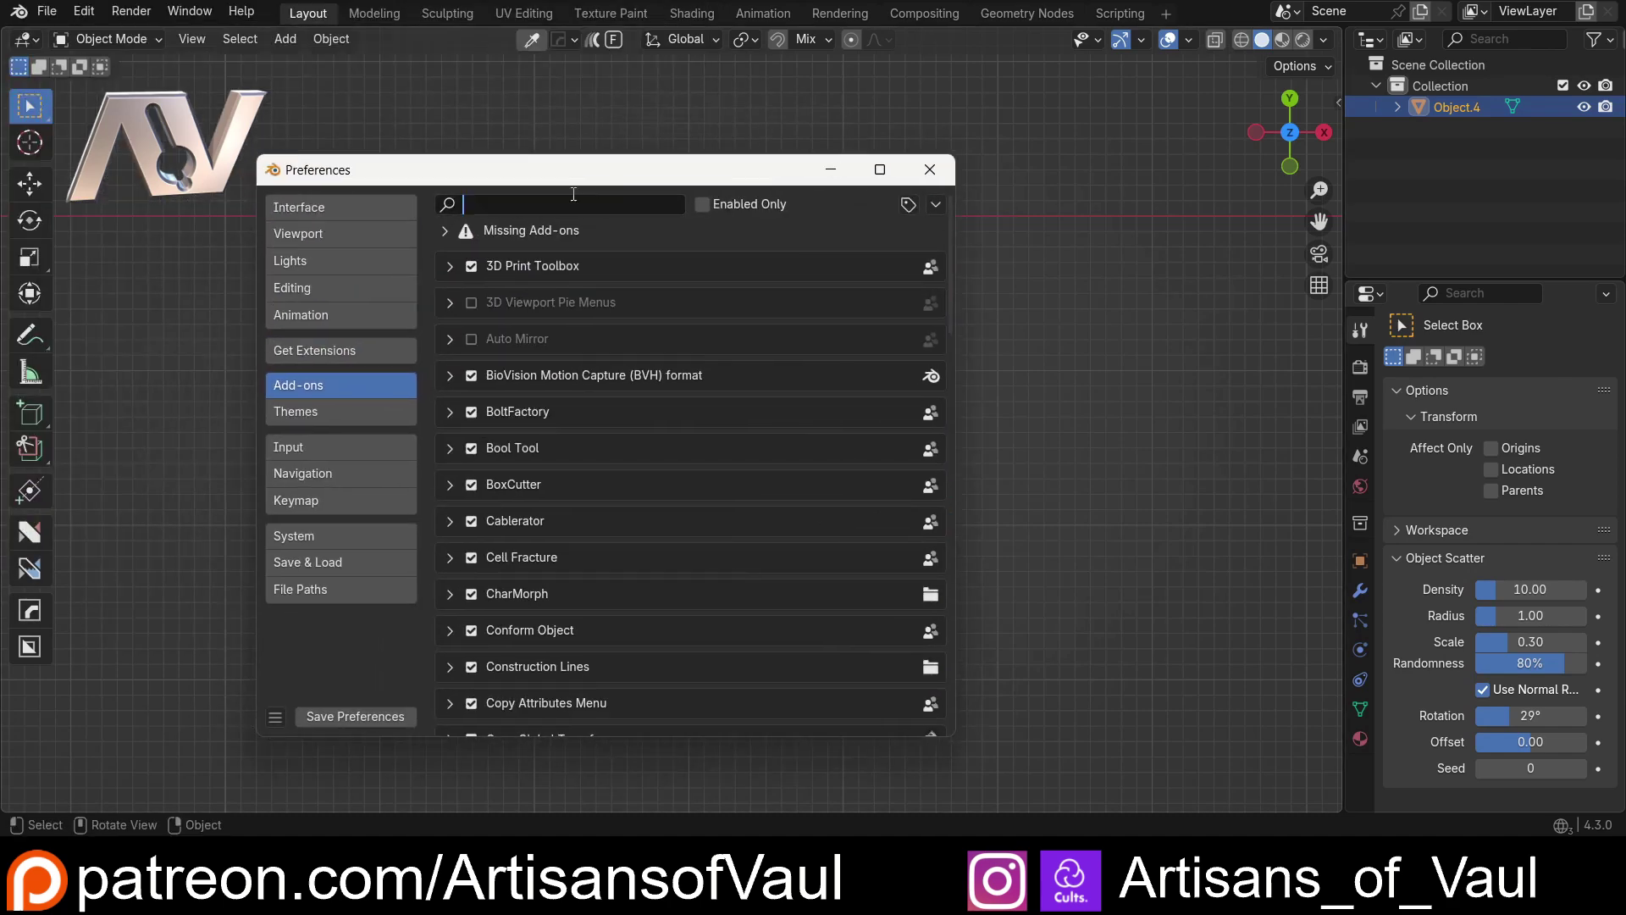
# Step: Filter add-ons by 'mach', expand MACHIN3tools and browse its pie menu tool settings
pyautogui.press('a')
pyautogui.press('h')
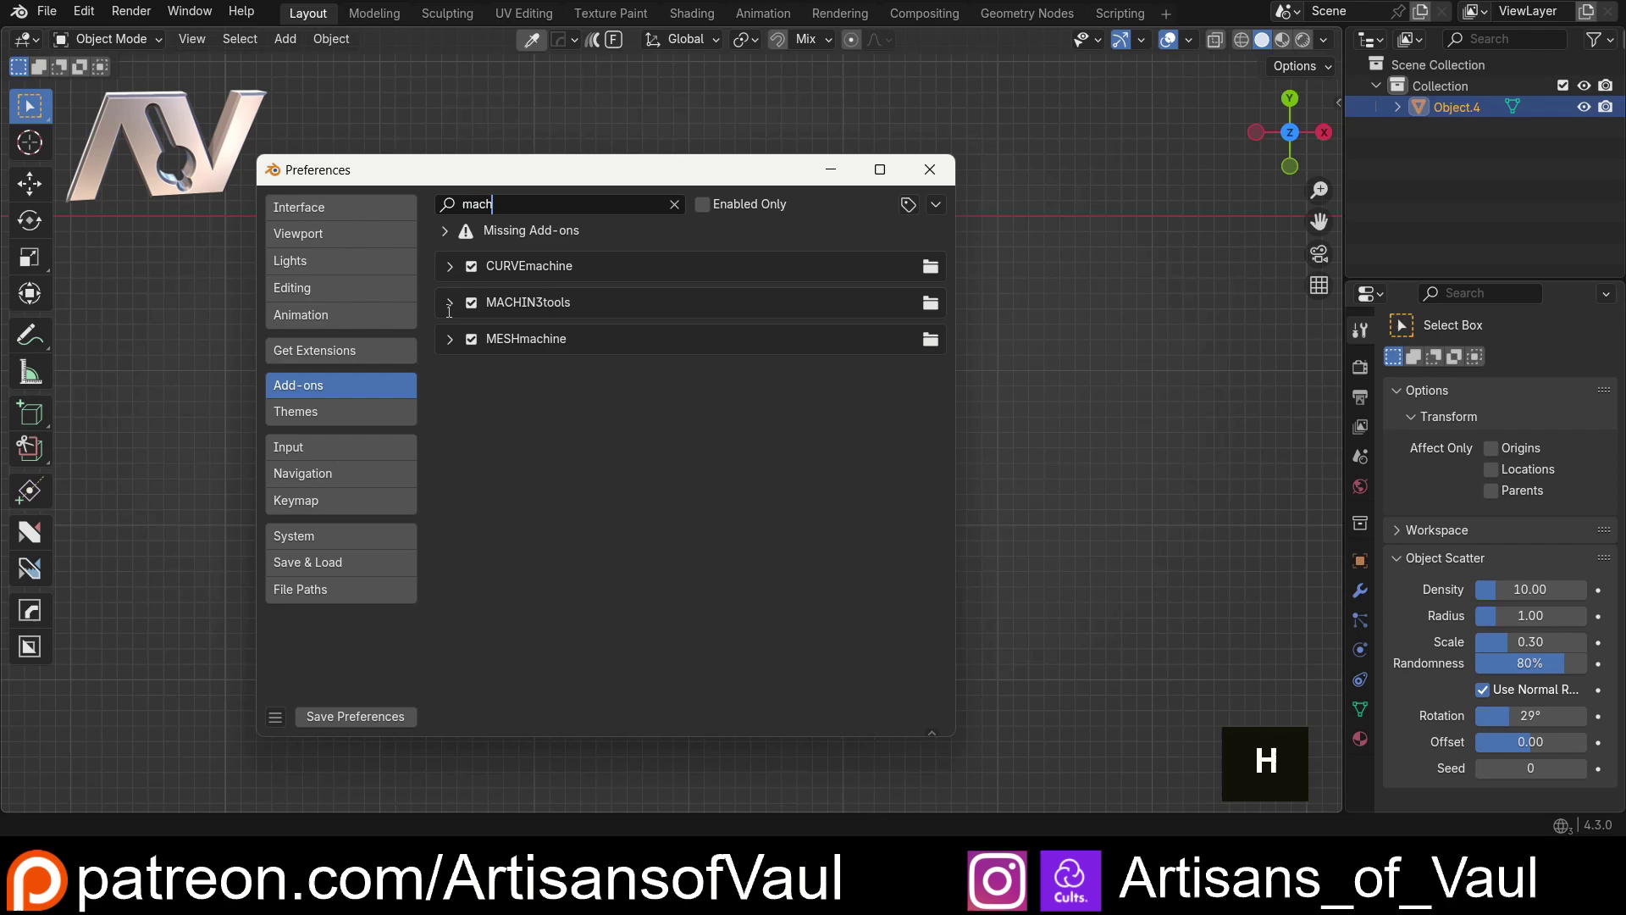
pyautogui.doubleClick(453, 310)
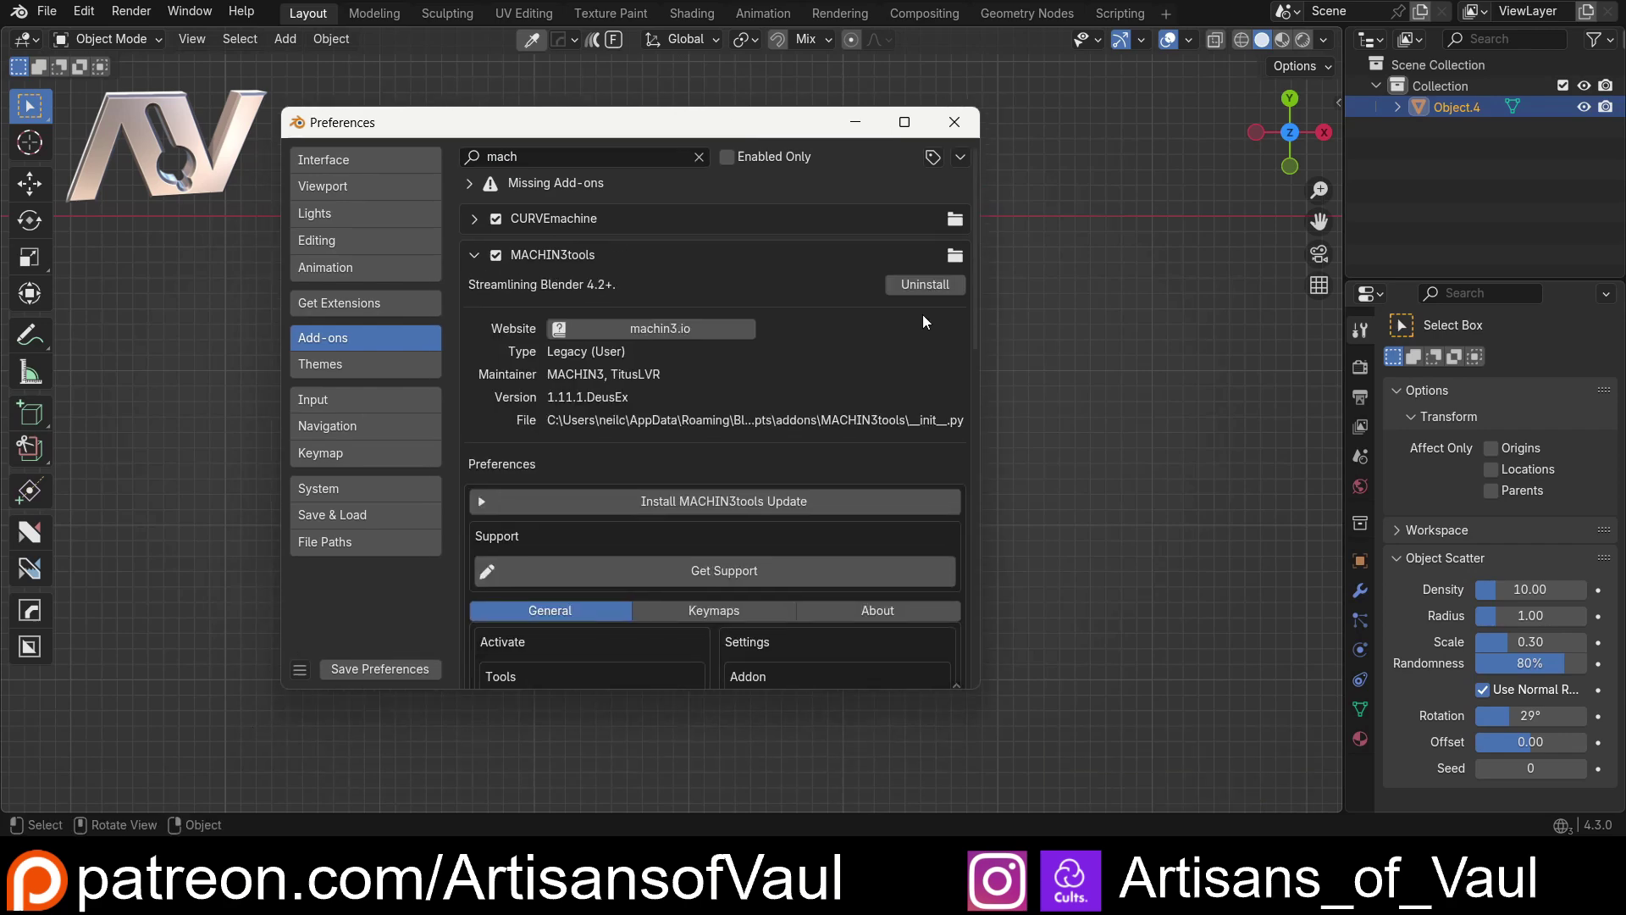
pyautogui.scroll(-3)
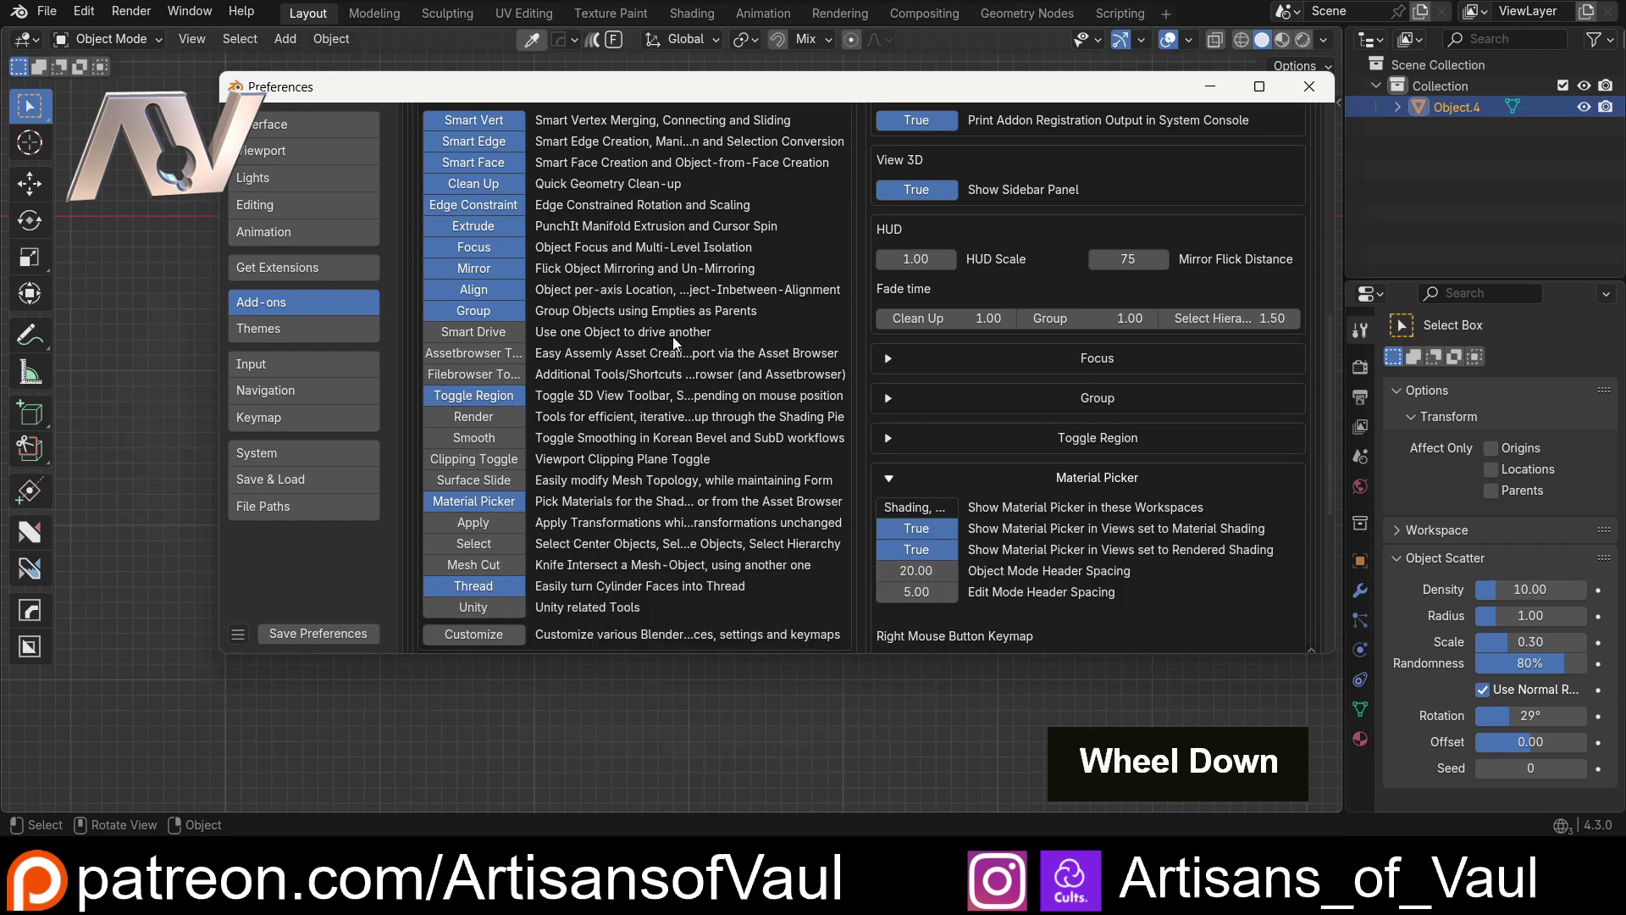
pyautogui.scroll(3)
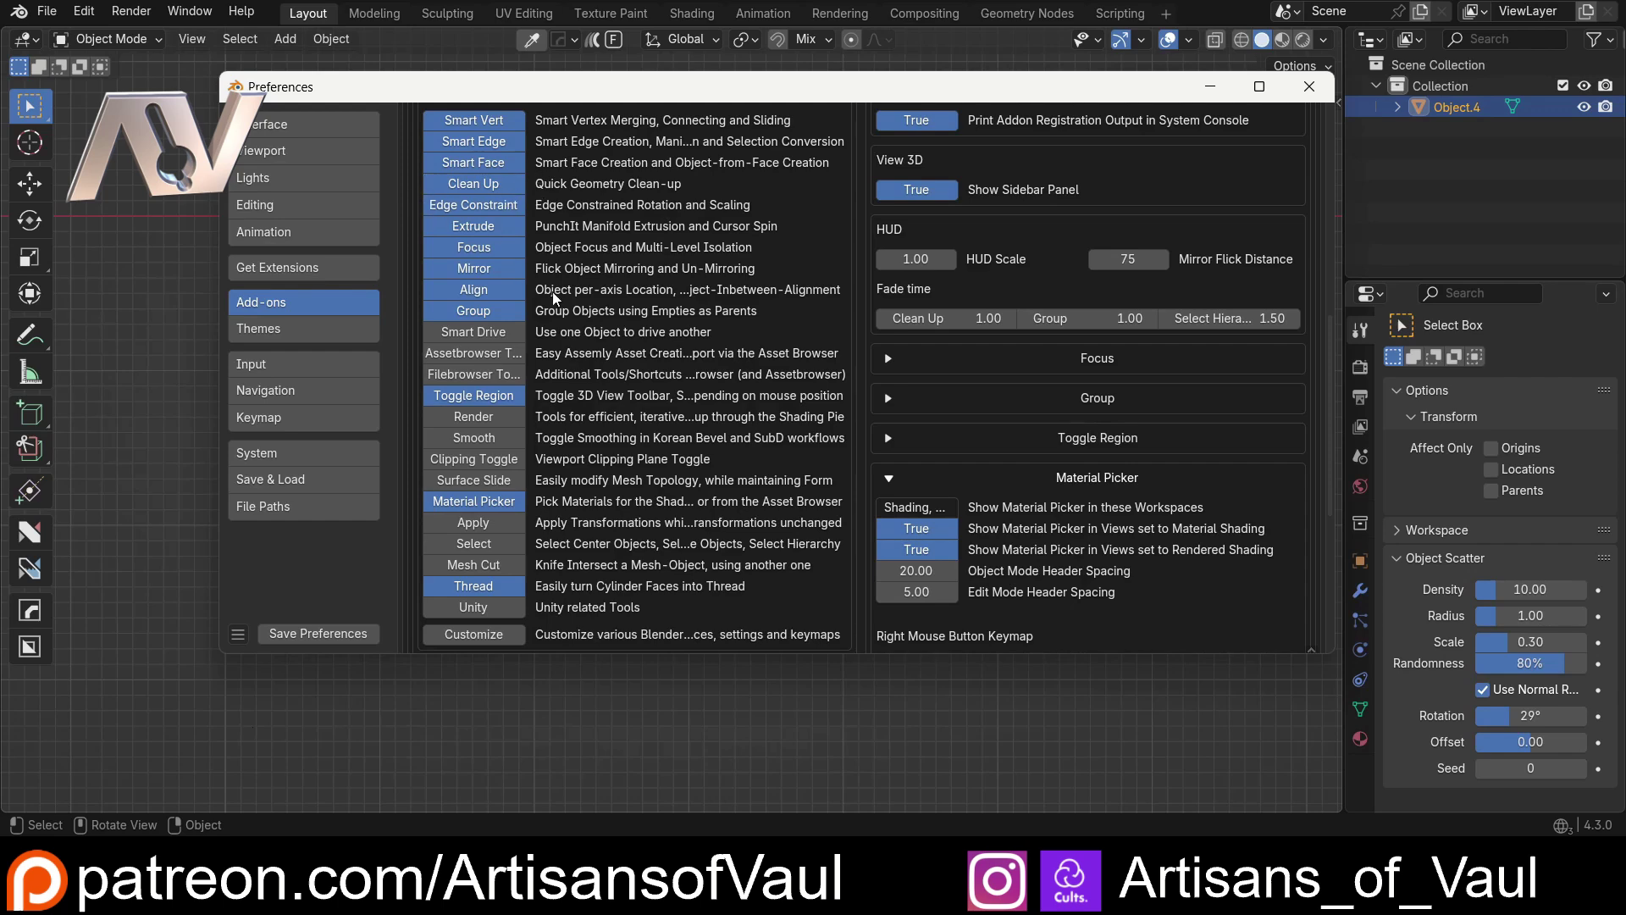
pyautogui.scroll(-3)
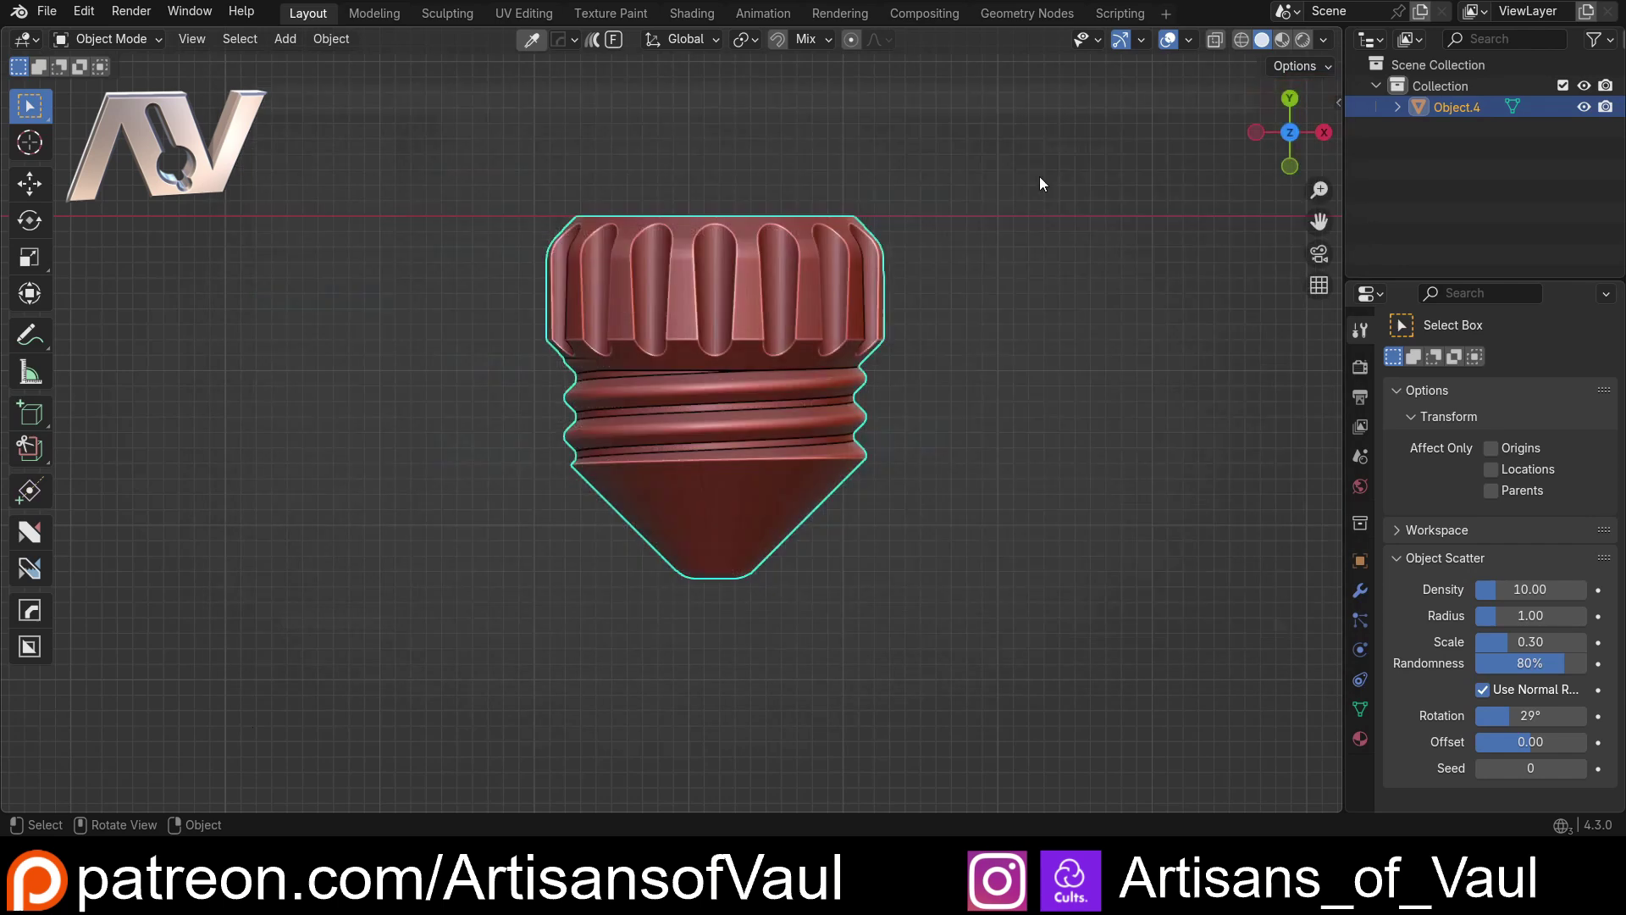
# Step: Zoom in close on the bolt's thread profile and center its outline in view
pyautogui.scroll(3)
pyautogui.middleClick(439, 413)
pyautogui.scroll(3)
pyautogui.middleClick(556, 489)
pyautogui.scroll(-3)
pyautogui.scroll(3)
pyautogui.scroll(-3)
pyautogui.scroll(3)
pyautogui.middleClick(350, 382)
pyautogui.scroll(3)
pyautogui.middleClick(549, 450)
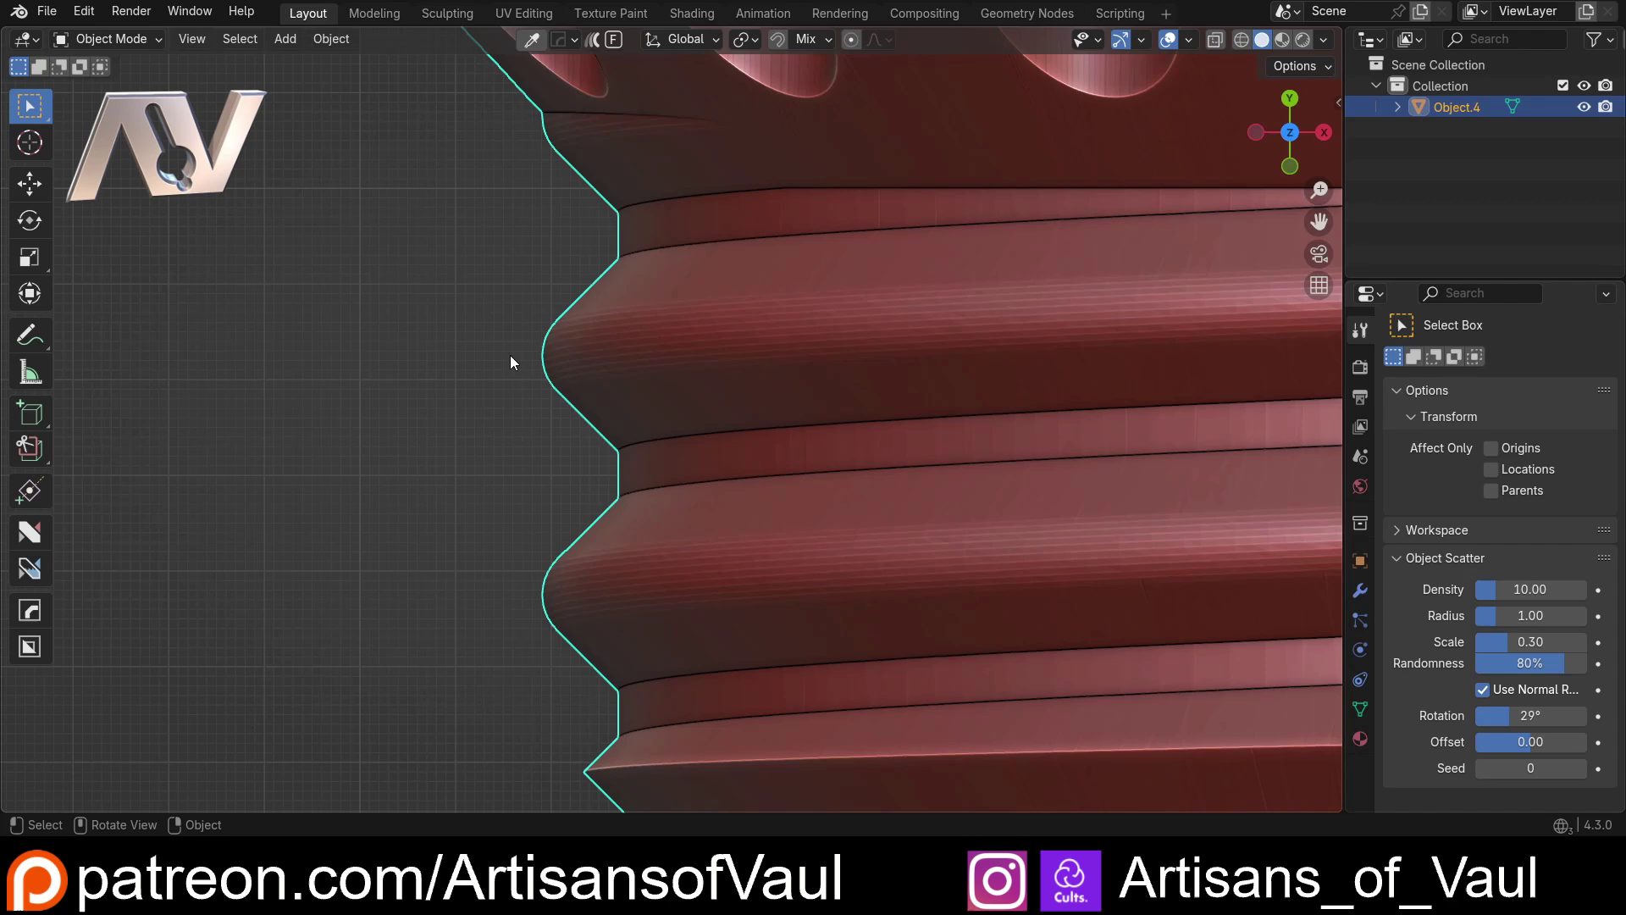
# Step: Sketch annotation marks beside the thread edges, undoing and redrawing them
pyautogui.press('d')
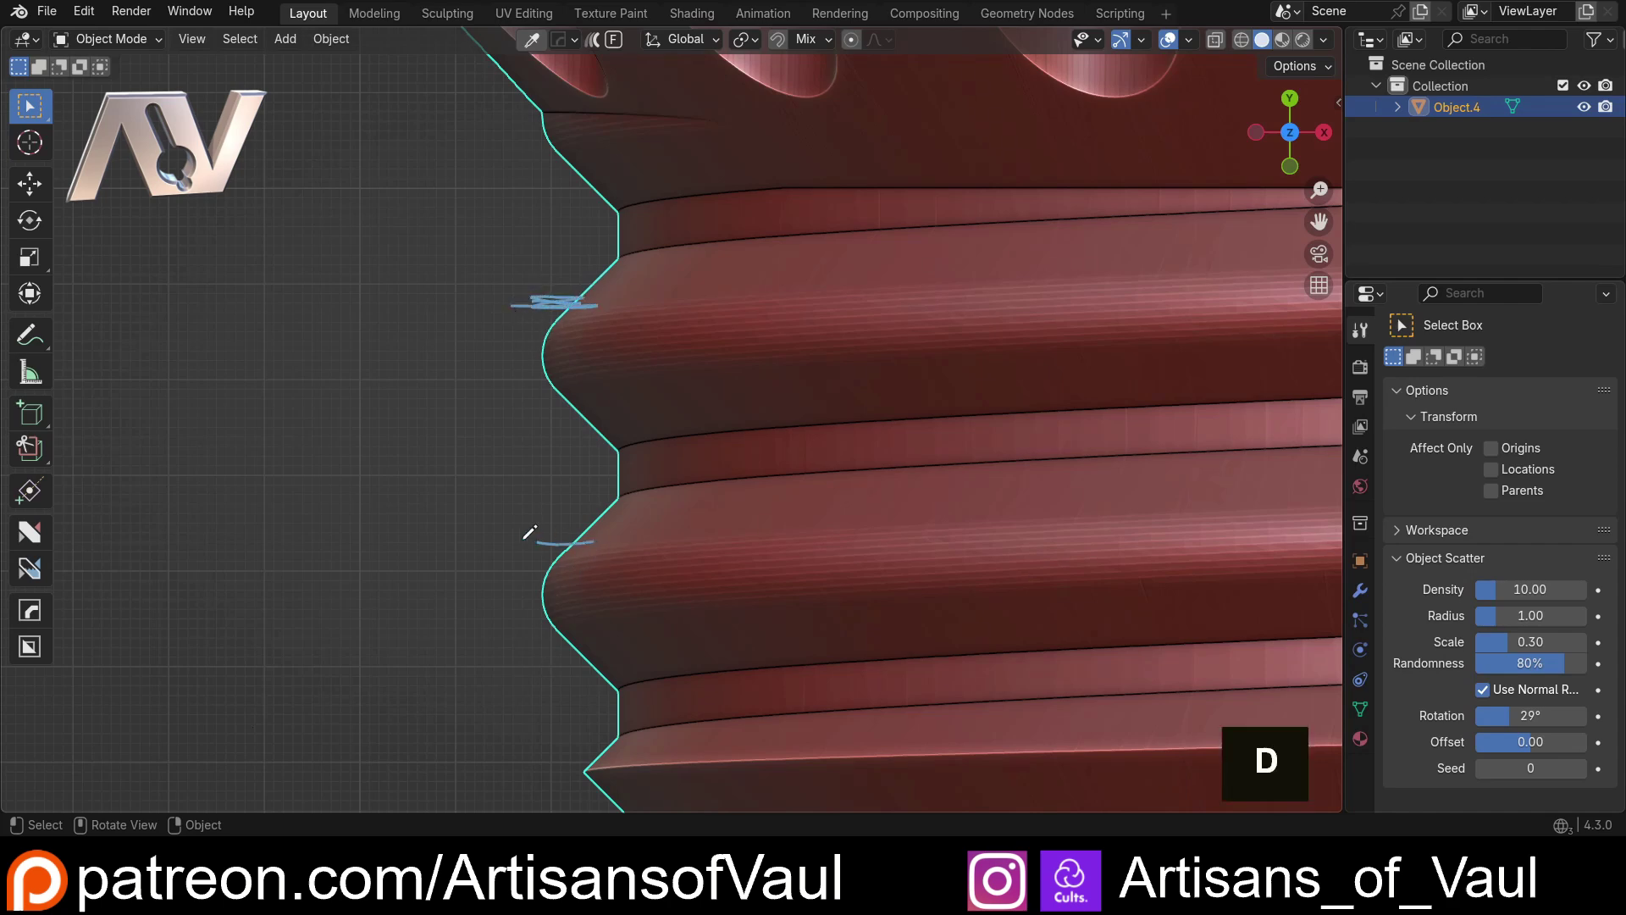
pyautogui.press('ctrl+z')
pyautogui.press('d')
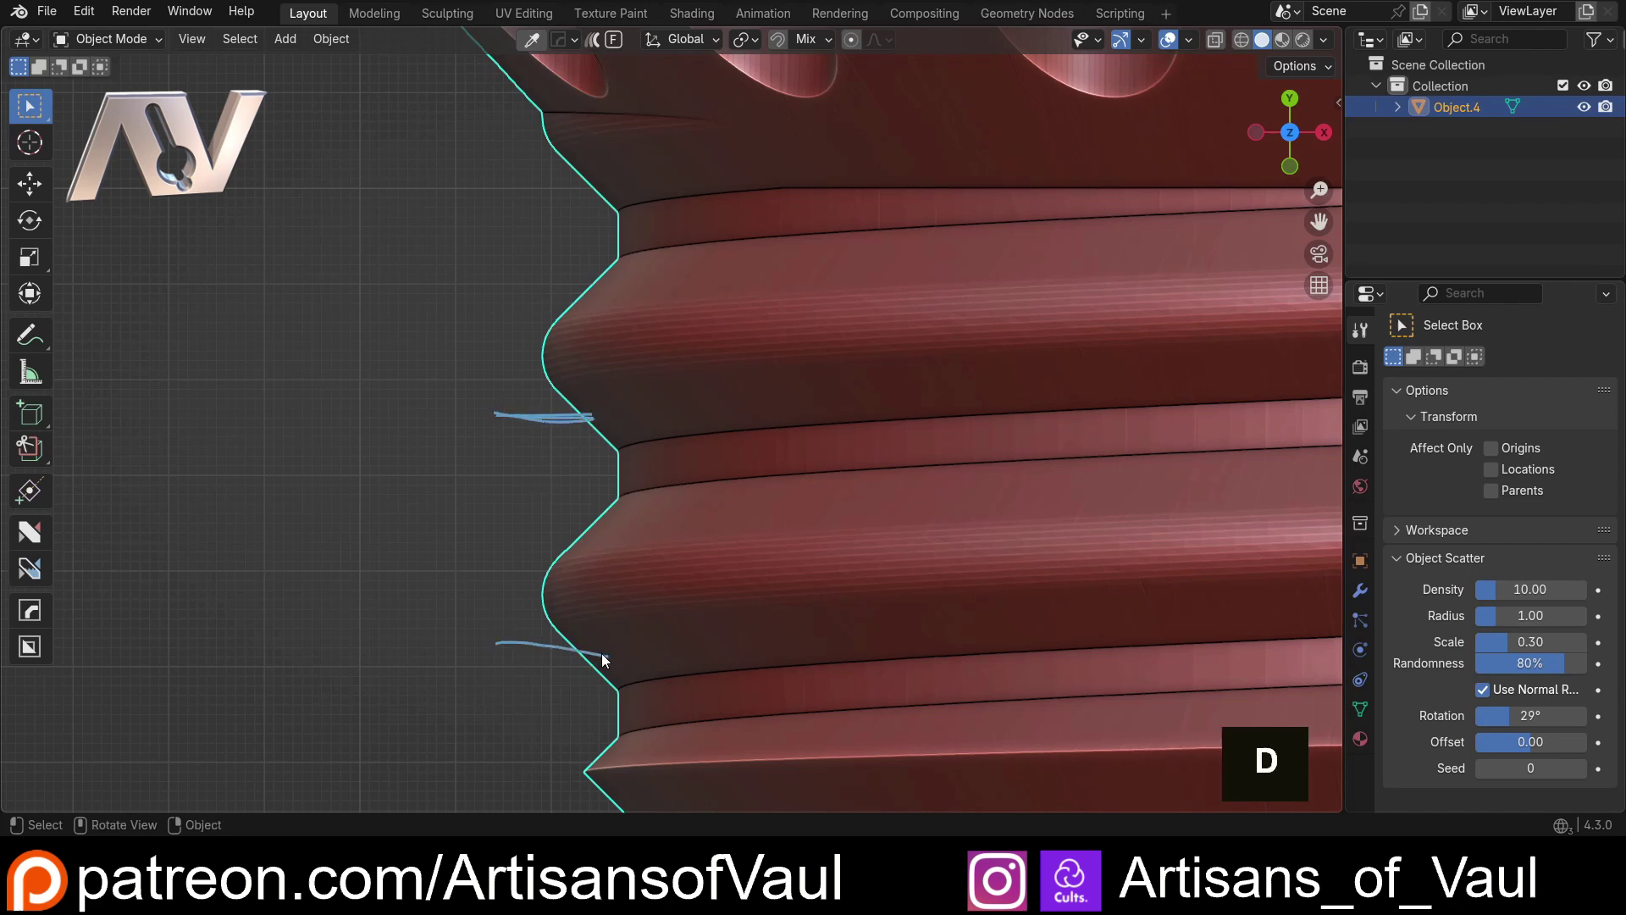
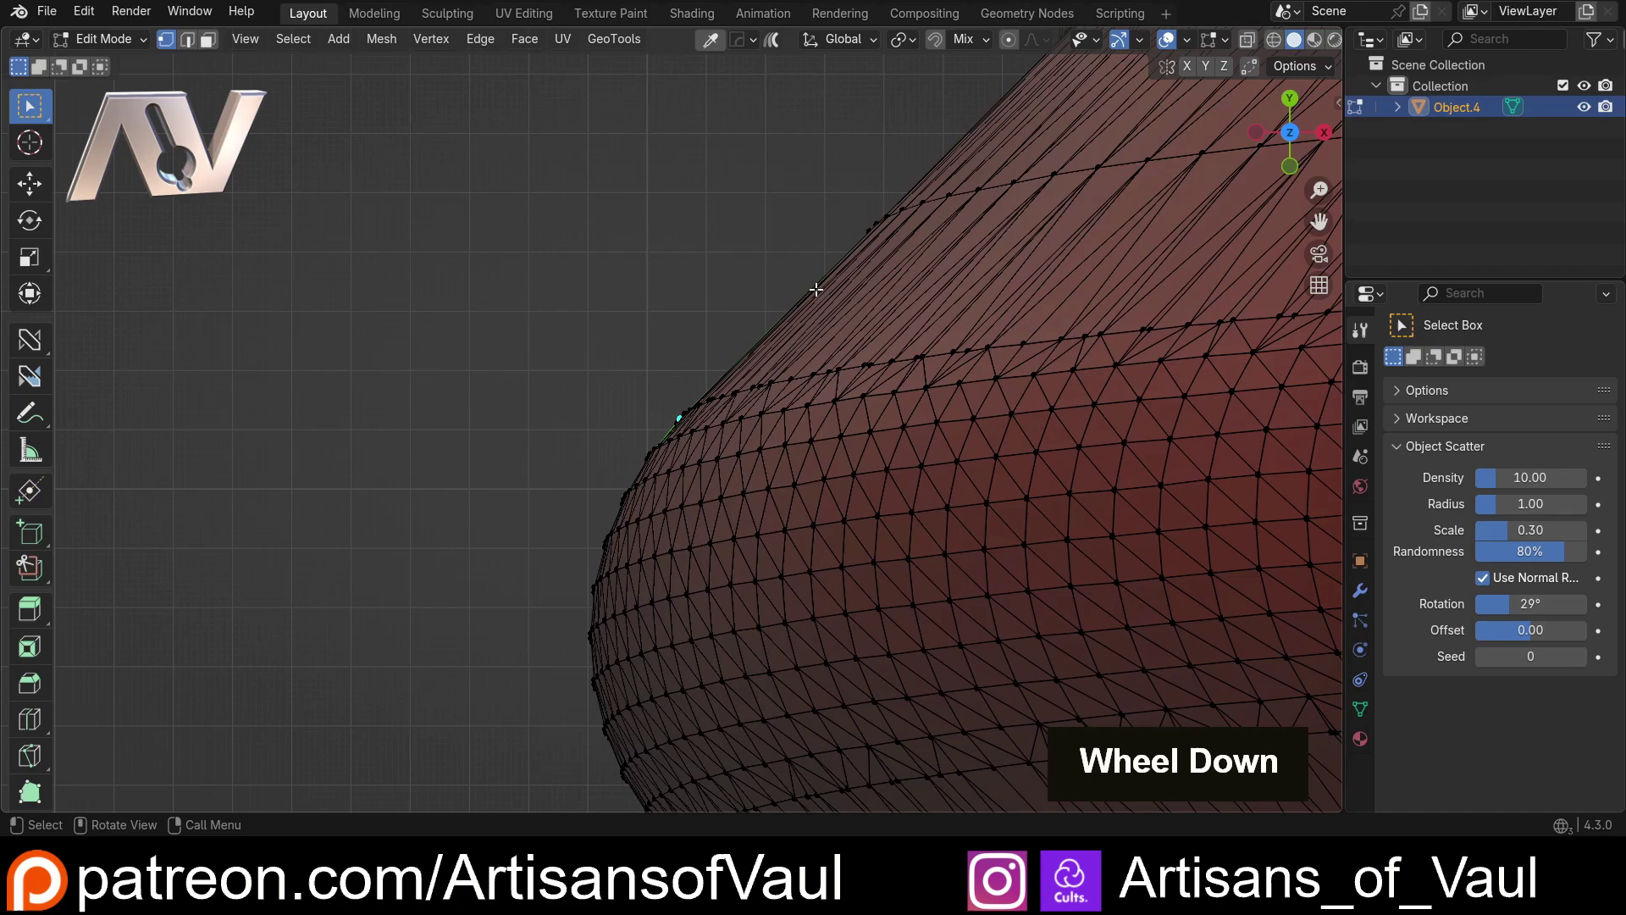
# Step: Follow the bolt's silhouette in Edit Mode, selecting the runs of edges along its outline
pyautogui.middleClick(745, 340)
pyautogui.scroll(-3)
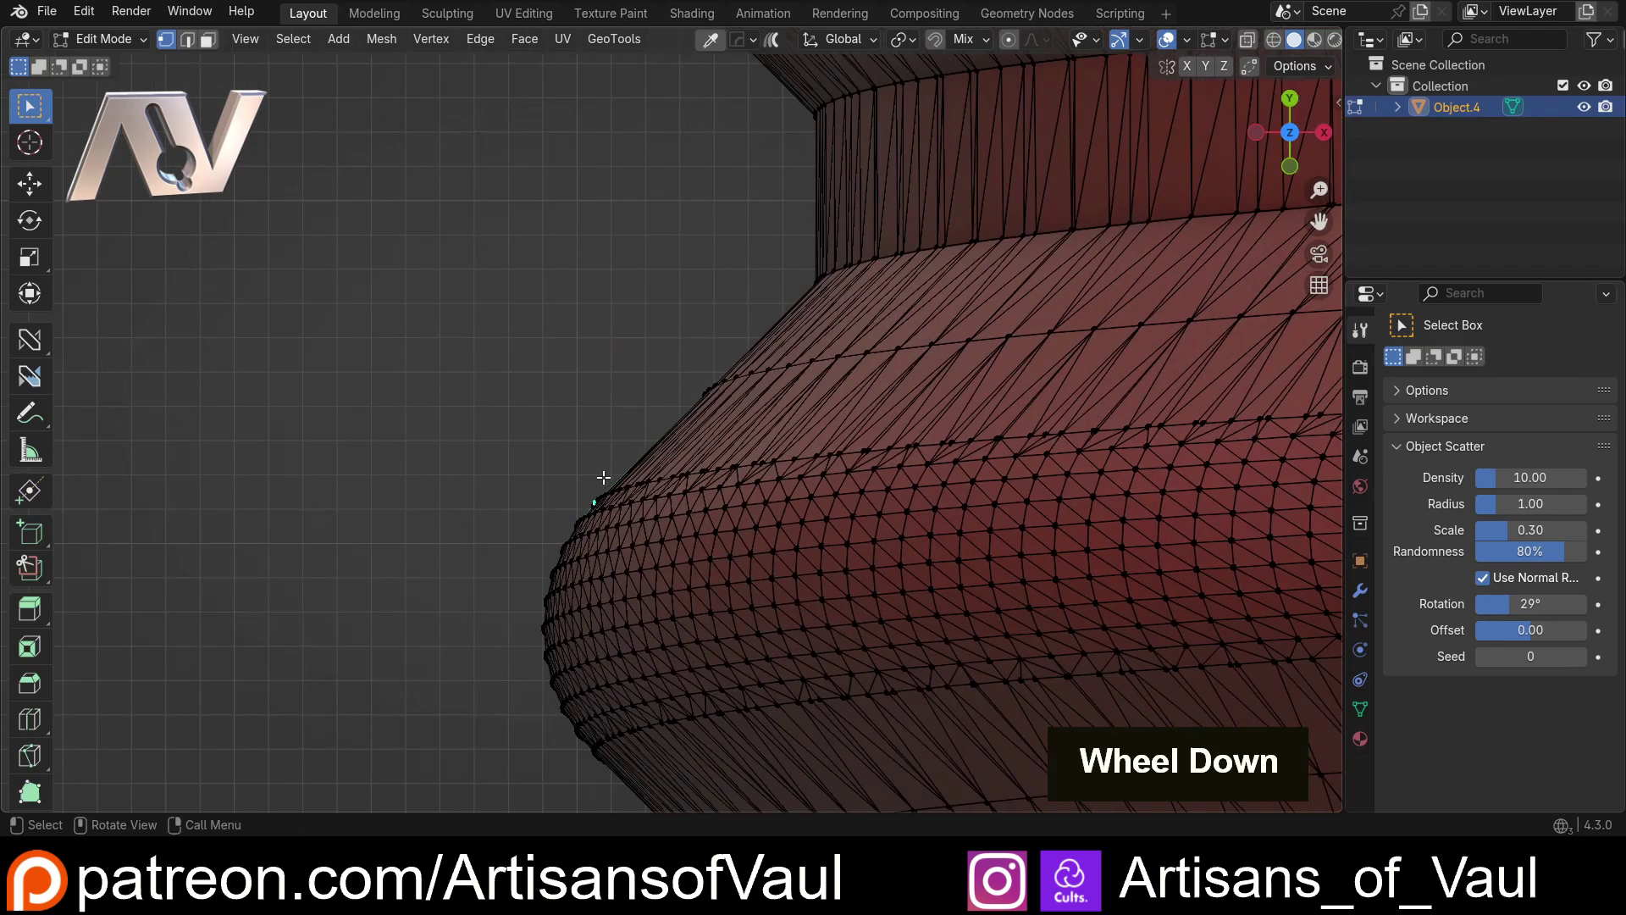
pyautogui.scroll(3)
pyautogui.middleClick(478, 624)
pyautogui.scroll(3)
pyautogui.middleClick(599, 508)
pyautogui.scroll(-3)
pyautogui.scroll(3)
pyautogui.doubleClick(797, 339)
pyautogui.scroll(-3)
pyautogui.middleClick(756, 180)
pyautogui.scroll(-3)
pyautogui.middleClick(725, 175)
pyautogui.scroll(3)
pyautogui.middleClick(441, 365)
pyautogui.scroll(3)
pyautogui.middleClick(624, 428)
pyautogui.scroll(3)
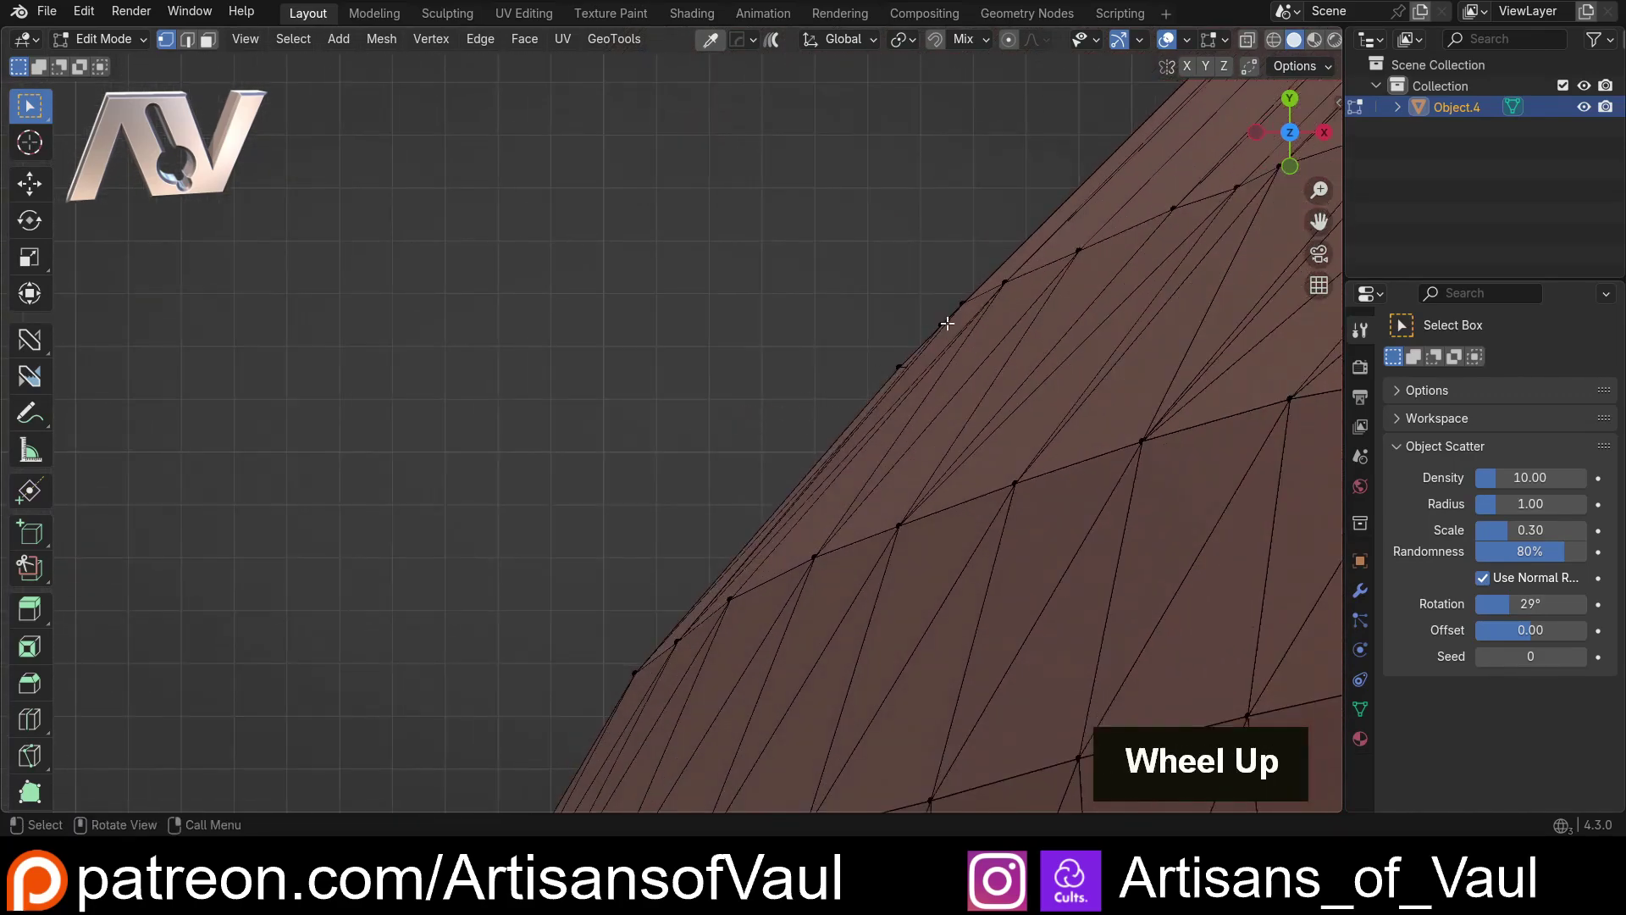
pyautogui.doubleClick(968, 296)
pyautogui.scroll(-3)
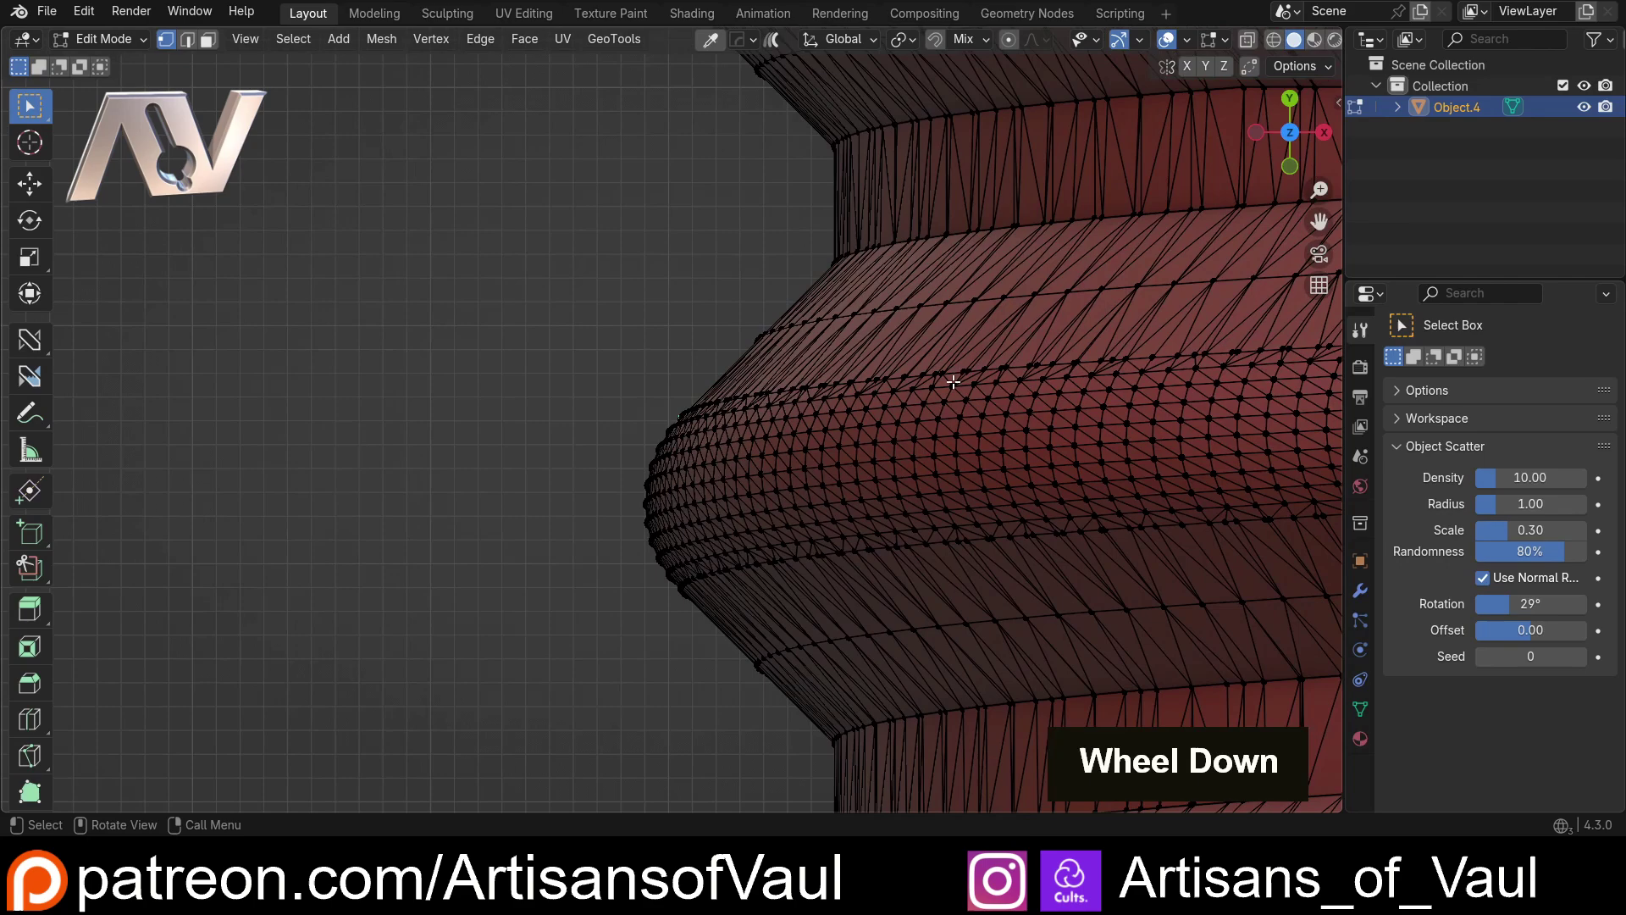
# Step: Select the two stray vertices on the thread outline and frame them together
pyautogui.middleClick(750, 422)
pyautogui.scroll(3)
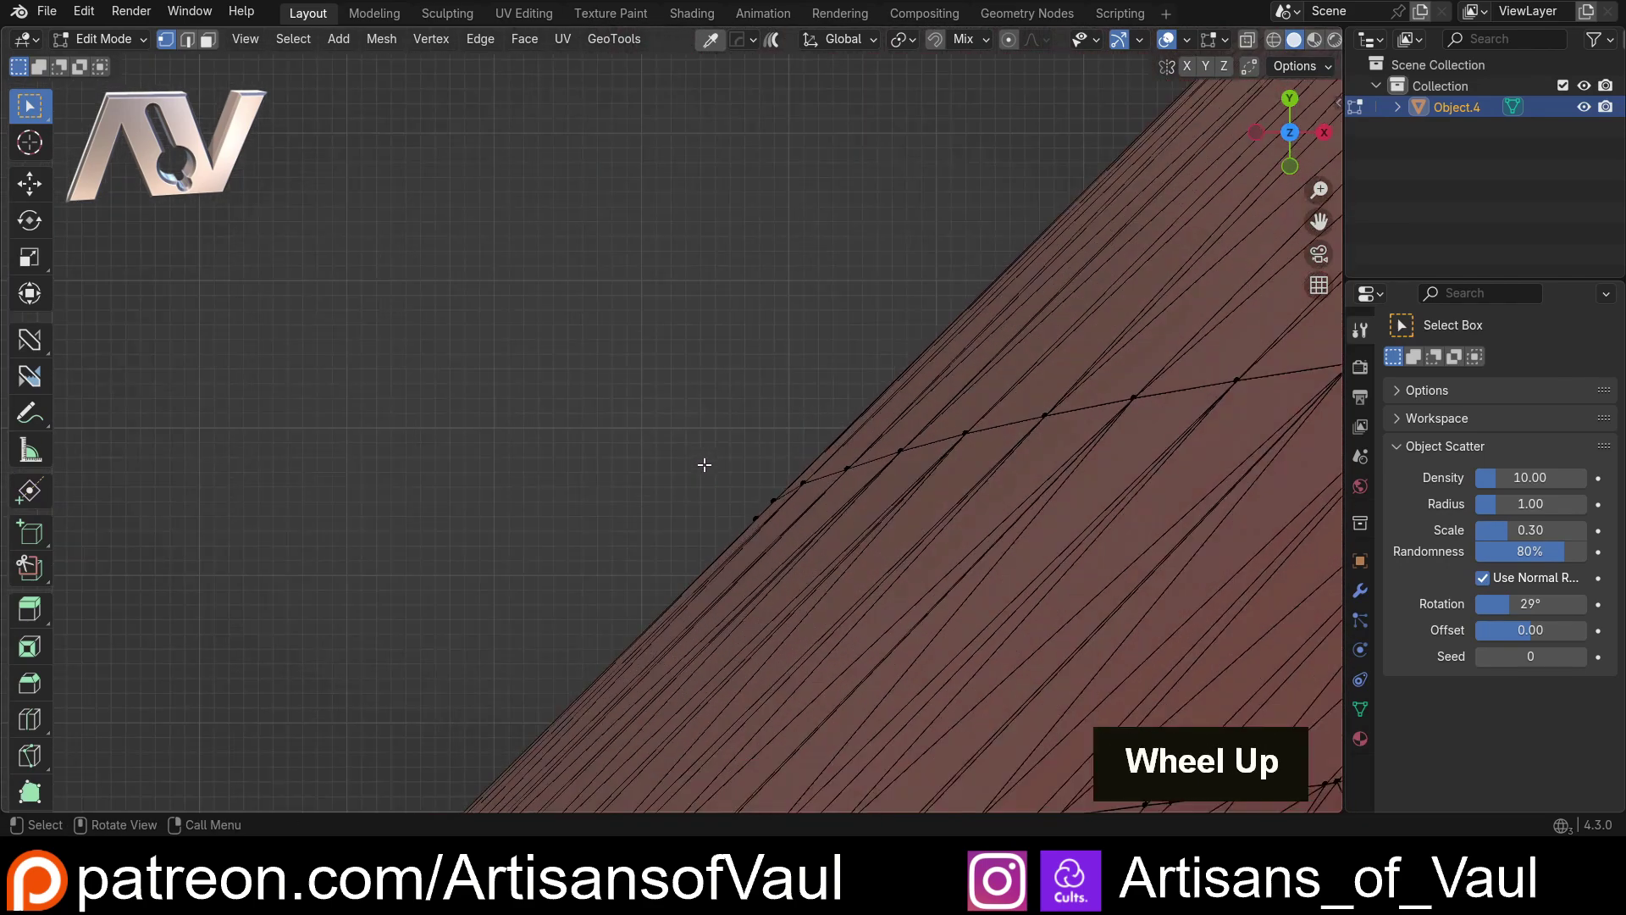
pyautogui.middleClick(701, 468)
pyautogui.scroll(3)
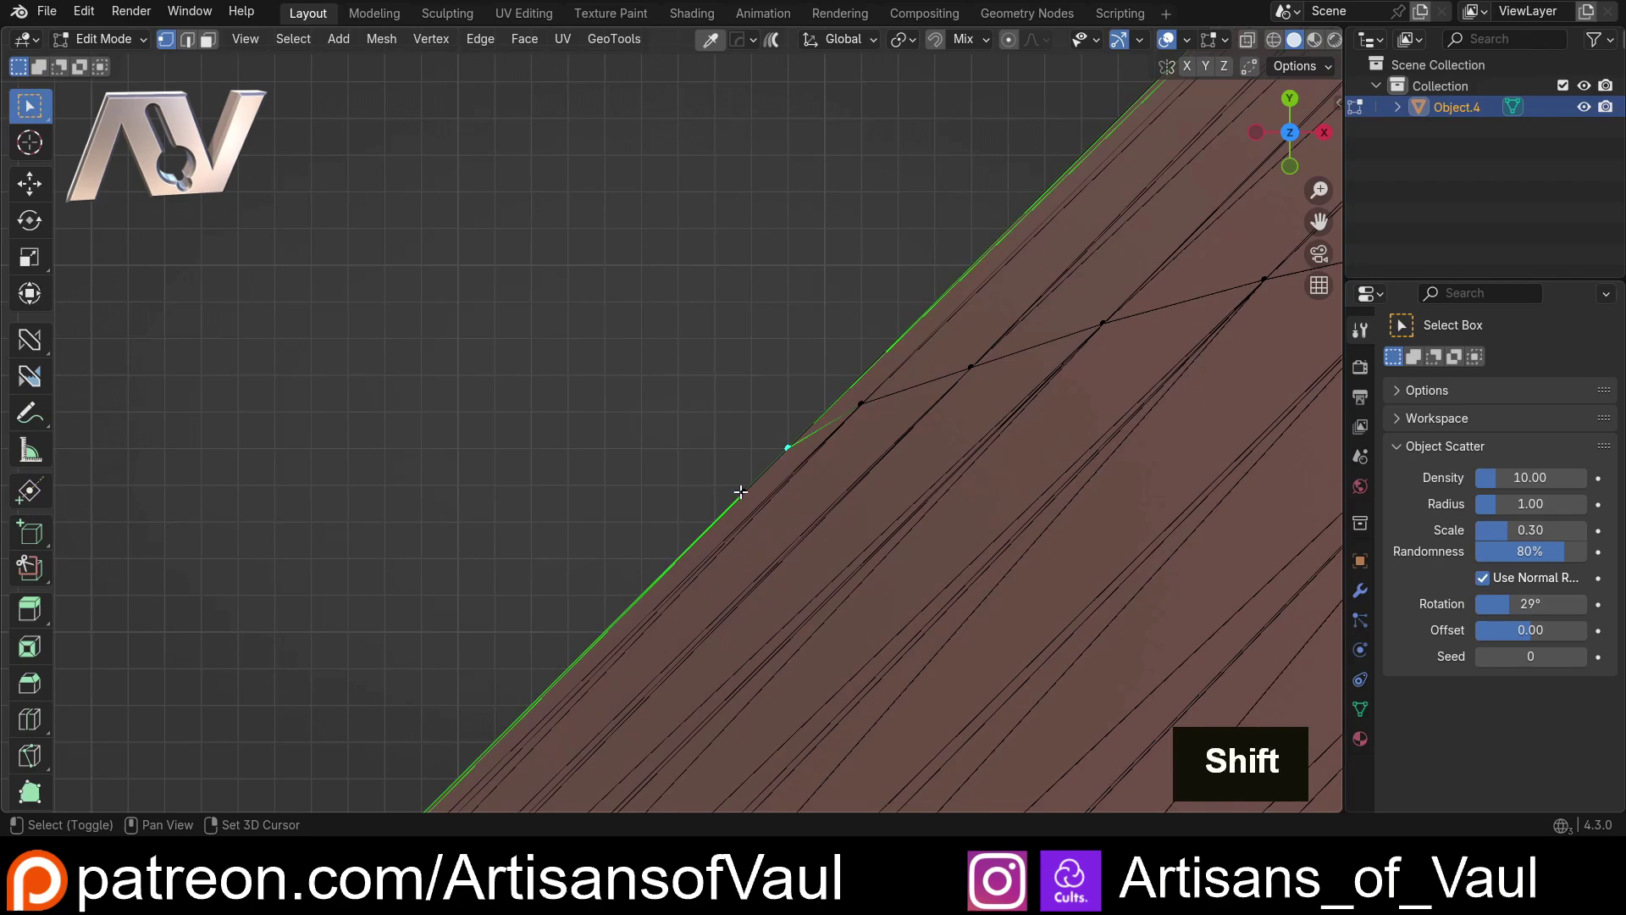
pyautogui.click(739, 491)
pyautogui.scroll(-3)
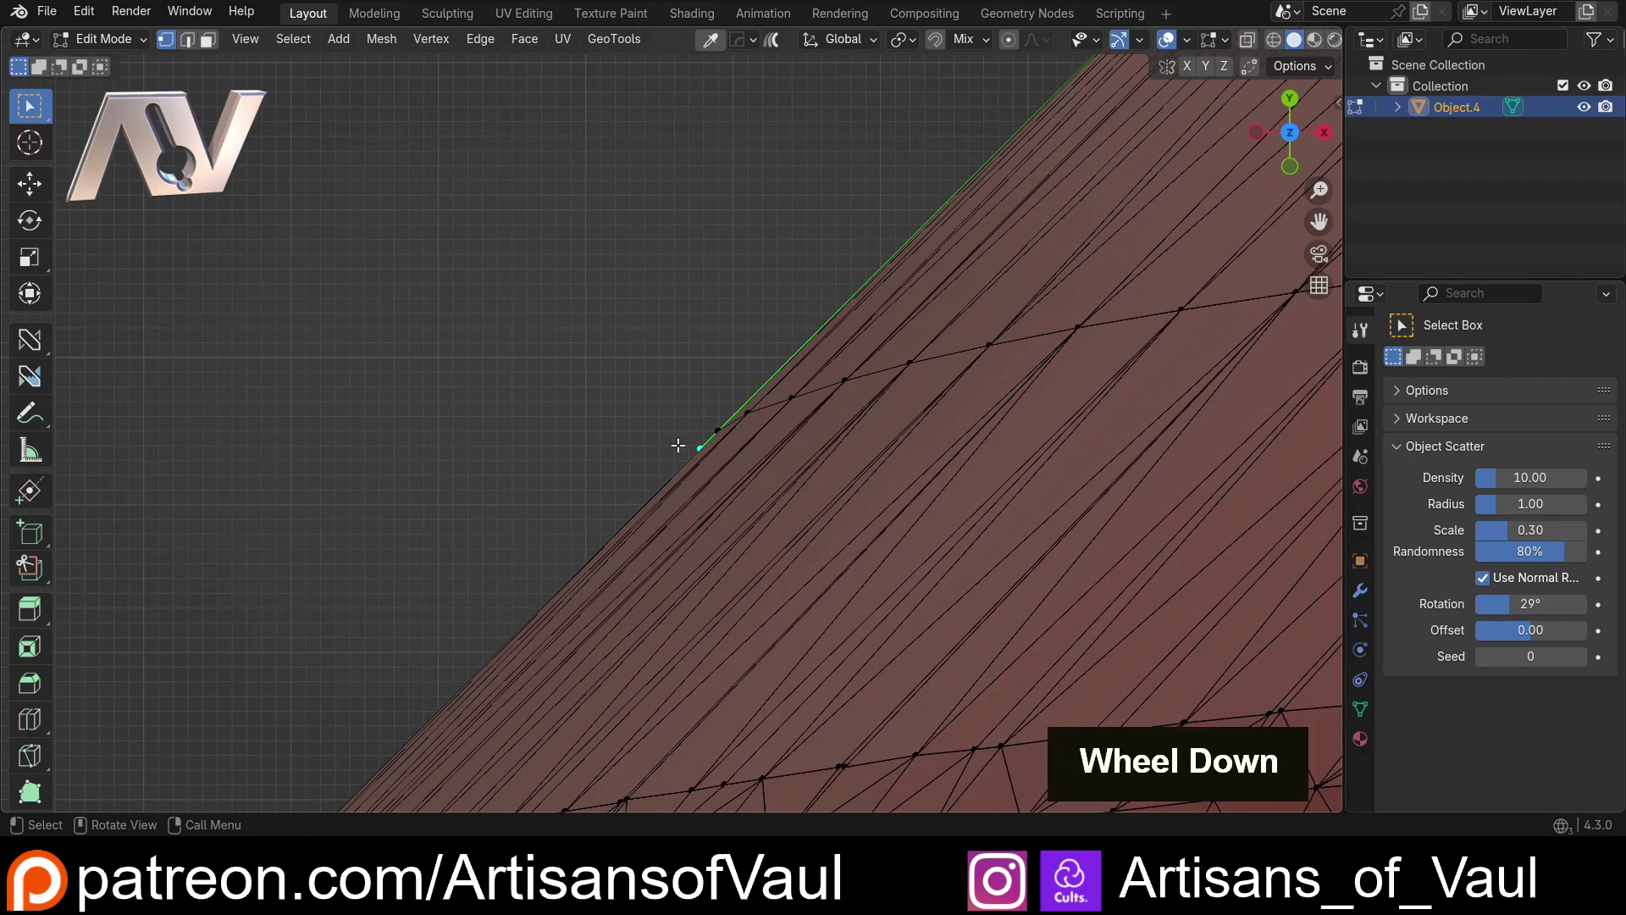
pyautogui.scroll(-3)
pyautogui.middleClick(631, 524)
pyautogui.middleClick(701, 303)
pyautogui.scroll(3)
pyautogui.middleClick(873, 327)
pyautogui.scroll(3)
pyautogui.scroll(3)
pyautogui.middleClick(739, 477)
pyautogui.click(624, 302)
pyautogui.scroll(-3)
pyautogui.middleClick(622, 285)
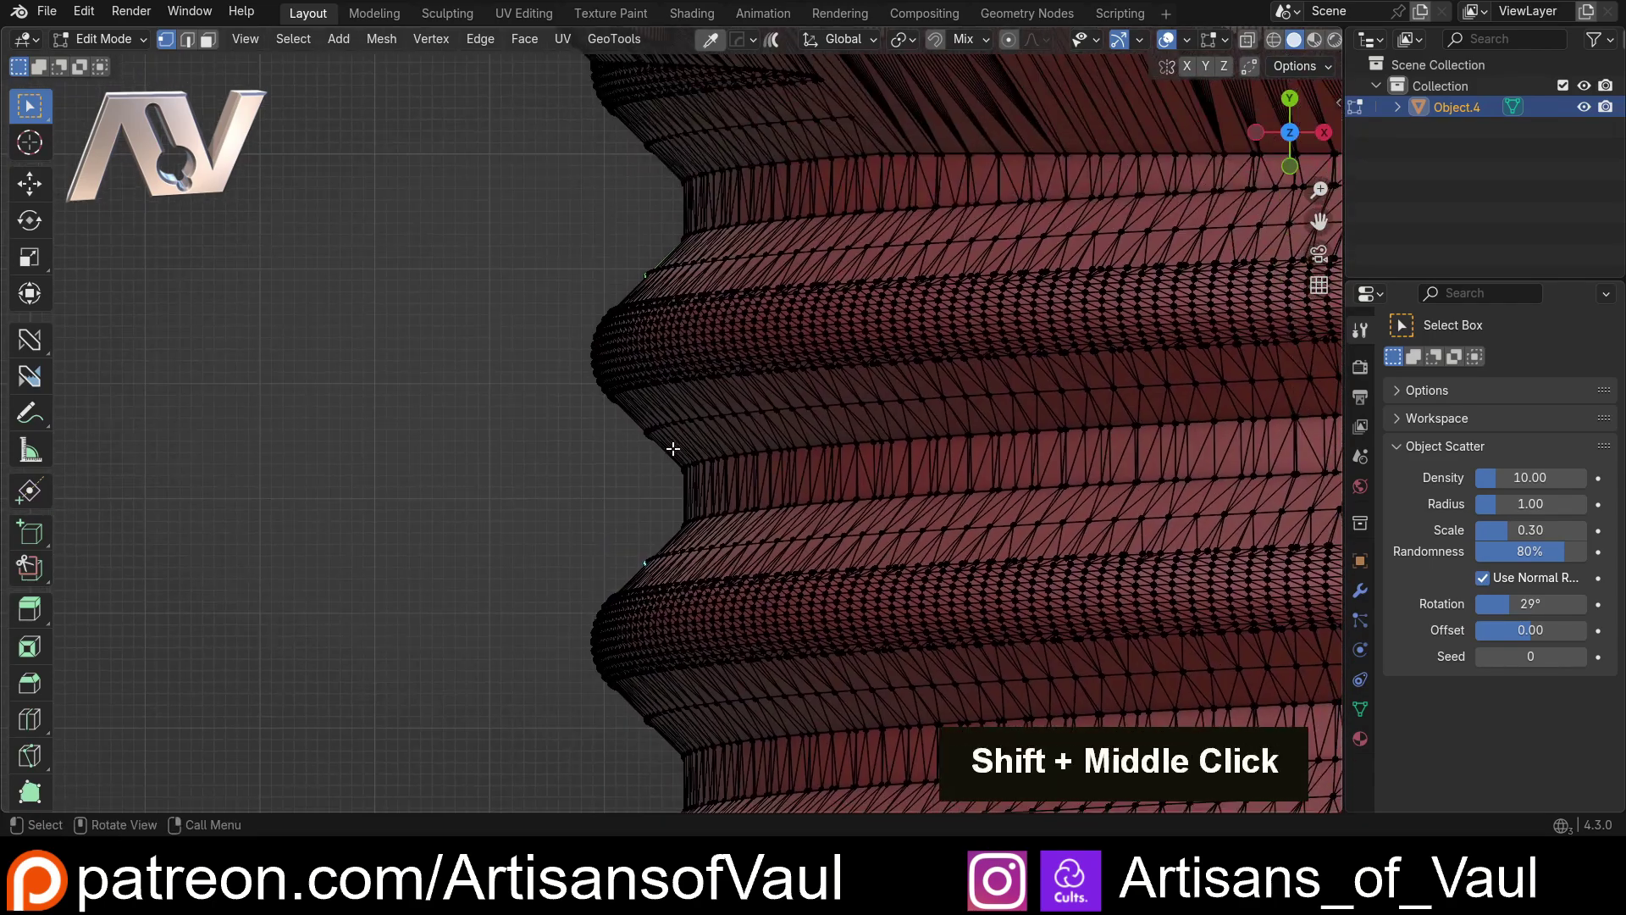
pyautogui.scroll(3)
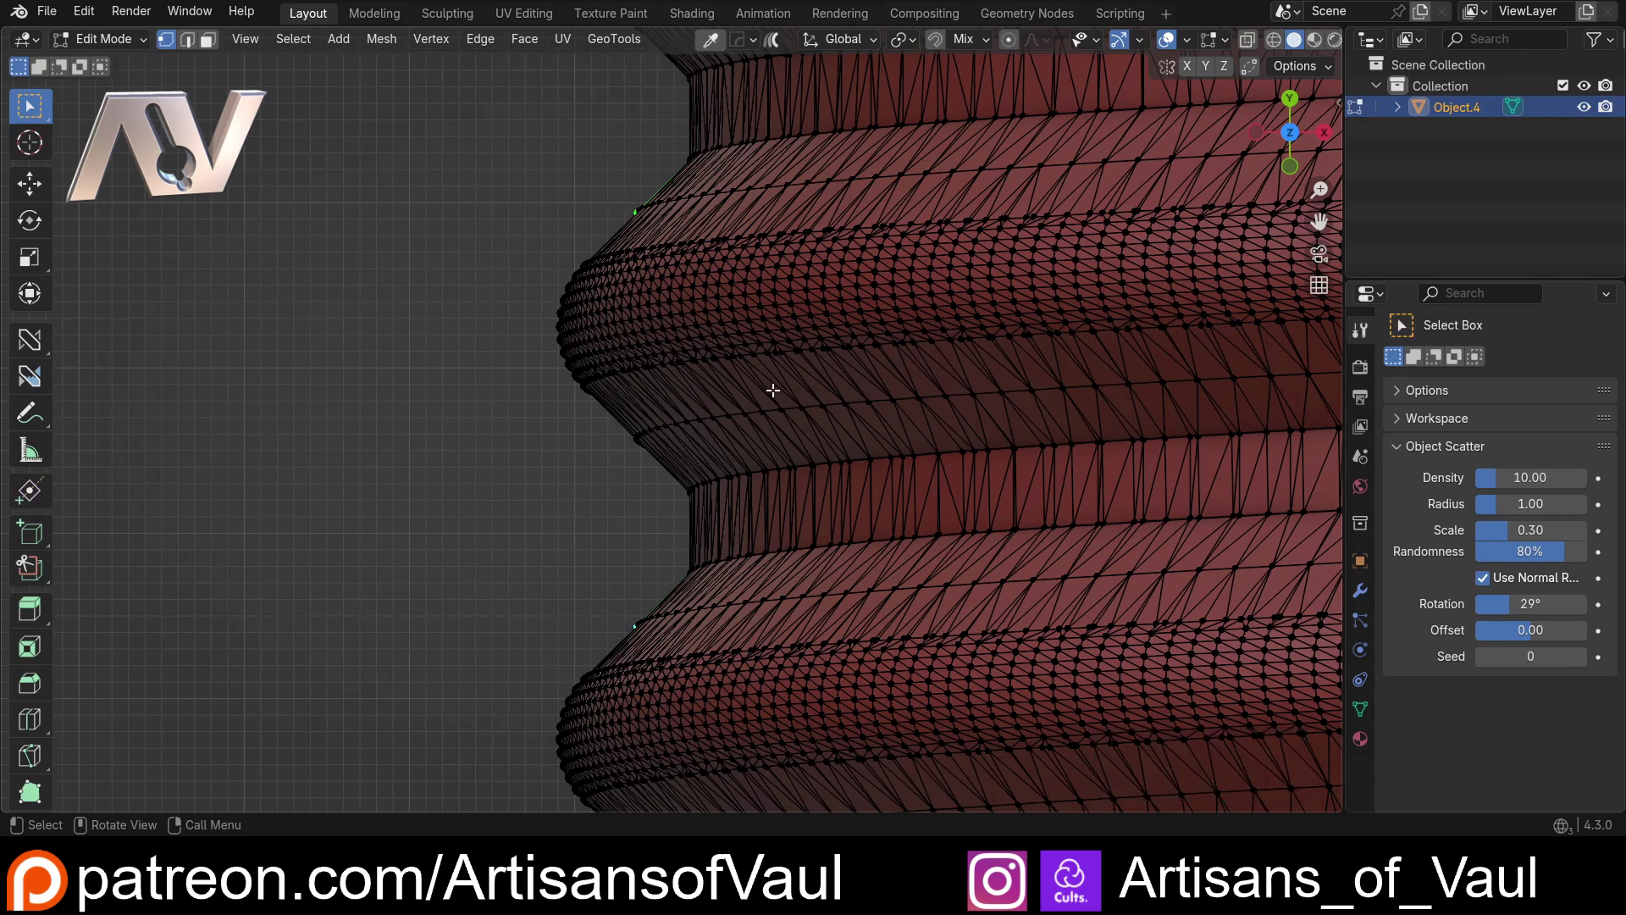
# Step: Duplicate the two stray vertices and move the copies along X to the left of the bolt
pyautogui.press('shift+d')
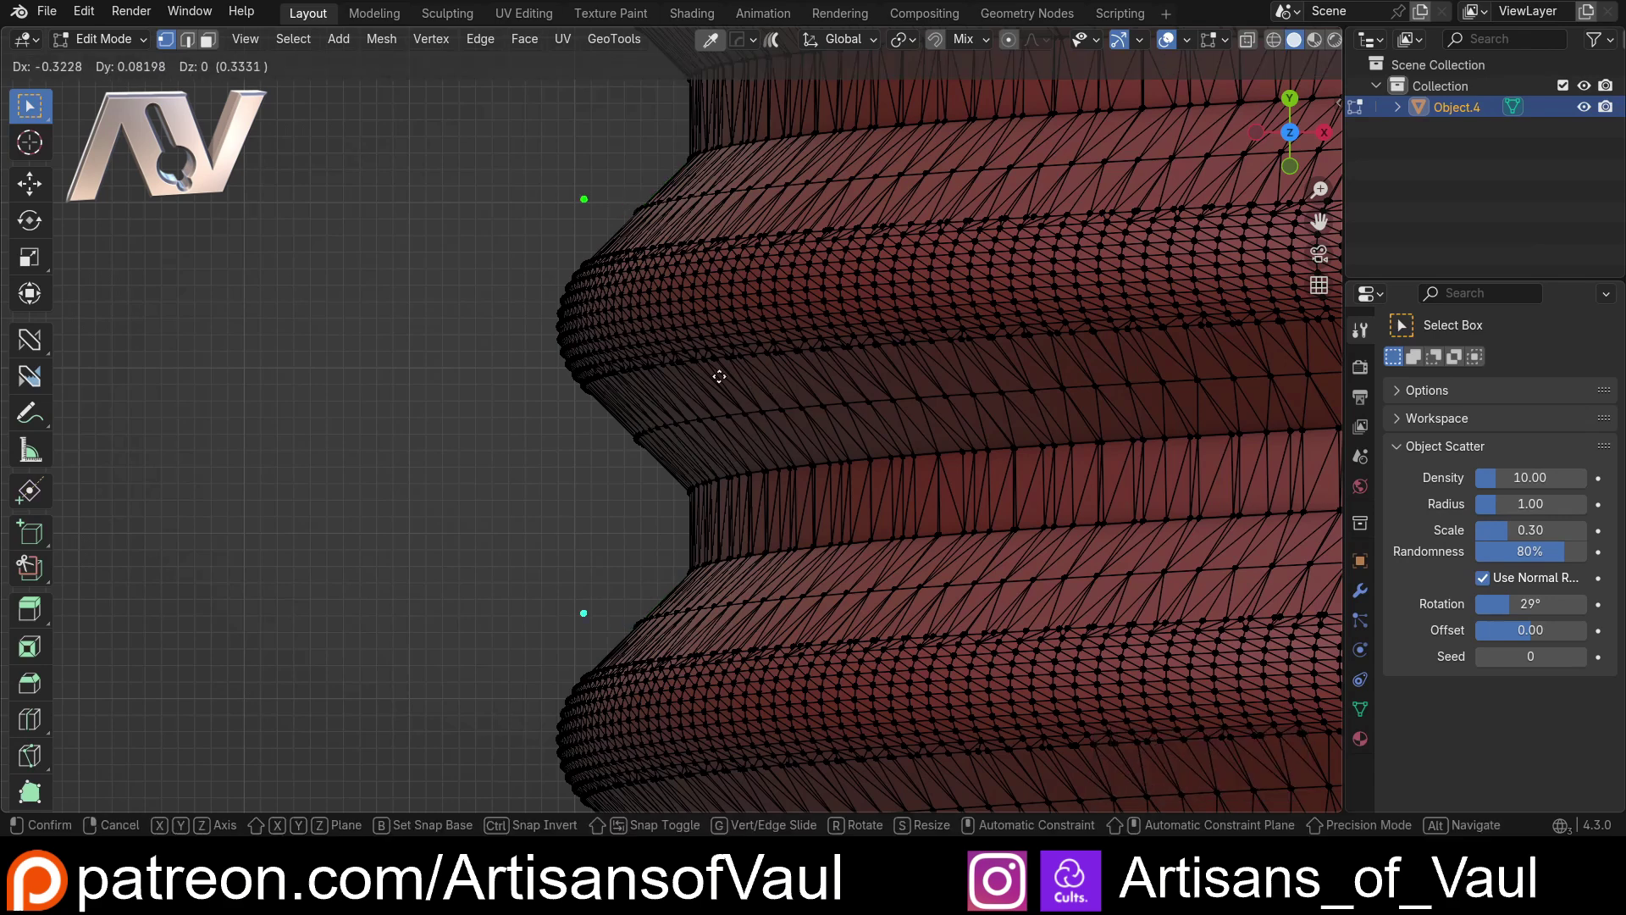
pyautogui.press('x')
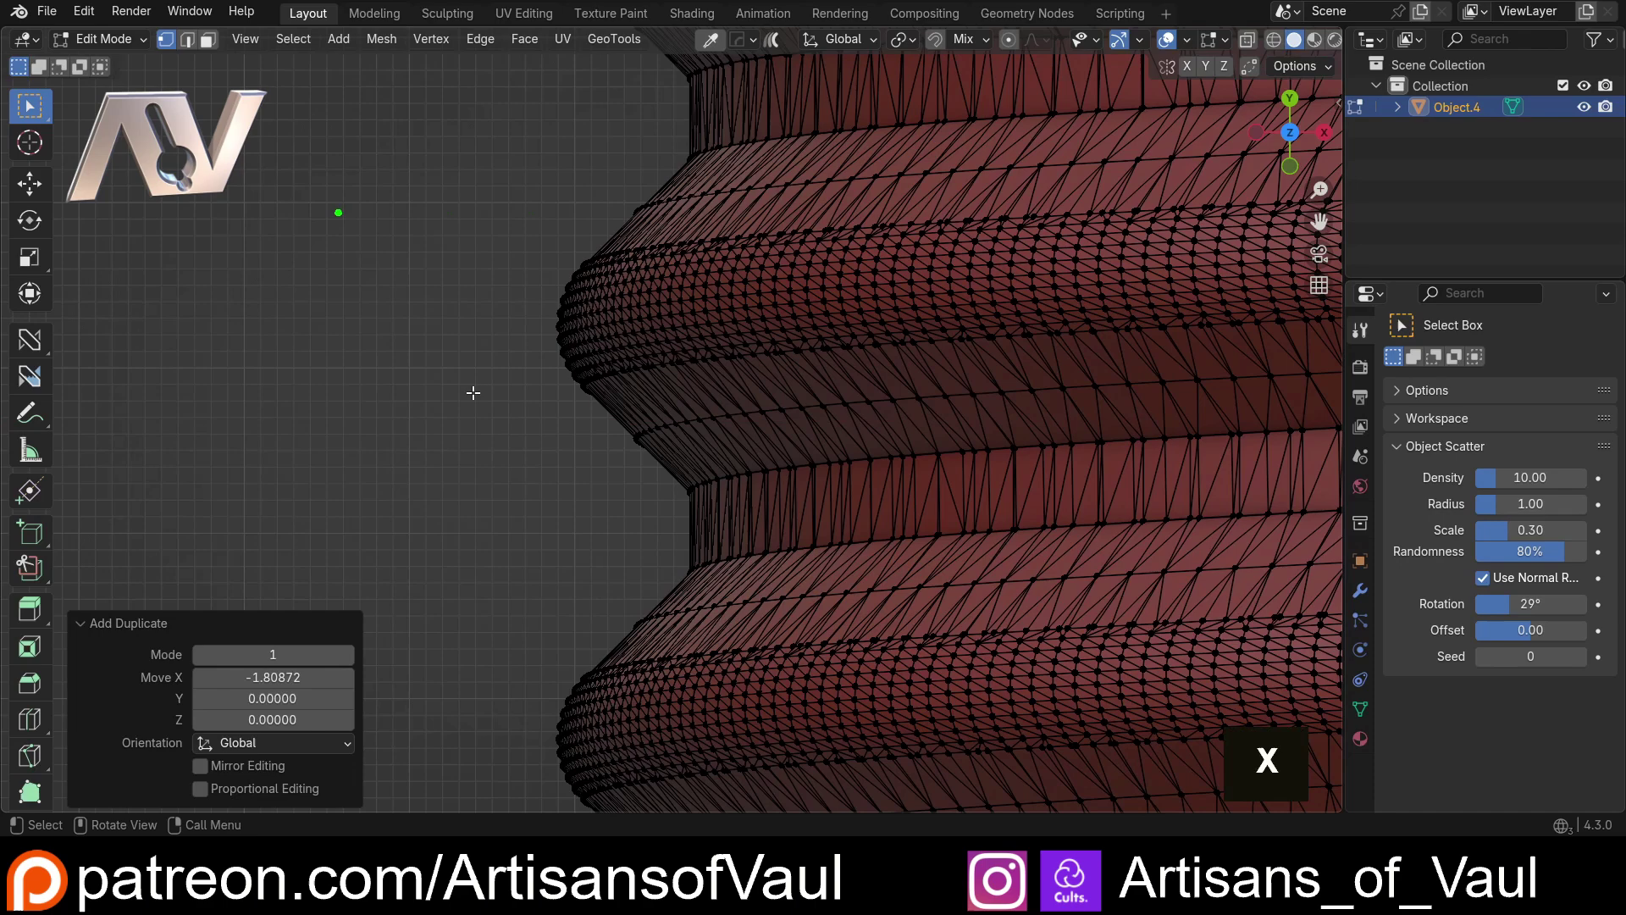
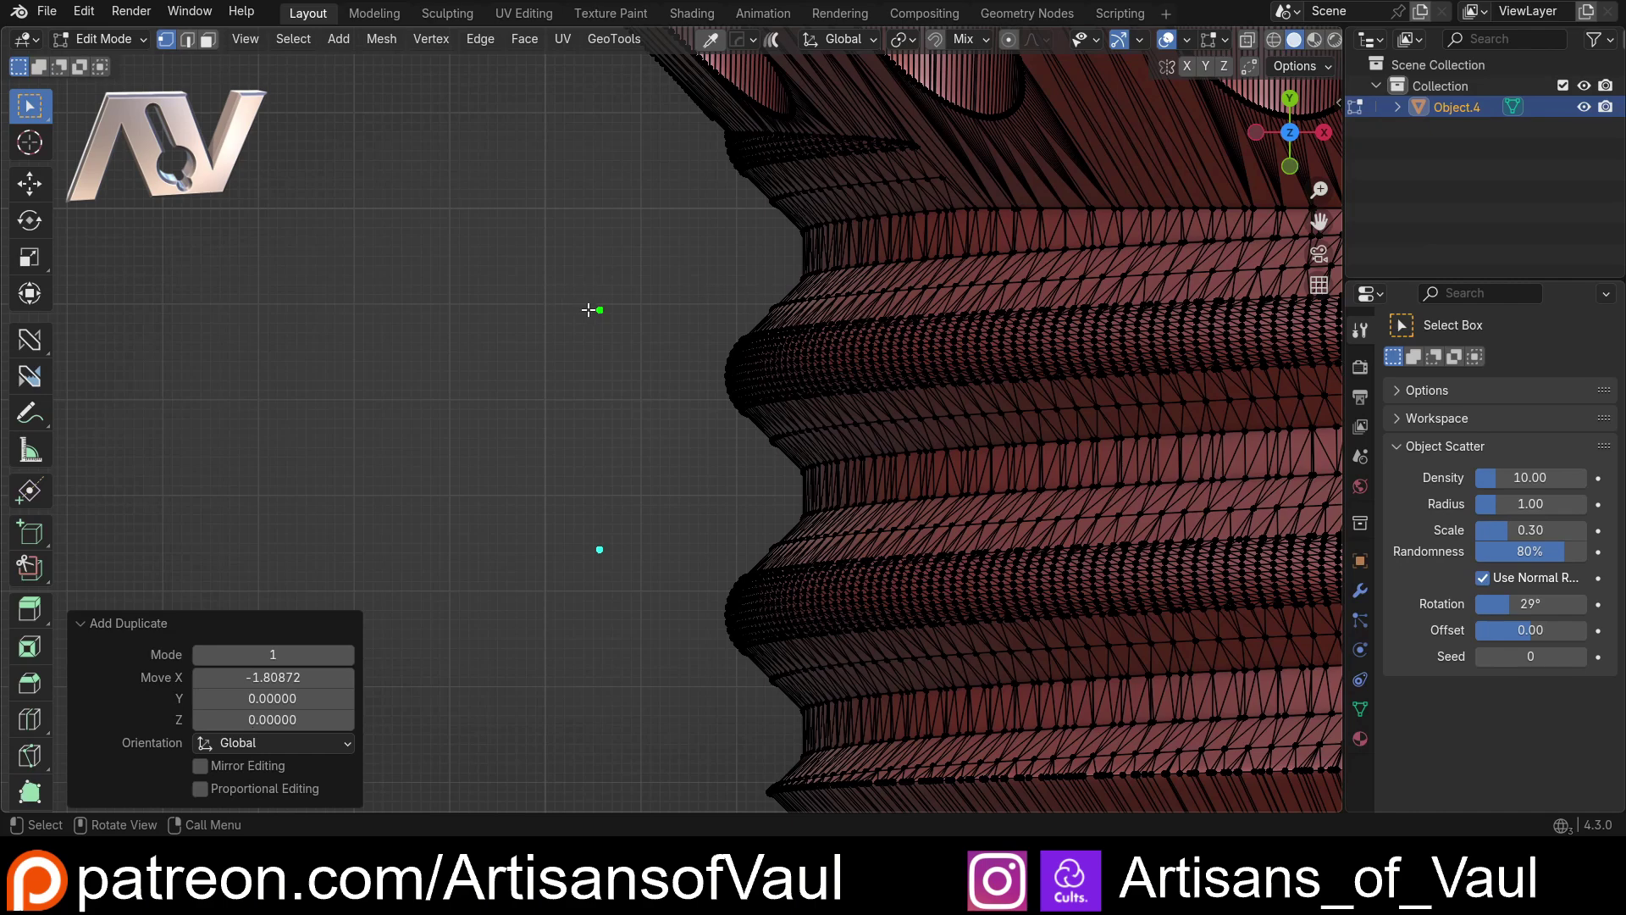
pyautogui.scroll(-3)
pyautogui.middleClick(628, 305)
pyautogui.scroll(3)
# Step: Check the copied vertices beside the threads and leave Edit Mode for Object Mode
pyautogui.press('Tab')
pyautogui.scroll(3)
pyautogui.middleClick(536, 300)
pyautogui.press('Tab')
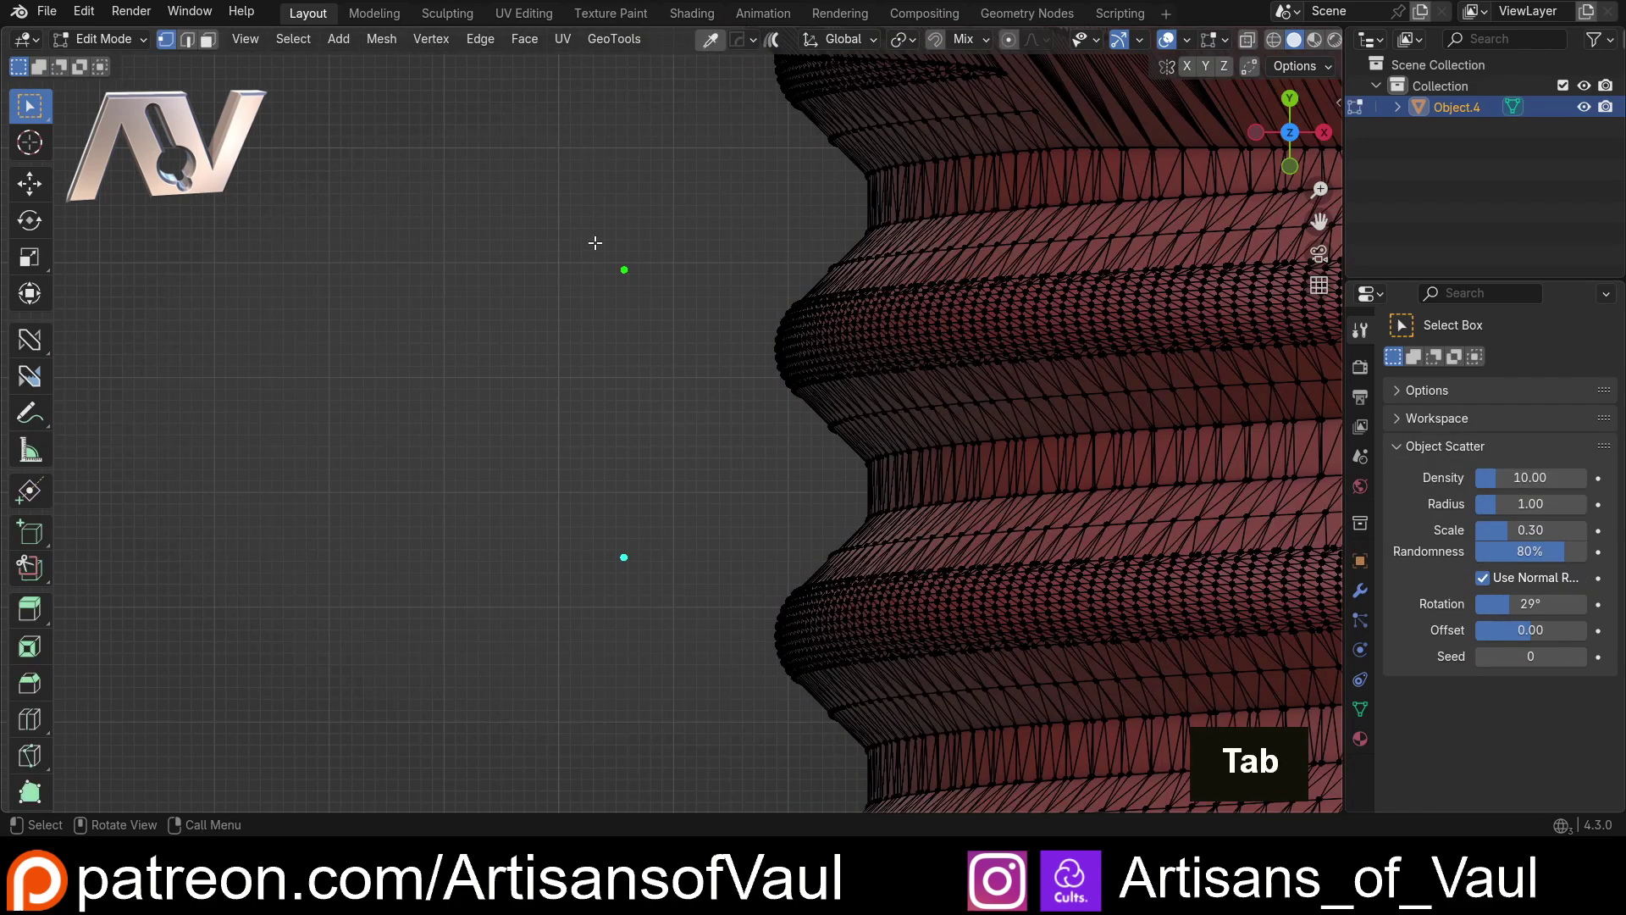
pyautogui.scroll(3)
pyautogui.middleClick(626, 262)
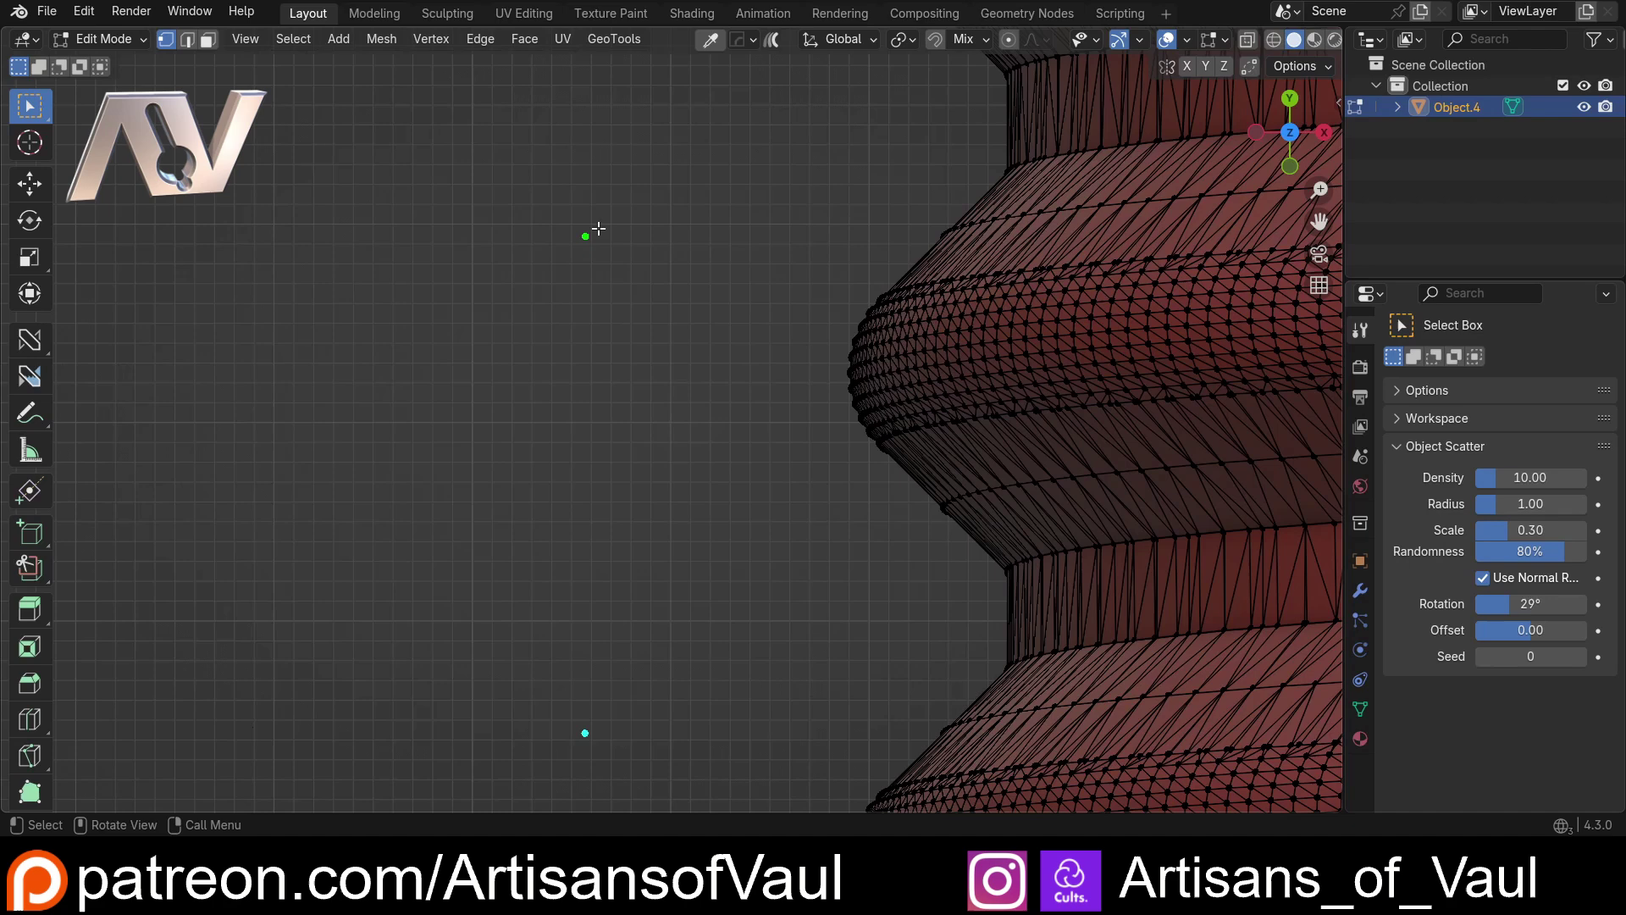
pyautogui.press('Tab')
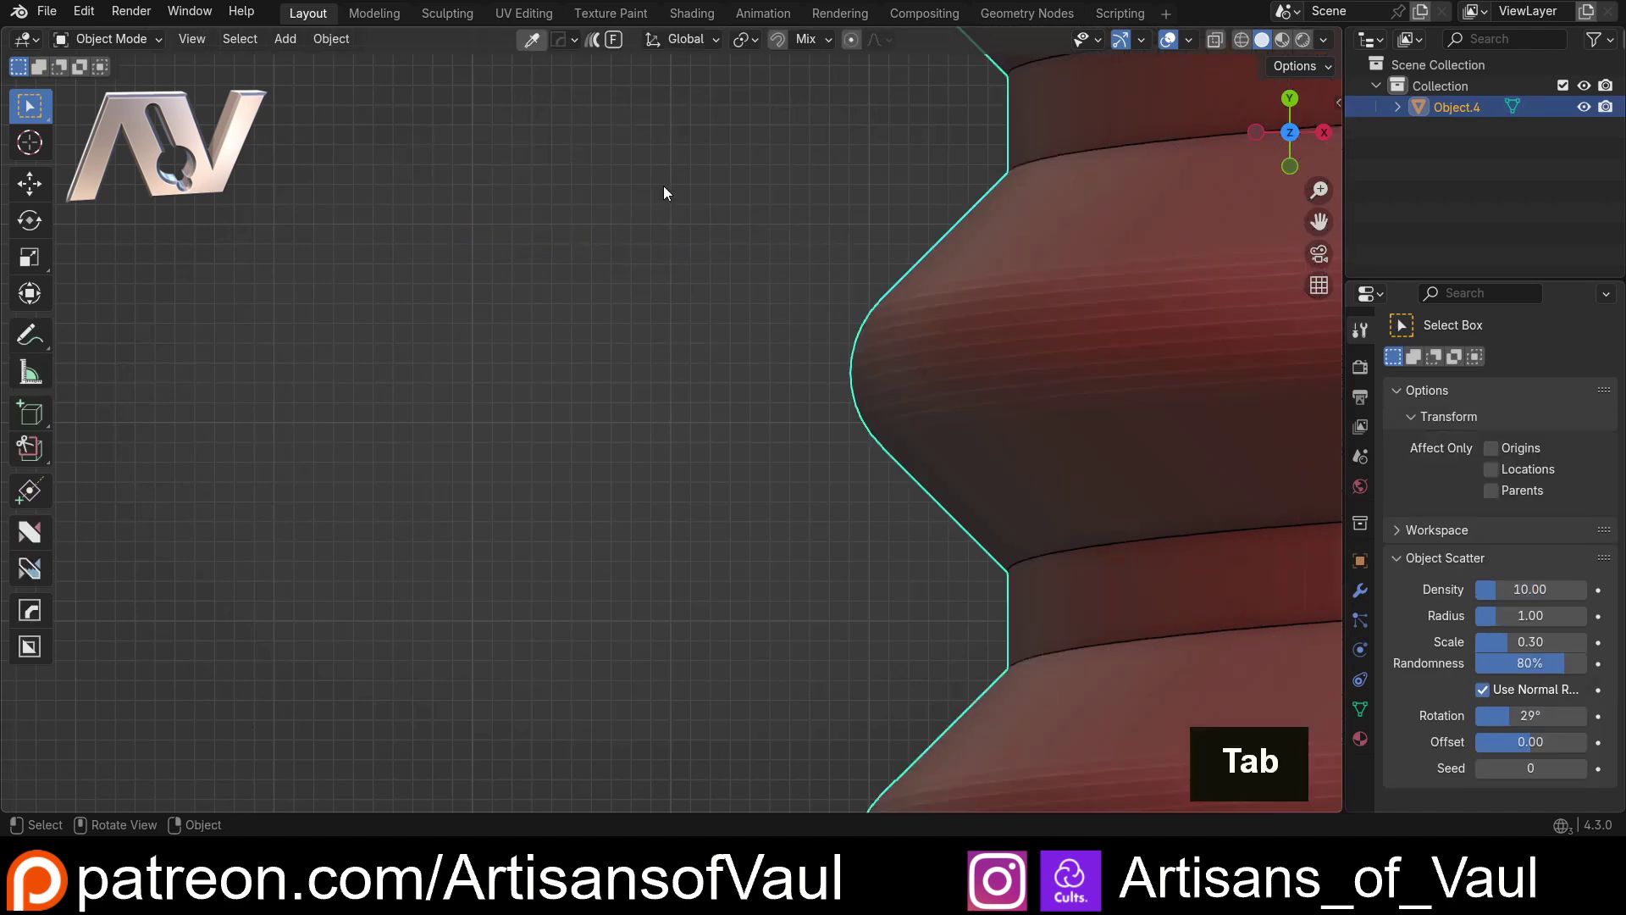
# Step: Add a cube as a box cutter and scale it up to overlap the bolt
pyautogui.scroll(-3)
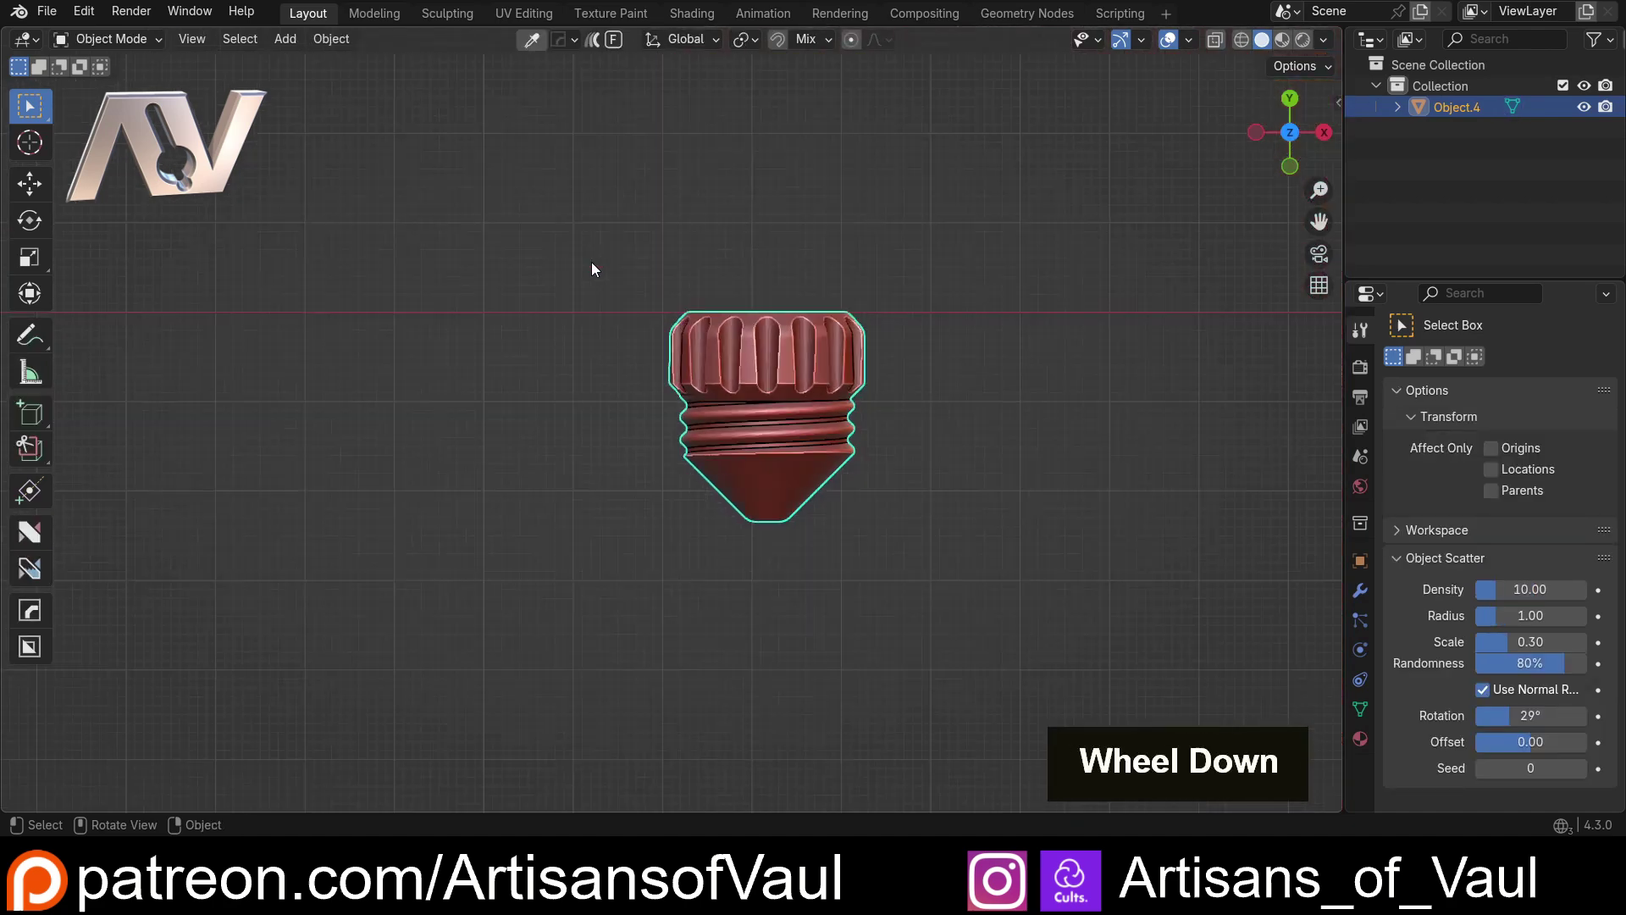
pyautogui.press('shift+a')
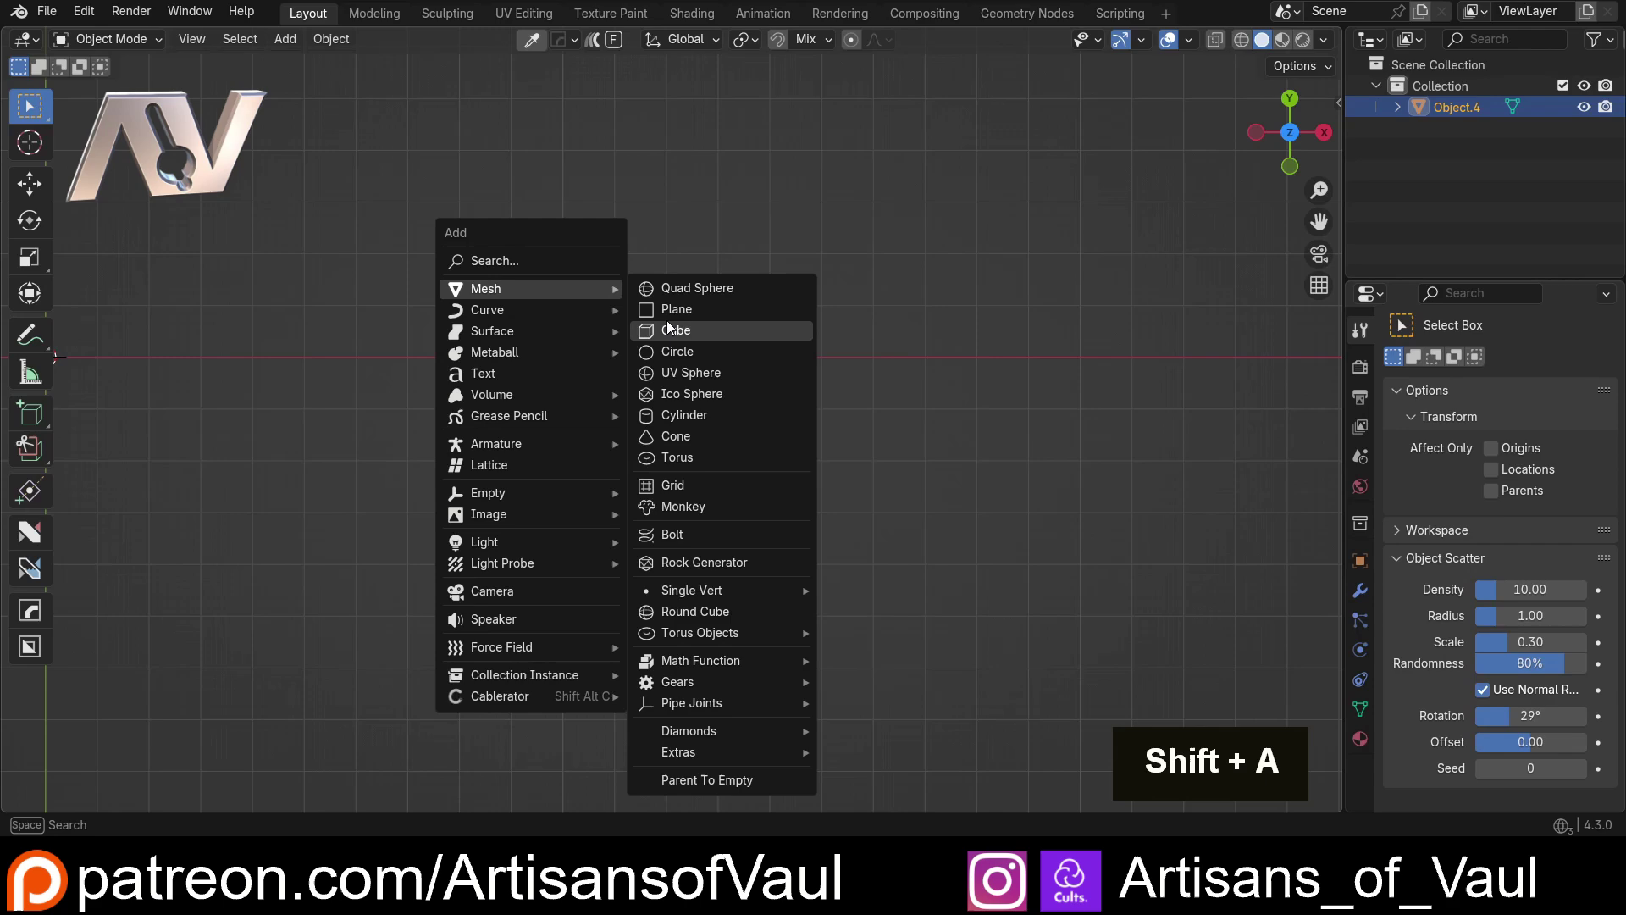
pyautogui.scroll(-3)
pyautogui.press('s')
pyautogui.press('d')
pyautogui.press('g')
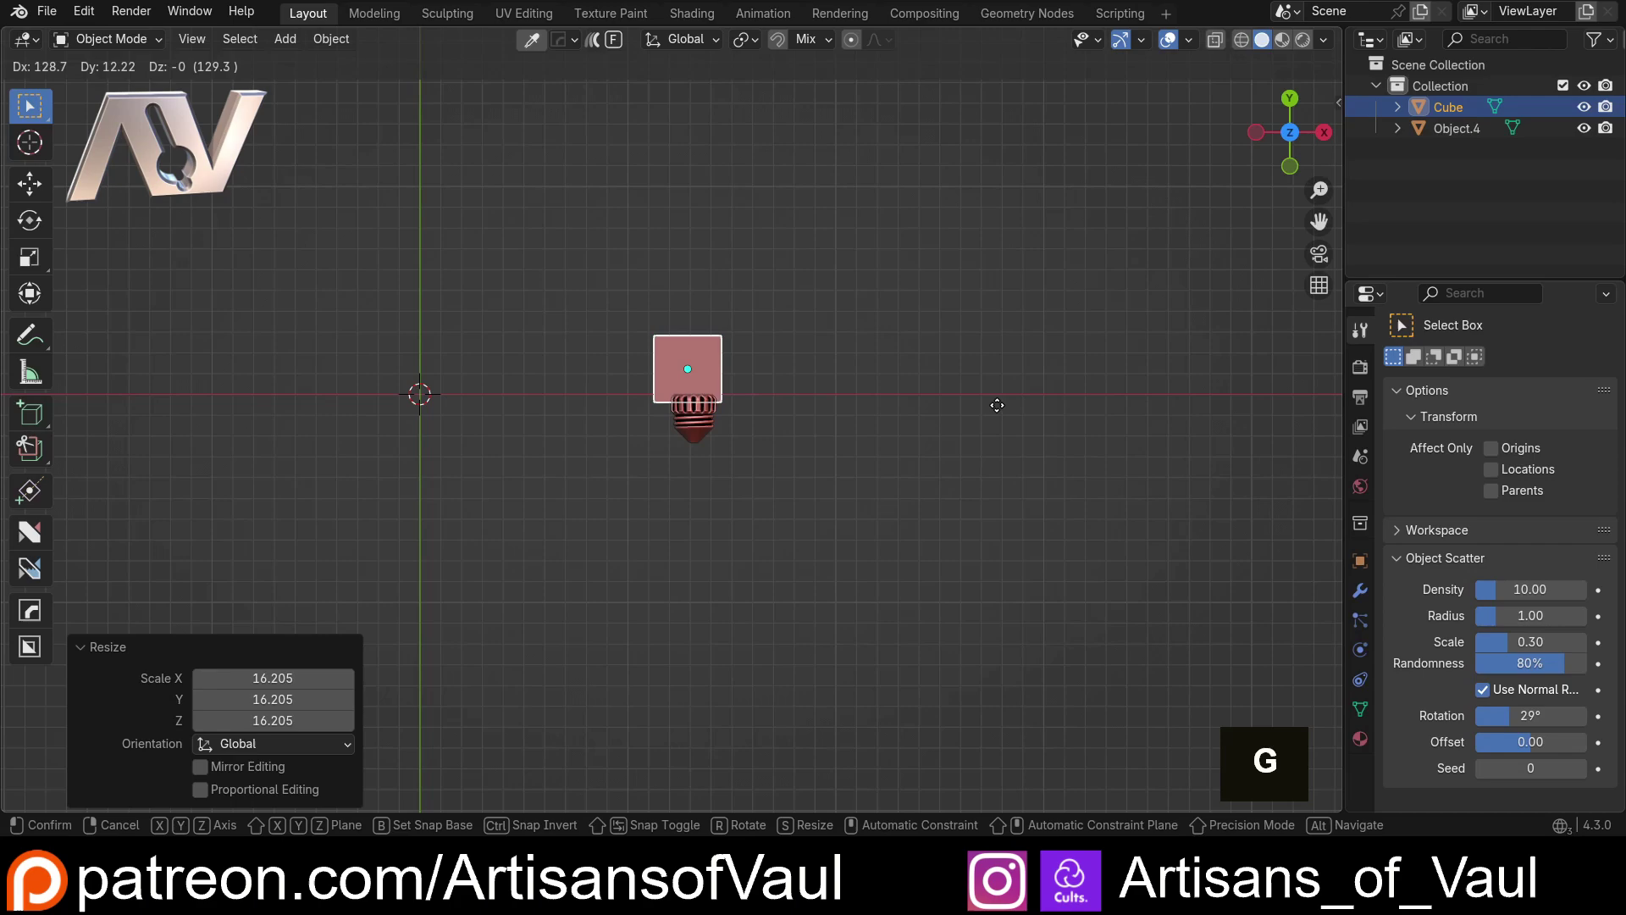
pyautogui.scroll(3)
pyautogui.middleClick(601, 385)
pyautogui.scroll(3)
# Step: Move the box along Y so its bottom edge sits at the base of the bolt head's grip ridges
pyautogui.press('Tab')
pyautogui.scroll(3)
pyautogui.scroll(-3)
pyautogui.press('Tab')
pyautogui.press('g')
pyautogui.press('x')
pyautogui.press('y')
pyautogui.scroll(3)
pyautogui.press('Tab')
pyautogui.middleClick(700, 524)
pyautogui.scroll(3)
pyautogui.press('Tab')
pyautogui.scroll(3)
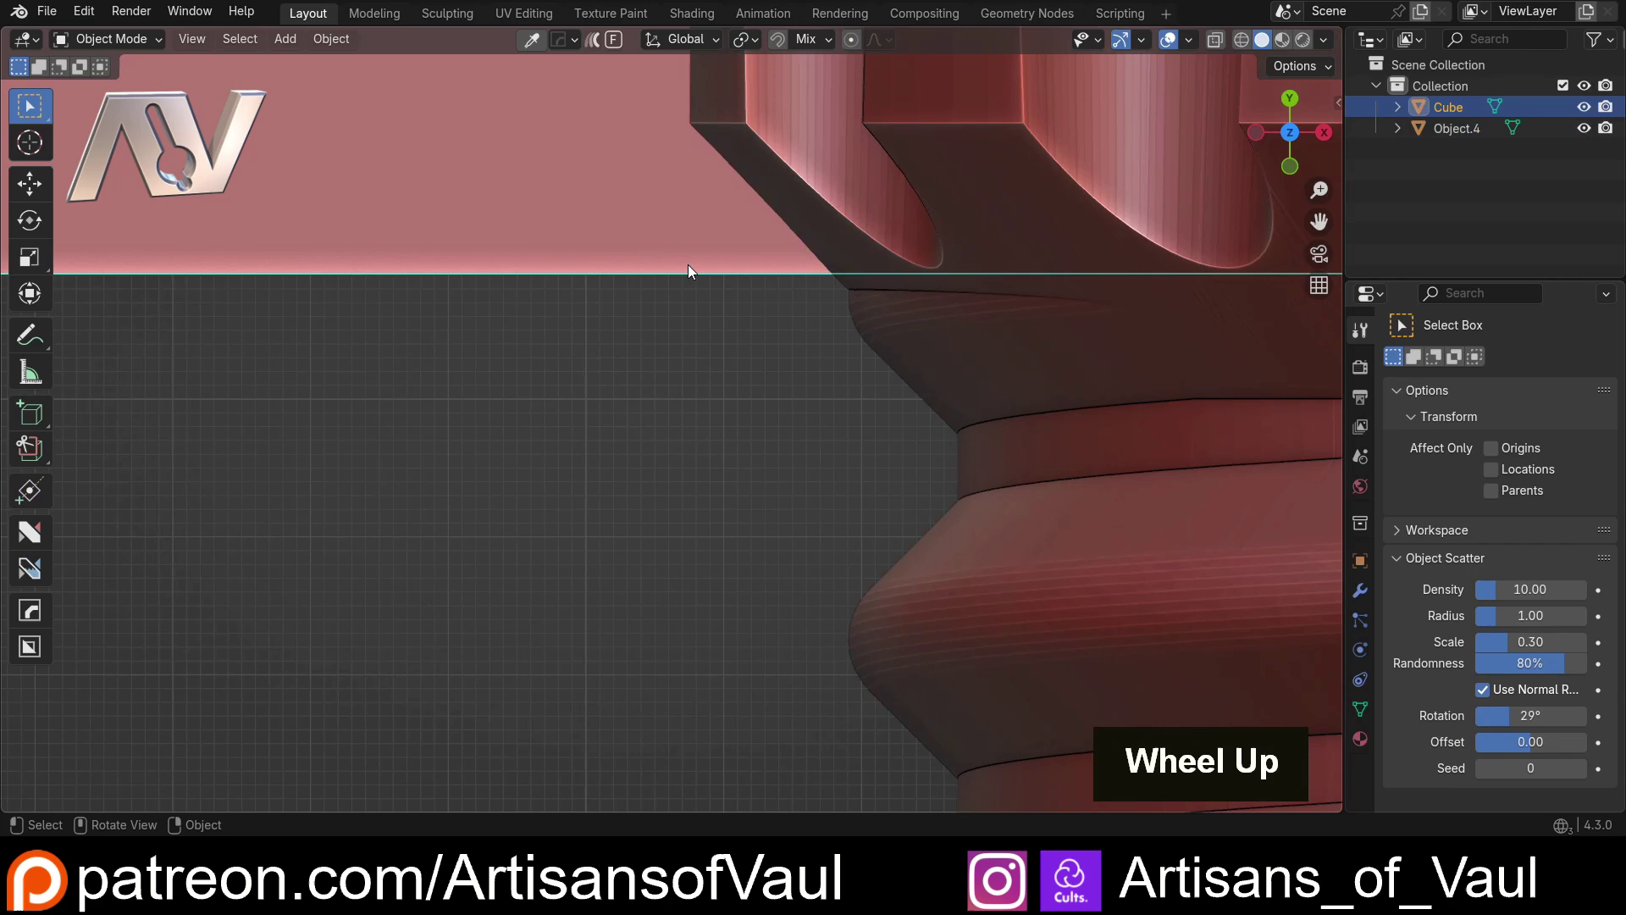
# Step: Enable Vertex, Edge and Face as snapping targets in the Snapping popover
pyautogui.press('y')
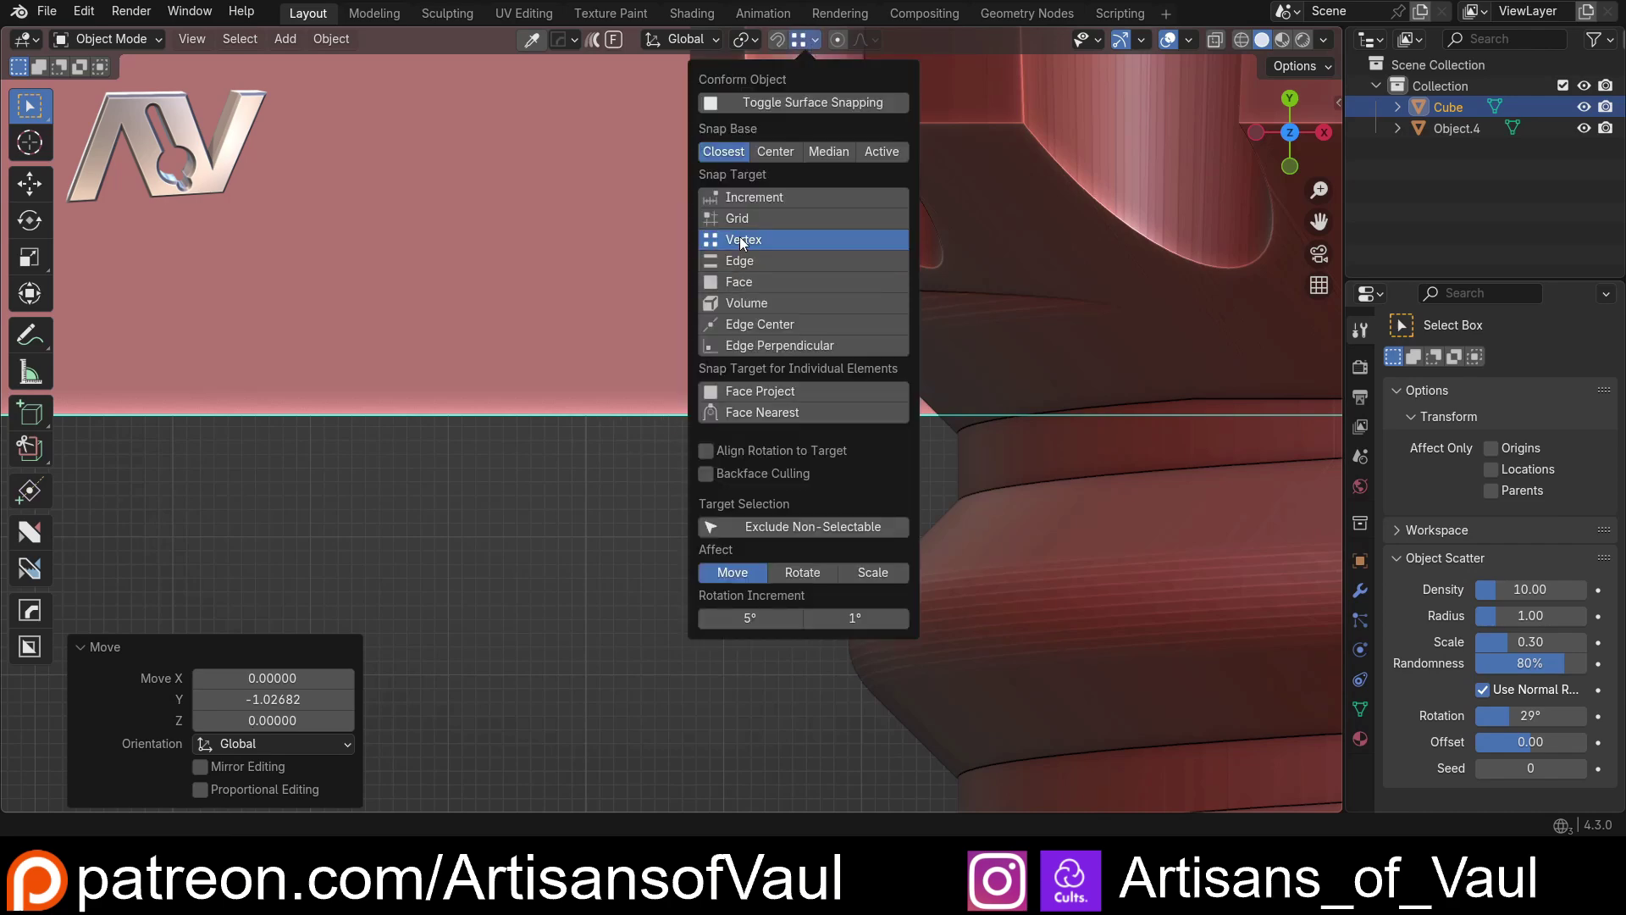
pyautogui.click(744, 268)
pyautogui.click(775, 289)
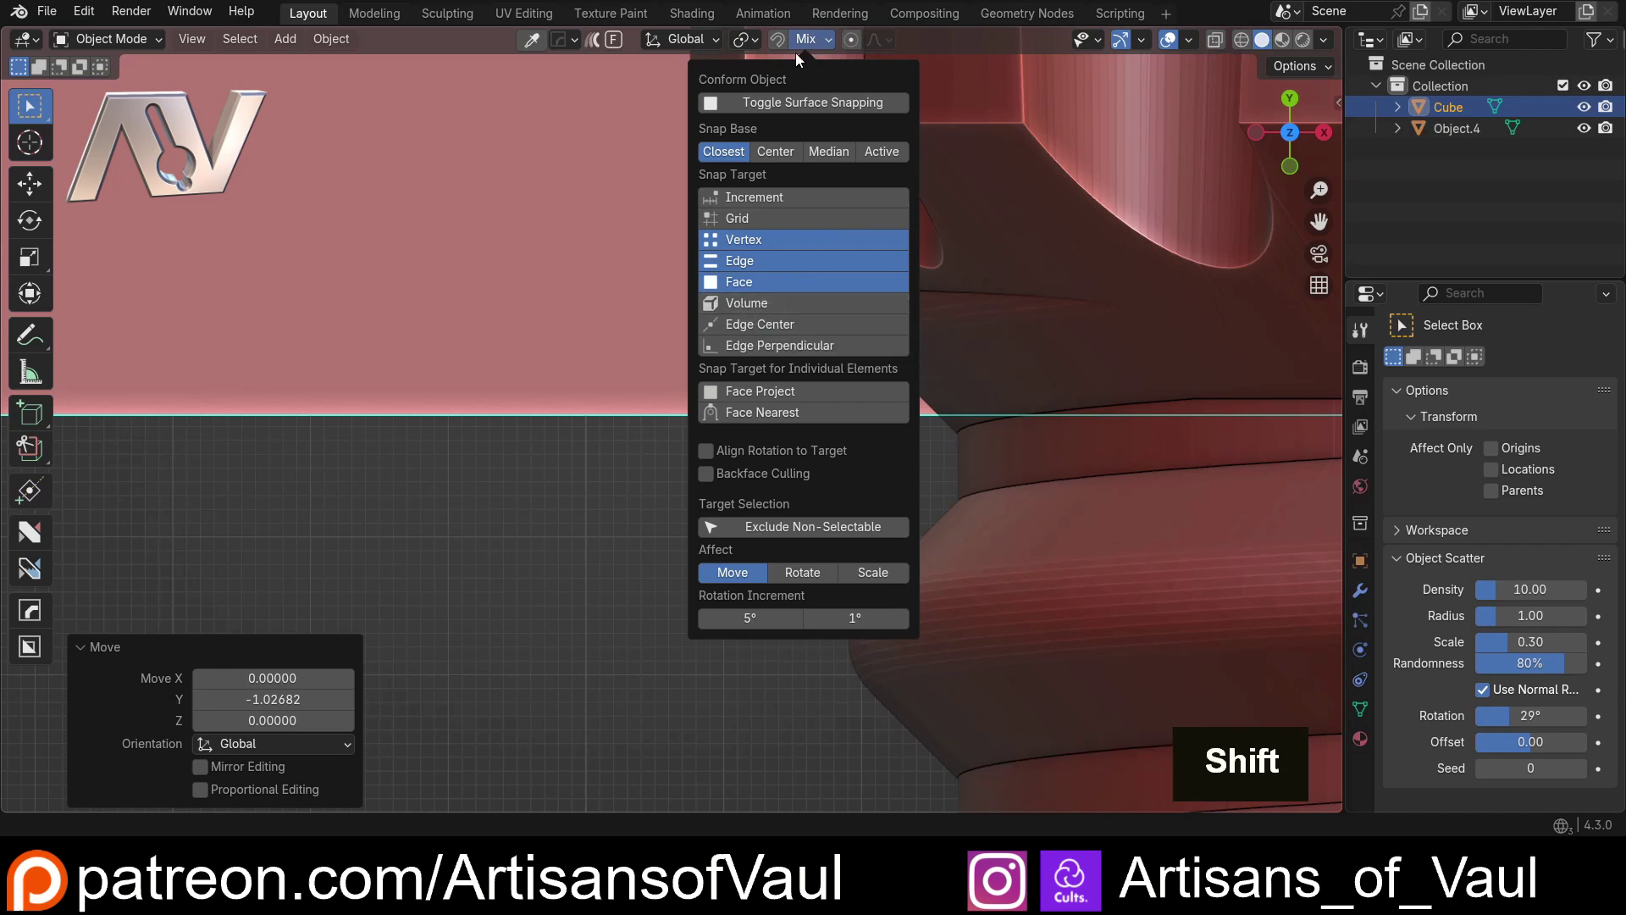
pyautogui.scroll(3)
pyautogui.middleClick(758, 478)
# Step: Move the box vertically with its bottom edge as snap base, snapping onto the first thread groove
pyautogui.press('Tab')
pyautogui.scroll(-3)
pyautogui.middleClick(684, 518)
pyautogui.press('Tab')
pyautogui.middleClick(669, 302)
pyautogui.scroll(3)
pyautogui.middleClick(632, 299)
pyautogui.press('Tab')
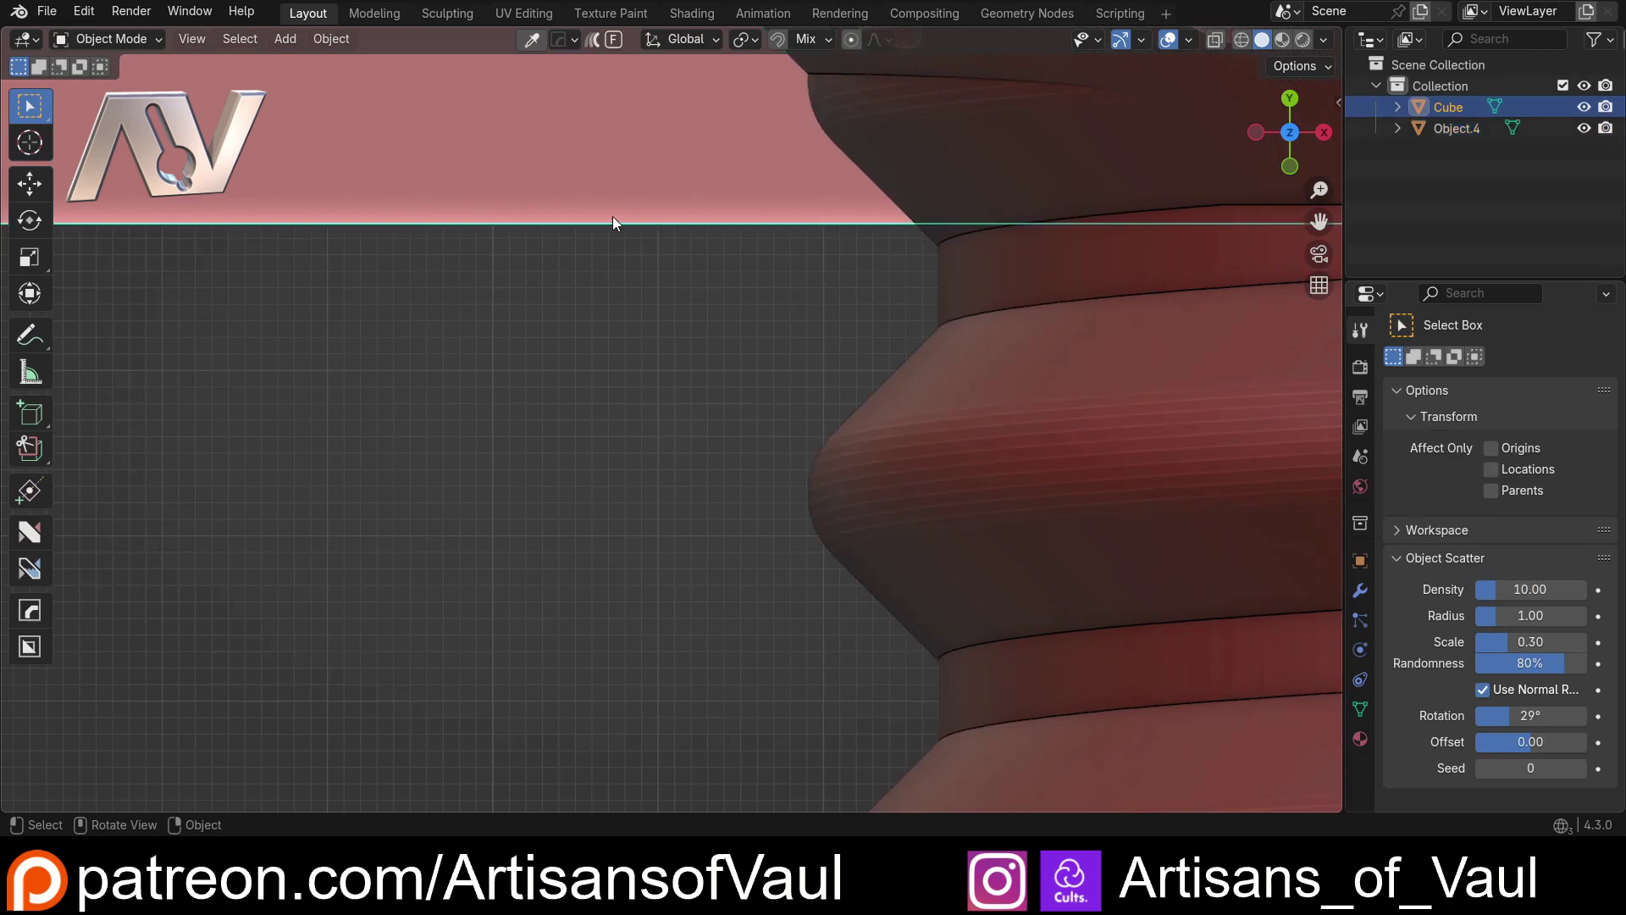
pyautogui.press('g')
pyautogui.press('b')
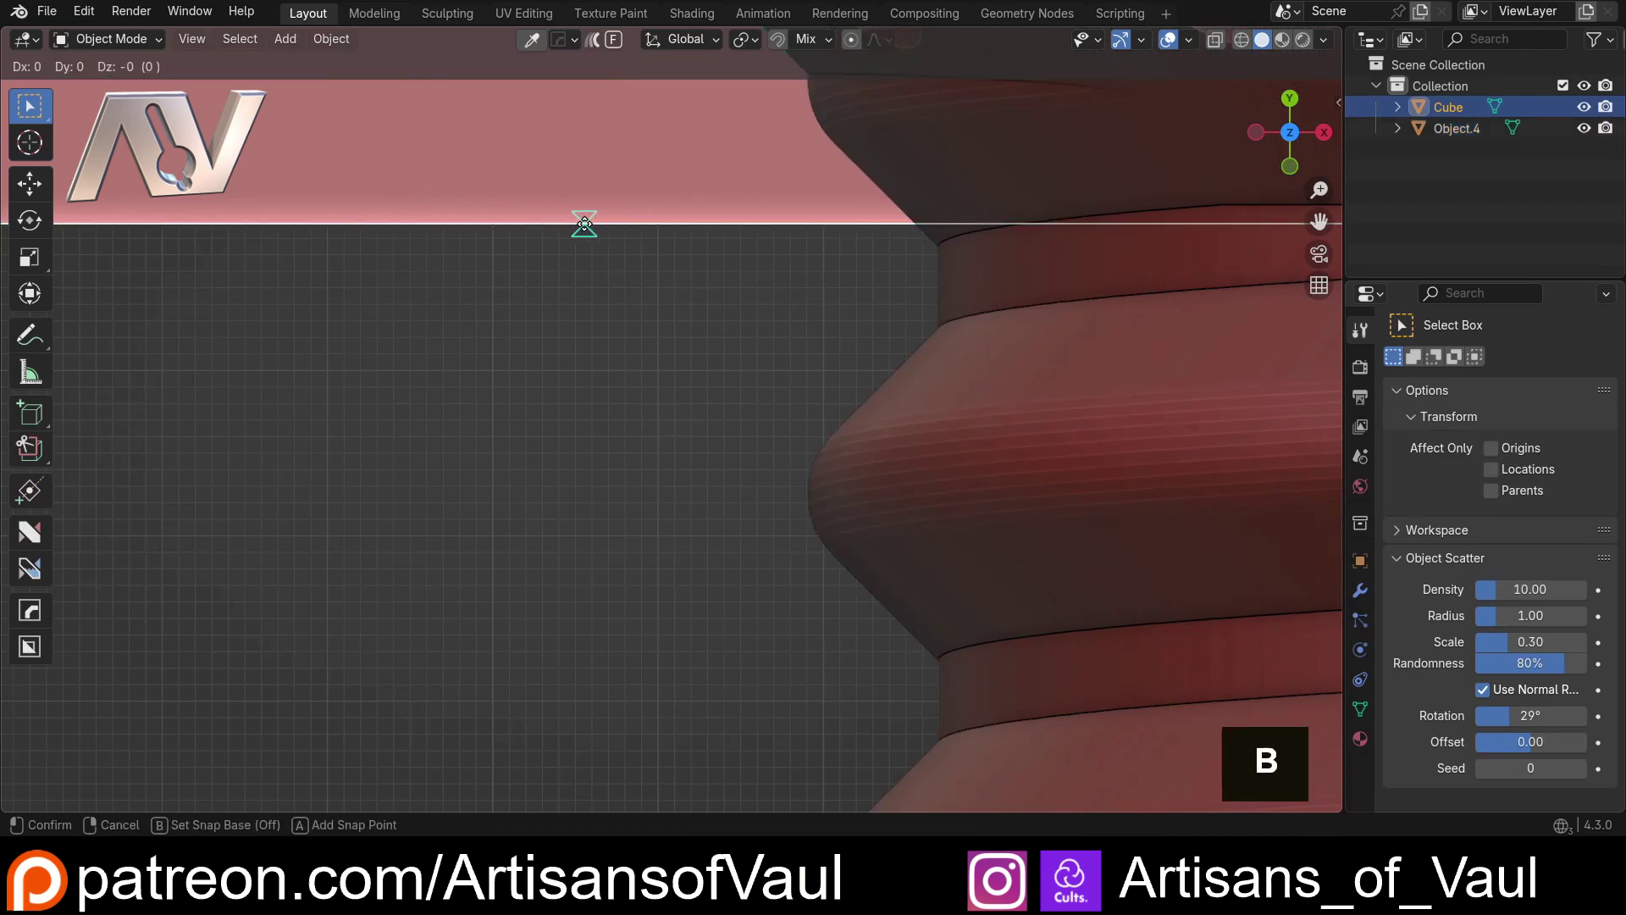
pyautogui.press('y')
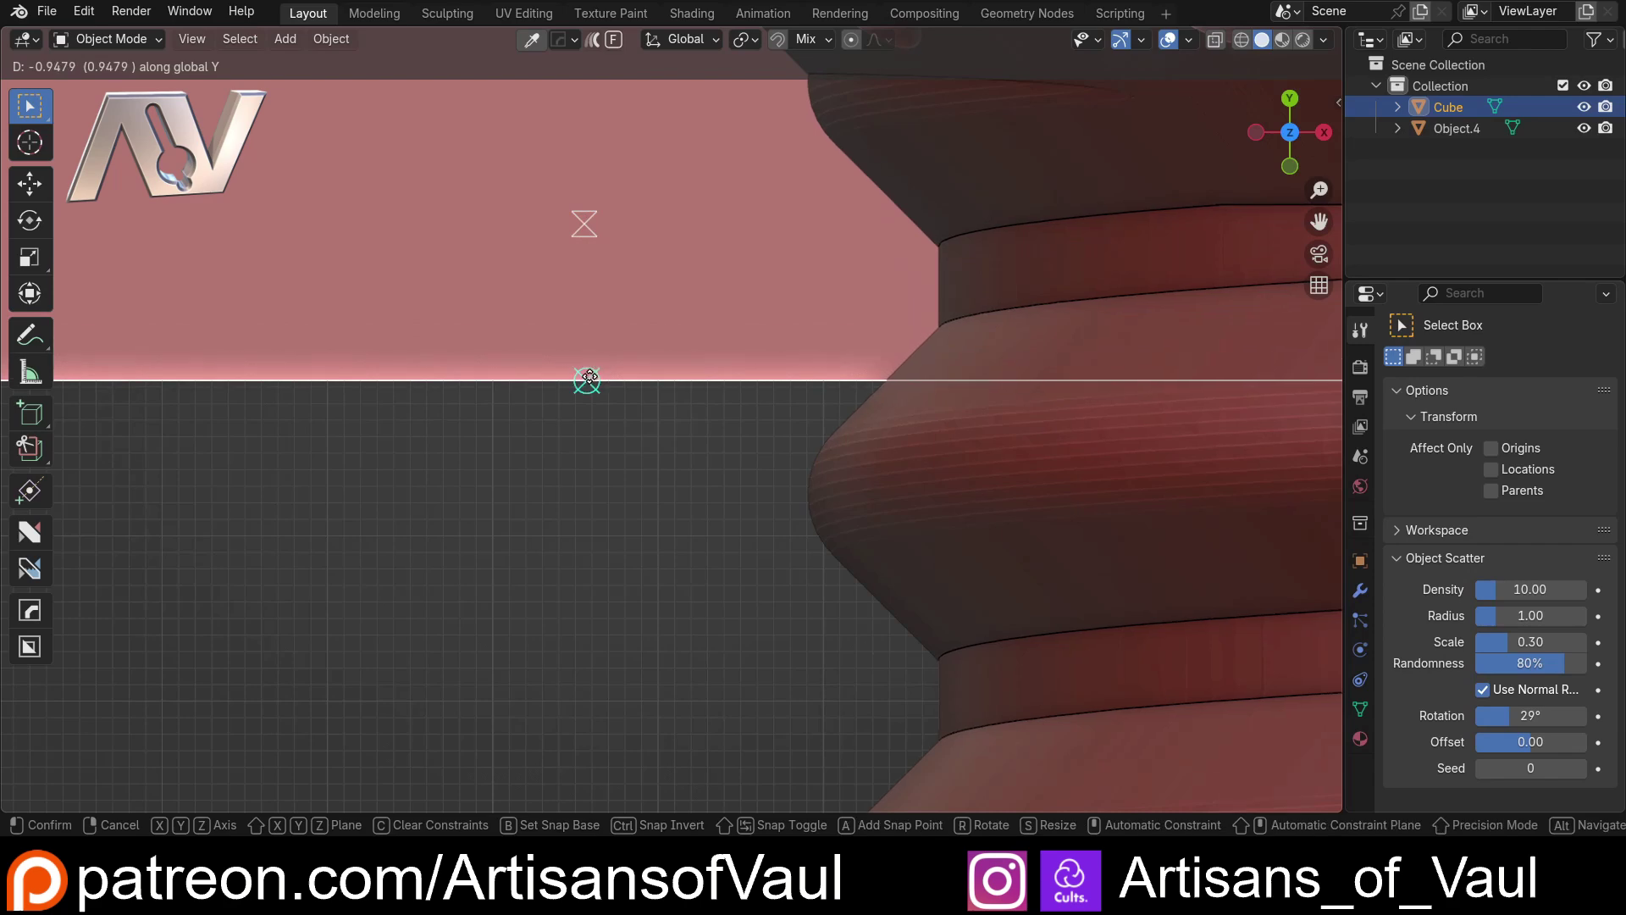
pyautogui.scroll(-3)
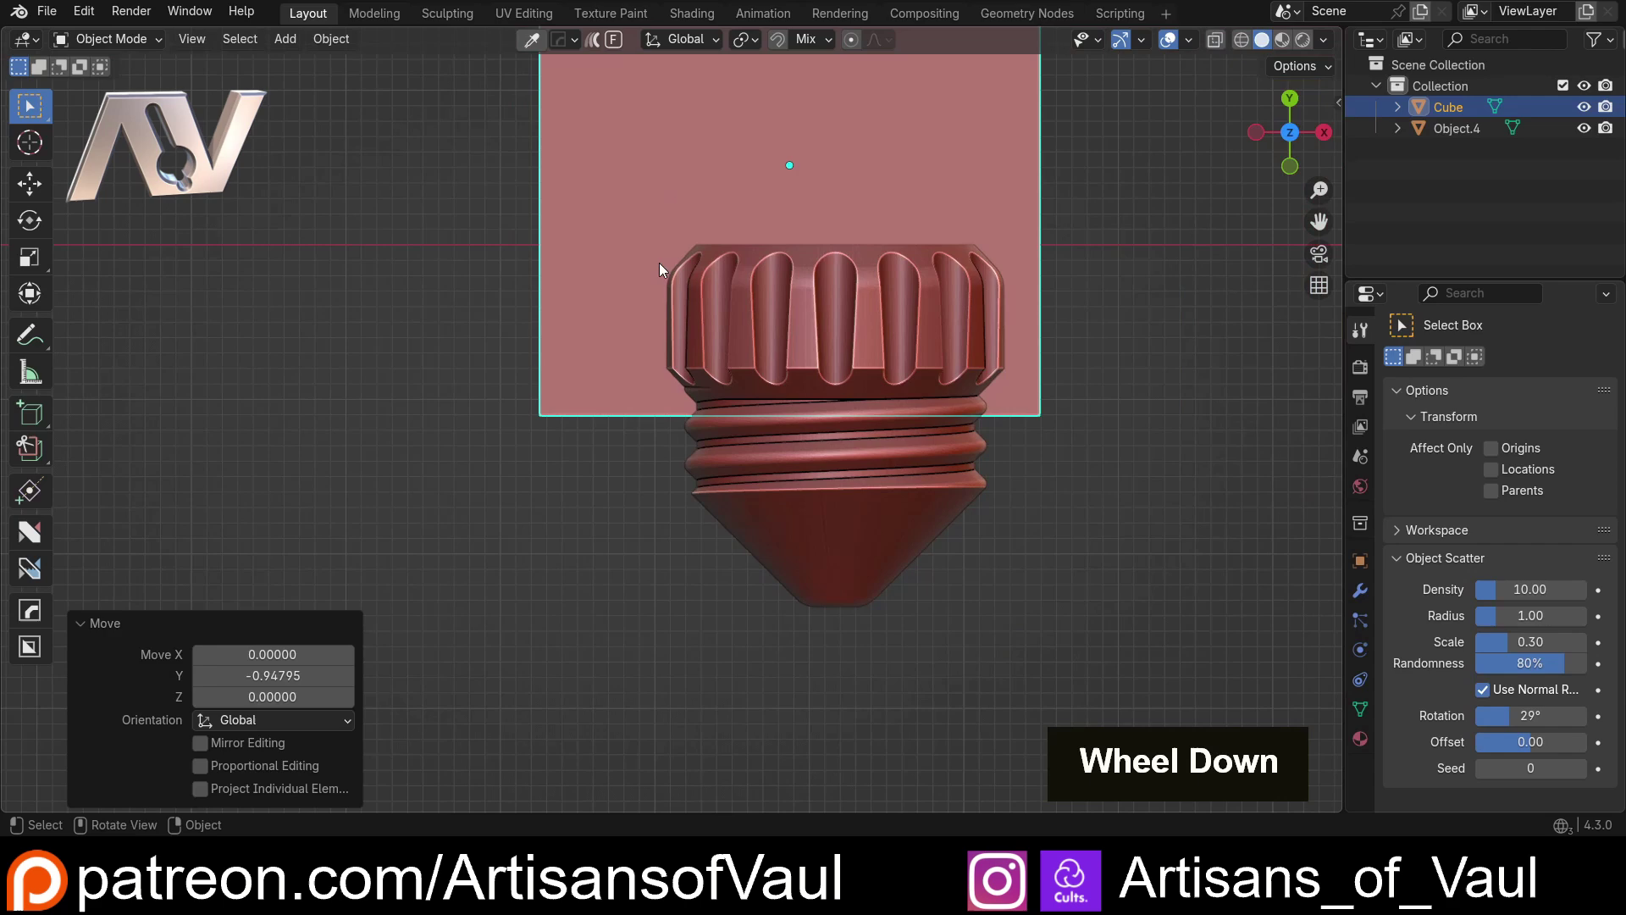
# Step: Duplicate the box cutter and slide the copy straight down along Y below the bolt
pyautogui.press('shift+d')
pyautogui.press('y')
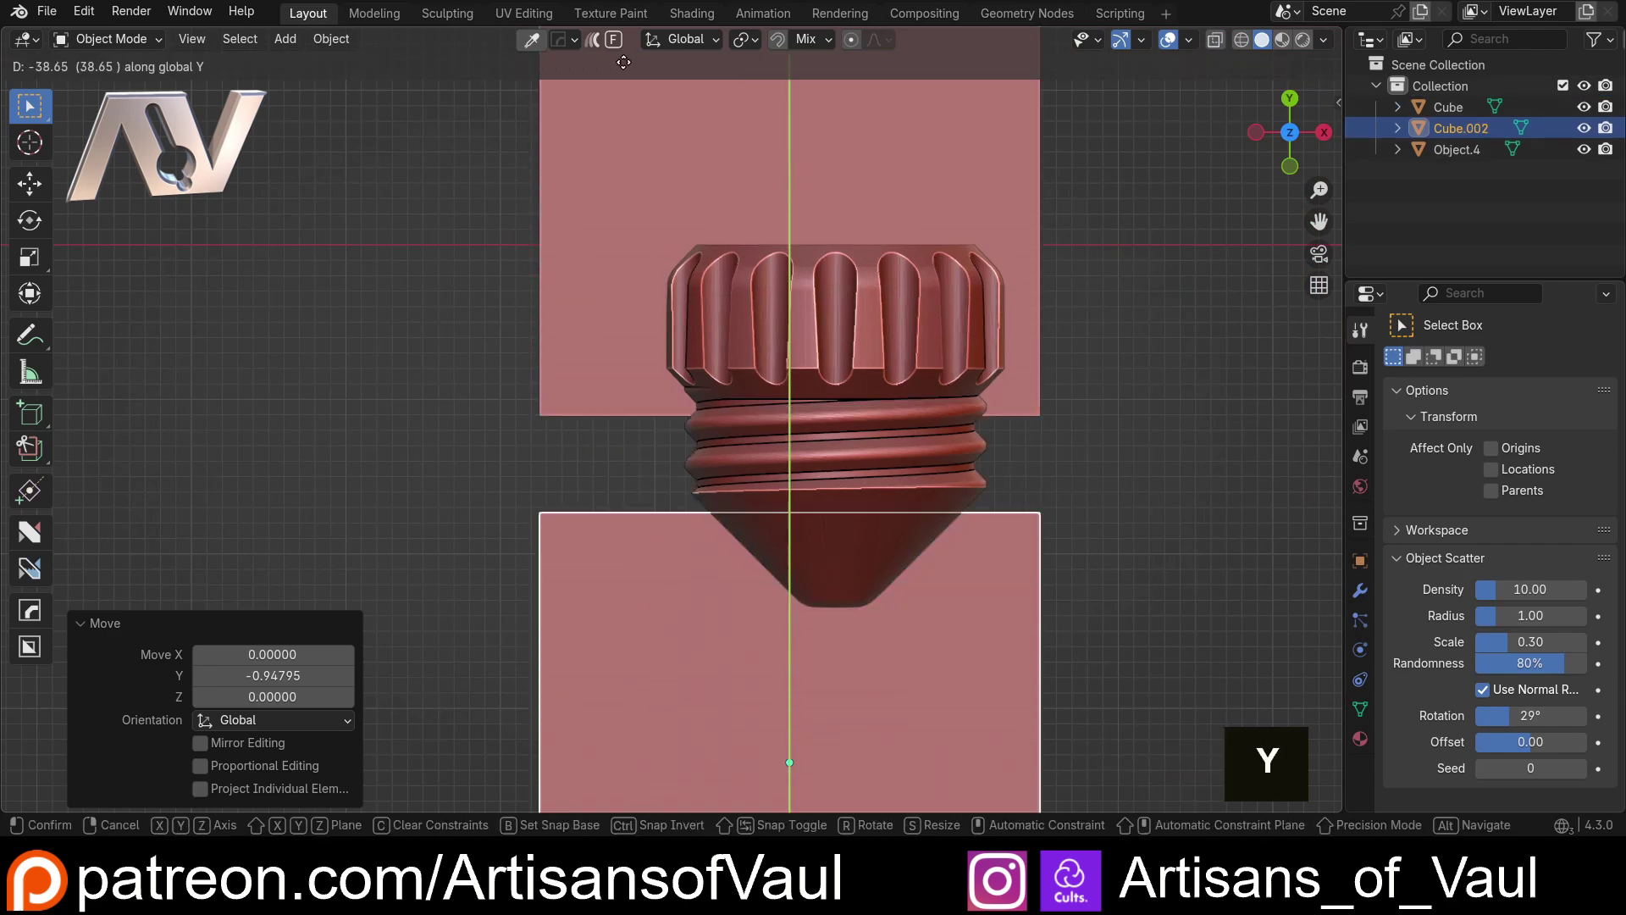
pyautogui.scroll(3)
pyautogui.middleClick(730, 445)
pyautogui.scroll(3)
pyautogui.middleClick(763, 386)
pyautogui.press('Tab')
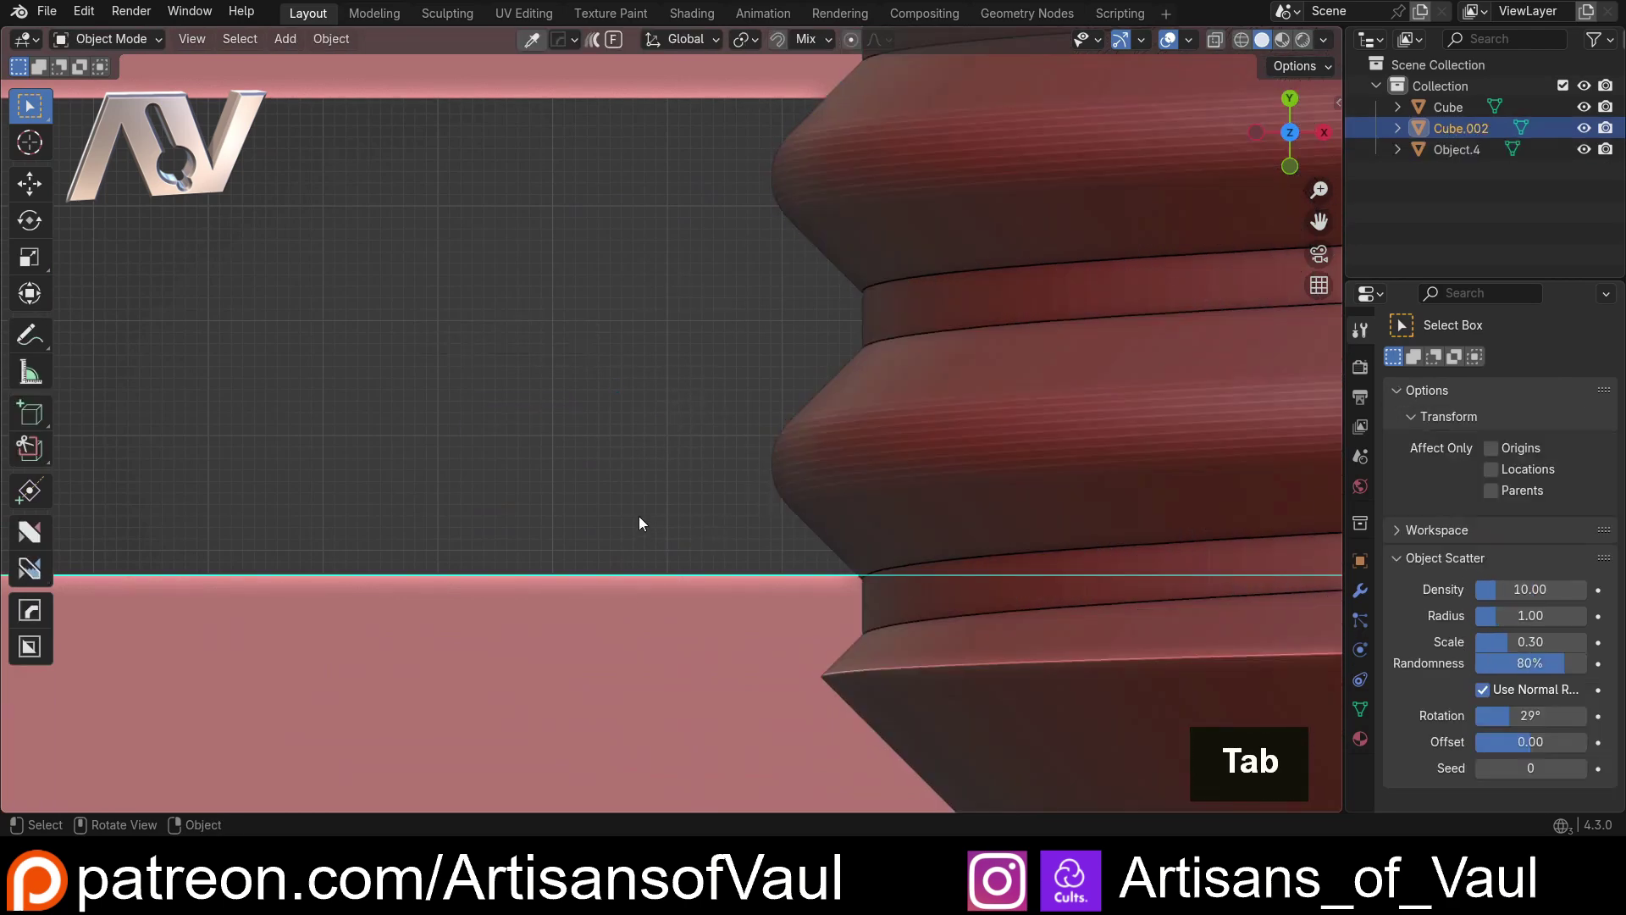
# Step: Snap the lower box's top edge onto a lower thread groove, leaving a narrow threaded band
pyautogui.press('g')
pyautogui.press('b')
pyautogui.press('y')
pyautogui.scroll(-3)
pyautogui.middleClick(582, 314)
pyautogui.scroll(-3)
pyautogui.scroll(3)
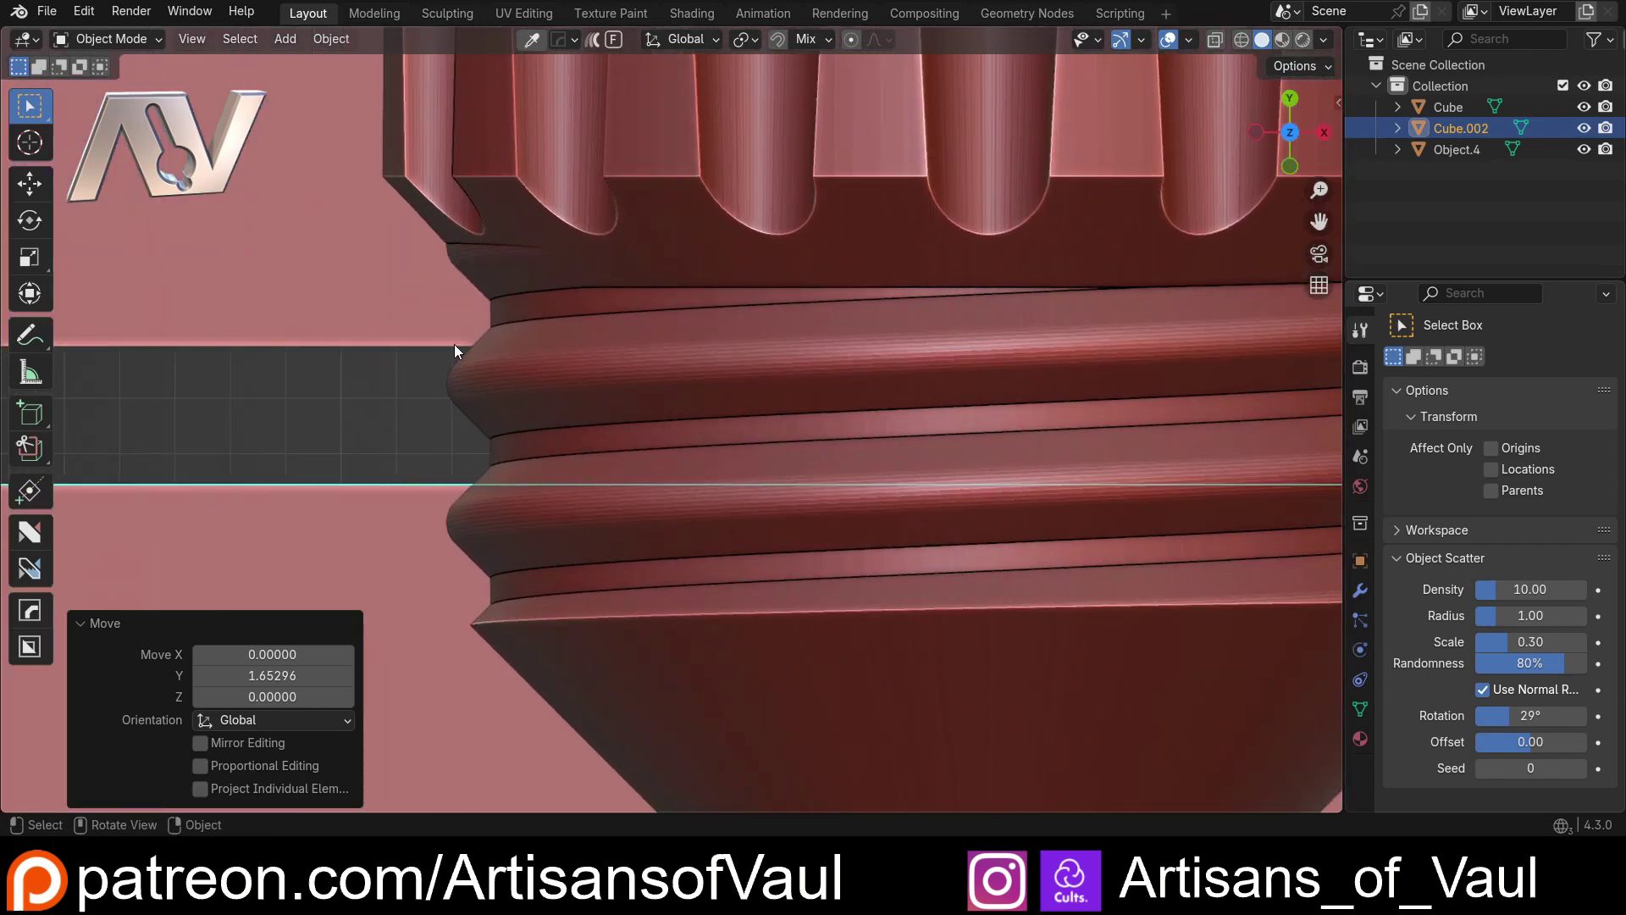
pyautogui.press('d')
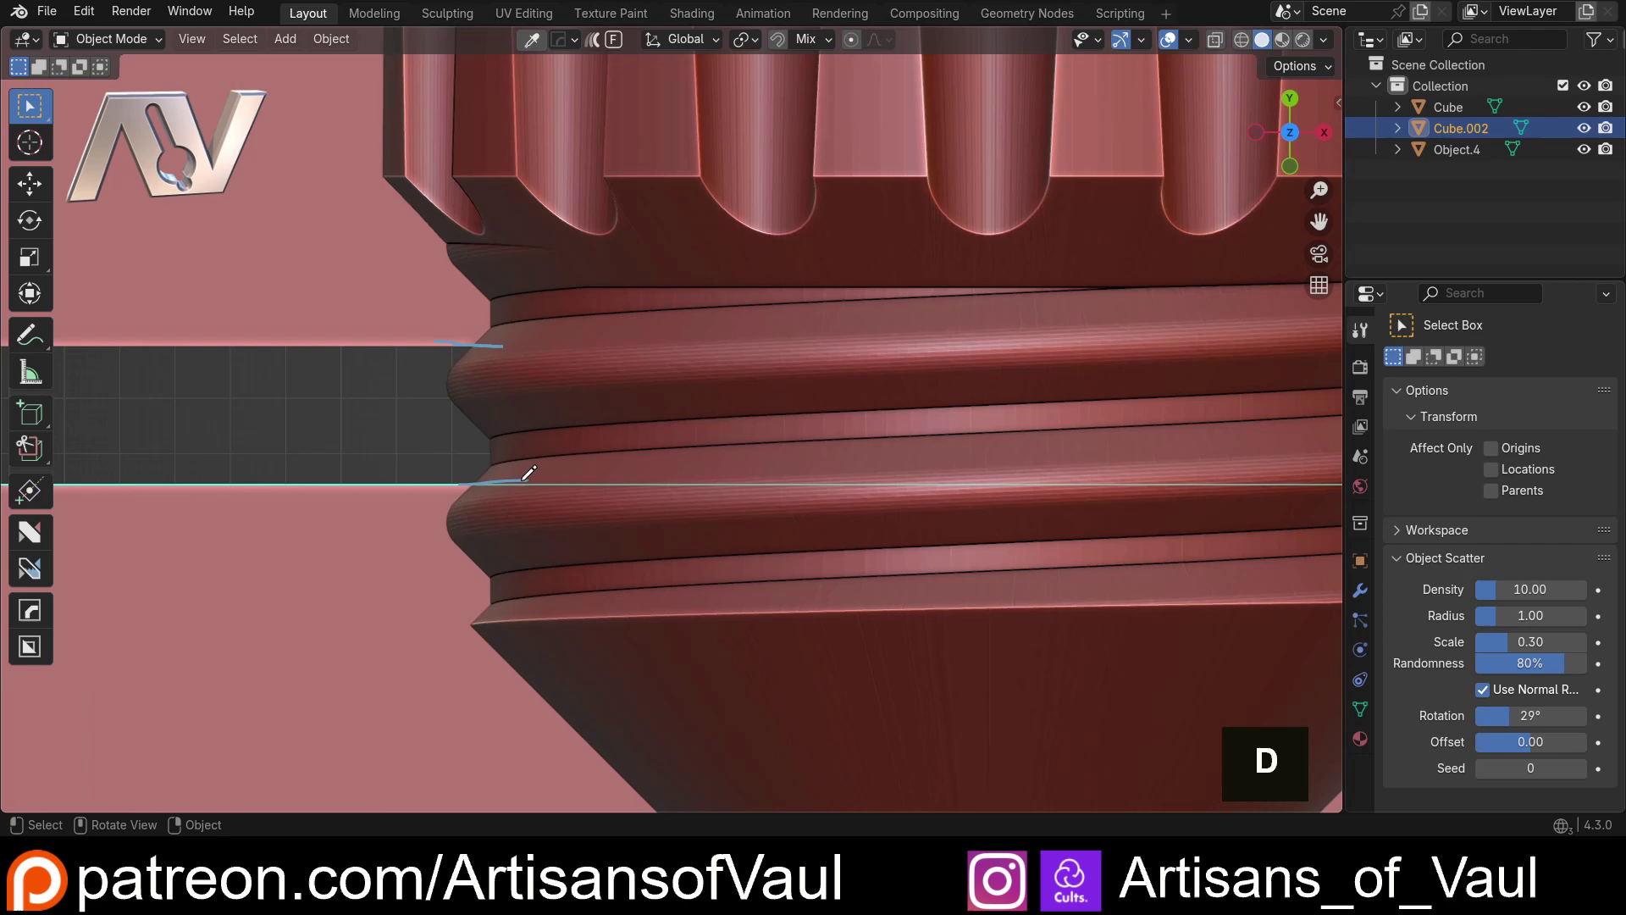
pyautogui.press('ctrl+z')
pyautogui.press('Tab')
# Step: Nudge the lower box vertically and orbit in wireframe to check the exposed band
pyautogui.scroll(-3)
pyautogui.middleClick(838, 470)
pyautogui.scroll(-3)
pyautogui.middleClick(859, 437)
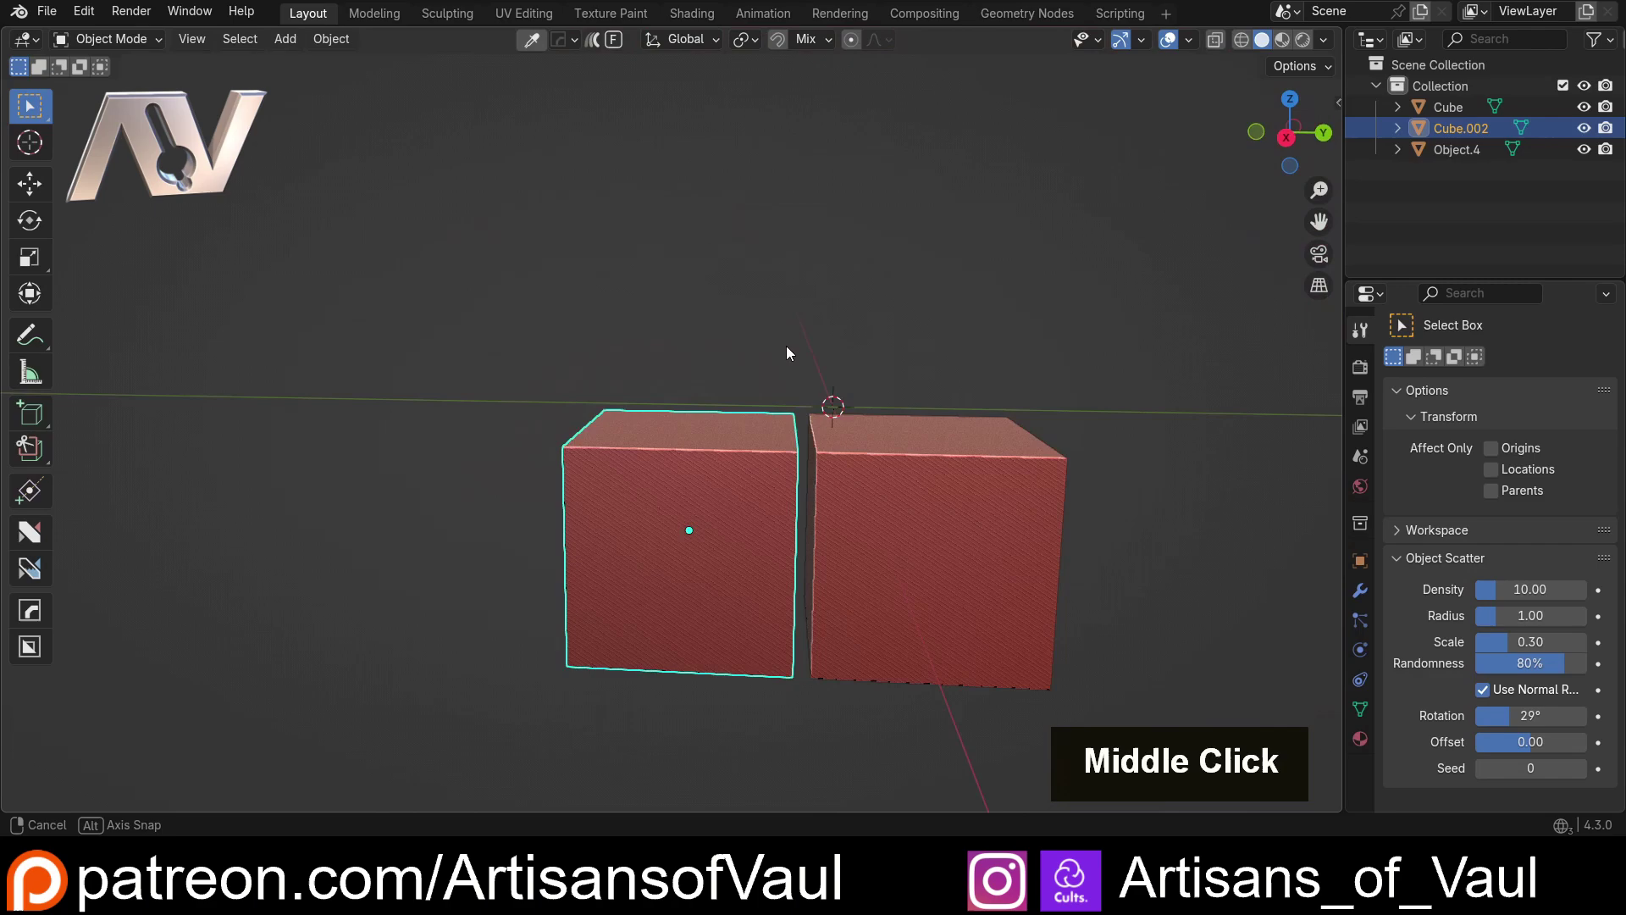
pyautogui.scroll(3)
pyautogui.press('shift+z')
pyautogui.middleClick(715, 441)
pyautogui.scroll(-3)
pyautogui.middleClick(667, 407)
pyautogui.middleClick(744, 696)
pyautogui.press('g')
pyautogui.press('z')
pyautogui.scroll(3)
pyautogui.middleClick(721, 220)
pyautogui.press('shift+z')
pyautogui.middleClick(753, 251)
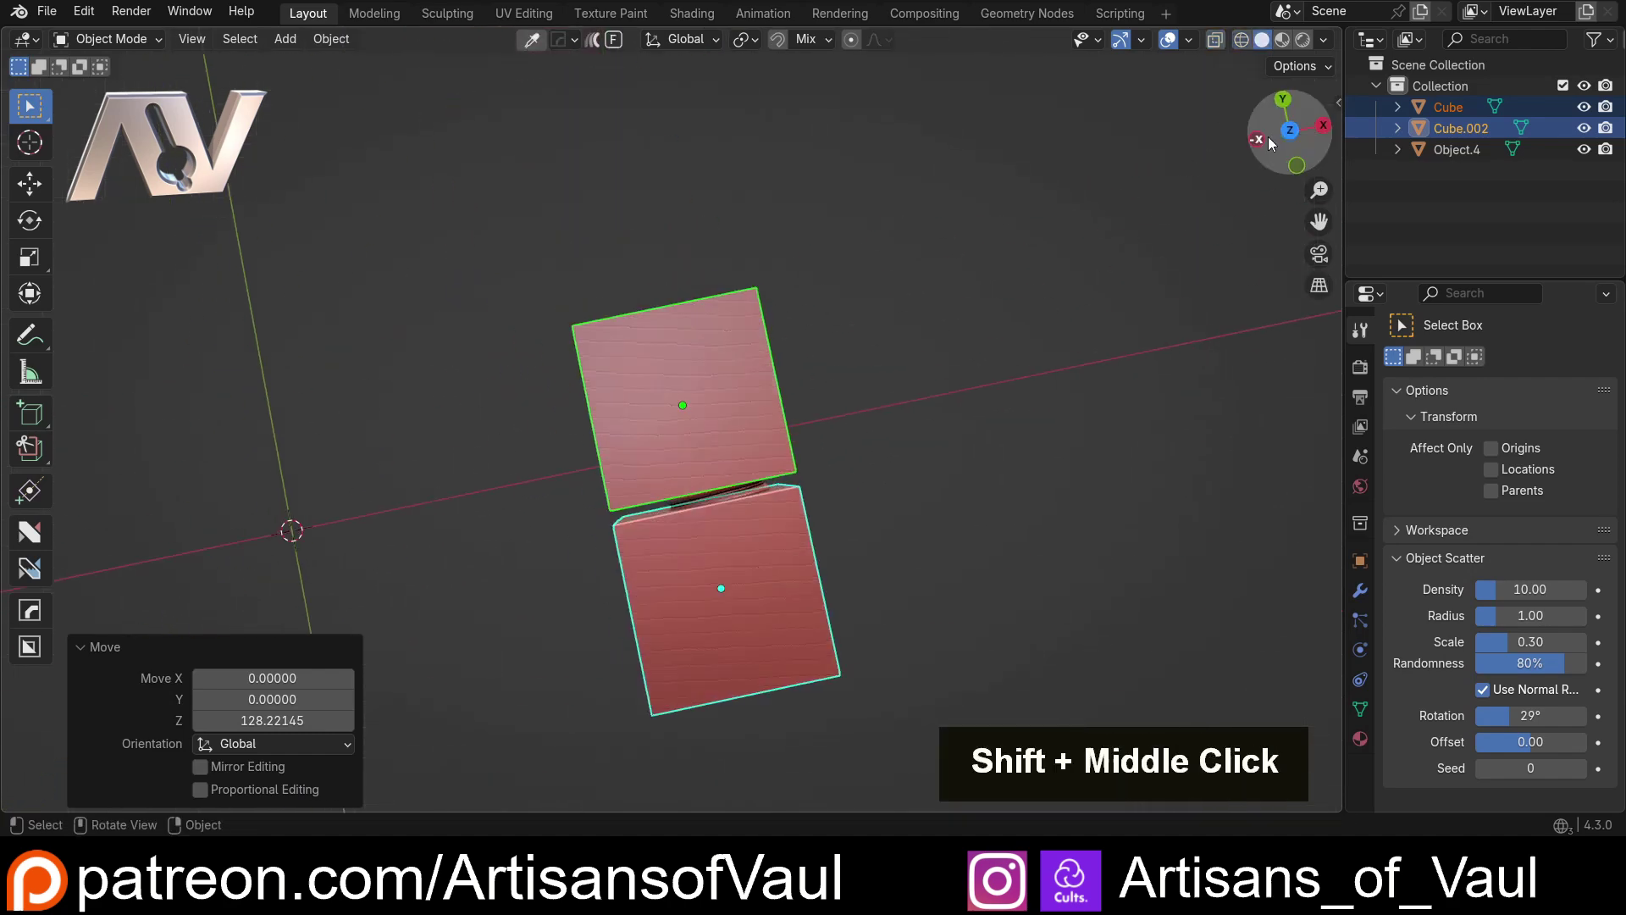
pyautogui.scroll(3)
pyautogui.middleClick(1018, 605)
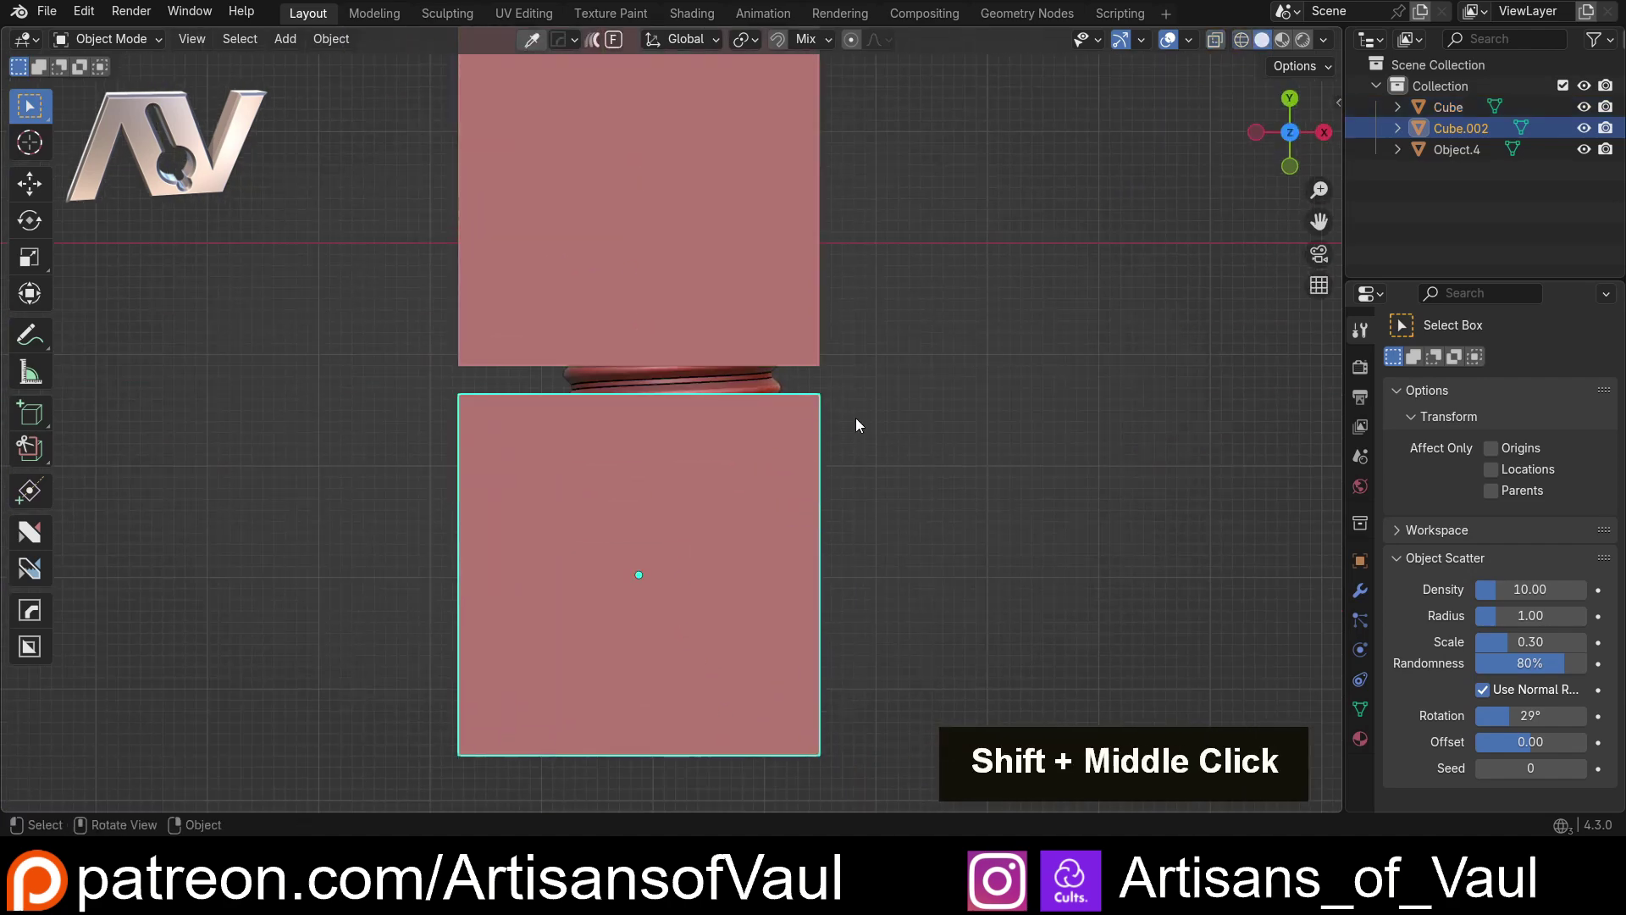
# Step: Join the two boxes into a single cutter object
pyautogui.click(774, 283)
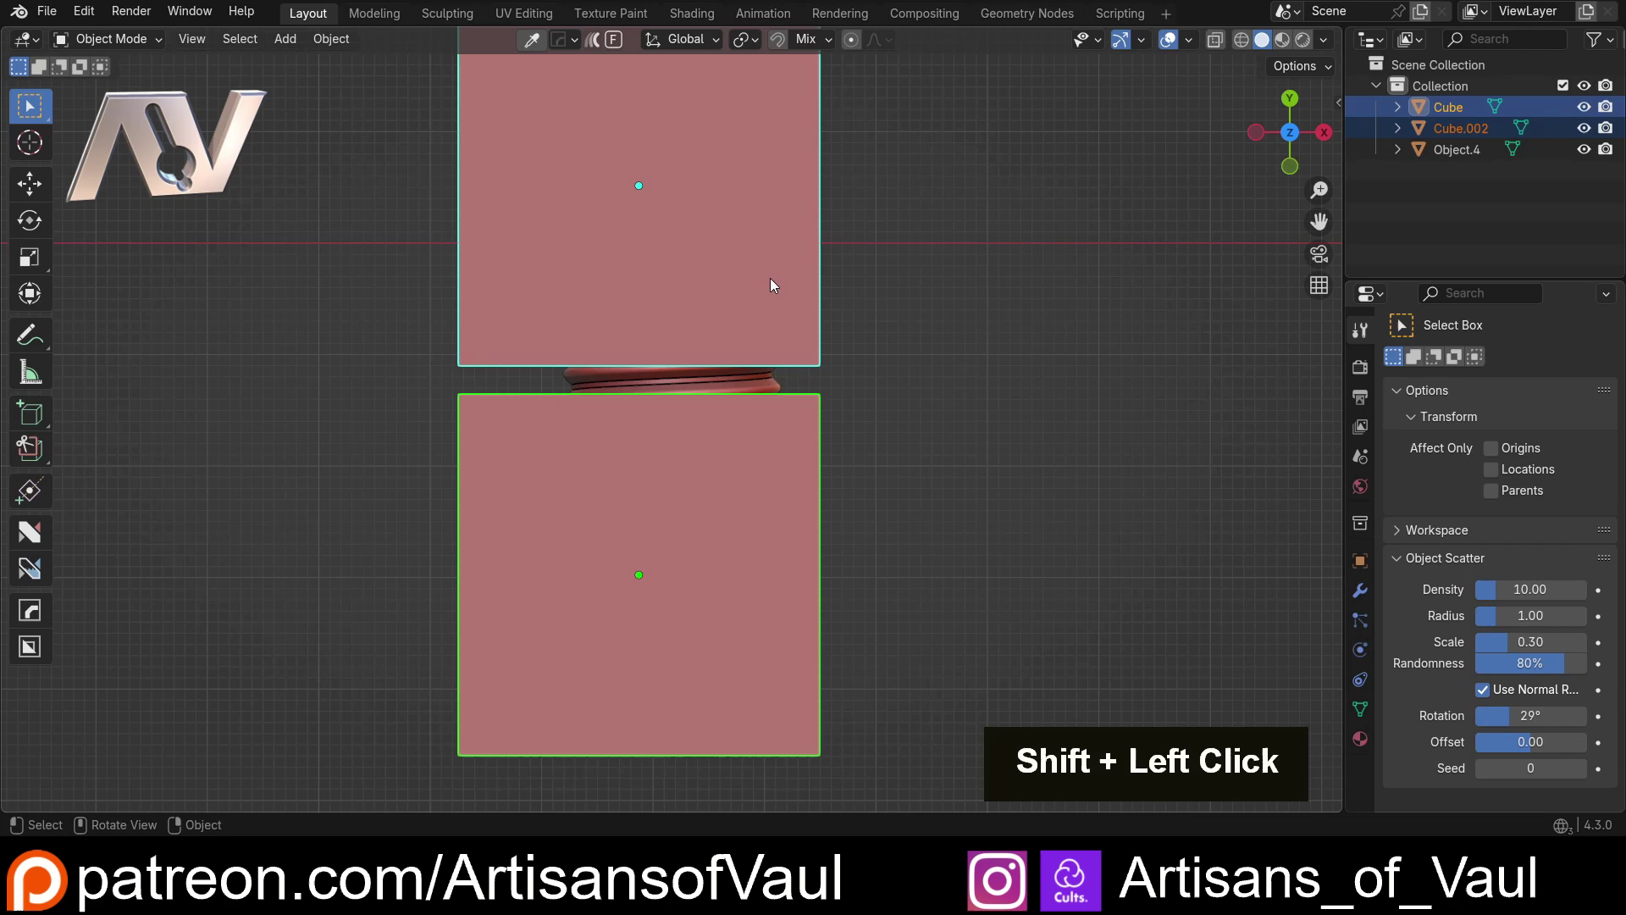
pyautogui.press('ctrl+j')
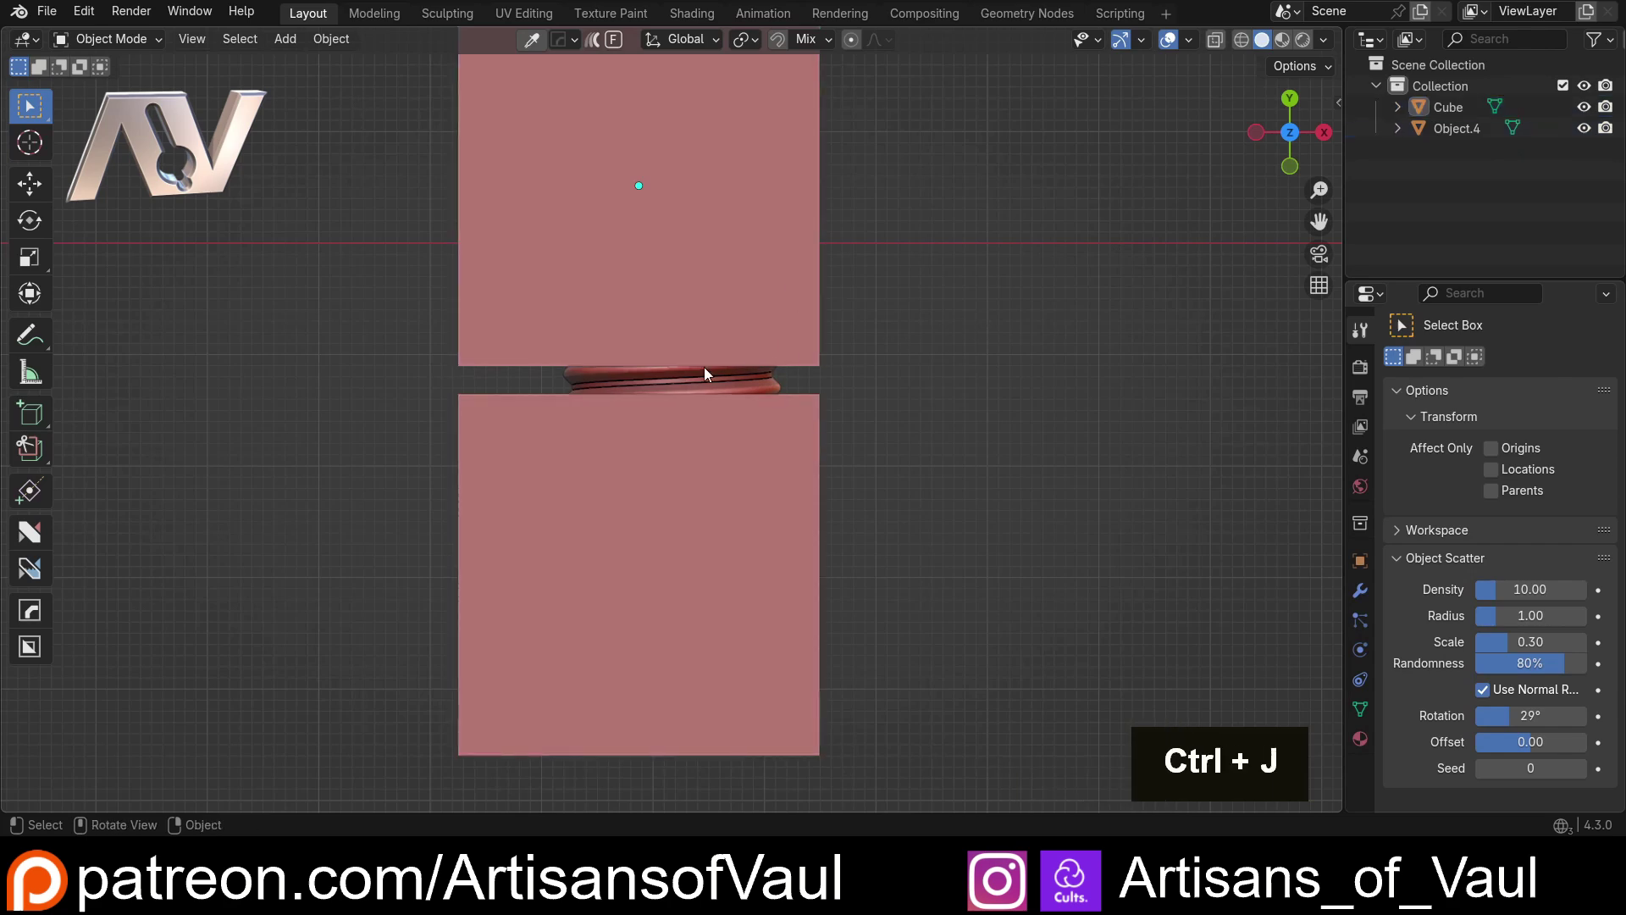
pyautogui.scroll(3)
pyautogui.middleClick(819, 350)
# Step: Keep a hidden copy of the bolt, then intersect-boolean the bolt down to the band inside the cutter
pyautogui.press('shift+d')
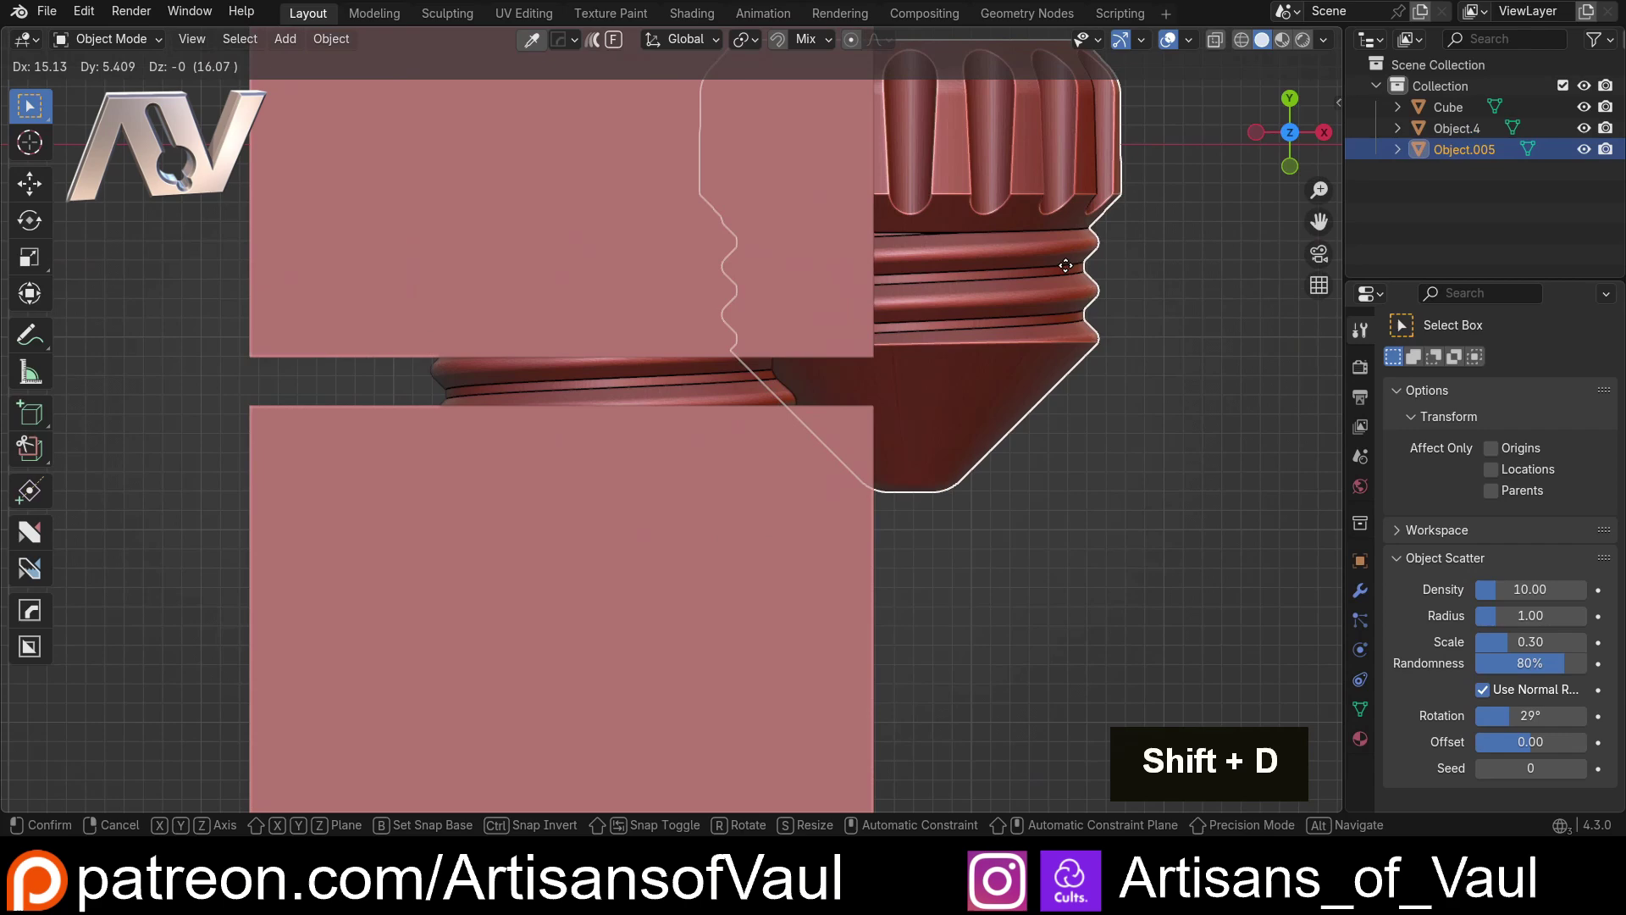
pyautogui.press('Escape')
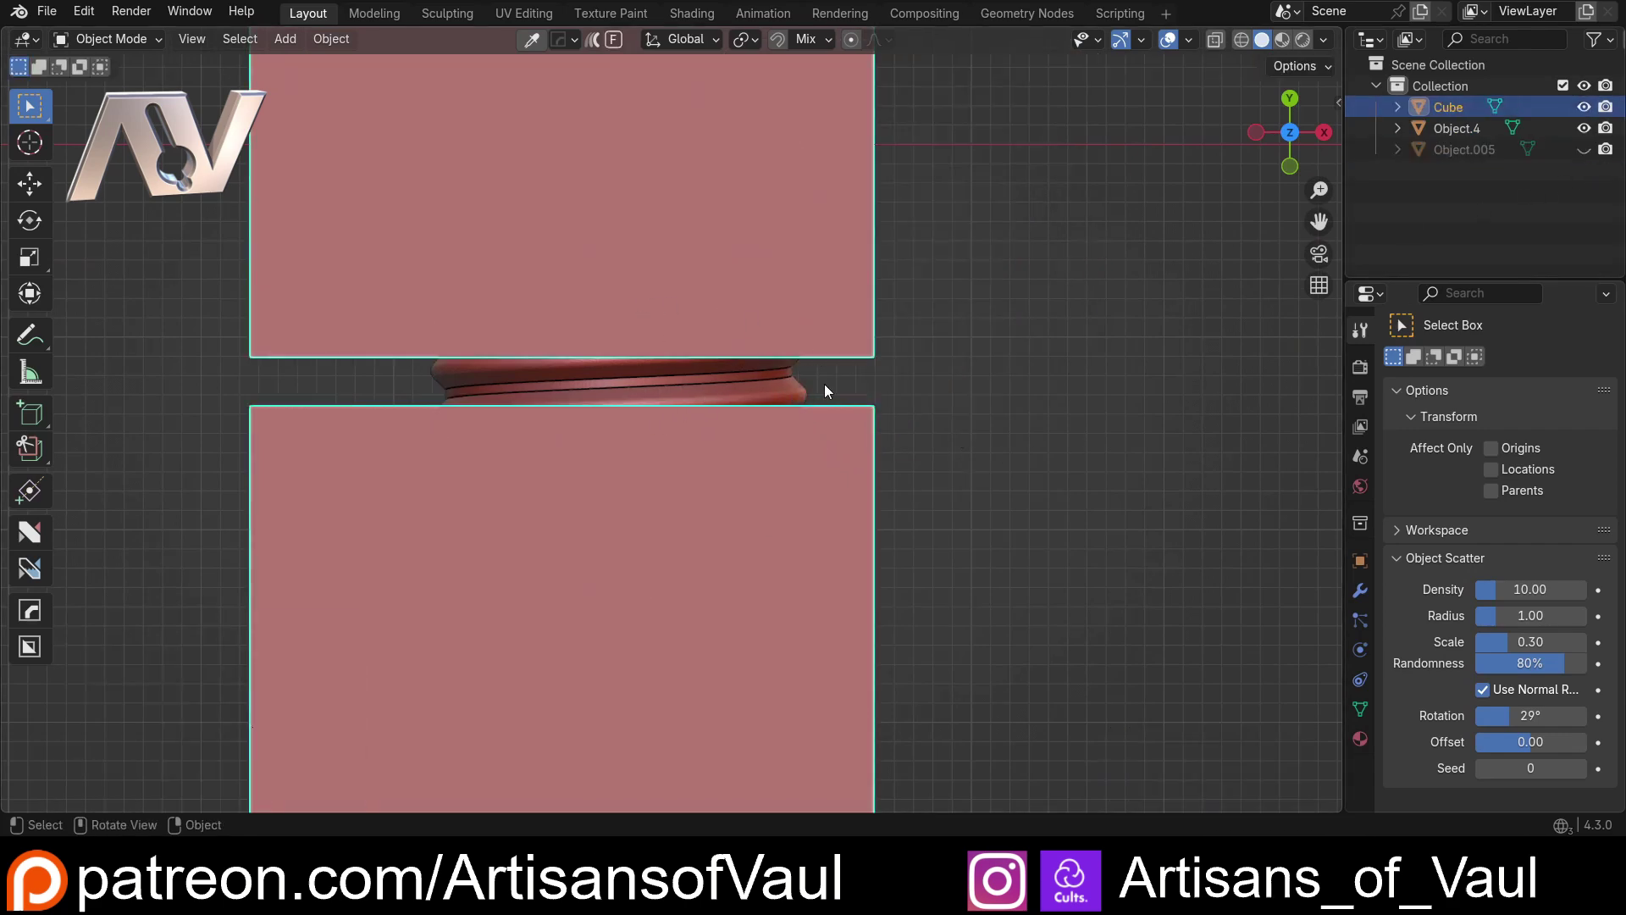
pyautogui.click(642, 381)
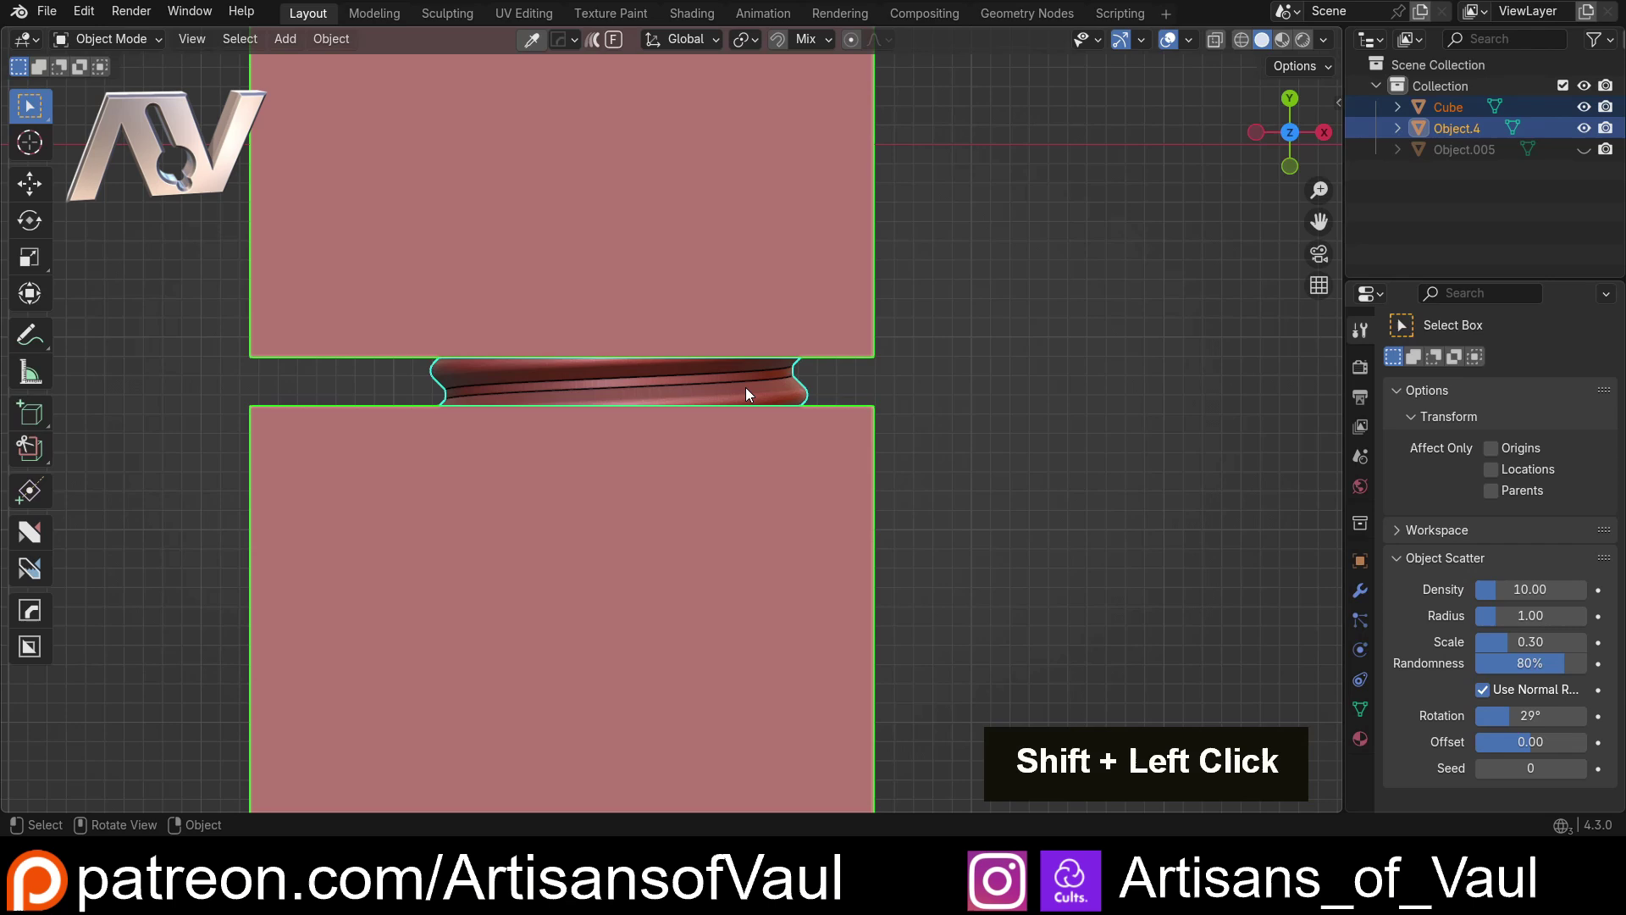
pyautogui.press('ctrl+-')
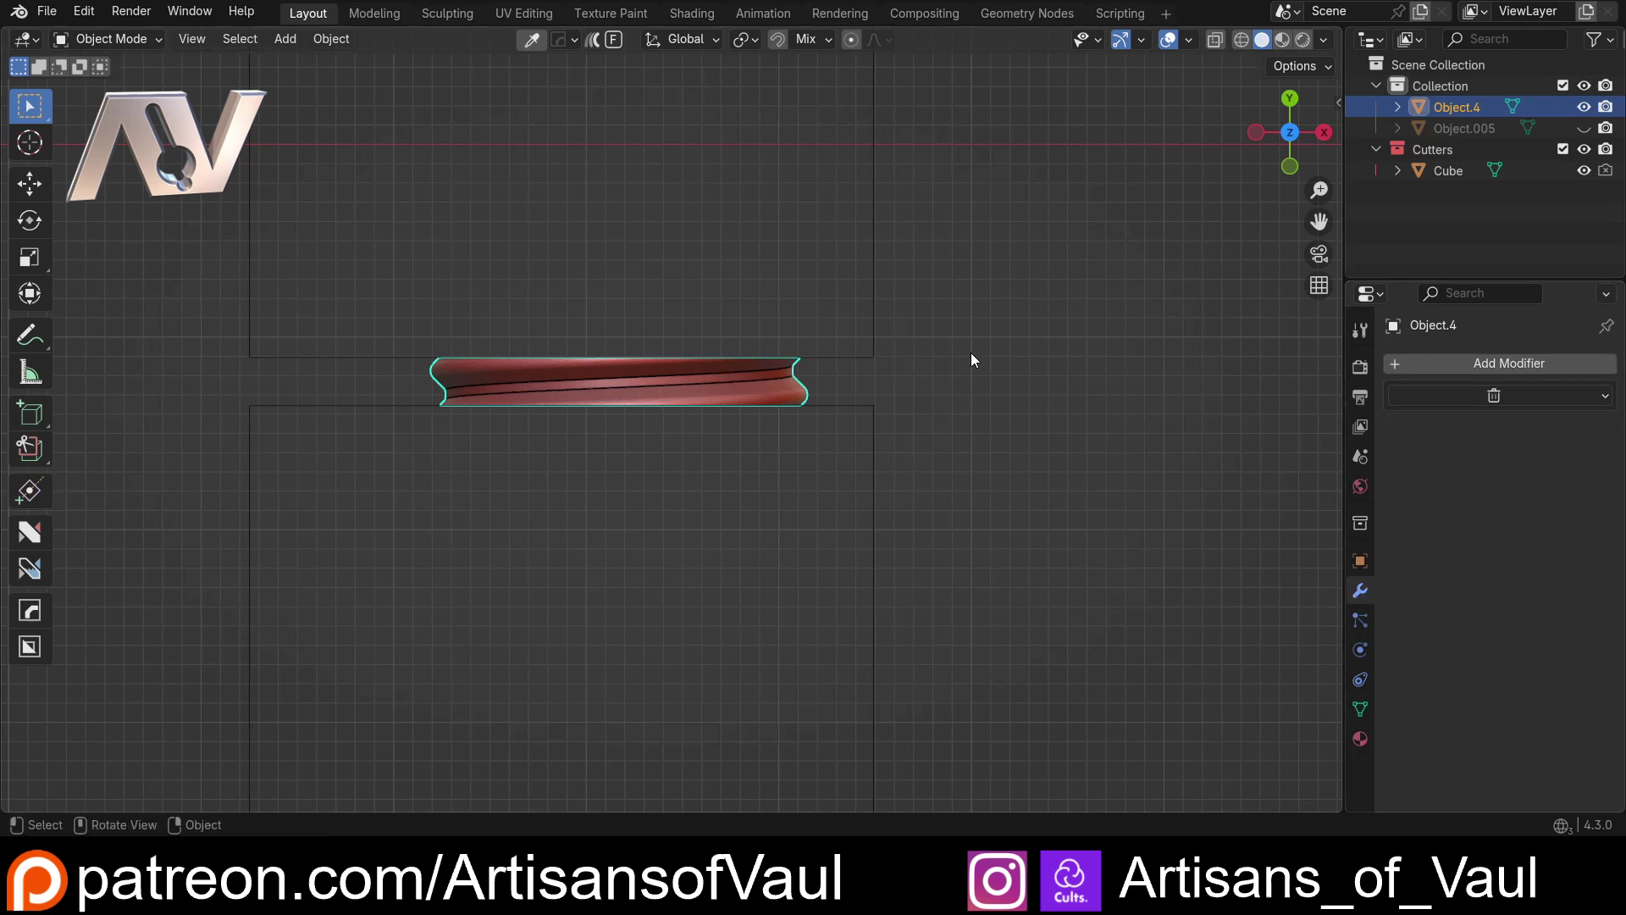
# Step: Rename the trimmed threaded band to Middle and hide it
pyautogui.press('F2')
pyautogui.press('shift+m')
pyautogui.press('i')
pyautogui.press('d')
pyautogui.press('l')
pyautogui.press('e')
pyautogui.press('Return')
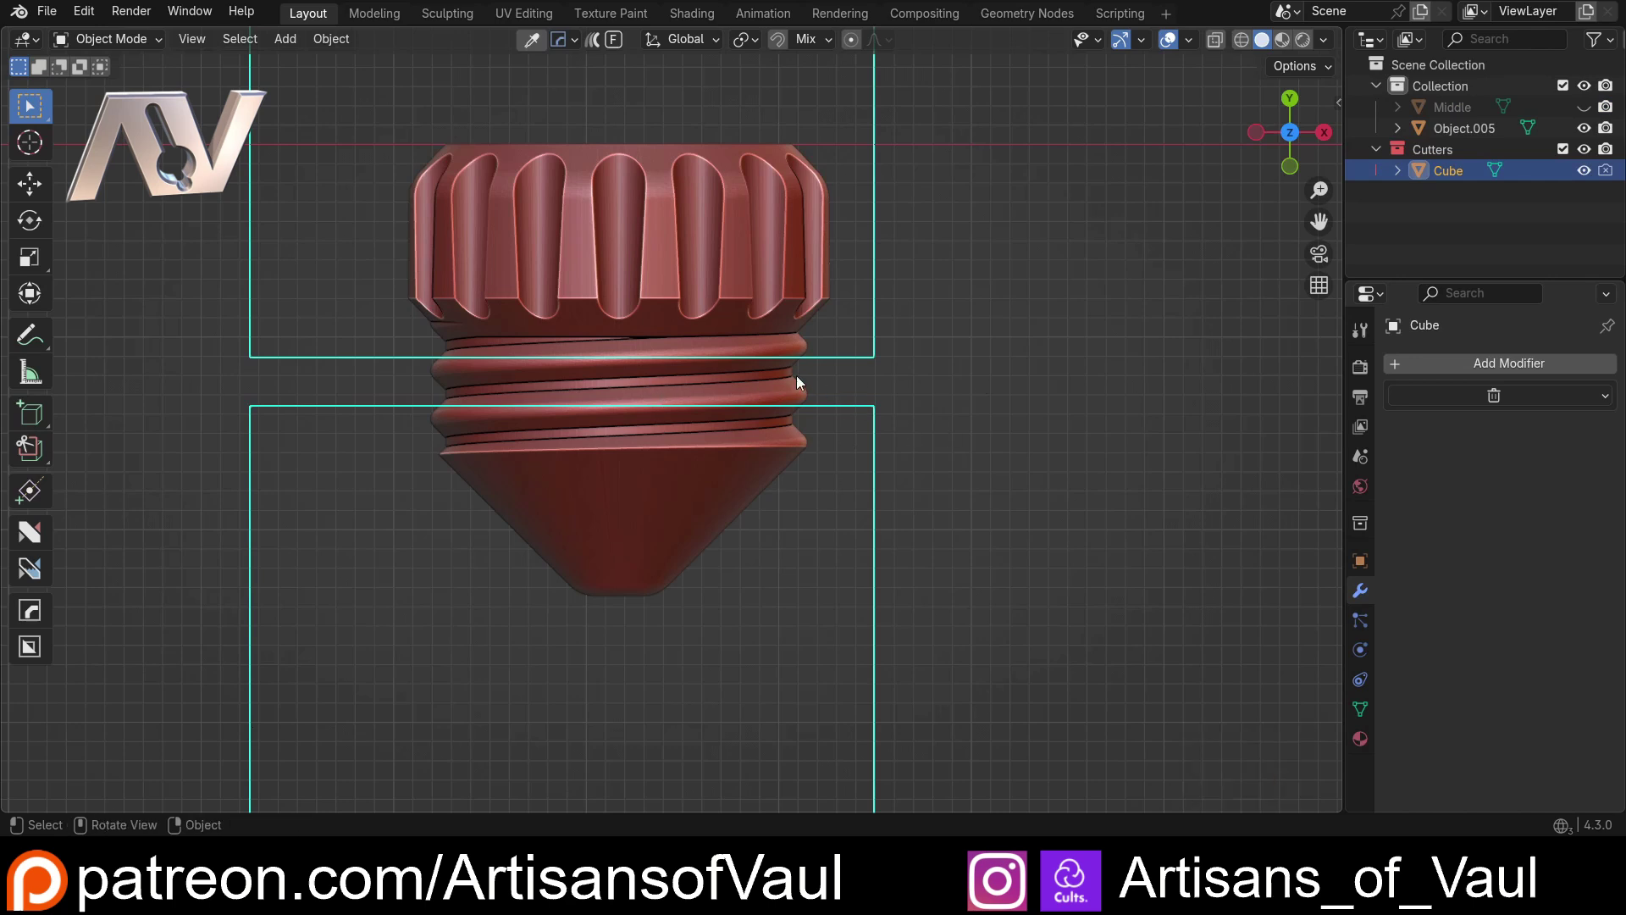
# Step: Difference-boolean the cutter from the bolt copy, hide the cutter, leaving head and tip apart
pyautogui.click(678, 384)
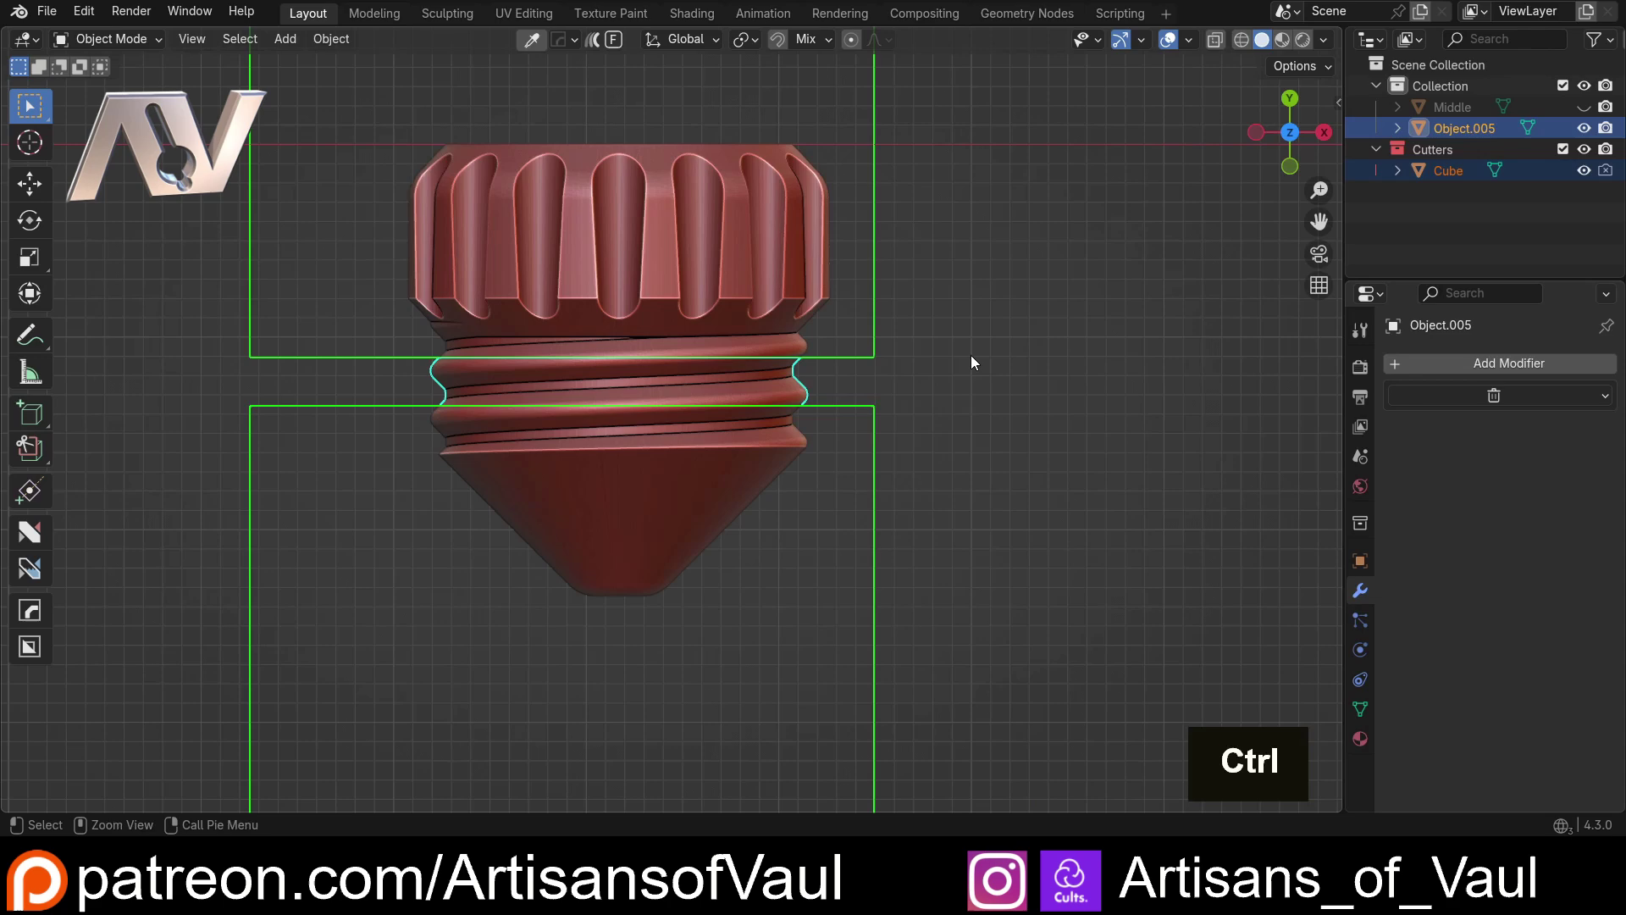
pyautogui.press('ctrl+KP_Multiply')
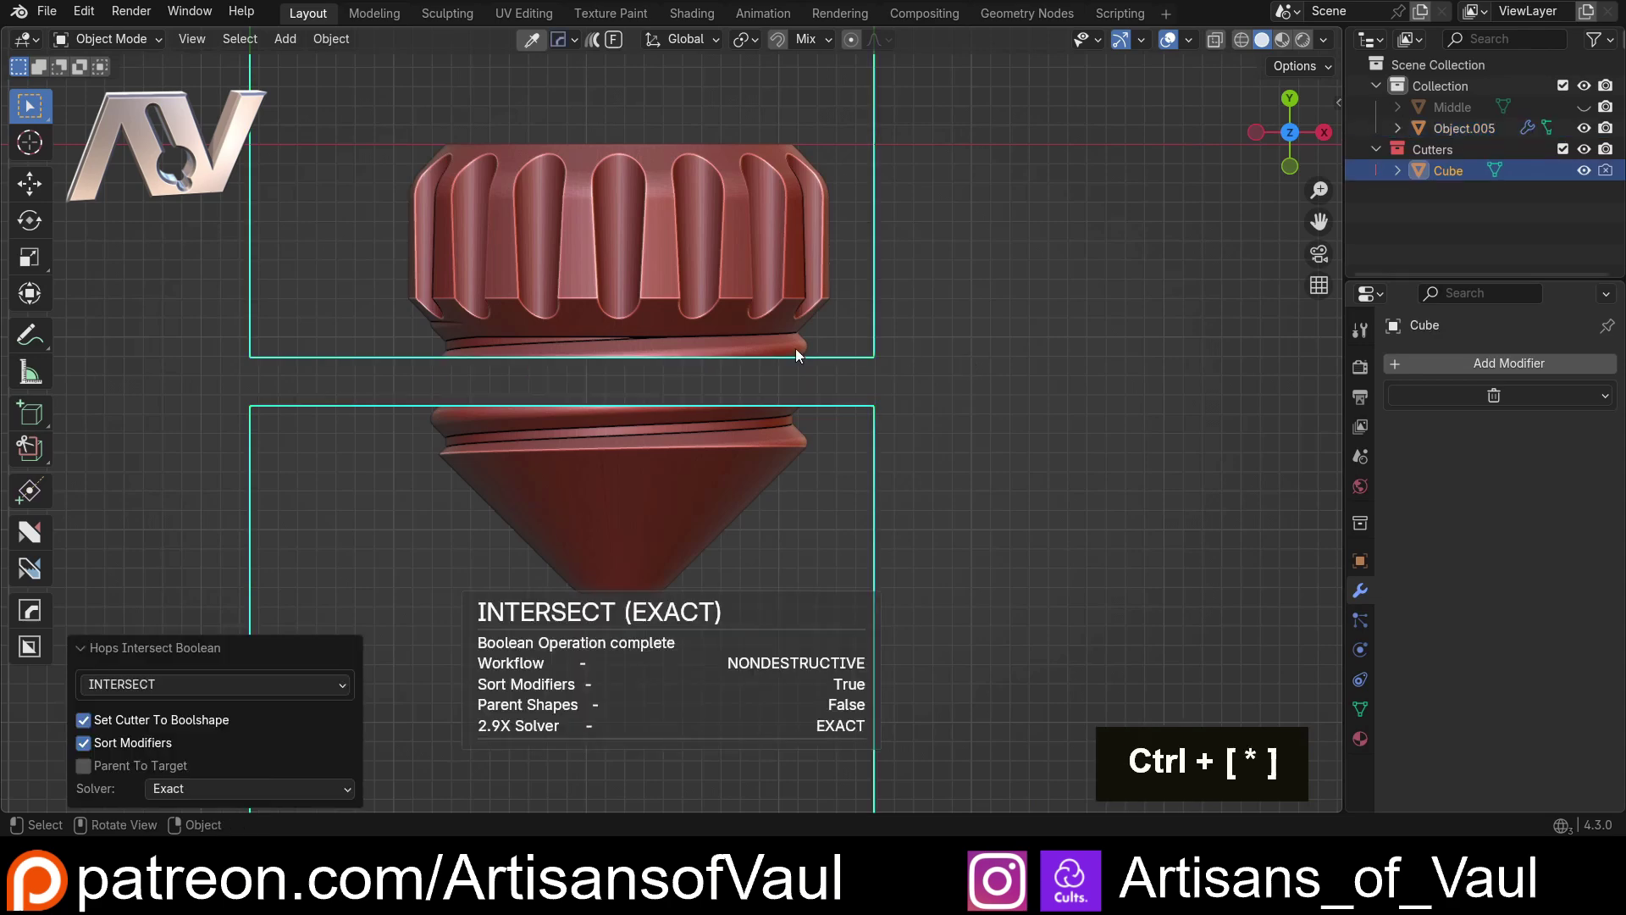
pyautogui.scroll(3)
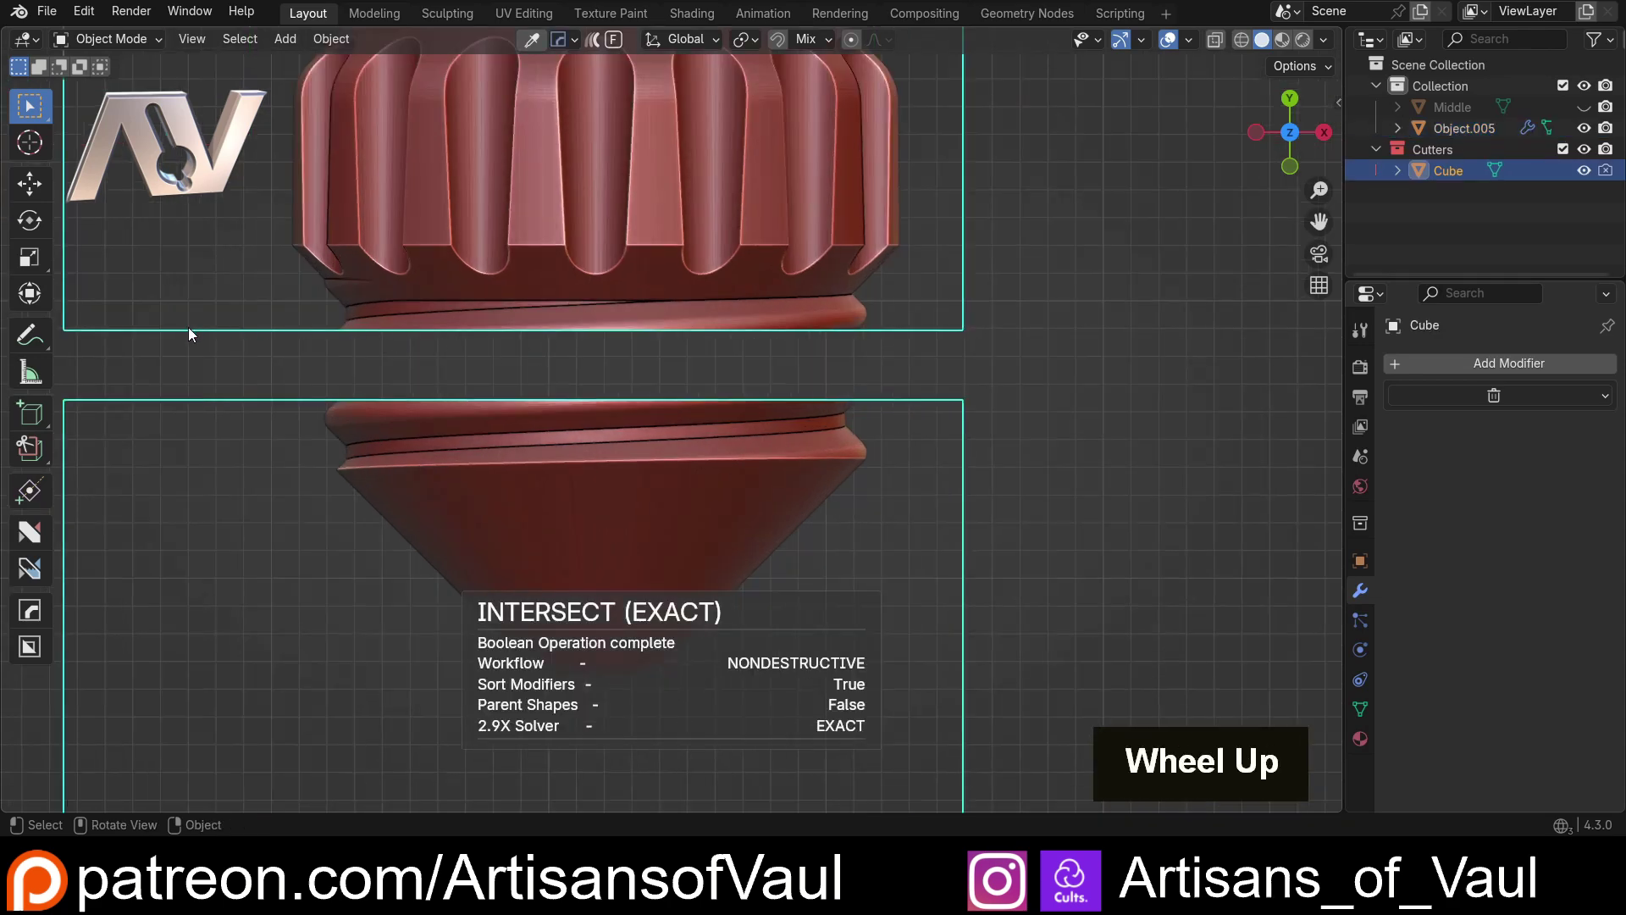
pyautogui.press('h')
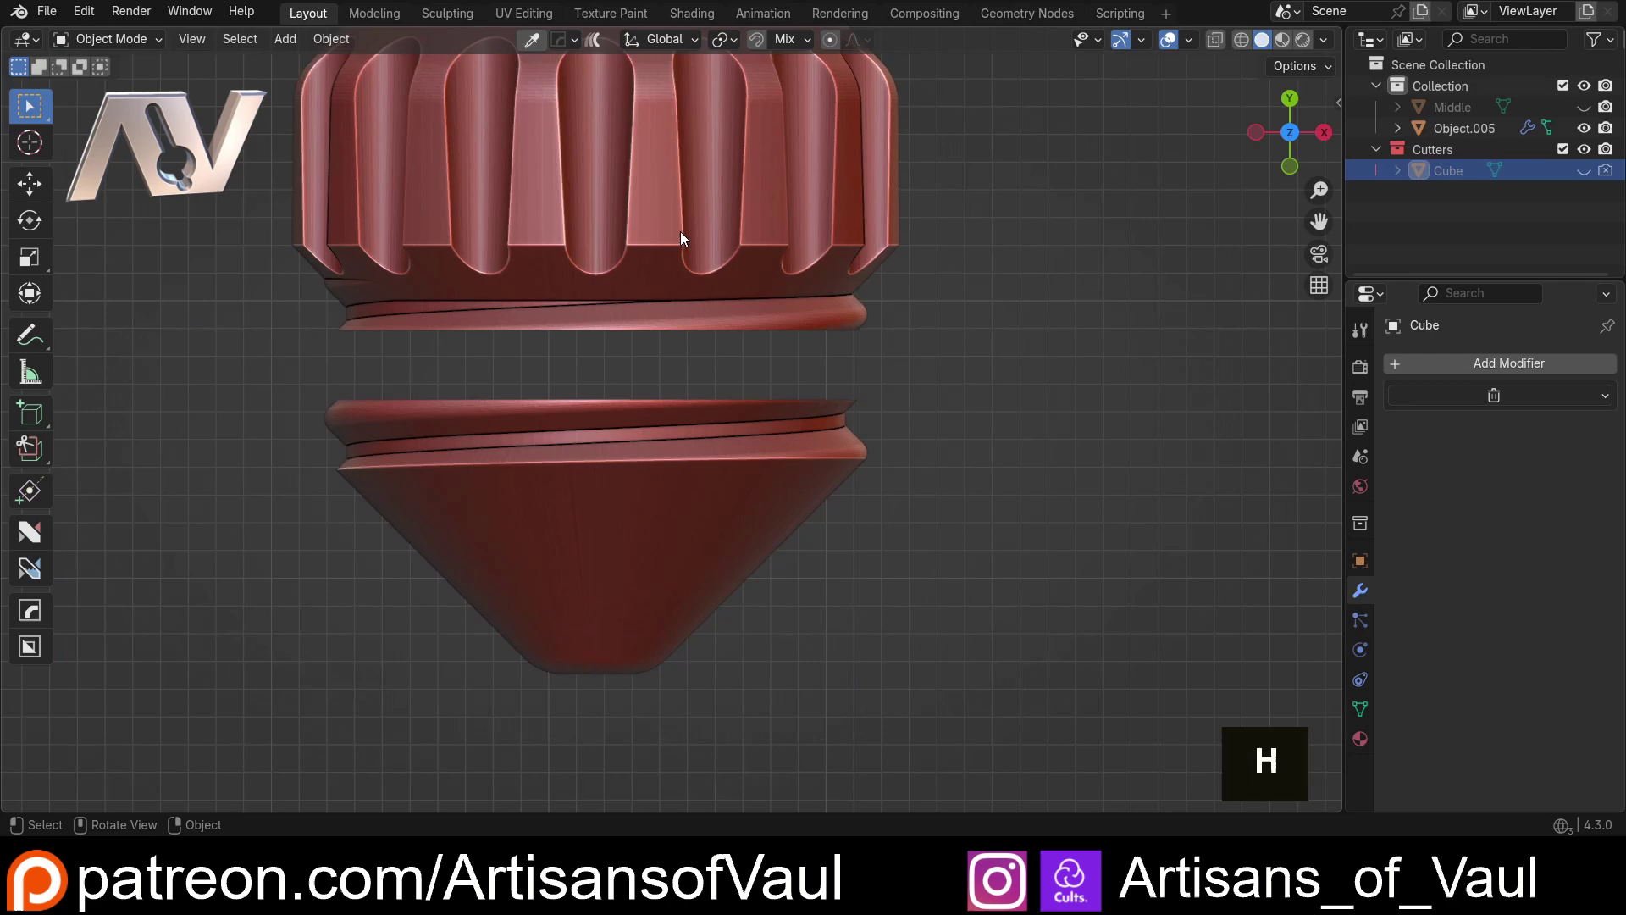
pyautogui.scroll(-3)
pyautogui.middleClick(689, 351)
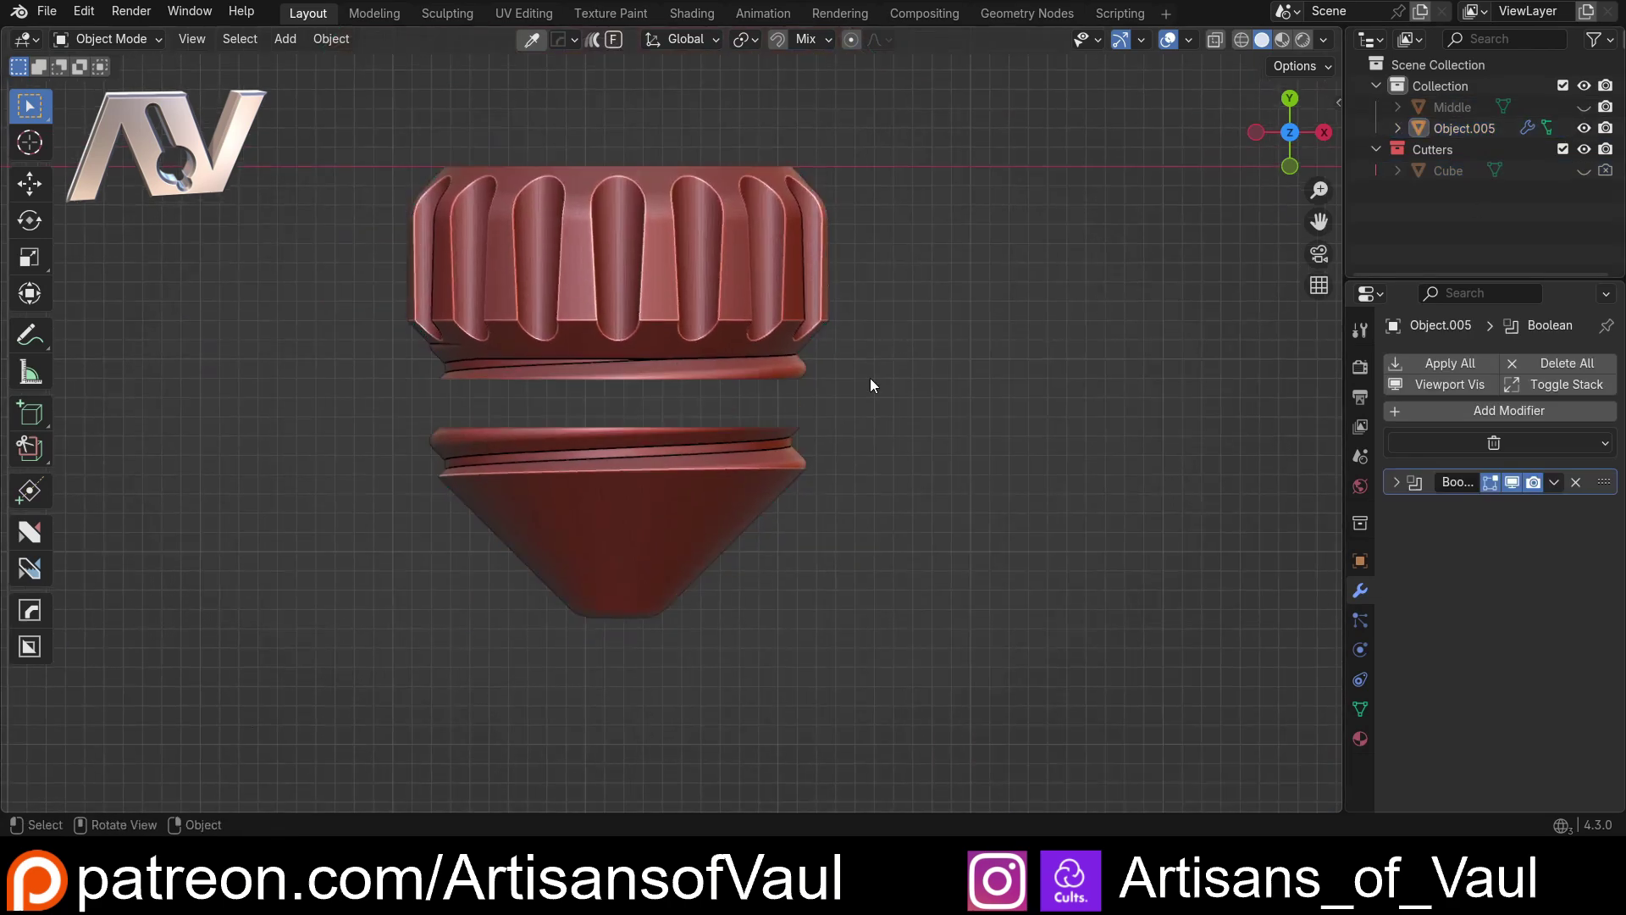
pyautogui.scroll(3)
pyautogui.middleClick(837, 372)
pyautogui.scroll(3)
pyautogui.middleClick(769, 520)
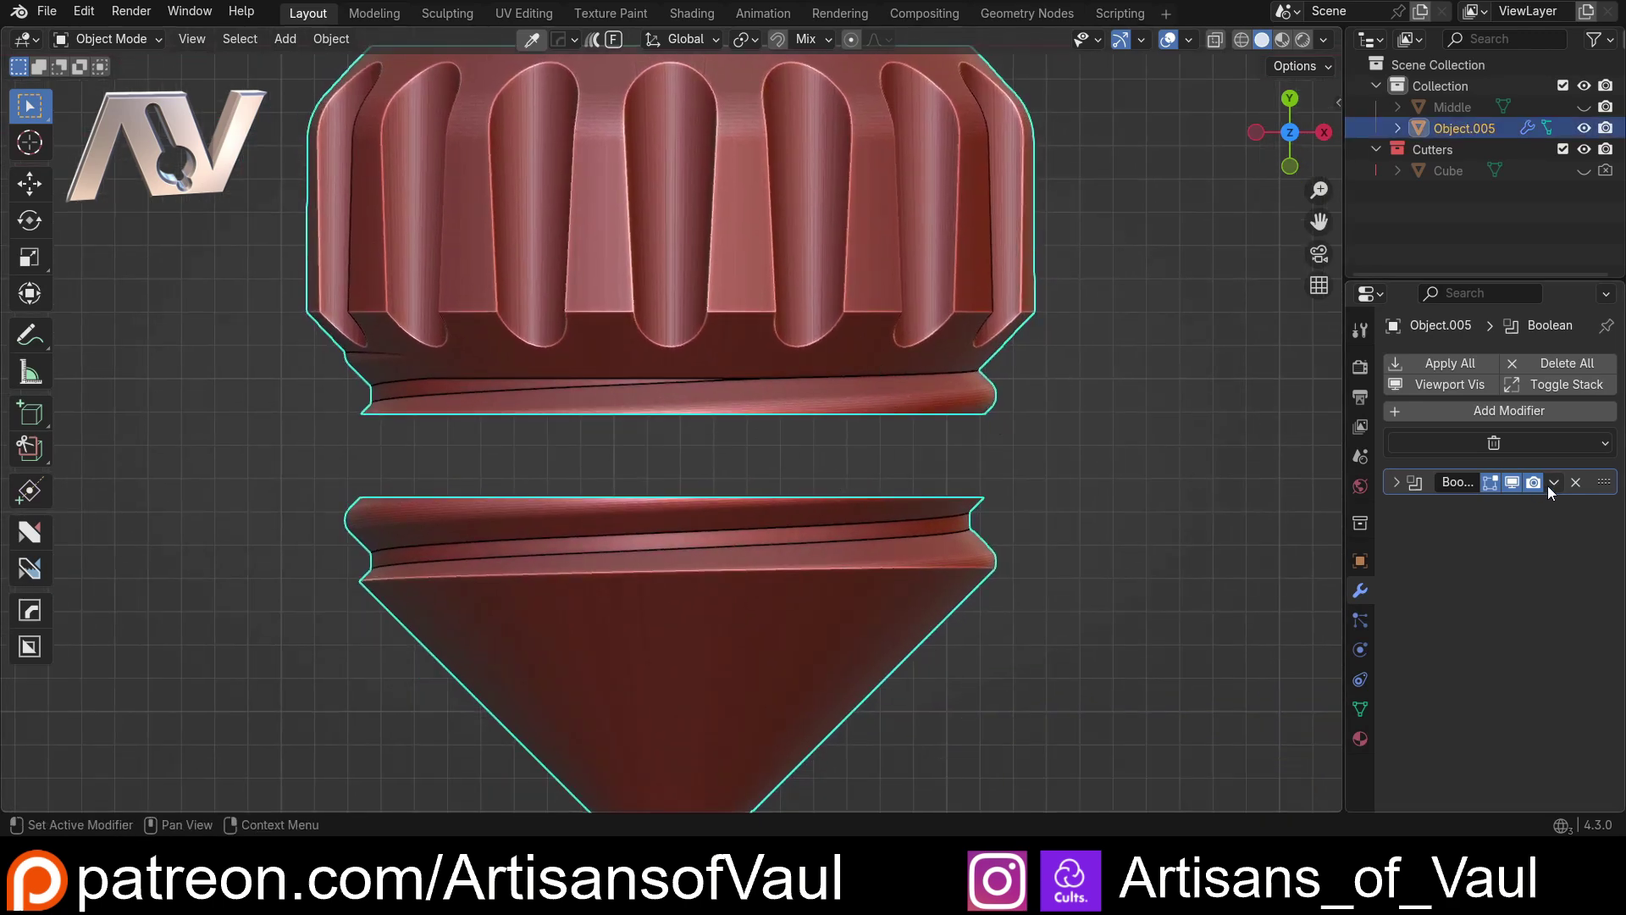
# Step: Separate the cut bolt copy into loose parts and name the ridged head Top
pyautogui.press('Tab')
pyautogui.press('a')
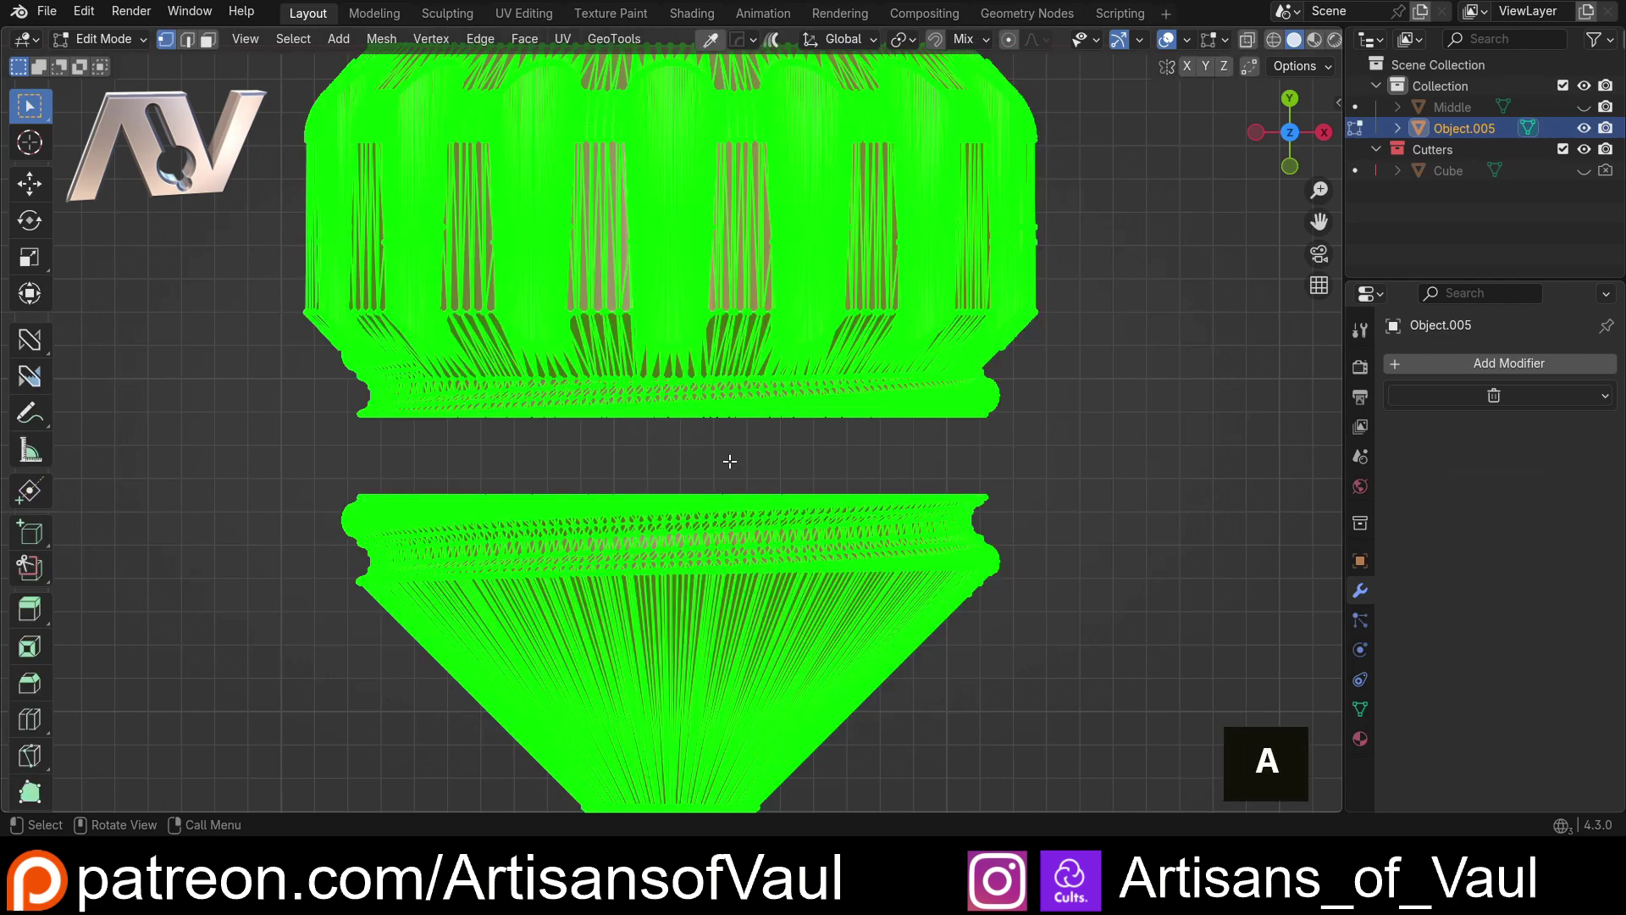
pyautogui.press('p')
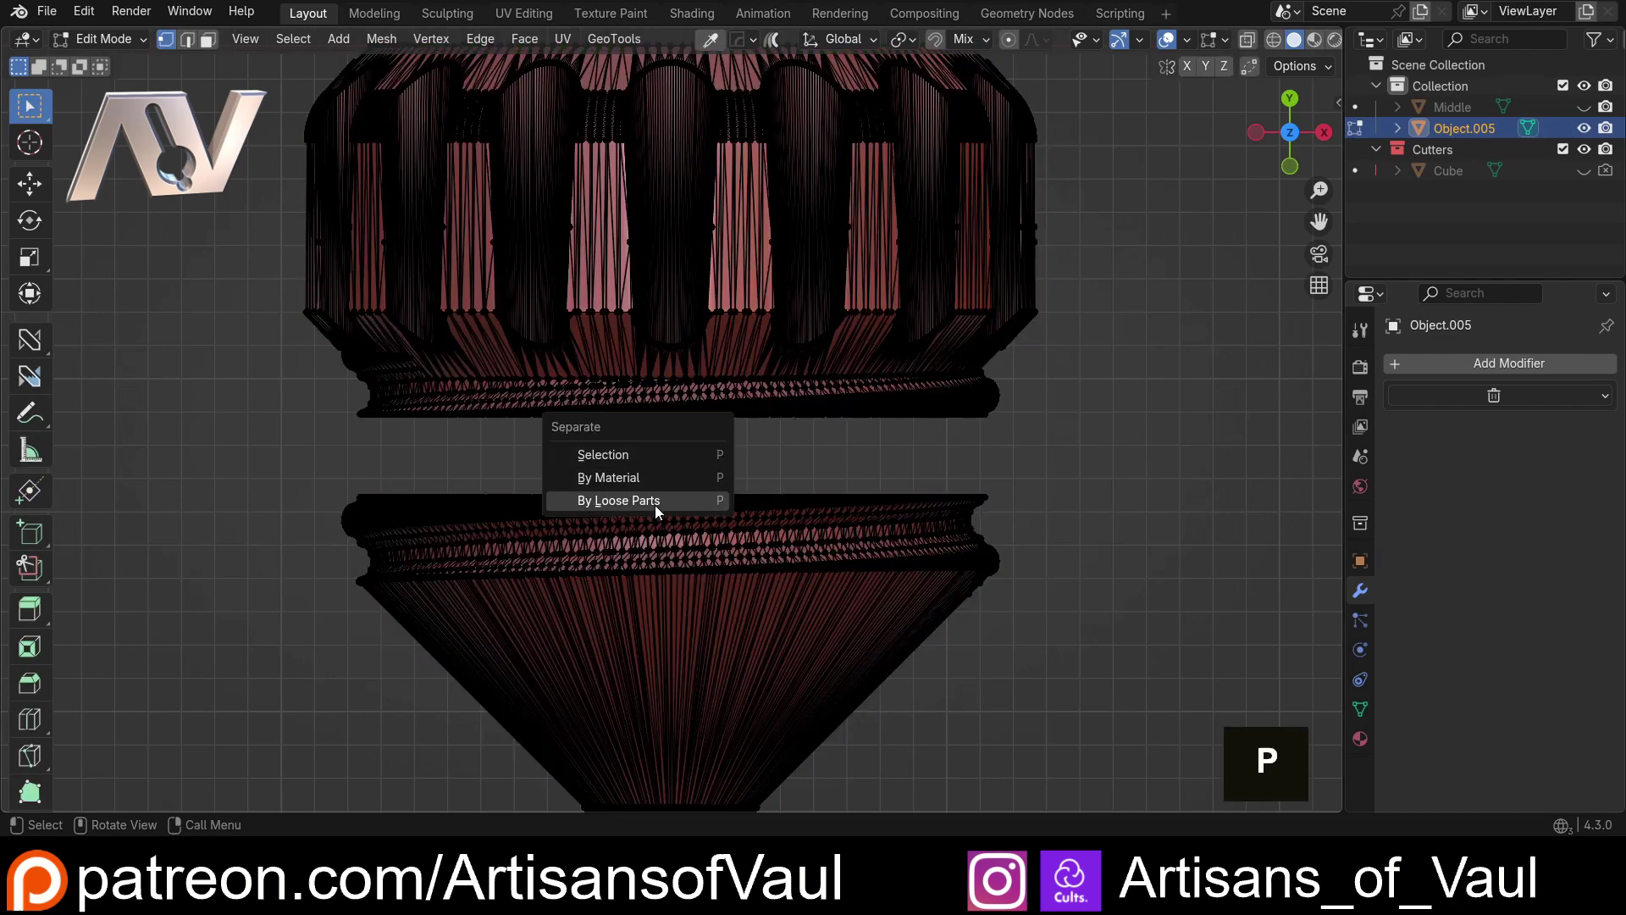
pyautogui.scroll(-3)
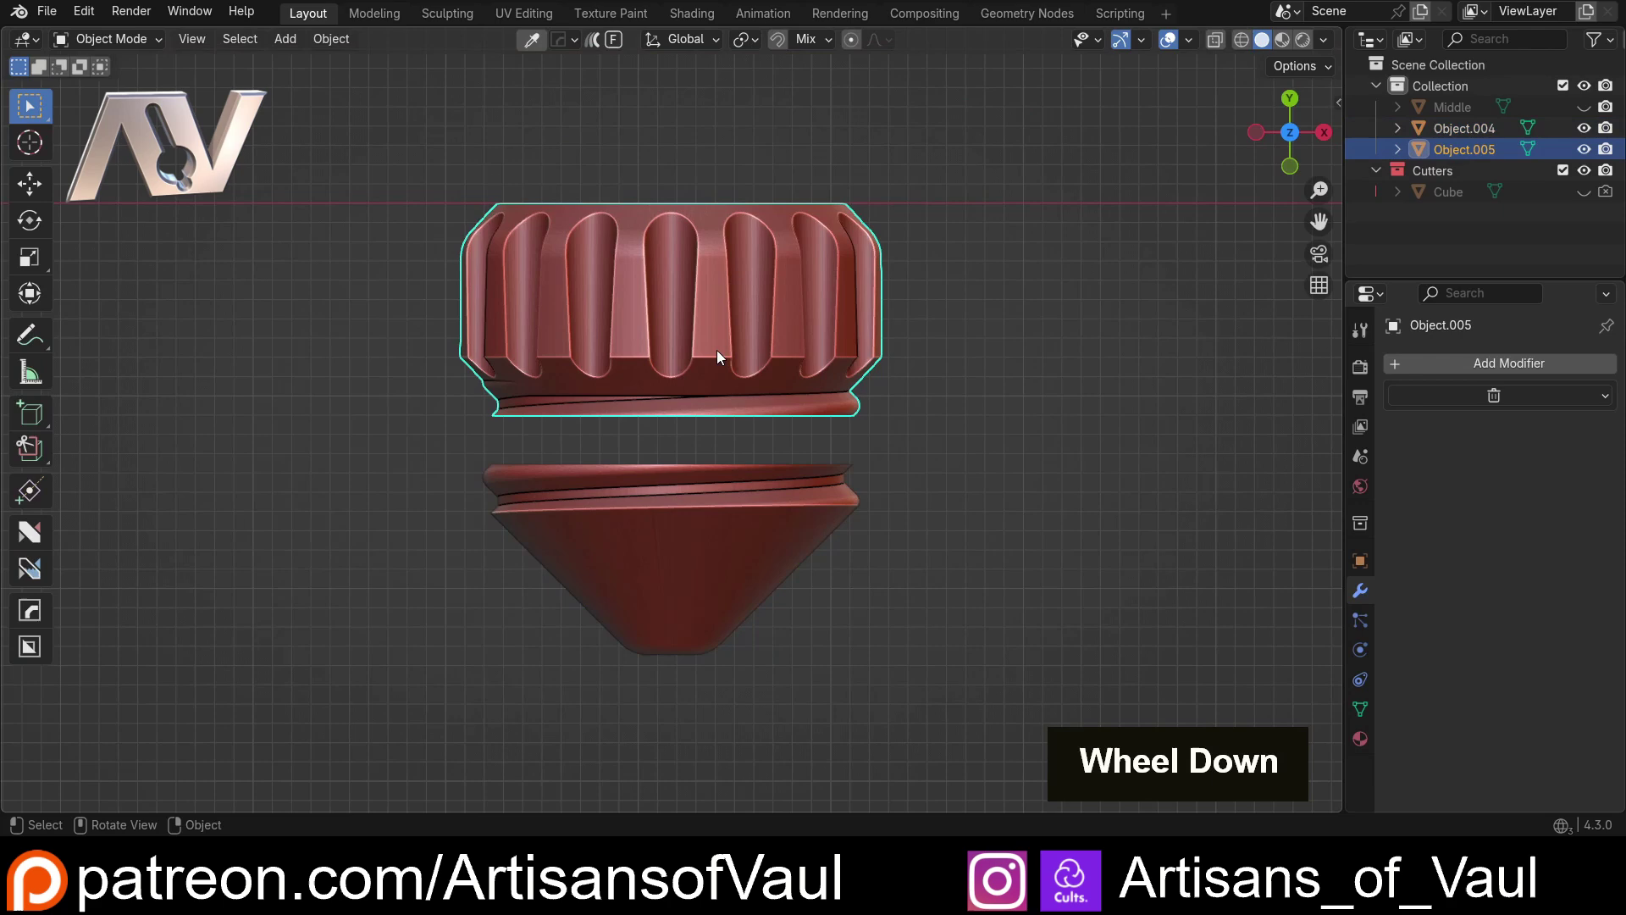
pyautogui.press('F2')
pyautogui.press('shift+t')
pyautogui.press('o')
pyautogui.press('p')
pyautogui.press('Return')
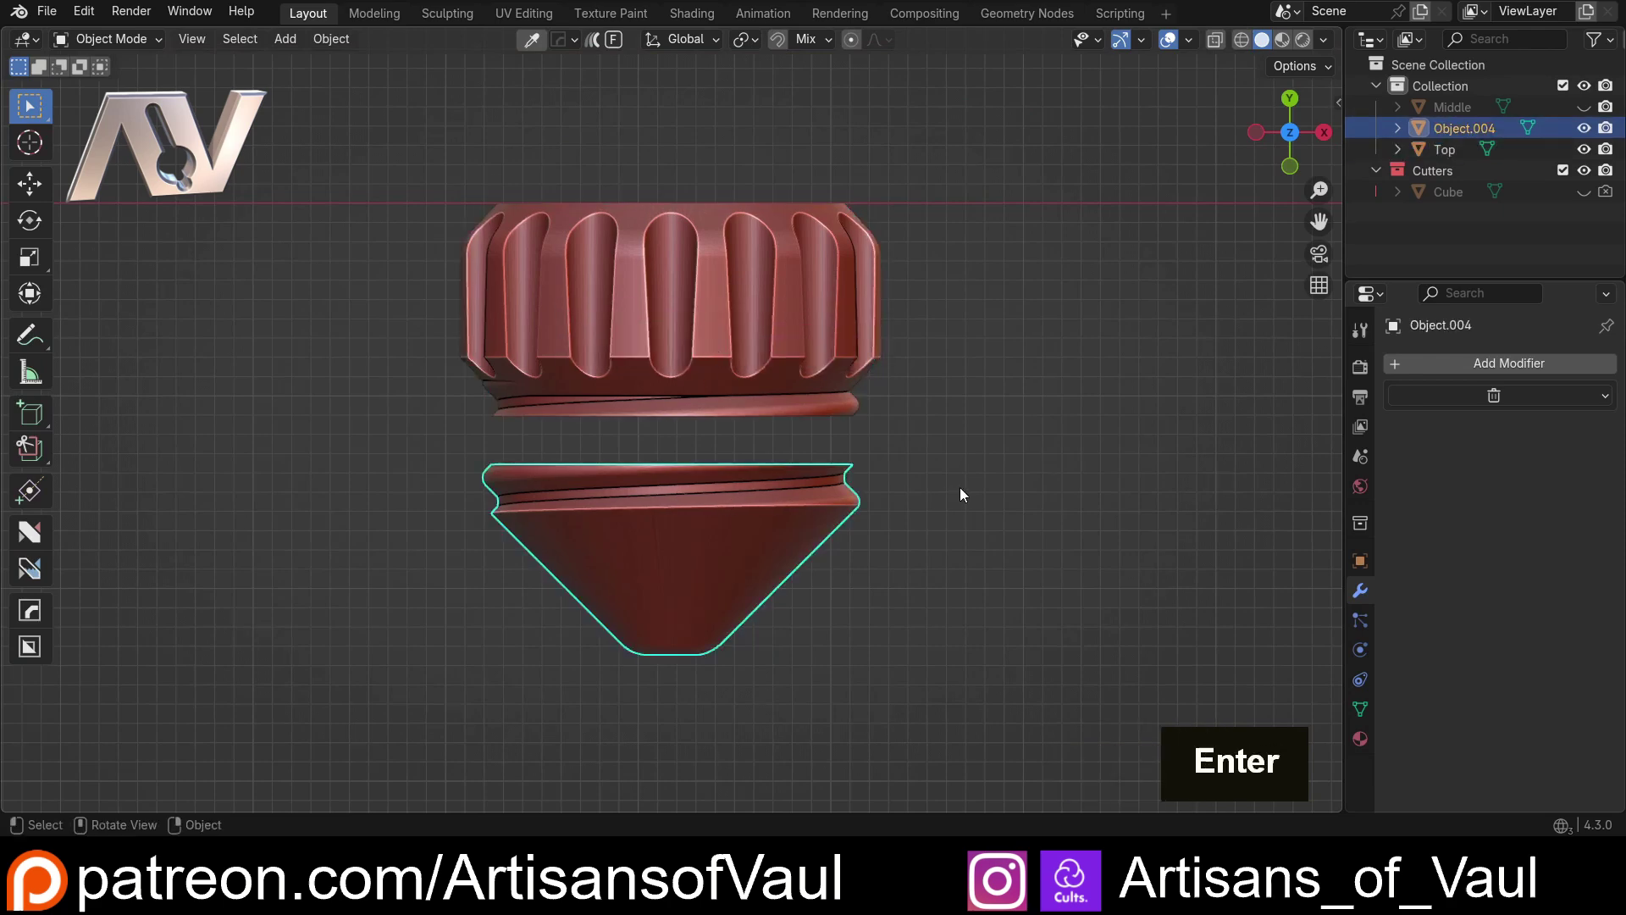
# Step: Name the cone-shaped lower piece Bottom
pyautogui.press('F2')
pyautogui.press('shift+b')
pyautogui.press('o')
pyautogui.press('t')
pyautogui.press('o')
pyautogui.press('m')
pyautogui.press('Return')
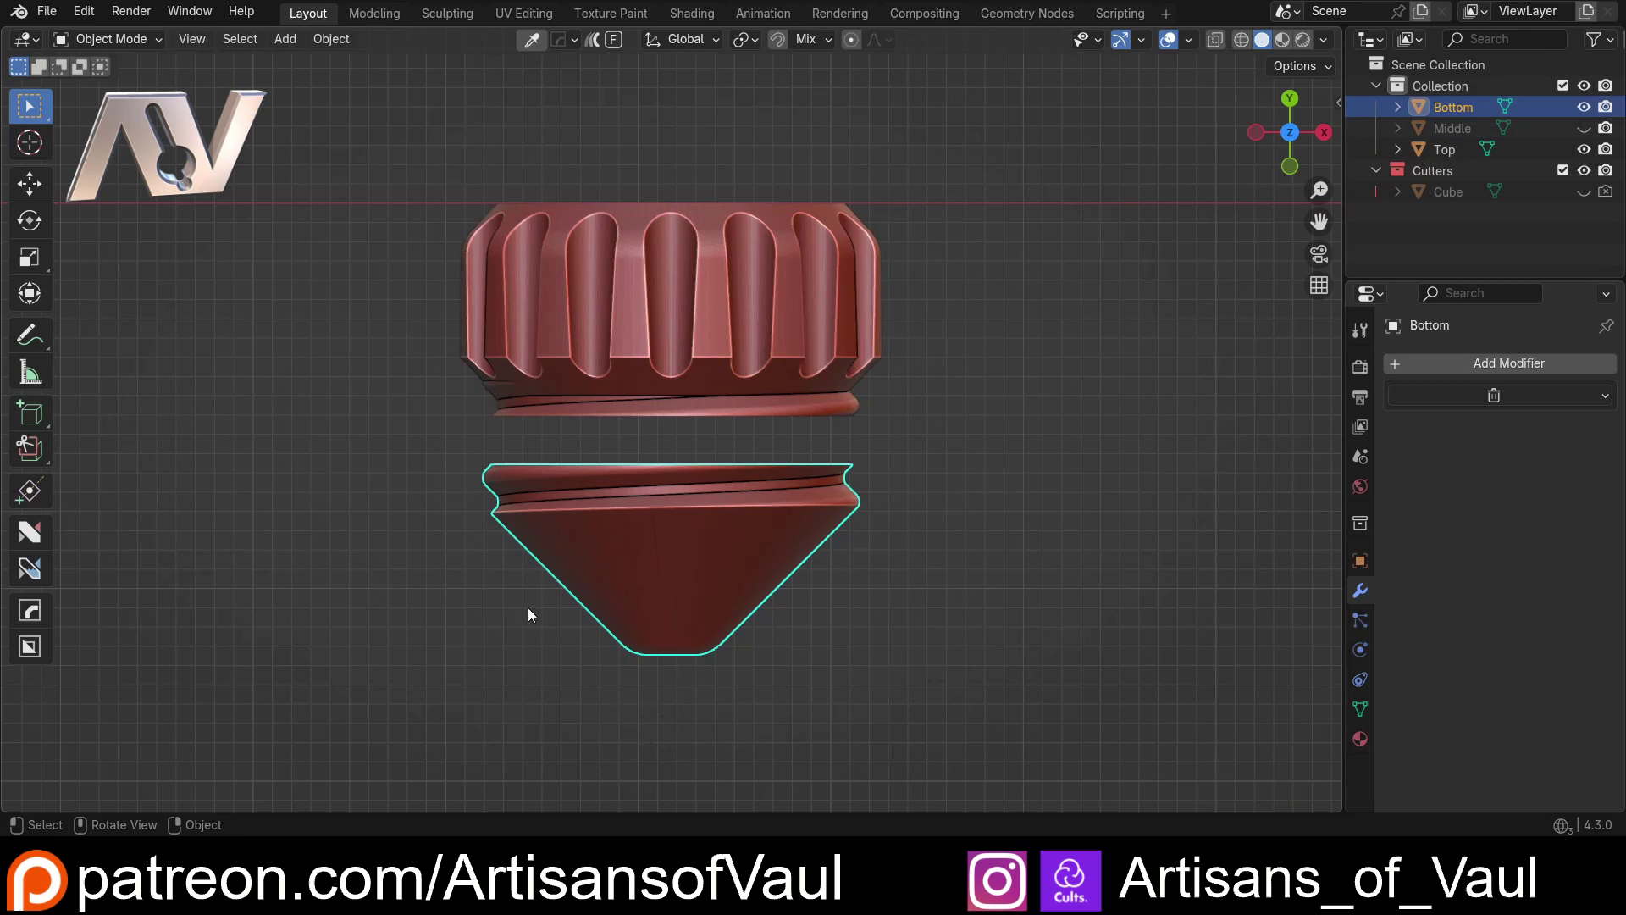
pyautogui.scroll(3)
pyautogui.middleClick(582, 518)
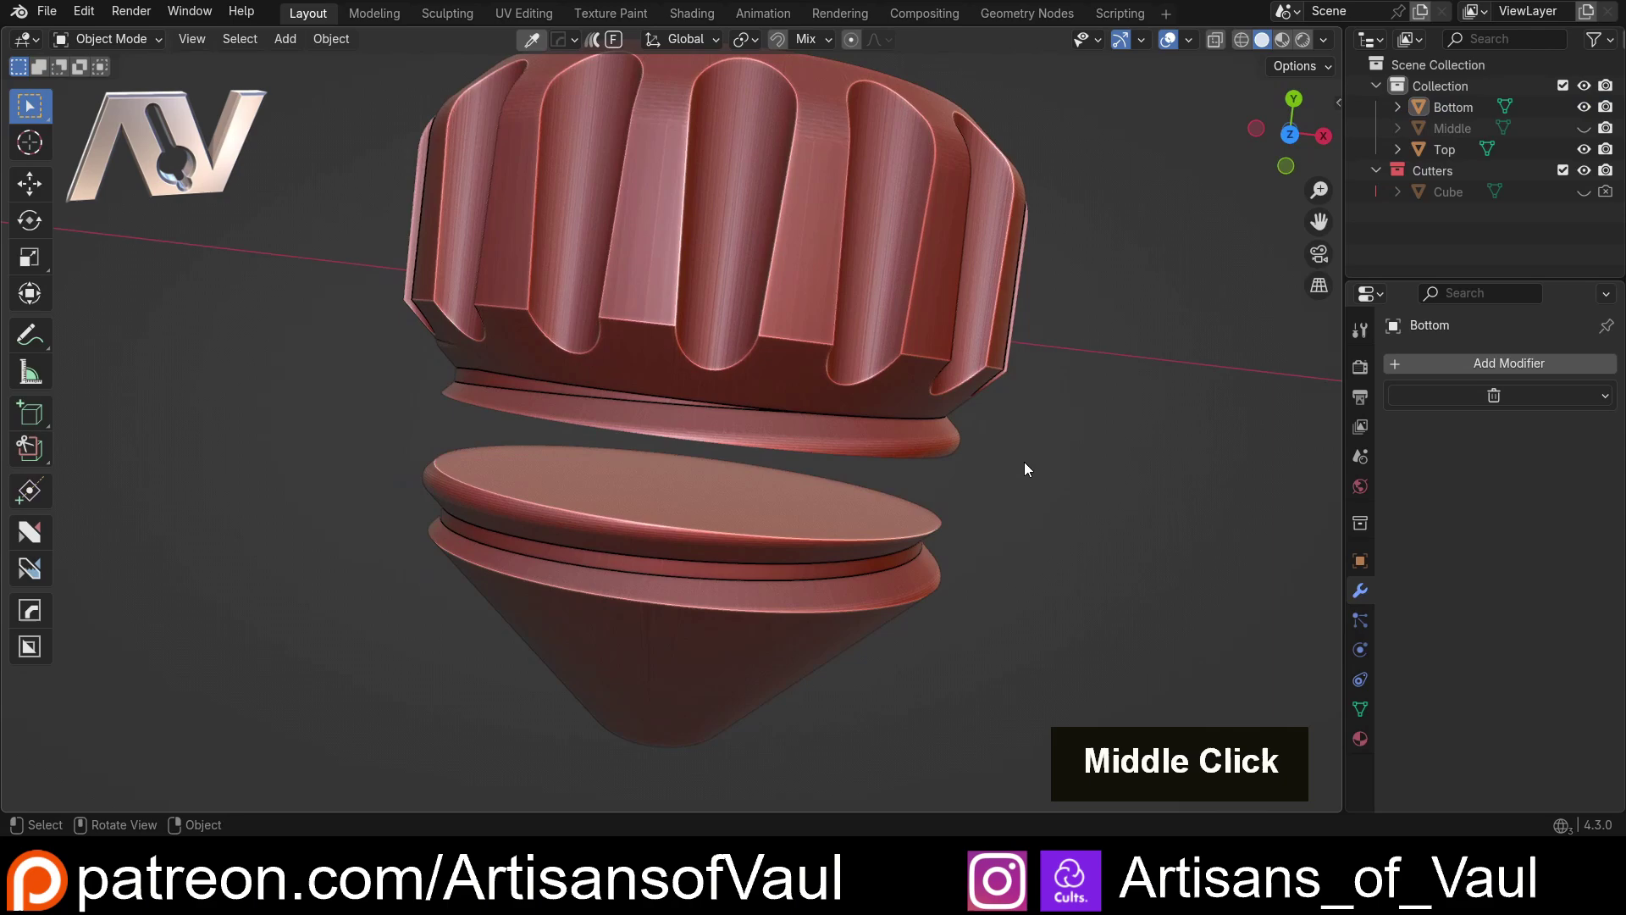
pyautogui.scroll(-3)
pyautogui.middleClick(897, 512)
pyautogui.middleClick(836, 455)
# Step: Move the Bottom piece along Y away from Top to expose the seam
pyautogui.scroll(-3)
pyautogui.middleClick(829, 383)
pyautogui.press('g')
pyautogui.press('y')
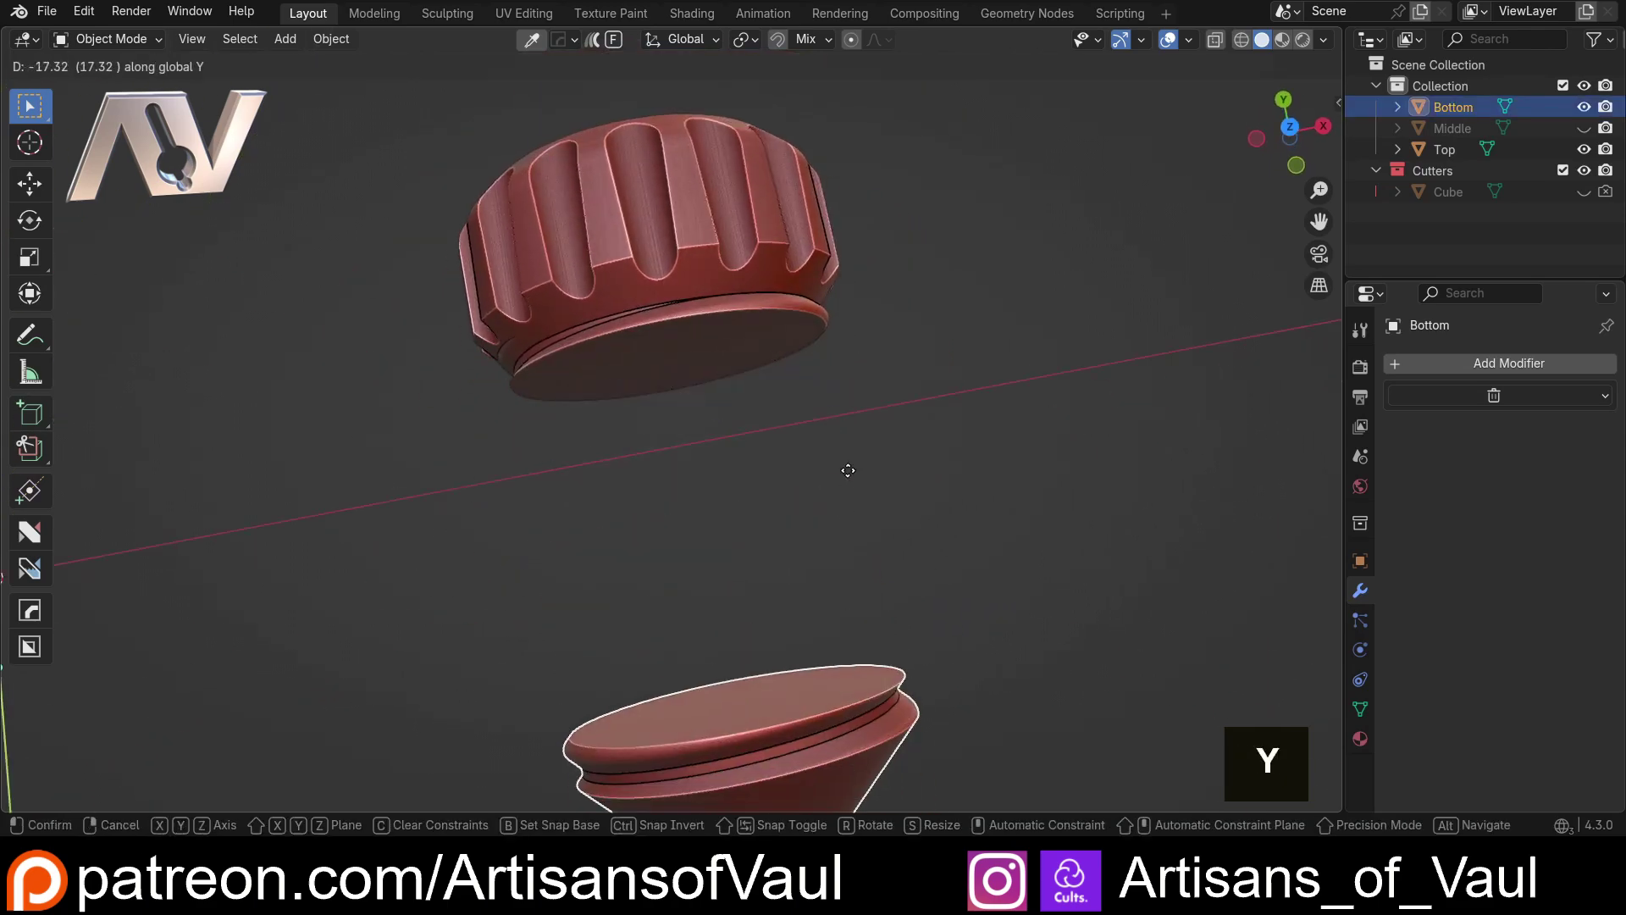
pyautogui.middleClick(746, 439)
pyautogui.middleClick(782, 456)
pyautogui.scroll(-3)
pyautogui.middleClick(751, 481)
pyautogui.middleClick(747, 549)
# Step: Delete Top's flat bottom cap face in Edit Mode so the head is hollow
pyautogui.press('Tab')
pyautogui.middleClick(801, 534)
pyautogui.press('alt+q')
pyautogui.middleClick(622, 312)
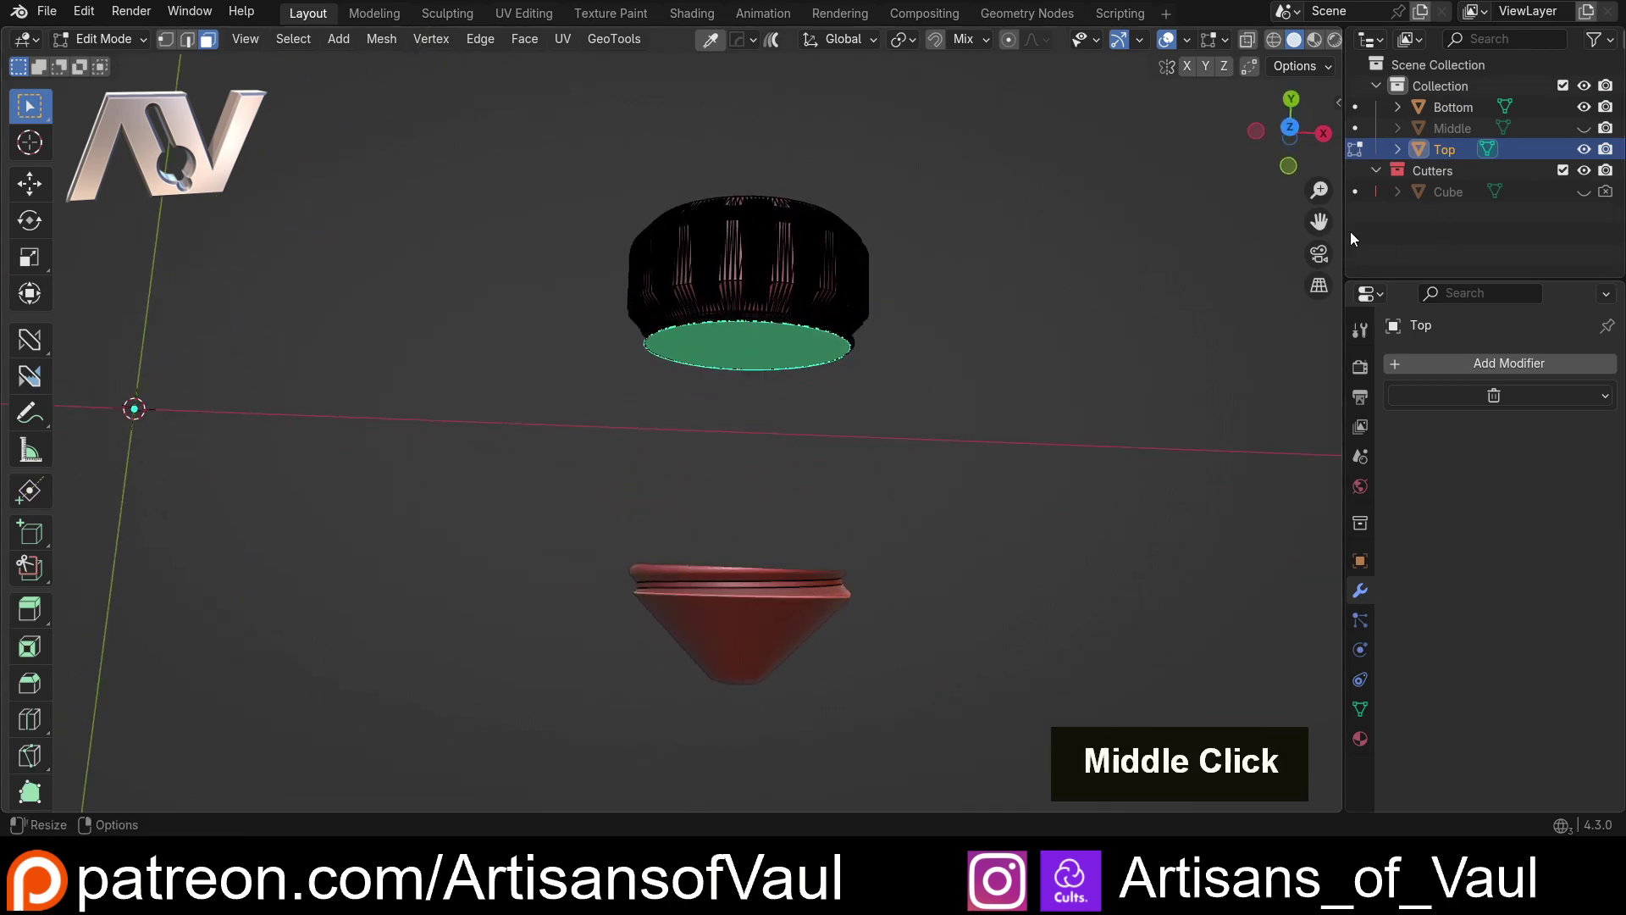
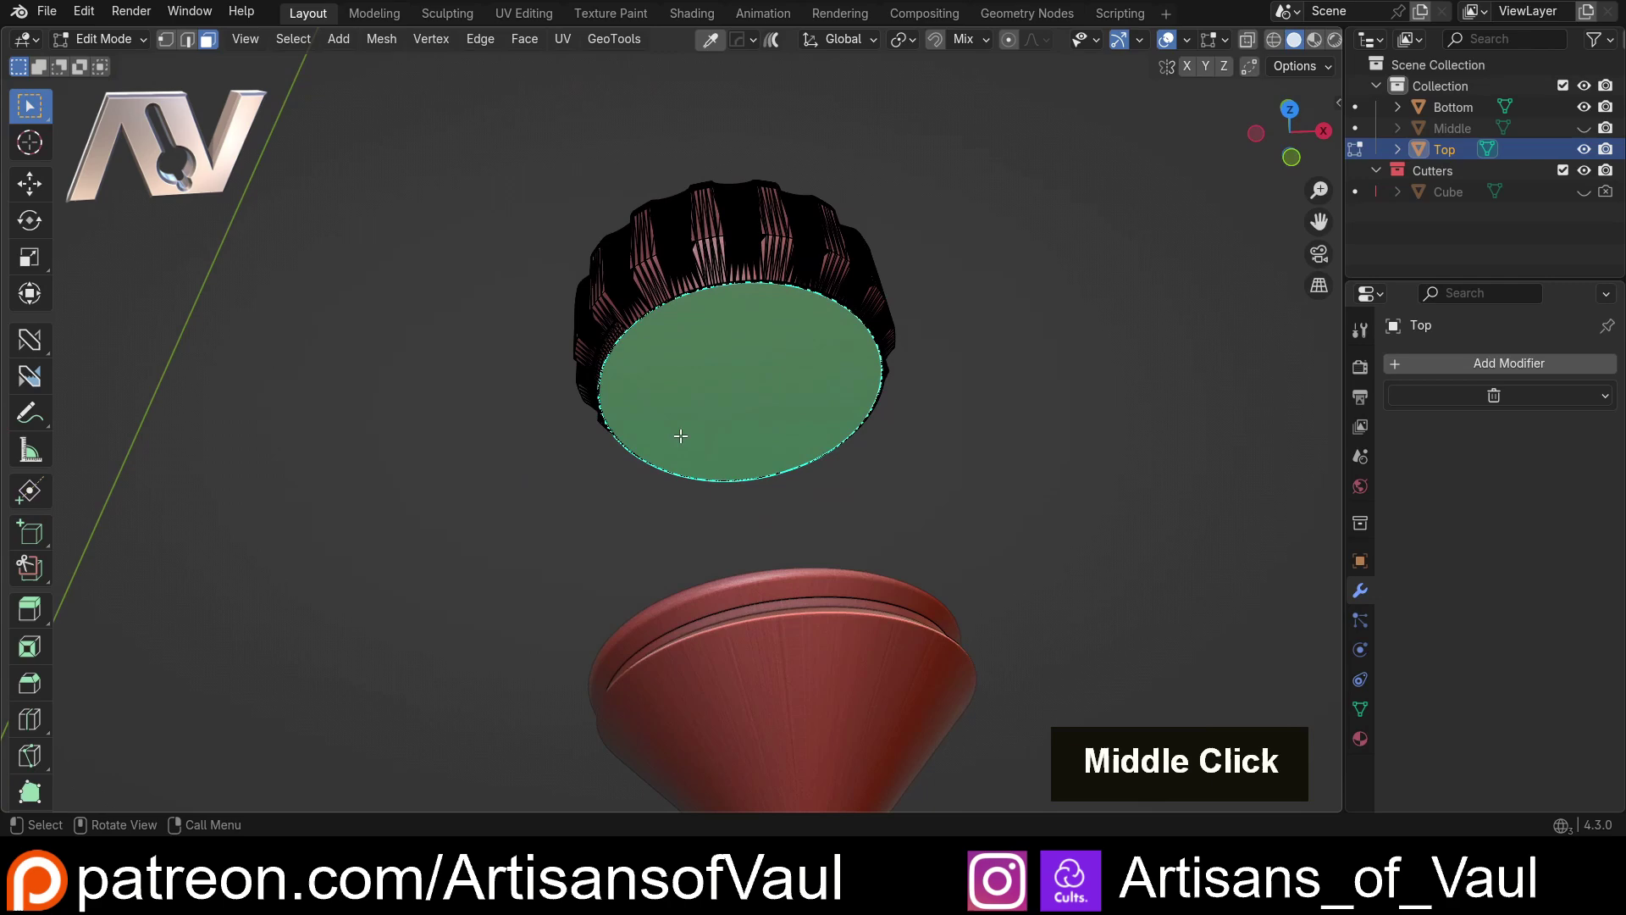
pyautogui.middleClick(780, 384)
pyautogui.middleClick(731, 441)
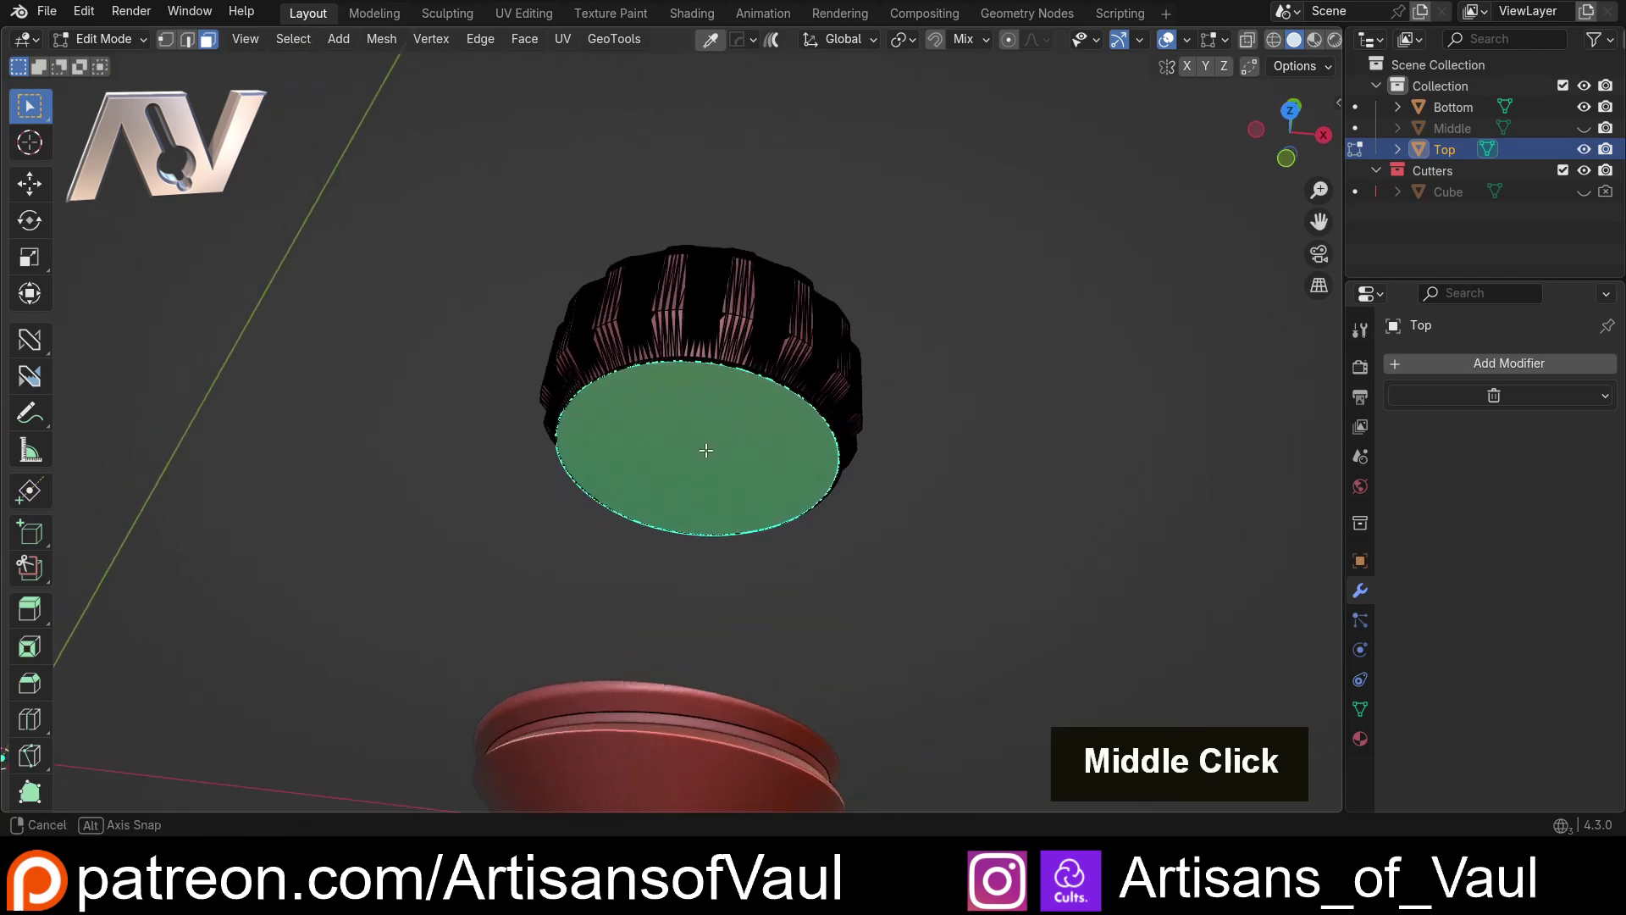
pyautogui.press('shift+s')
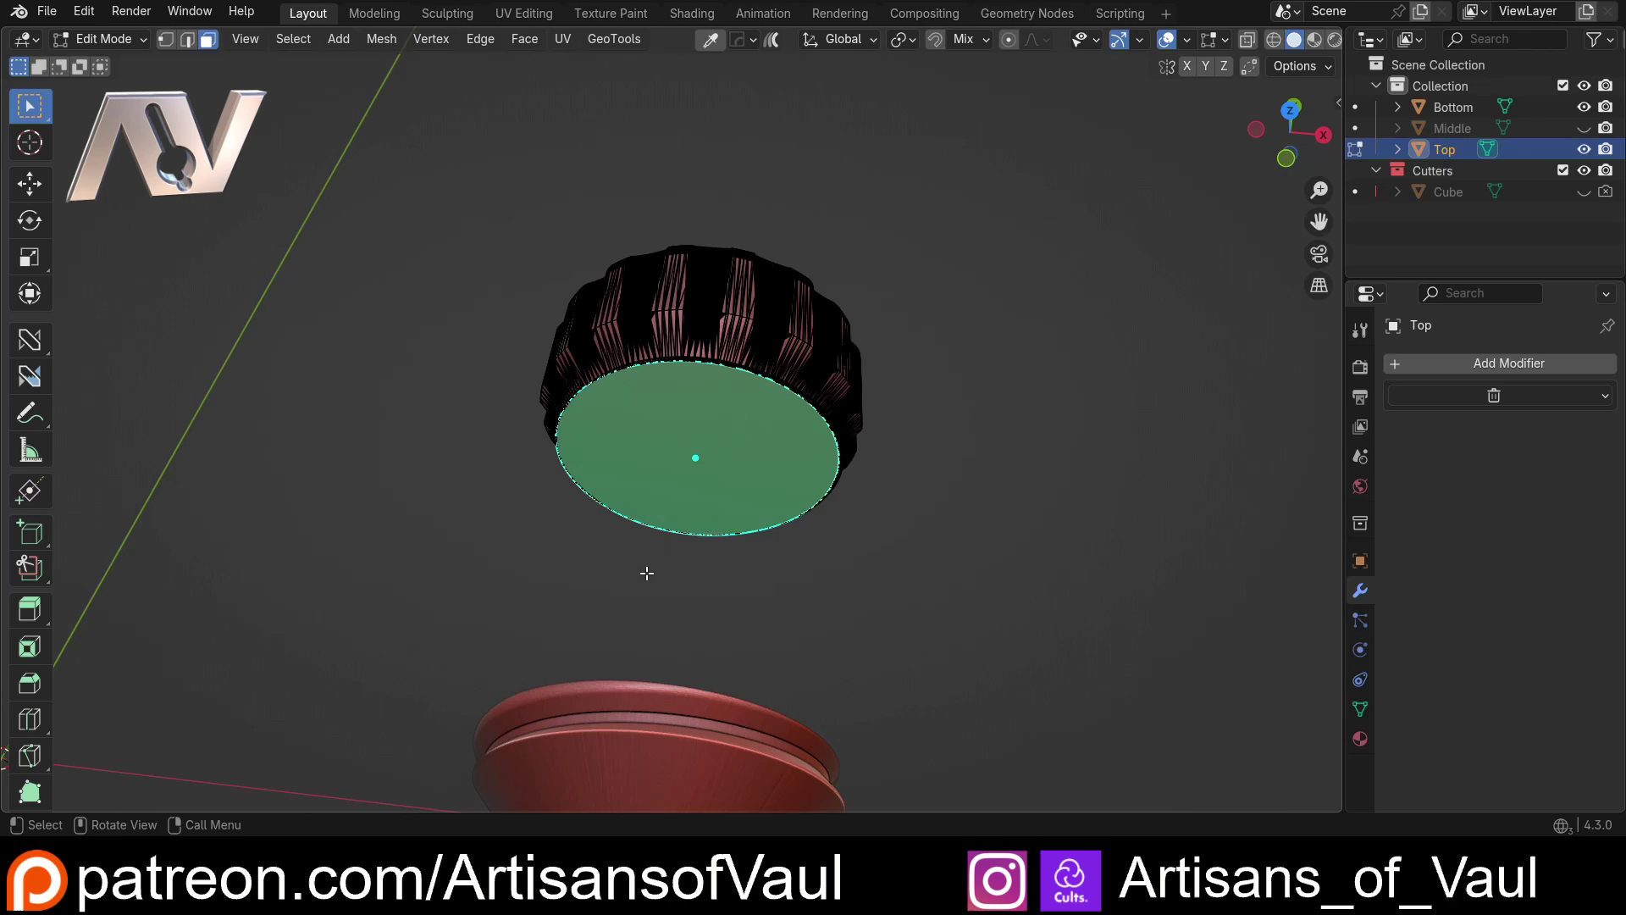
pyautogui.middleClick(607, 498)
pyautogui.press('Delete')
pyautogui.press('Tab')
pyautogui.middleClick(792, 292)
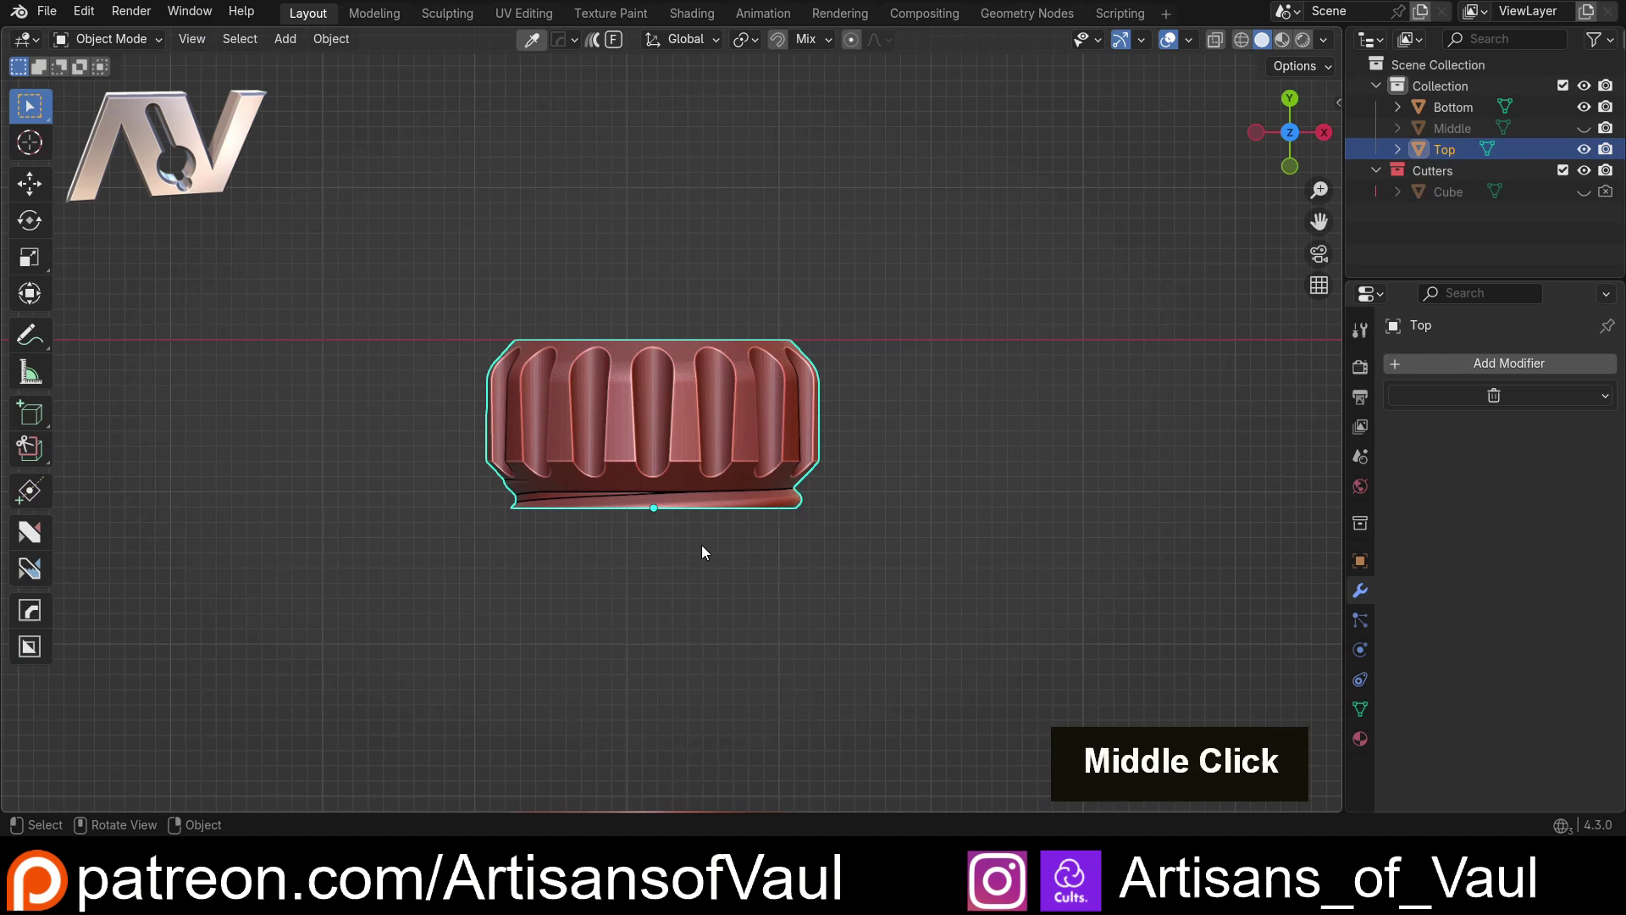
pyautogui.scroll(-3)
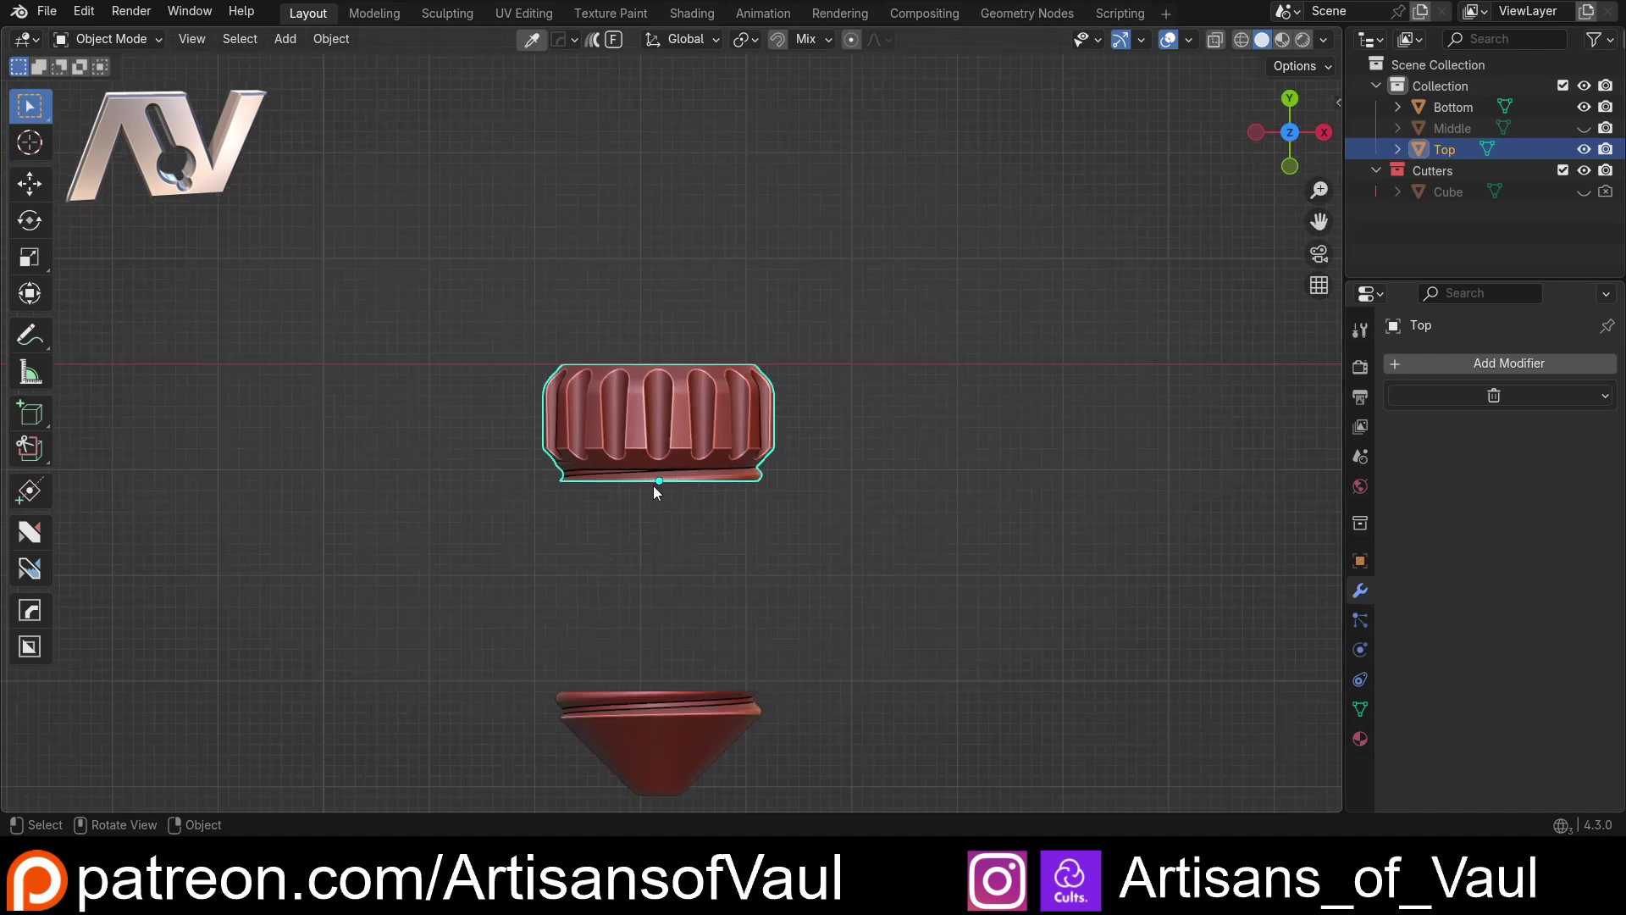
pyautogui.middleClick(669, 511)
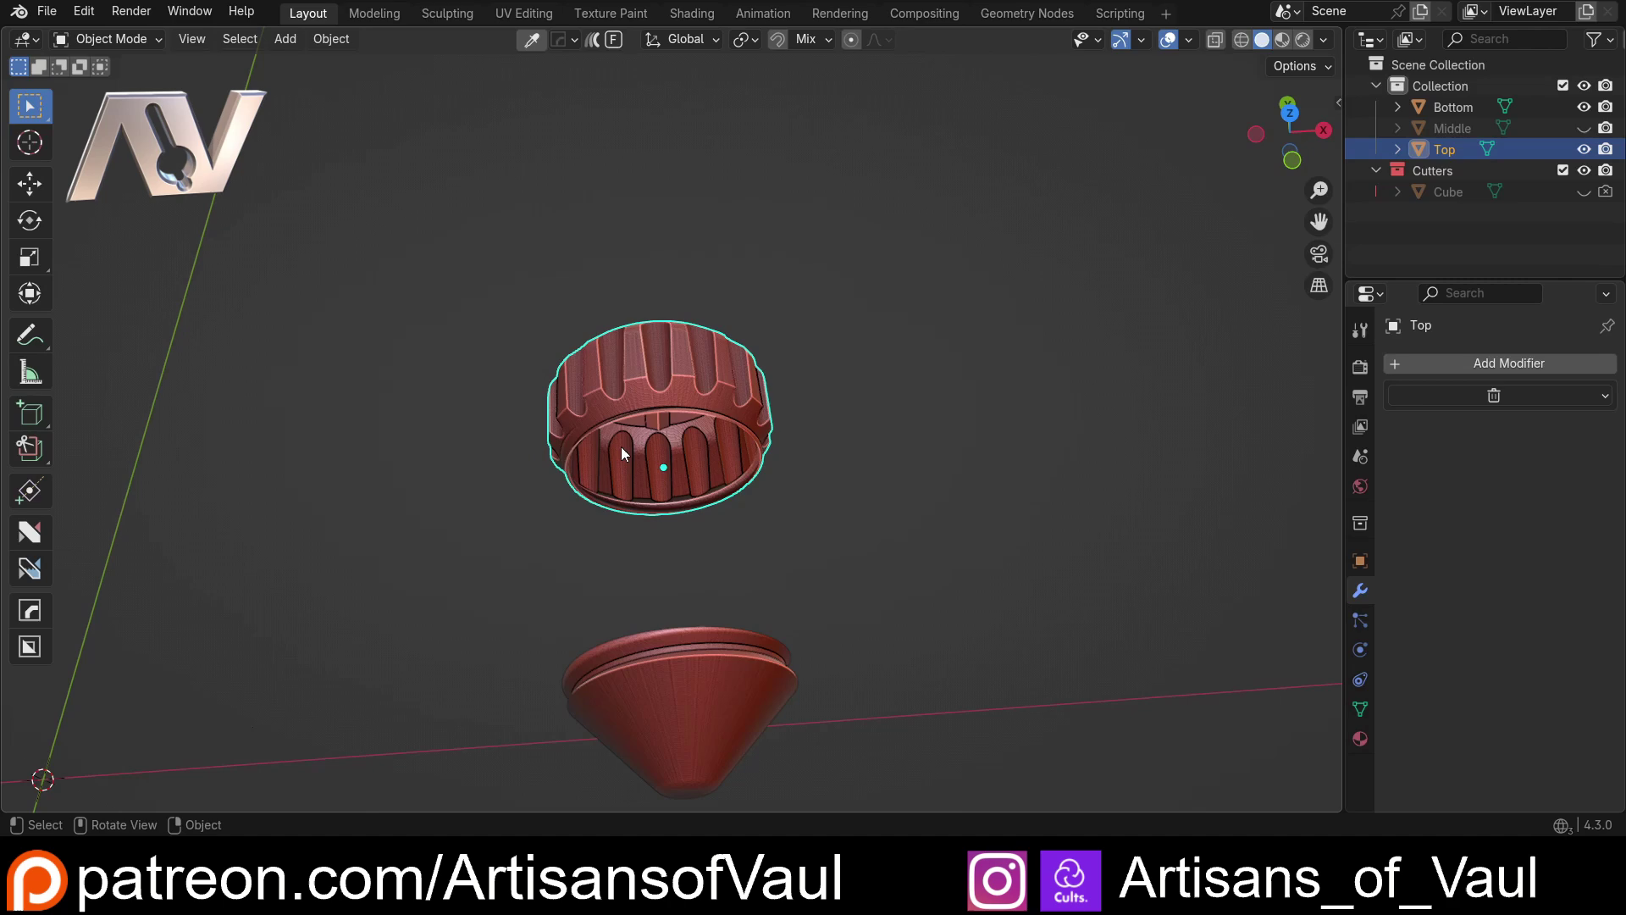
pyautogui.middleClick(634, 452)
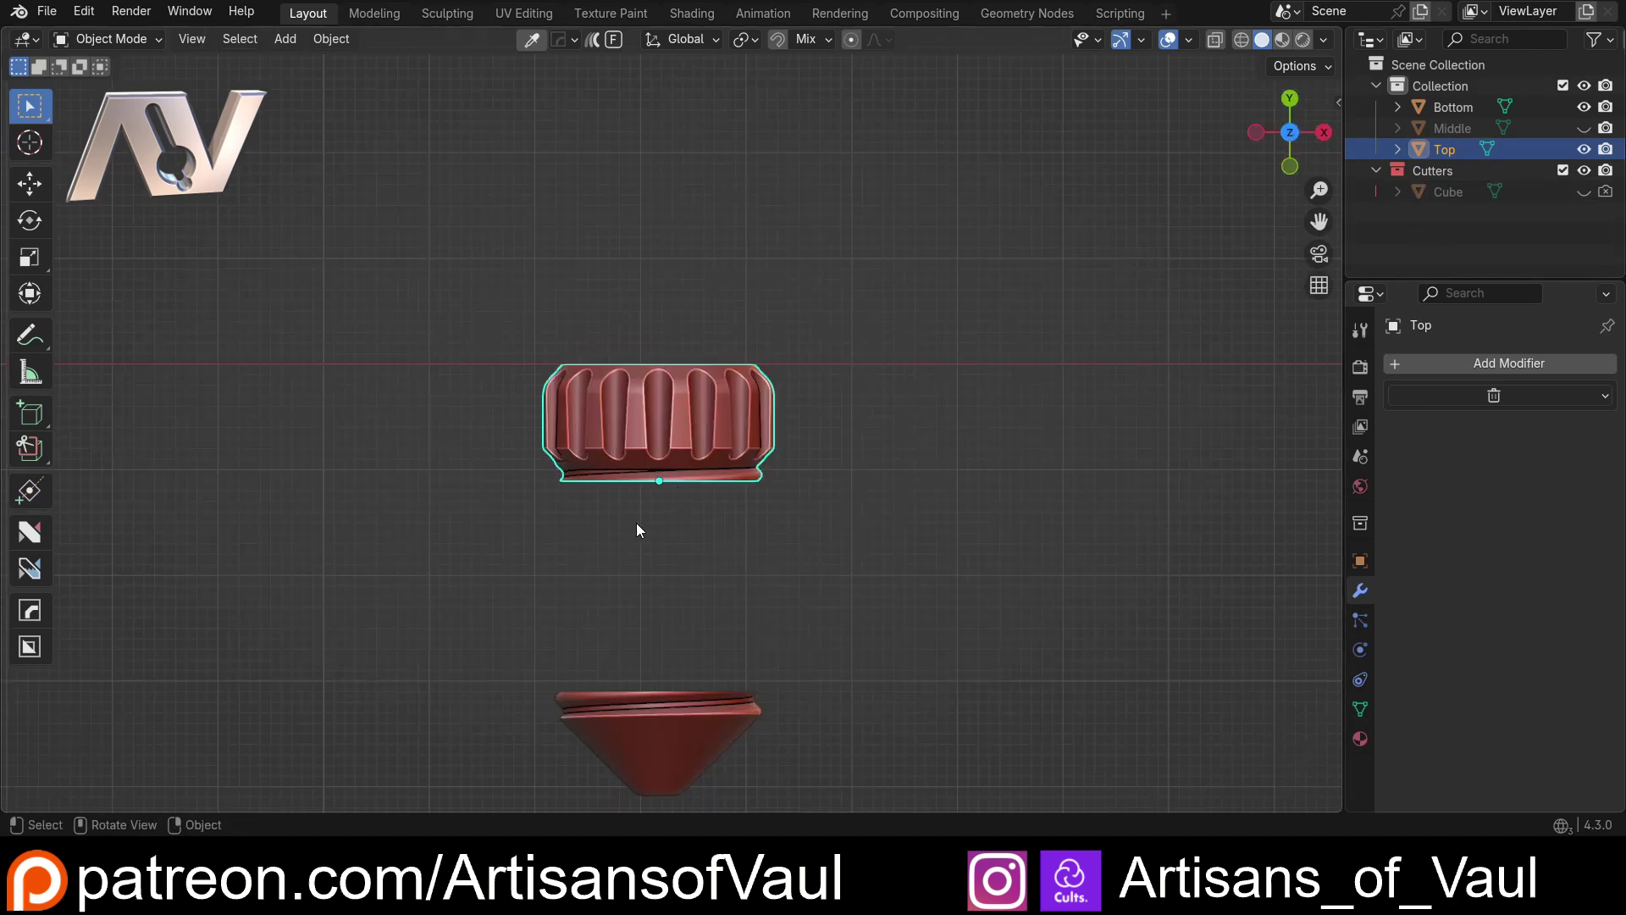
# Step: Delete Bottom's flat top cap face so the cone is open like the head
pyautogui.middleClick(622, 499)
pyautogui.scroll(3)
pyautogui.middleClick(787, 374)
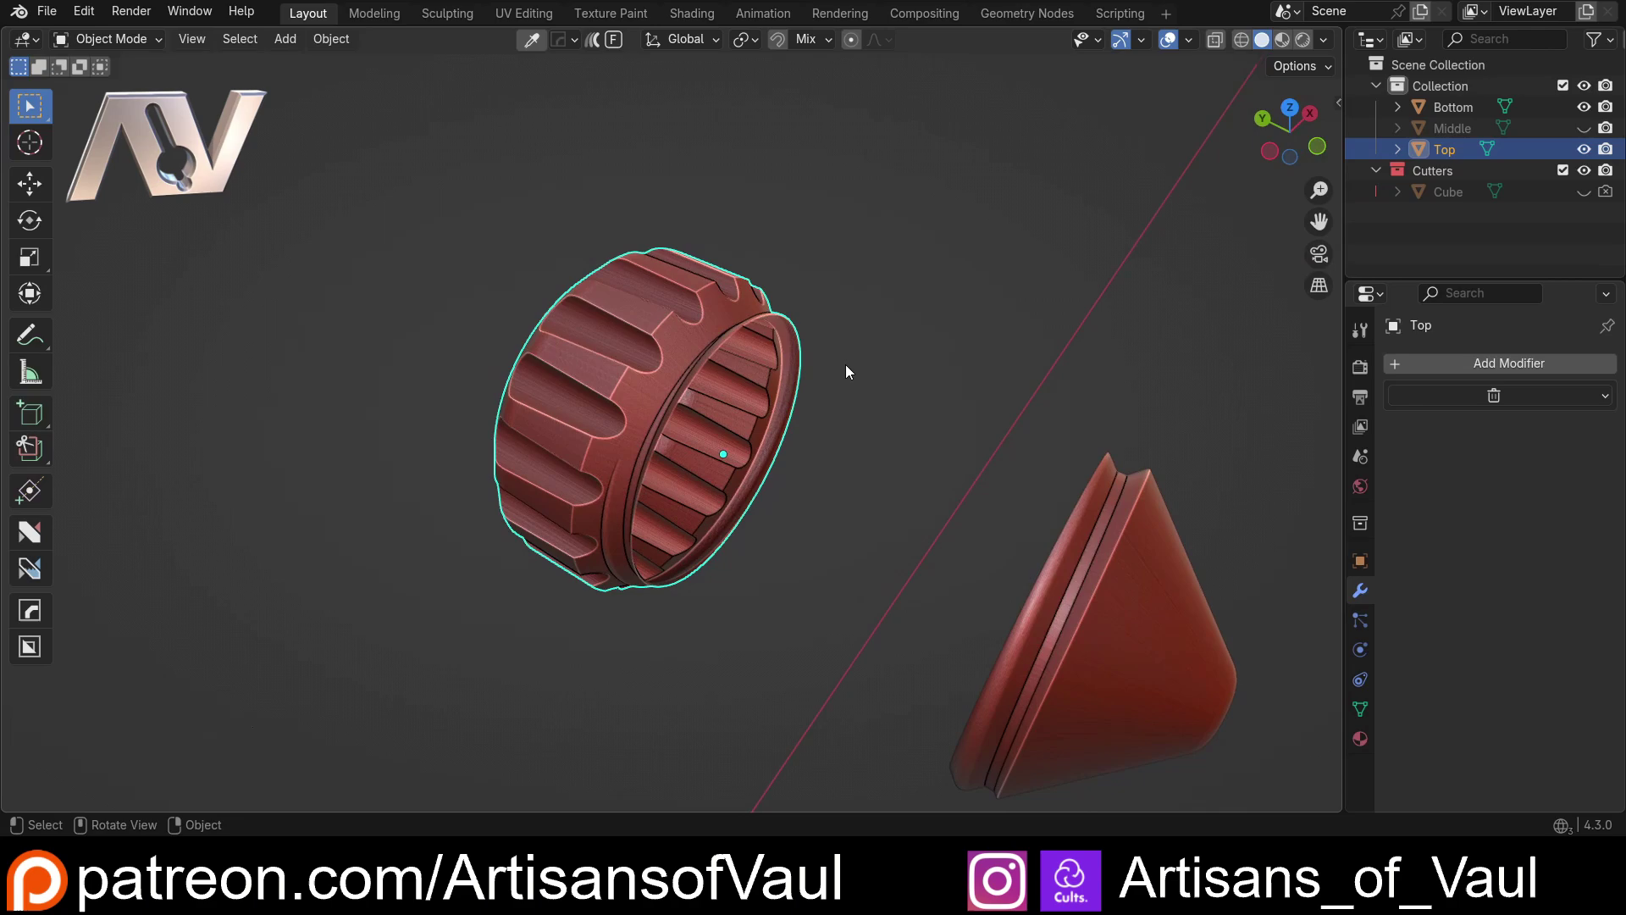
pyautogui.middleClick(895, 359)
pyautogui.middleClick(706, 520)
pyautogui.middleClick(886, 295)
pyautogui.middleClick(910, 497)
pyautogui.press('Tab')
pyautogui.press('shift+s')
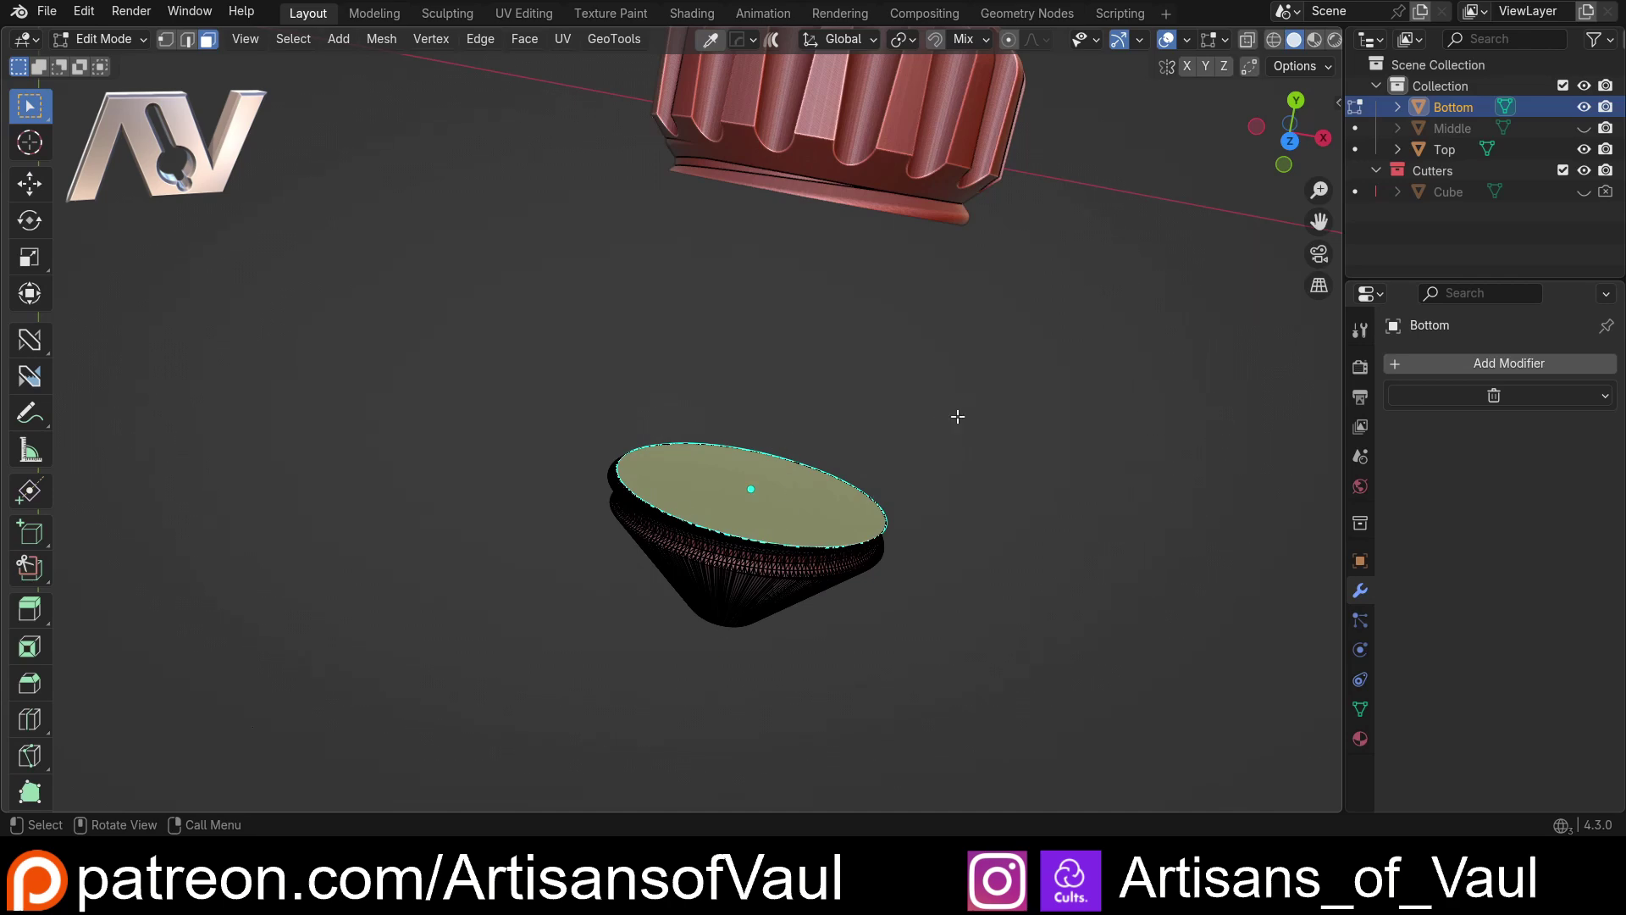
pyautogui.press('Tab')
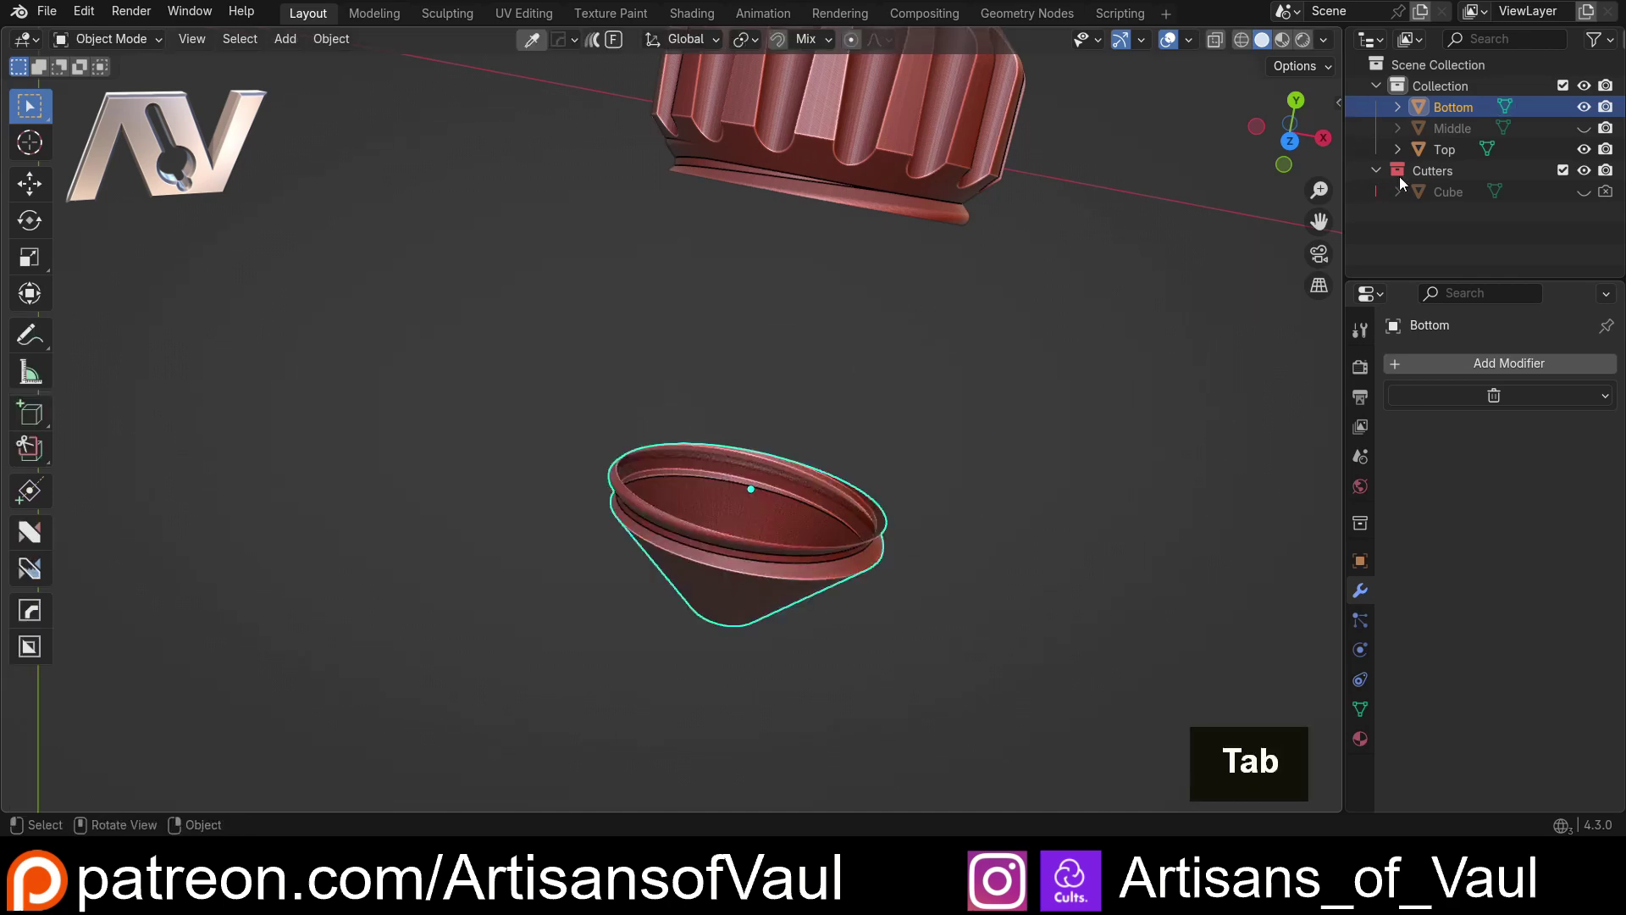
# Step: Isolate Middle in local view and delete its top flat cap face
pyautogui.middleClick(789, 316)
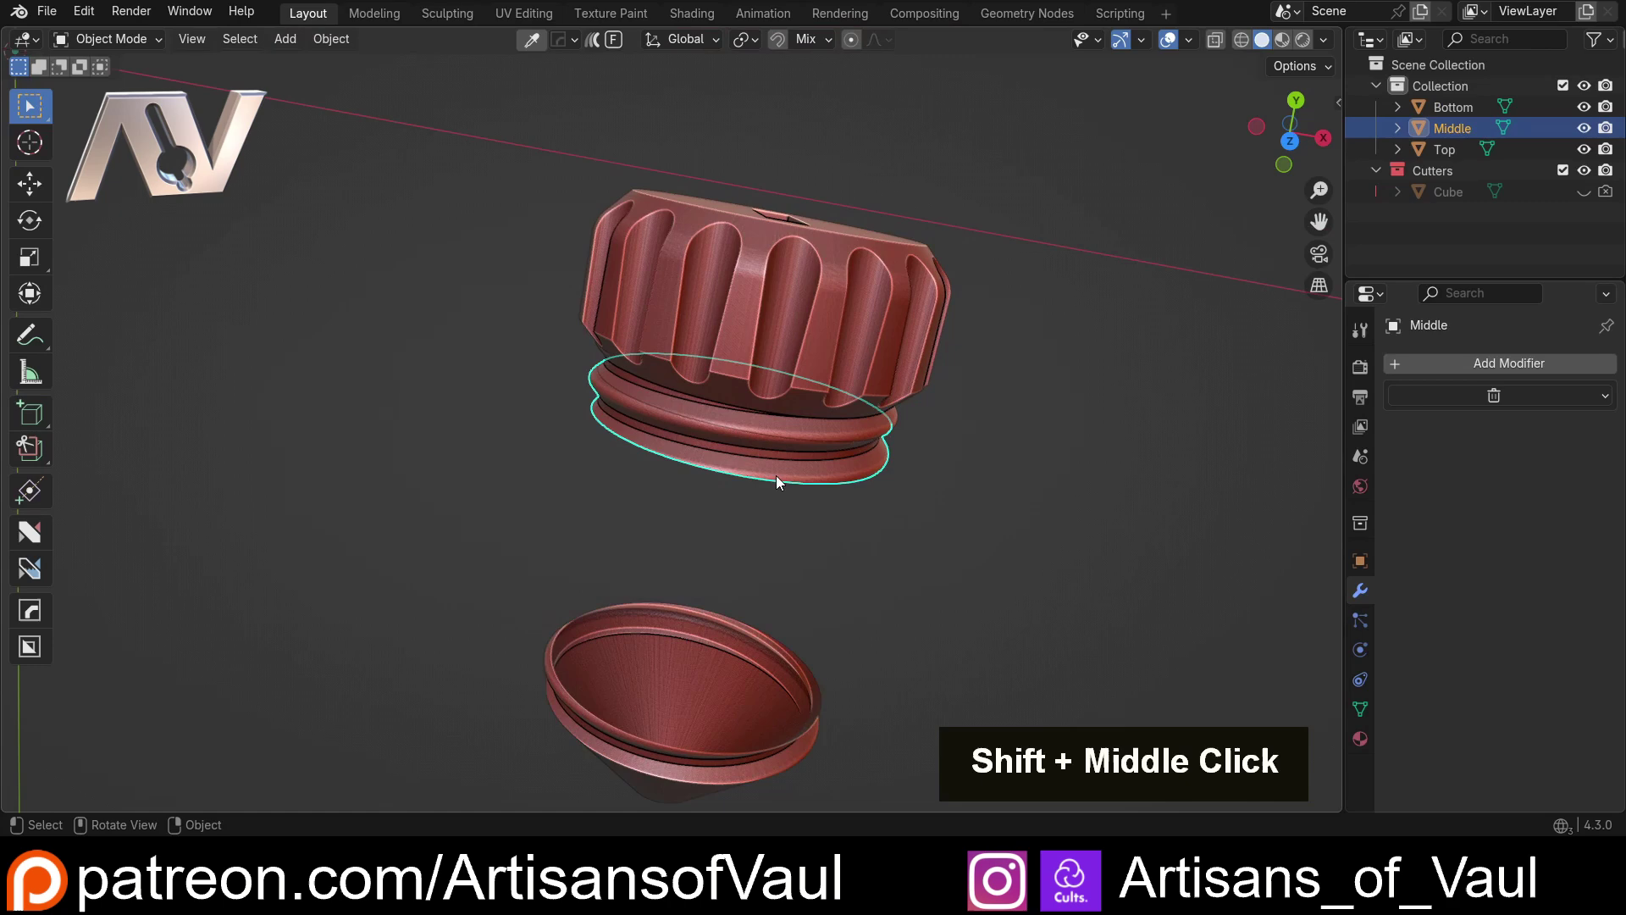
pyautogui.press('f')
pyautogui.middleClick(657, 368)
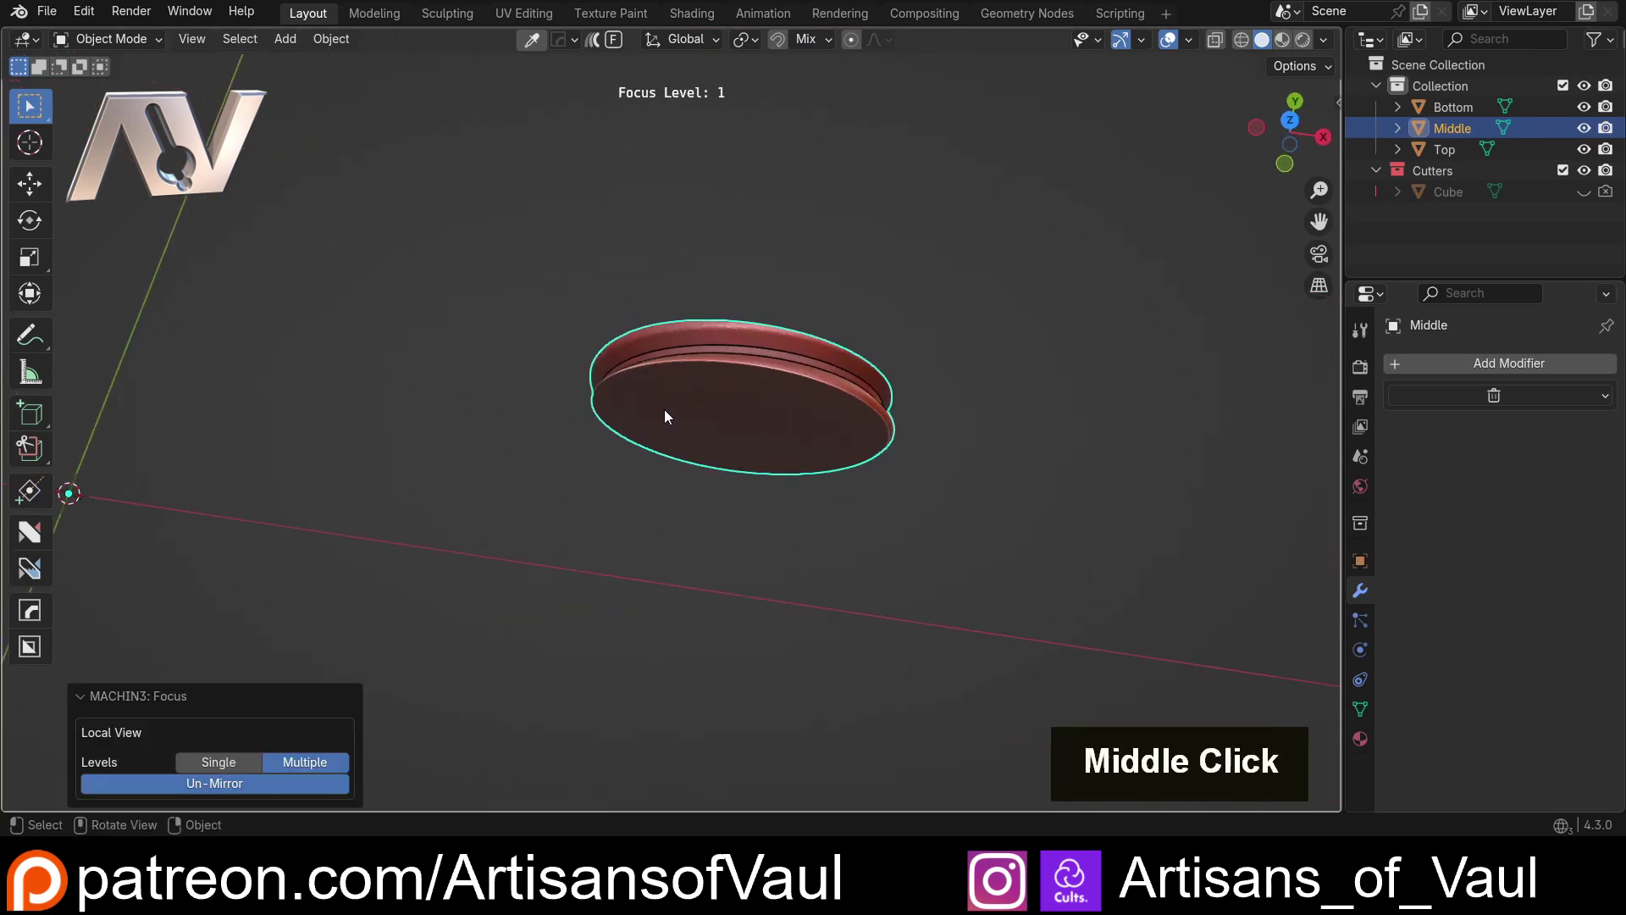
pyautogui.scroll(3)
pyautogui.middleClick(770, 421)
pyautogui.press('Tab')
pyautogui.middleClick(842, 334)
pyautogui.doubleClick(659, 407)
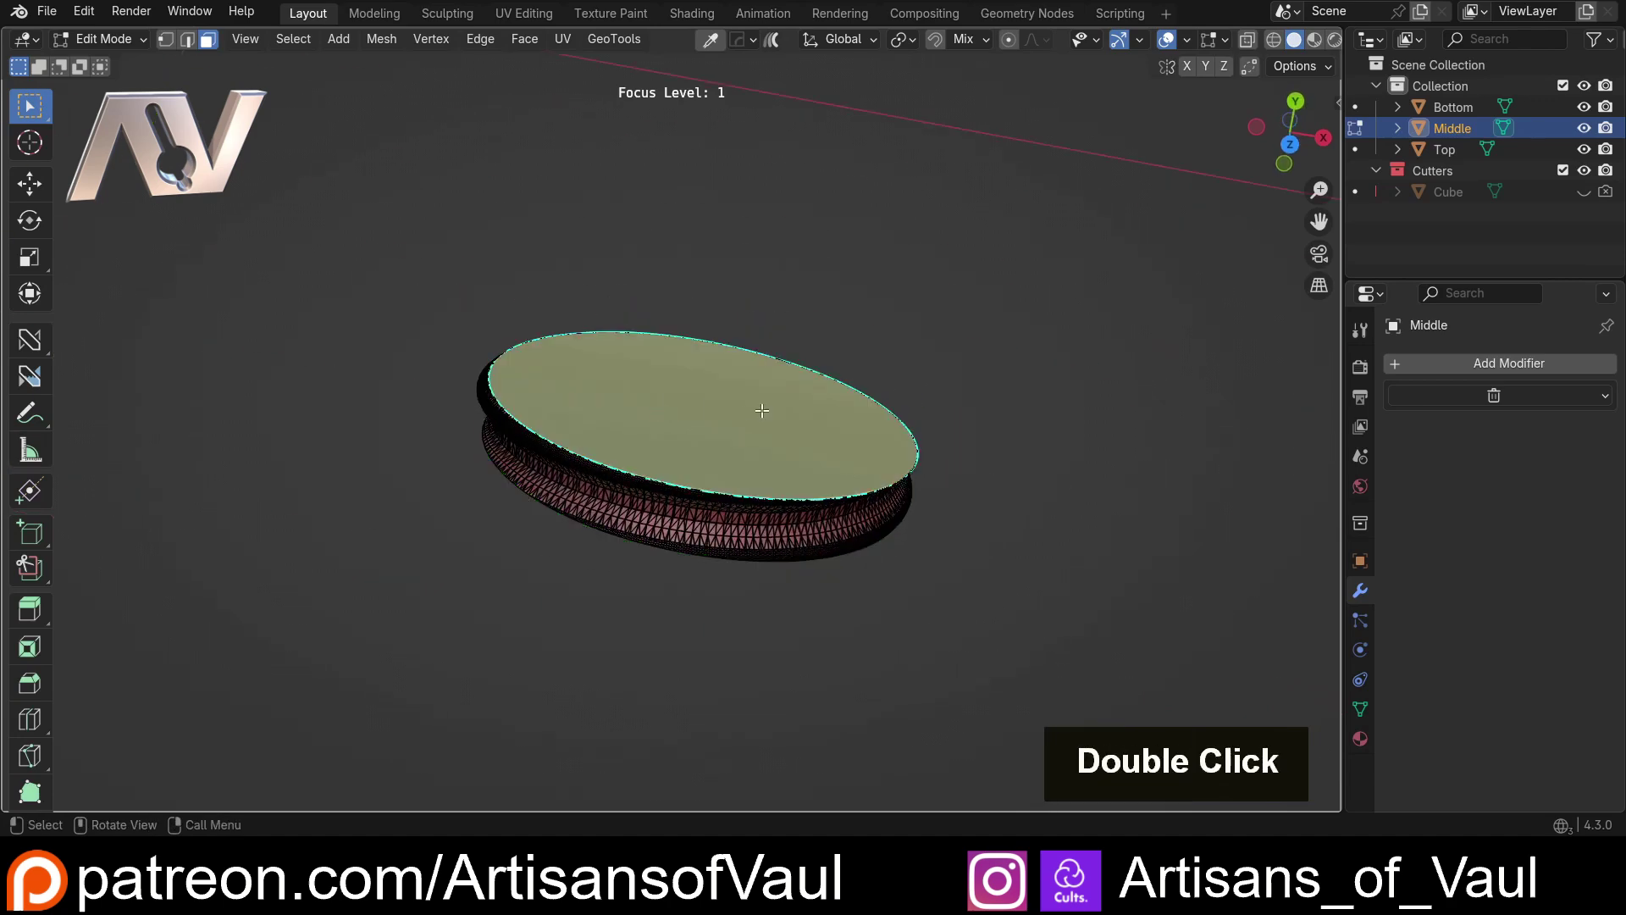
pyautogui.press('shift+s')
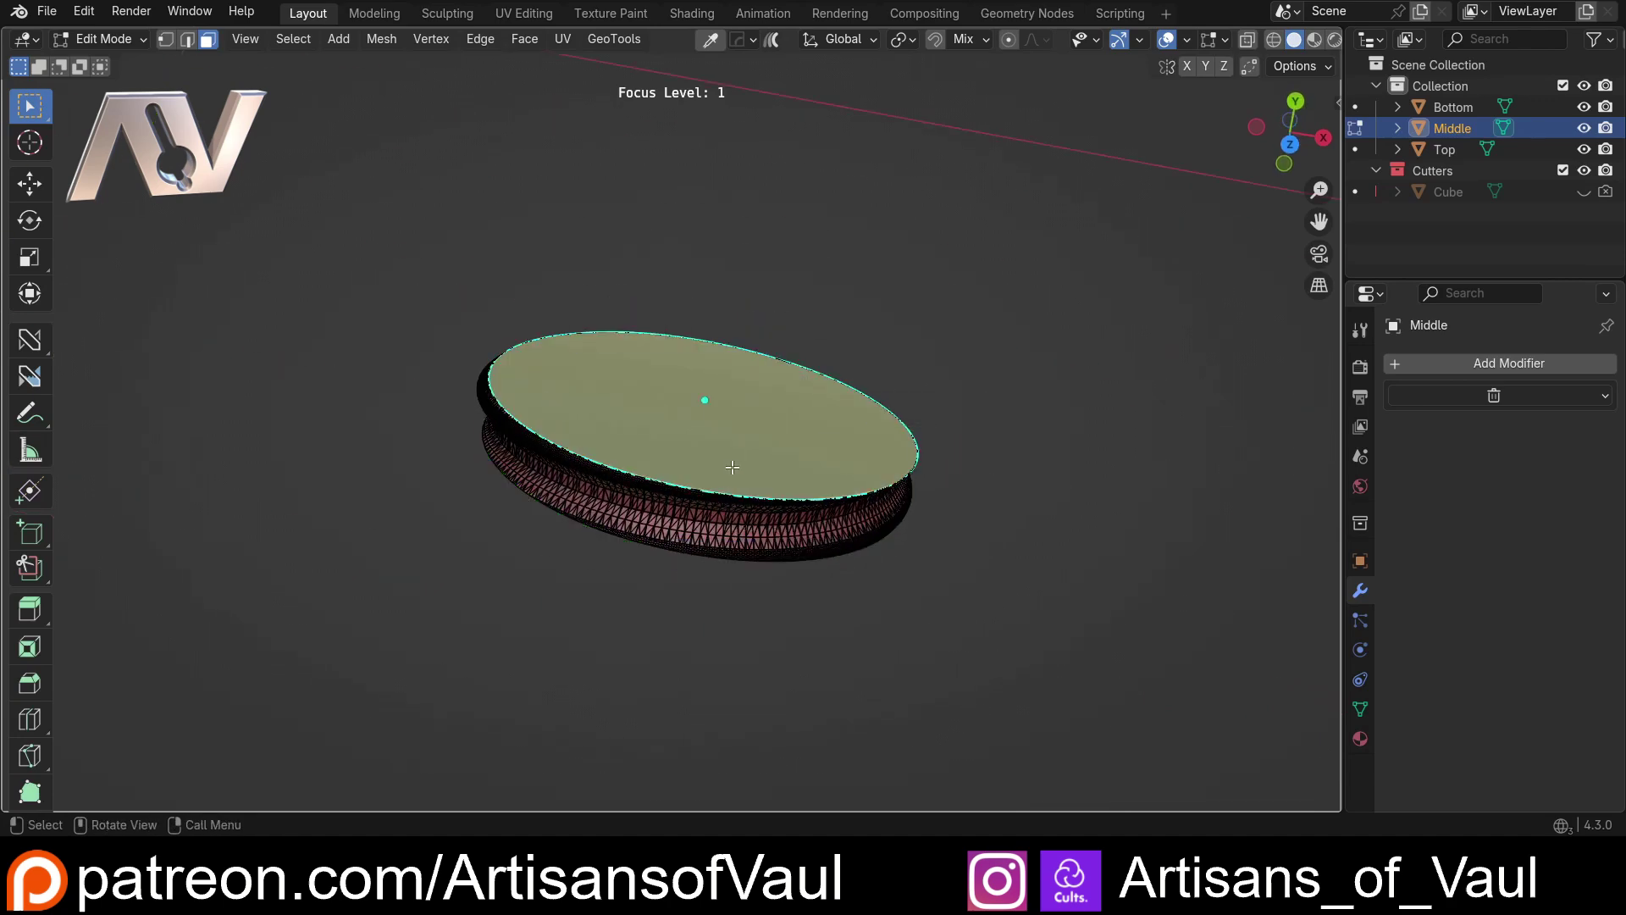
pyautogui.press('Delete')
# Step: Delete Middle's bottom cap face, leaving an open threaded ring, and show all pieces again
pyautogui.middleClick(761, 461)
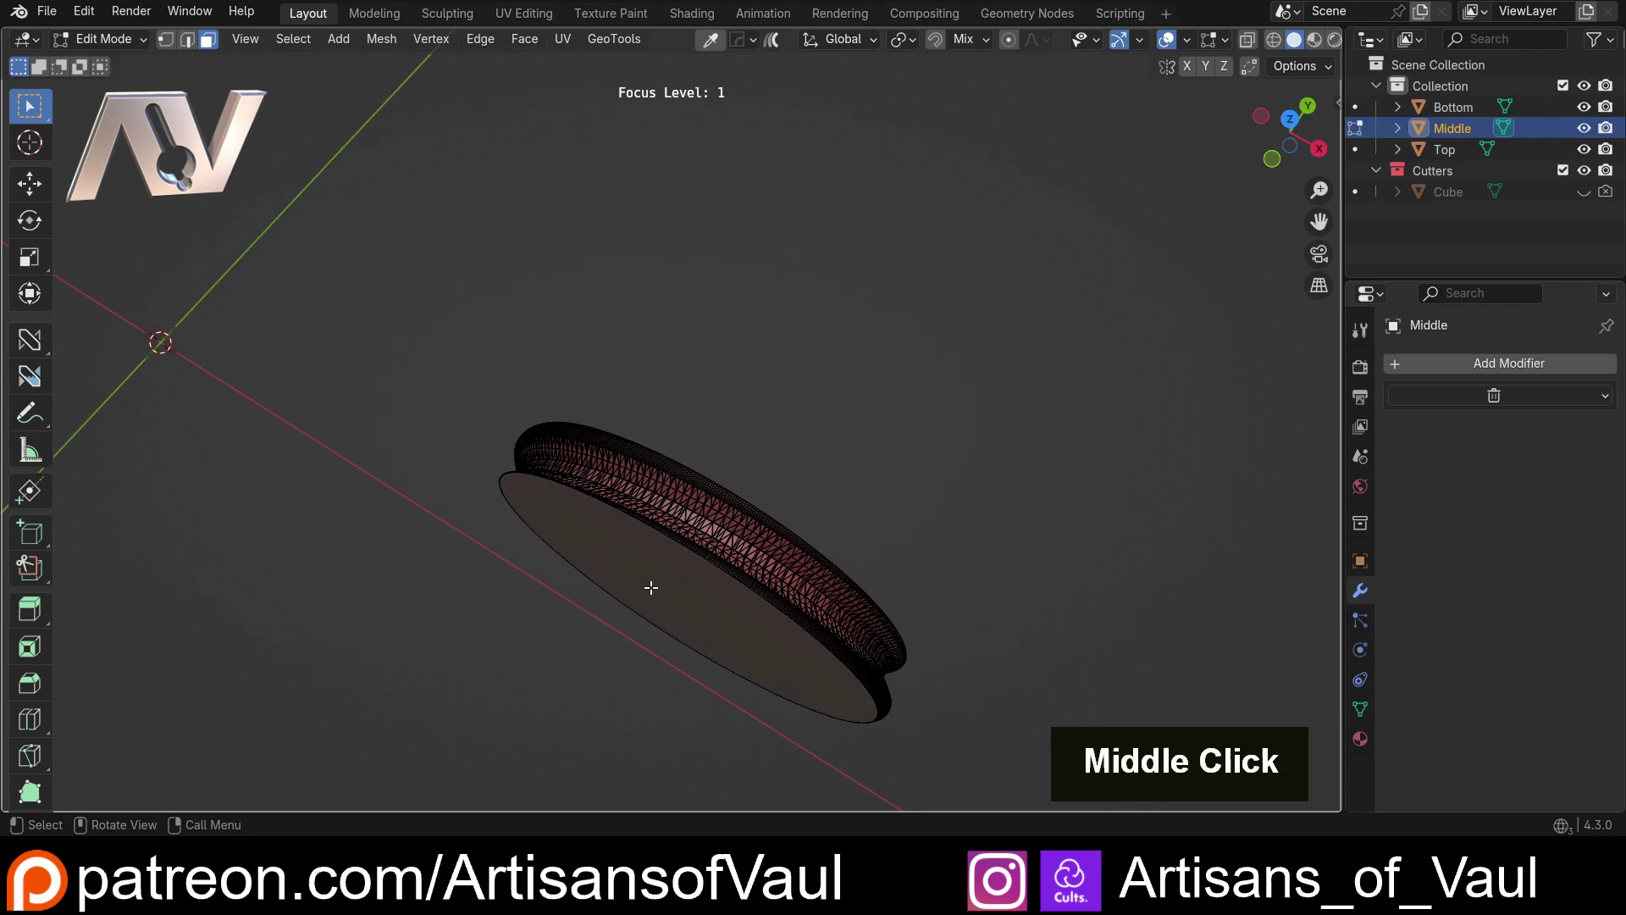
pyautogui.press('x')
pyautogui.press('Tab')
pyautogui.scroll(-3)
pyautogui.middleClick(690, 468)
pyautogui.press('/')
pyautogui.middleClick(722, 552)
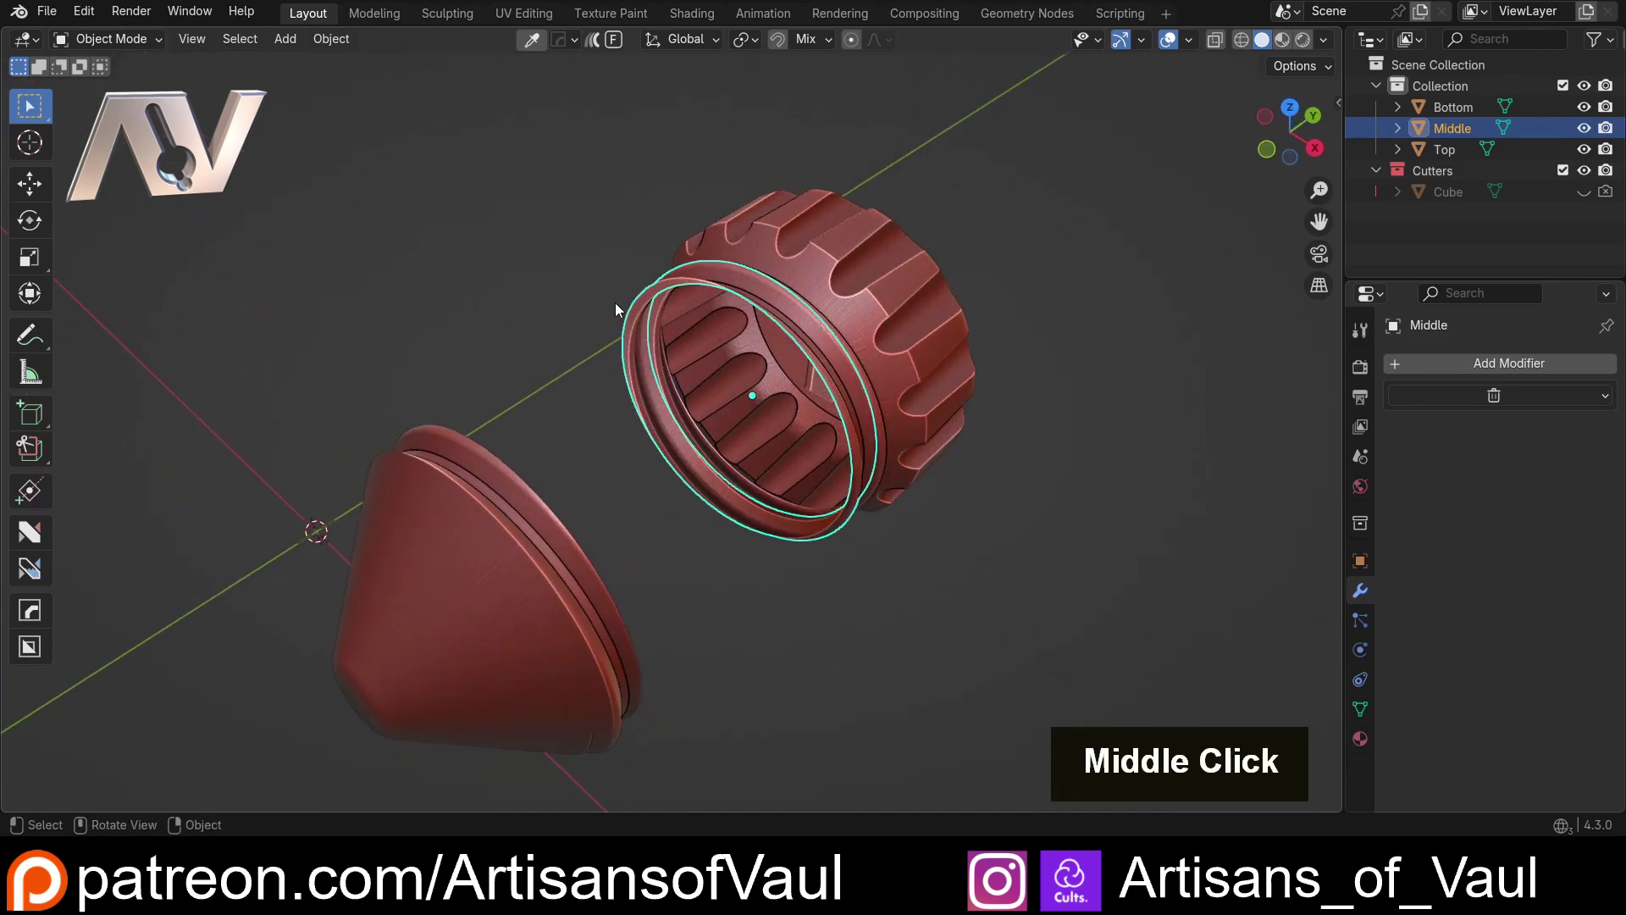
pyautogui.middleClick(675, 380)
pyautogui.middleClick(832, 539)
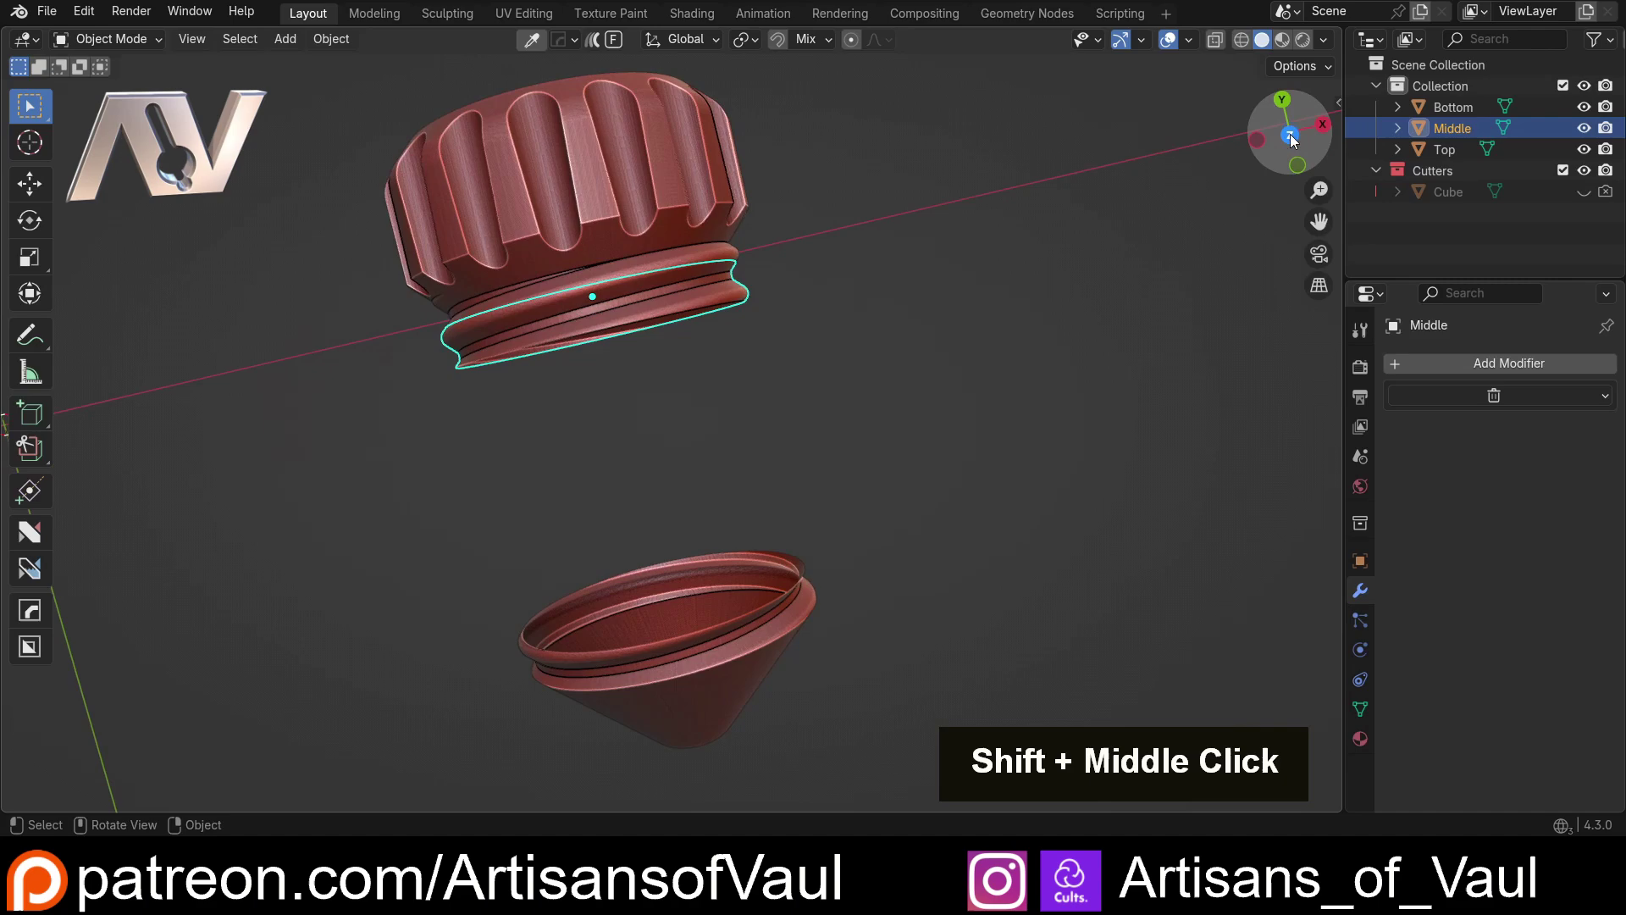
# Step: Set the Middle ring's Array modifier Relative Offset X to 0
pyautogui.scroll(3)
pyautogui.middleClick(622, 346)
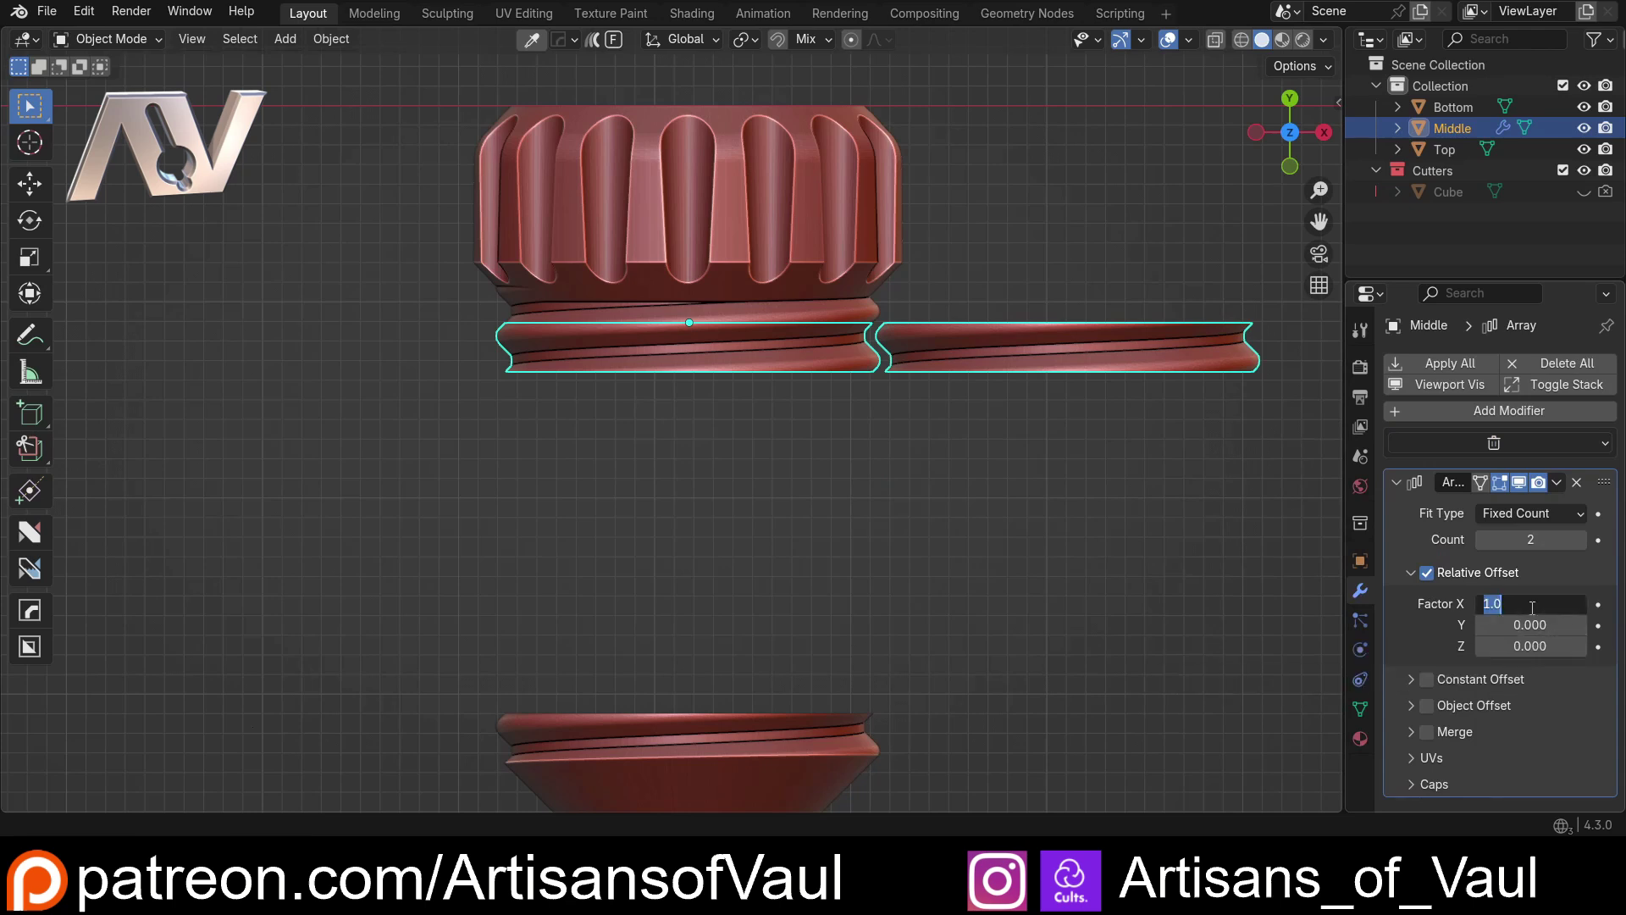
pyautogui.press('0')
pyautogui.press('Return')
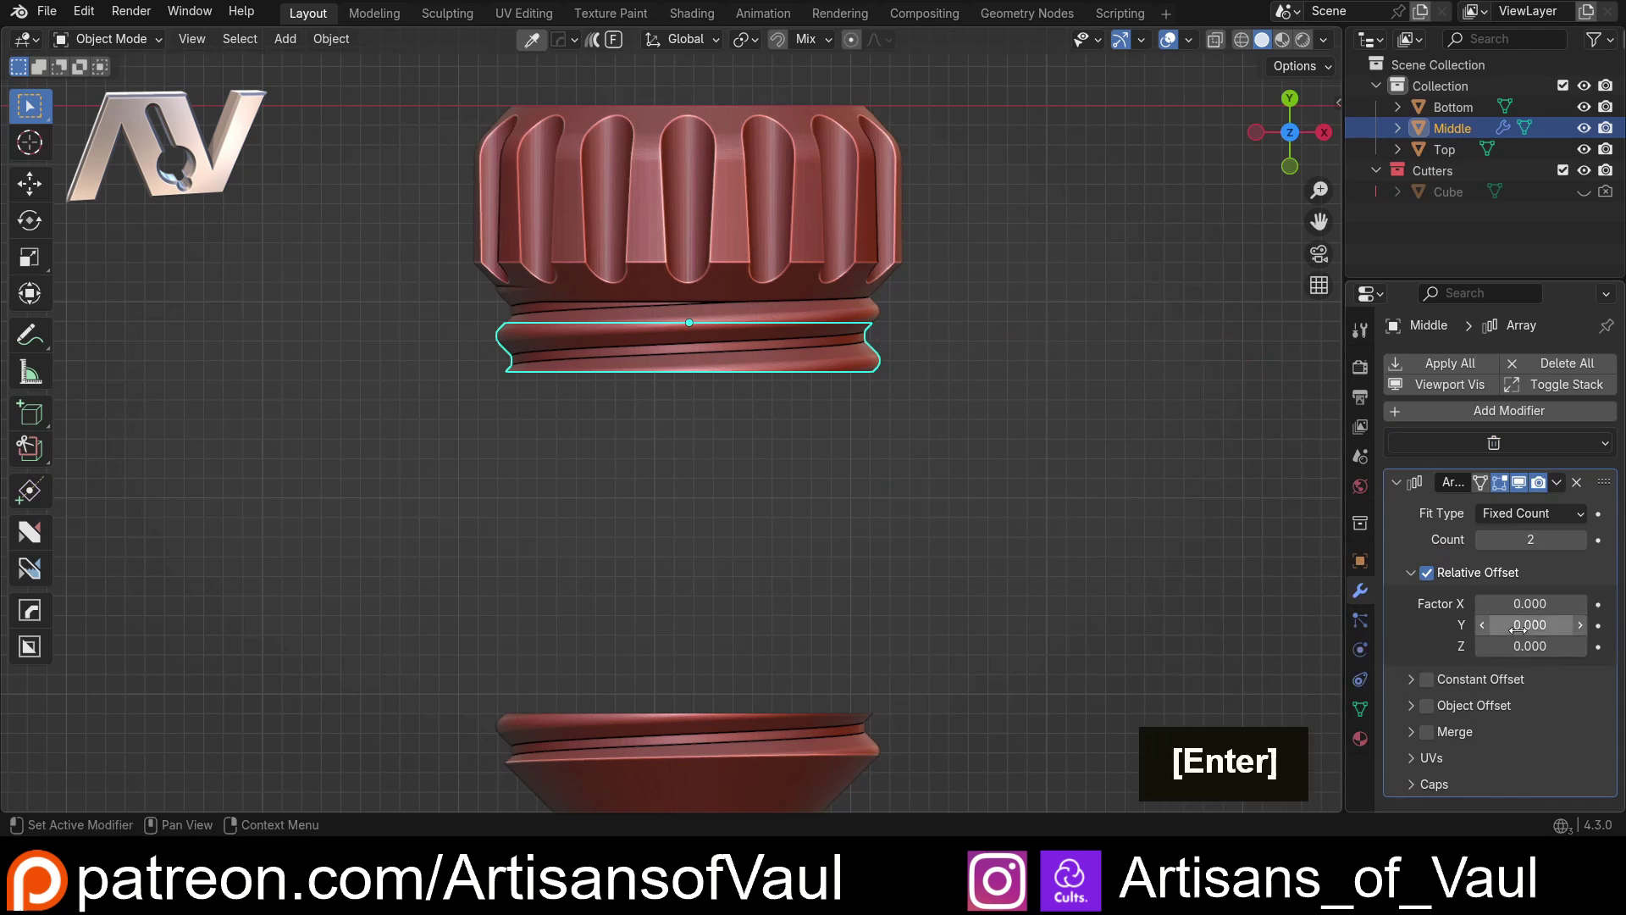
pyautogui.press('Return')
# Step: Select all three bolt pieces, check their transforms in the sidebar and apply their rotation
pyautogui.middleClick(832, 511)
pyautogui.press('ctrl+z')
pyautogui.middleClick(891, 284)
pyautogui.scroll(-3)
pyautogui.middleClick(904, 270)
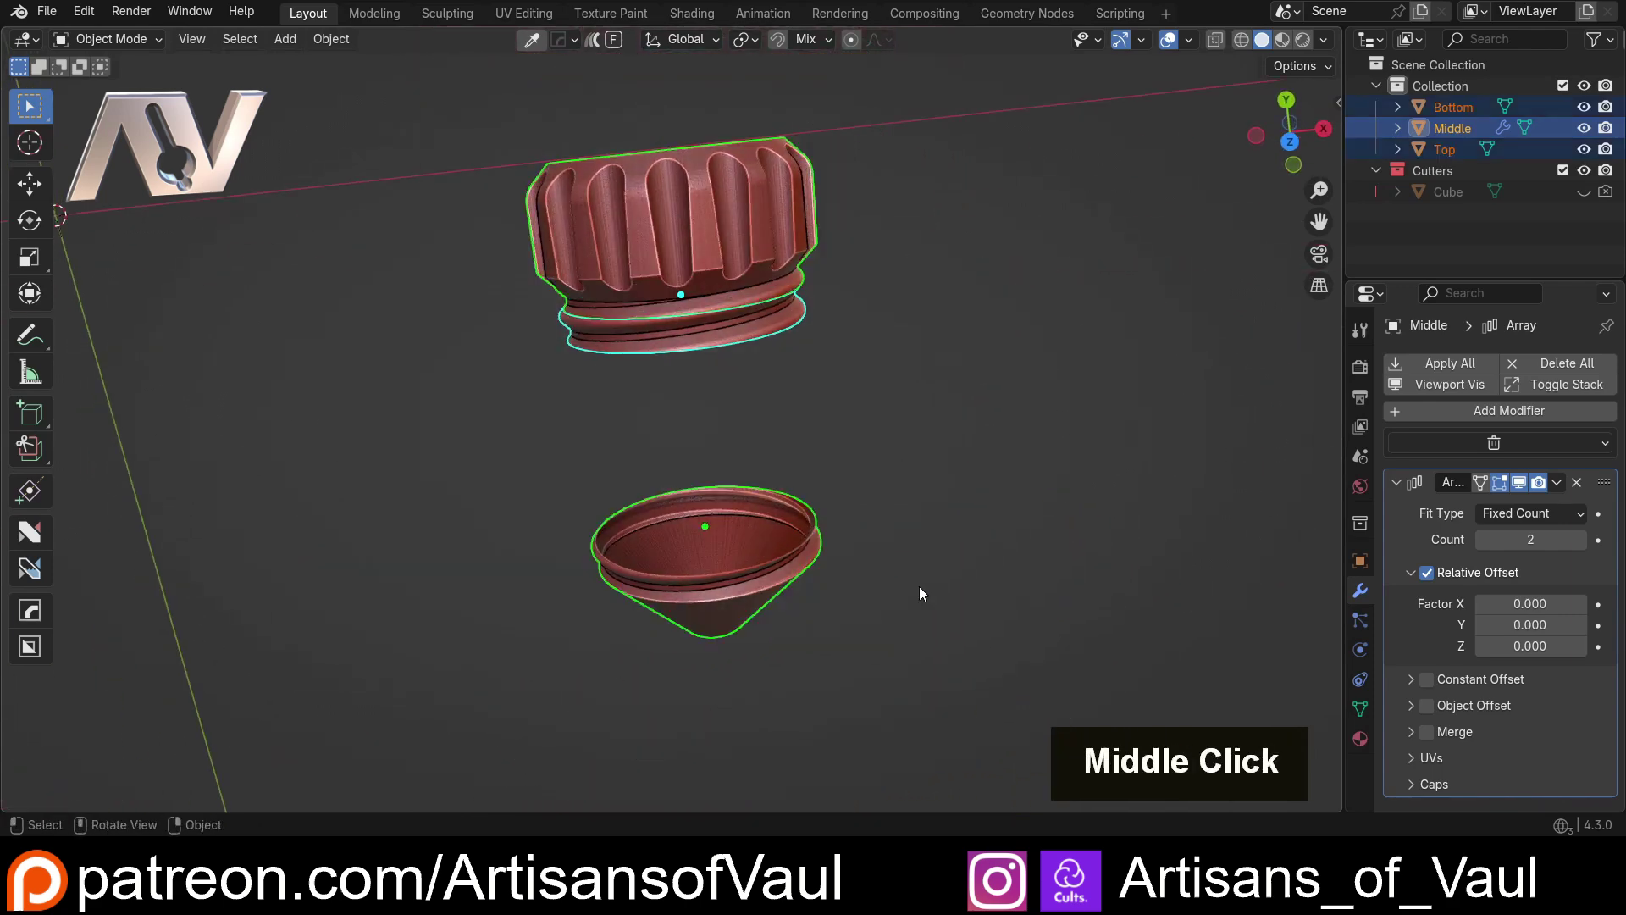
pyautogui.press('n')
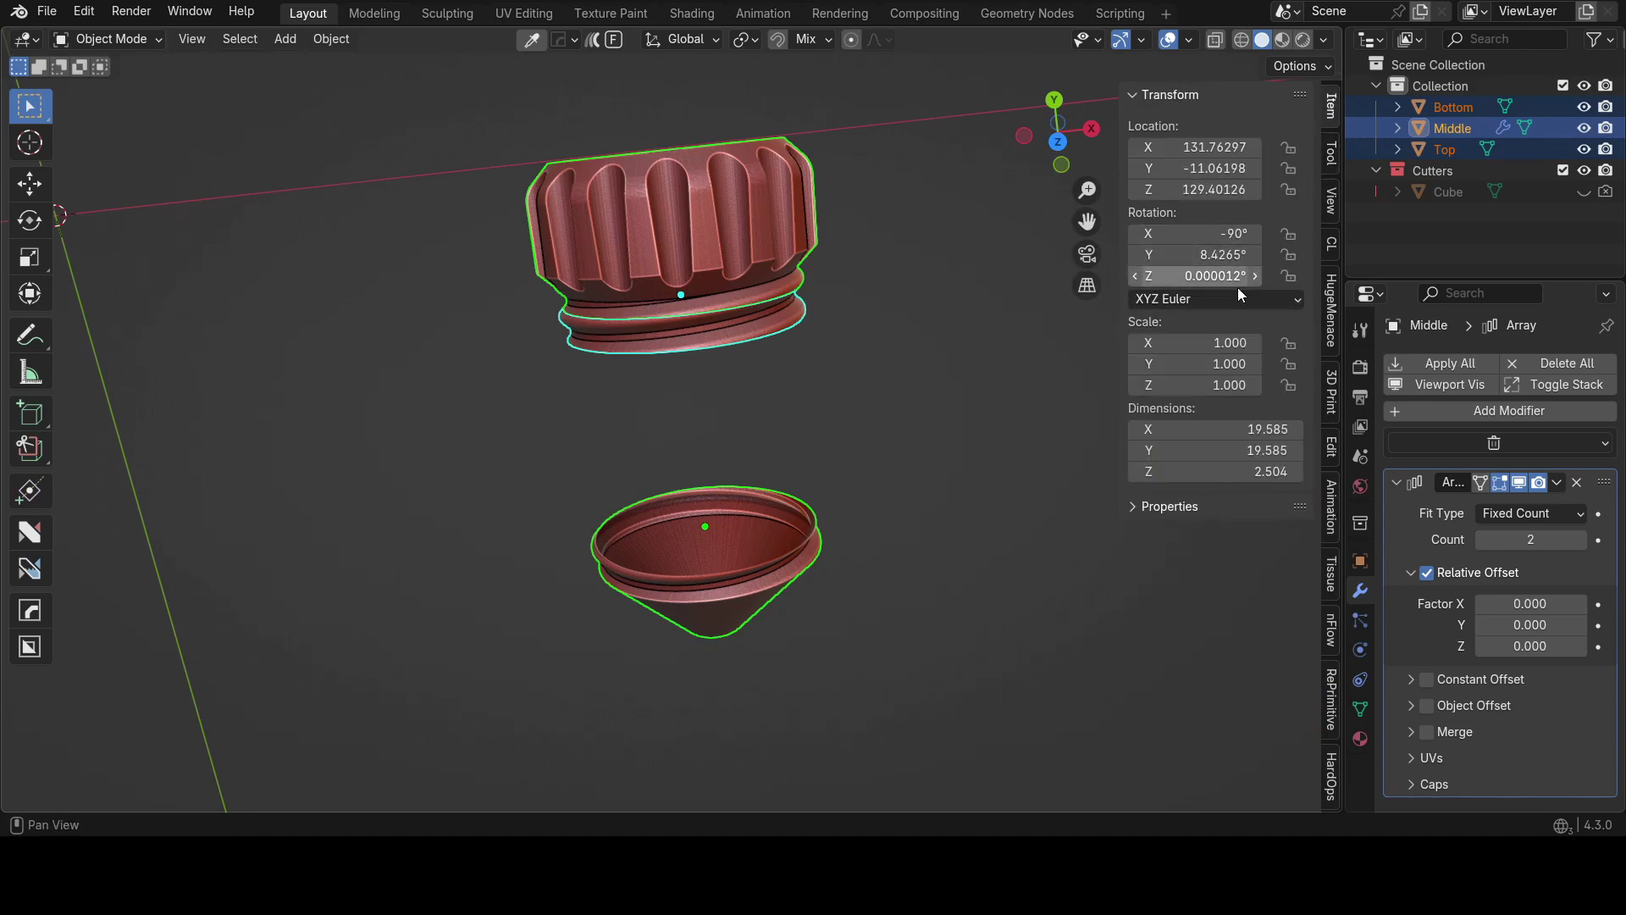
pyautogui.middleClick(923, 241)
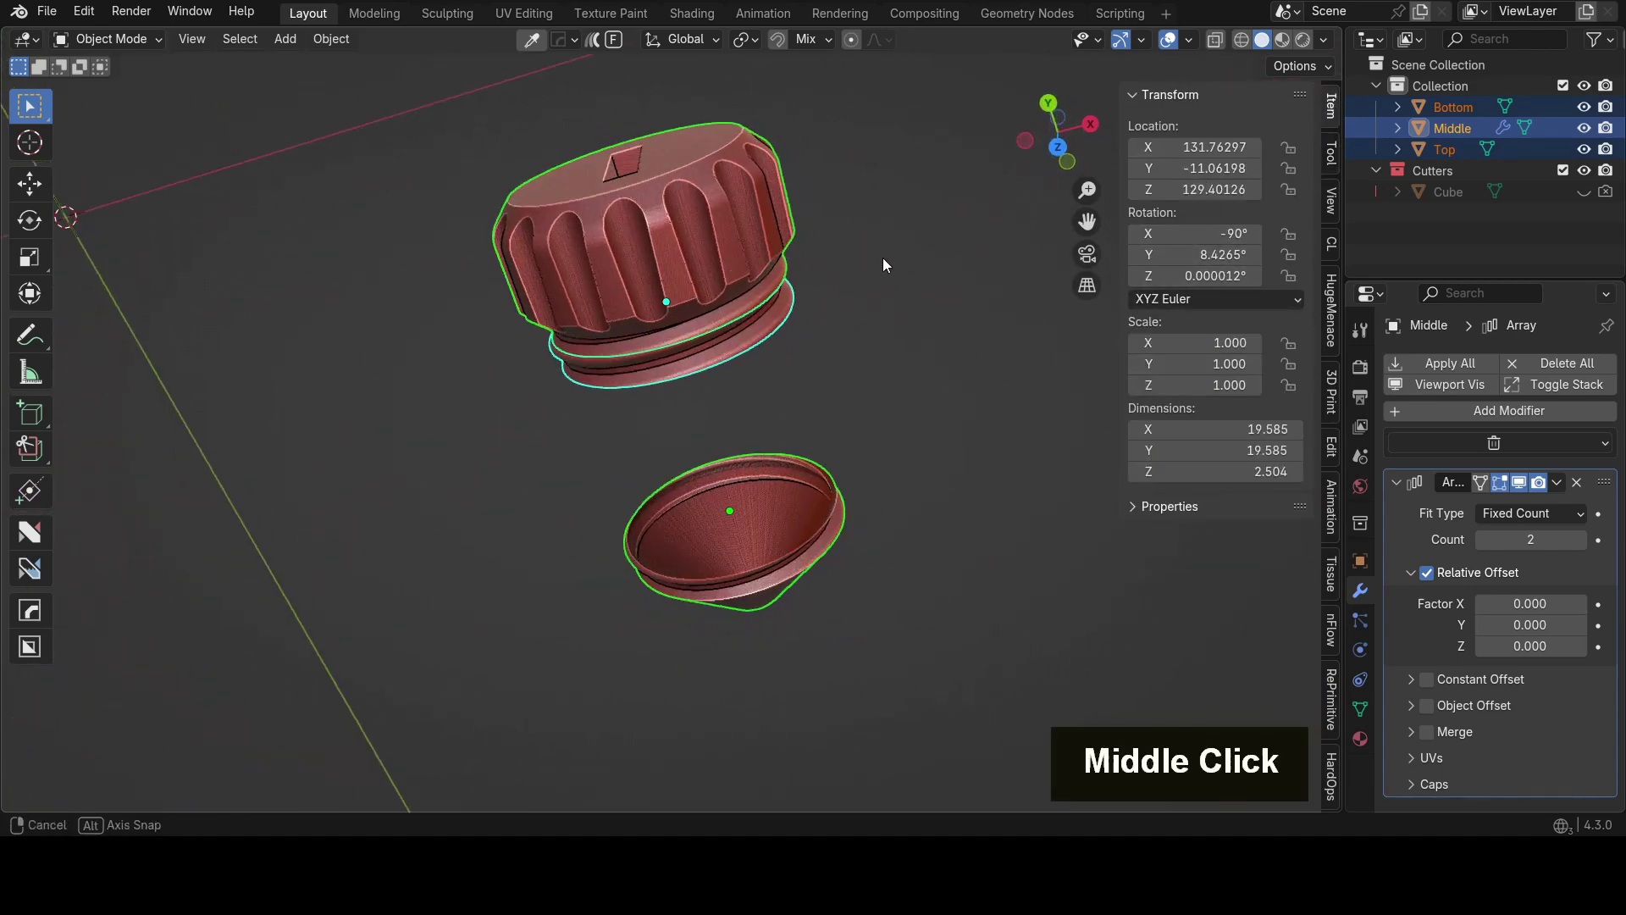
pyautogui.press('ctrl+a')
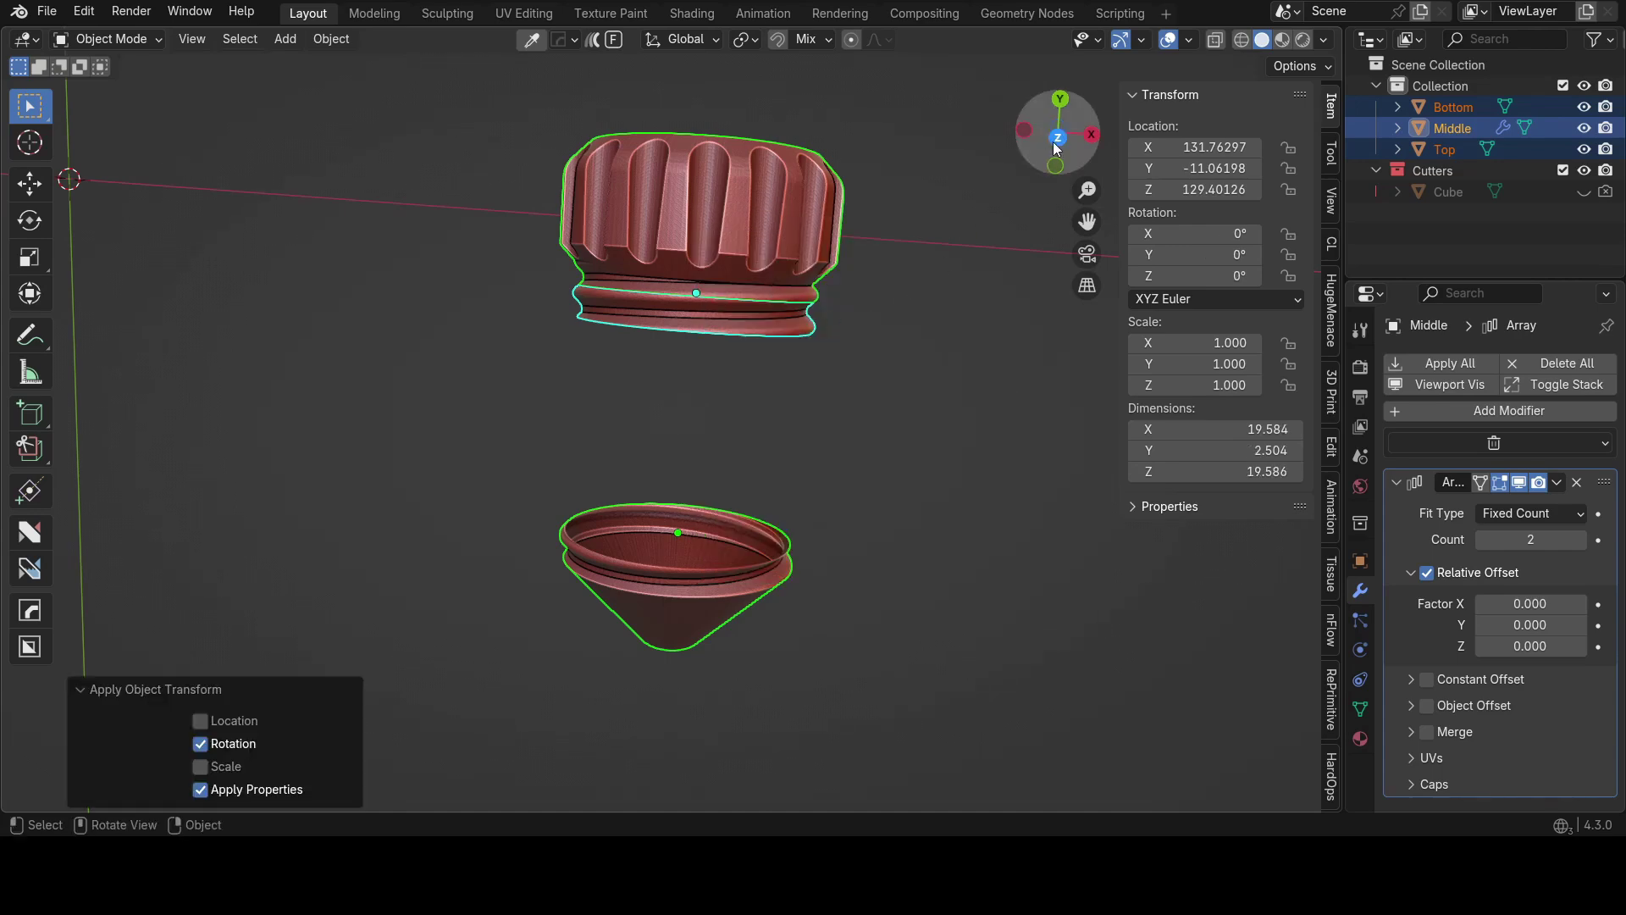
# Step: Set the Array modifier's Relative Offset Y to -1 so the thread copies stack along Y
pyautogui.scroll(3)
pyautogui.middleClick(858, 368)
pyautogui.press('1')
pyautogui.press('Return')
pyautogui.press('-')
pyautogui.press('1')
pyautogui.press('Return')
pyautogui.scroll(3)
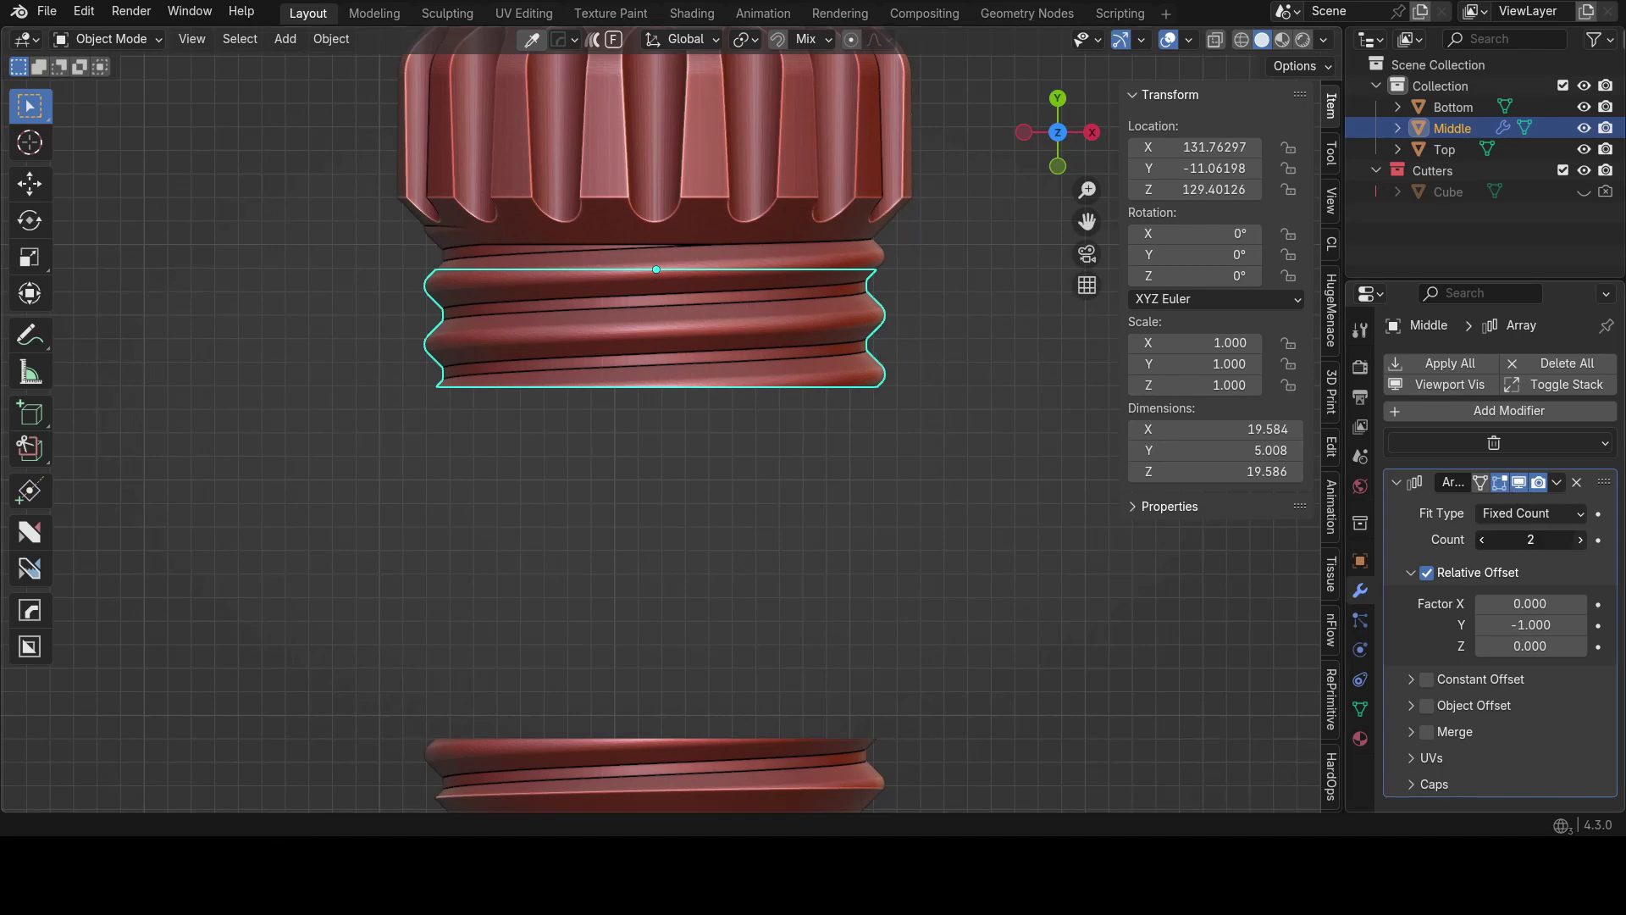
pyautogui.scroll(-3)
pyautogui.press('y')
# Step: Move the Bottom piece along Y to sit under the threaded section and inspect the join
pyautogui.scroll(3)
pyautogui.middleClick(536, 496)
pyautogui.scroll(3)
pyautogui.middleClick(560, 511)
pyautogui.scroll(3)
pyautogui.middleClick(517, 475)
pyautogui.press('g')
pyautogui.press('b')
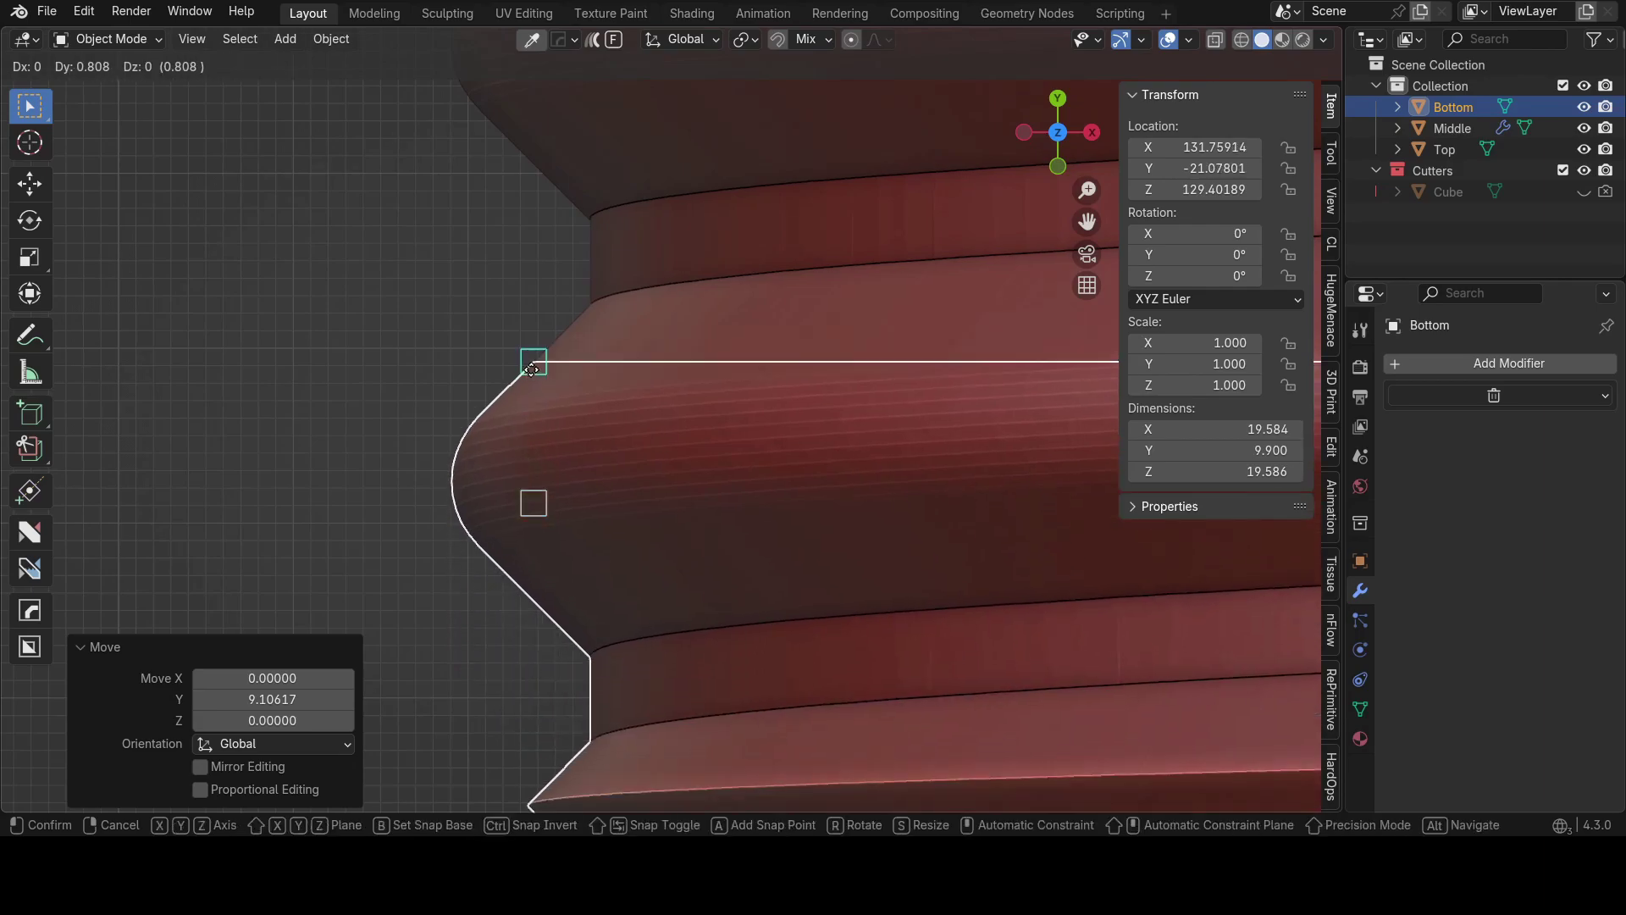
pyautogui.press('shift+z')
pyautogui.middleClick(563, 364)
pyautogui.scroll(-3)
pyautogui.middleClick(766, 376)
pyautogui.scroll(3)
pyautogui.middleClick(629, 348)
pyautogui.scroll(3)
pyautogui.scroll(3)
pyautogui.scroll(-3)
# Step: Inspect the Bottom piece's mesh at the thread seam in wireframe, then return to solid shading
pyautogui.press('Tab')
pyautogui.scroll(-3)
pyautogui.press('shift+z')
pyautogui.scroll(-3)
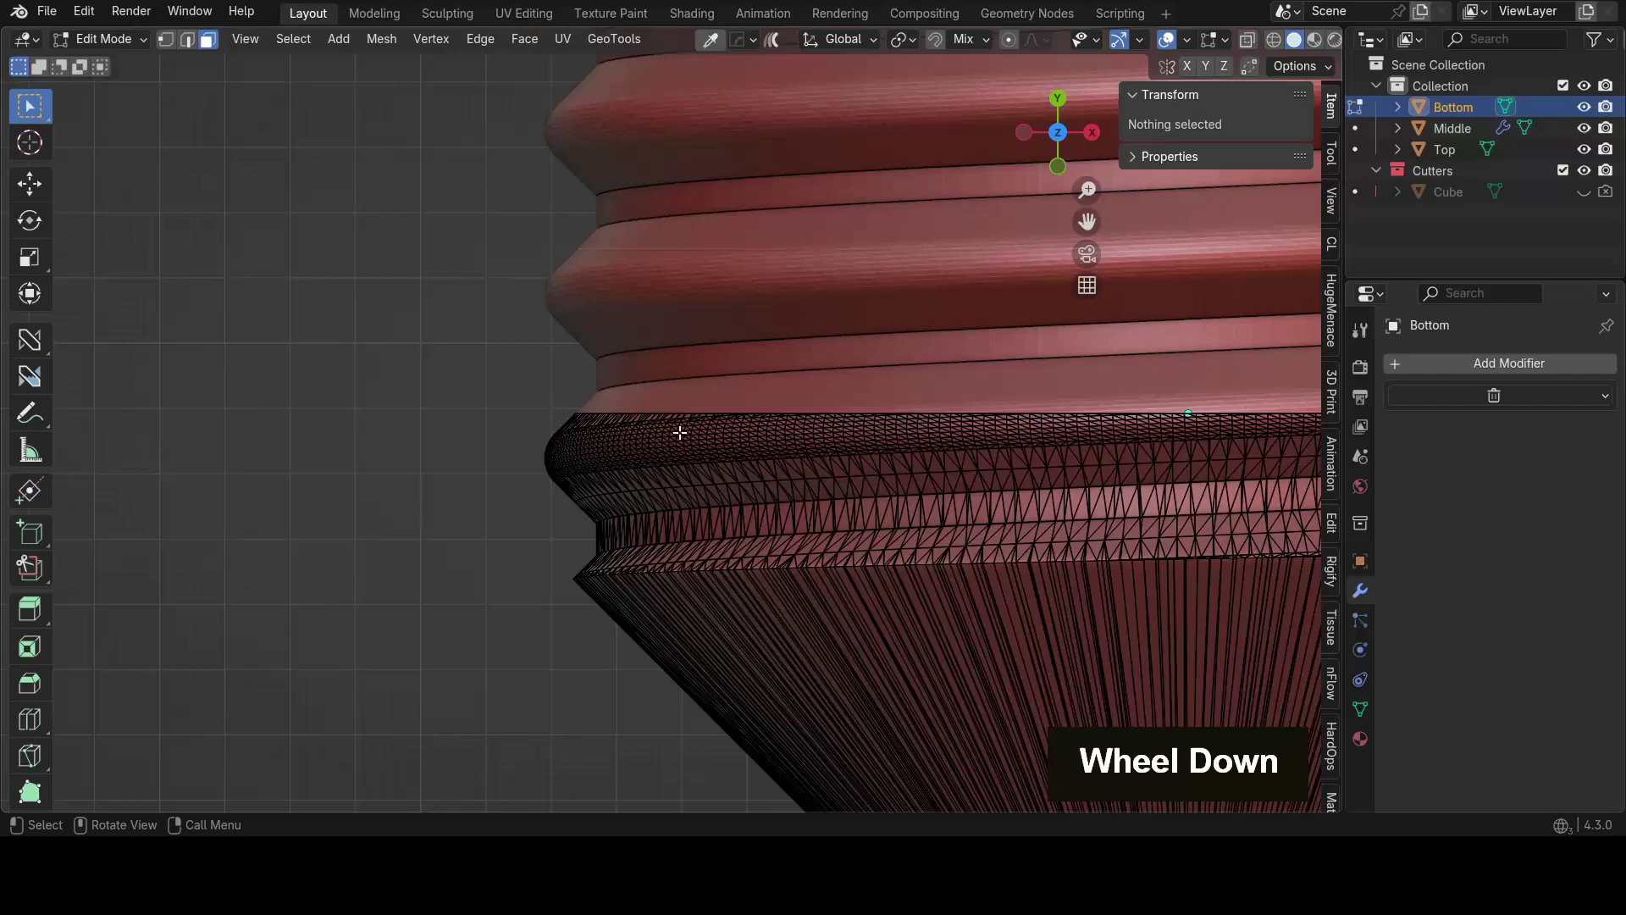
pyautogui.middleClick(601, 423)
pyautogui.middleClick(540, 333)
pyautogui.scroll(-3)
pyautogui.scroll(3)
pyautogui.middleClick(750, 502)
pyautogui.scroll(3)
pyautogui.middleClick(348, 311)
pyautogui.press('shift+z')
pyautogui.scroll(3)
pyautogui.middleClick(588, 575)
pyautogui.scroll(3)
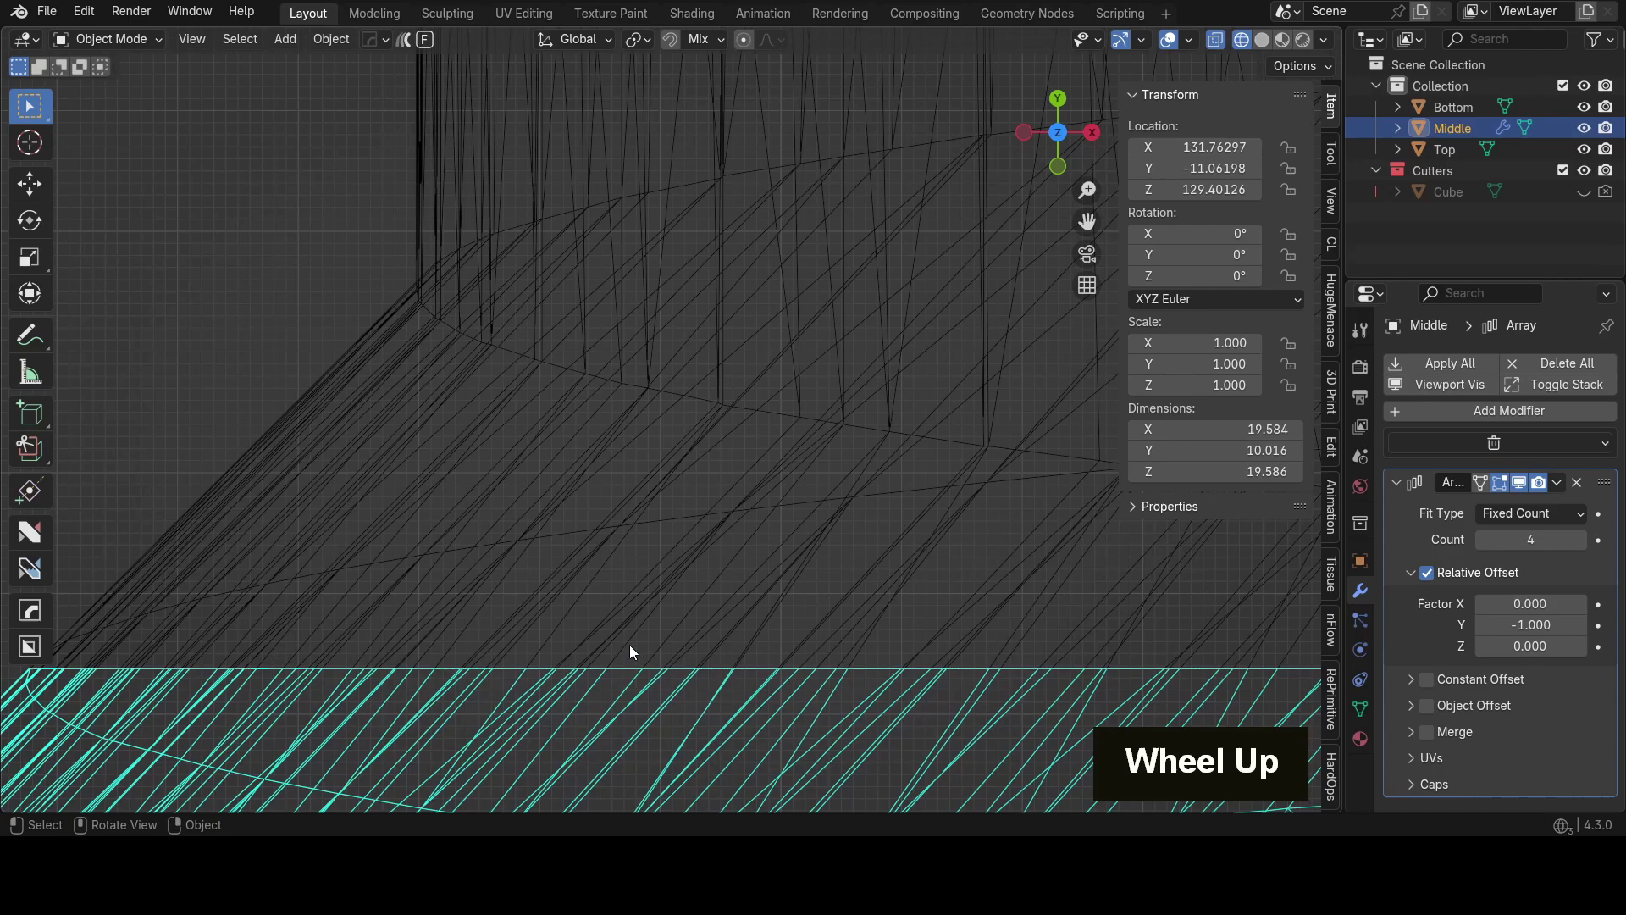
pyautogui.scroll(-3)
pyautogui.middleClick(762, 594)
pyautogui.scroll(3)
pyautogui.press('shift+z')
pyautogui.middleClick(717, 464)
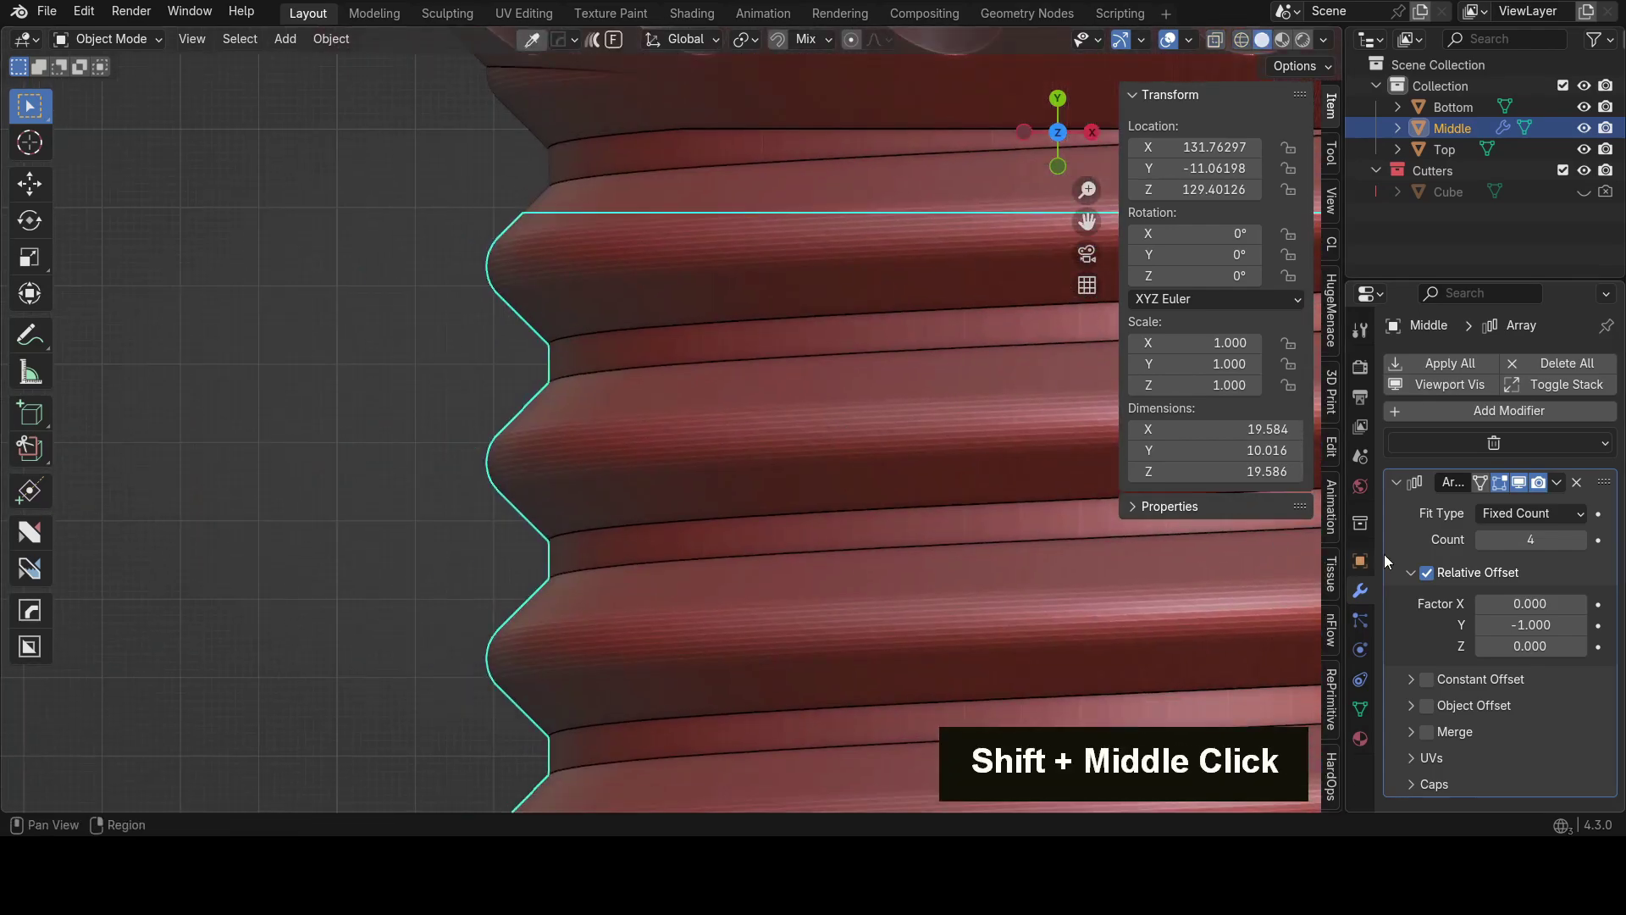
# Step: Inspect the Middle piece's mesh along the array seam in Edit Mode, then return to Object Mode
pyautogui.press('Tab')
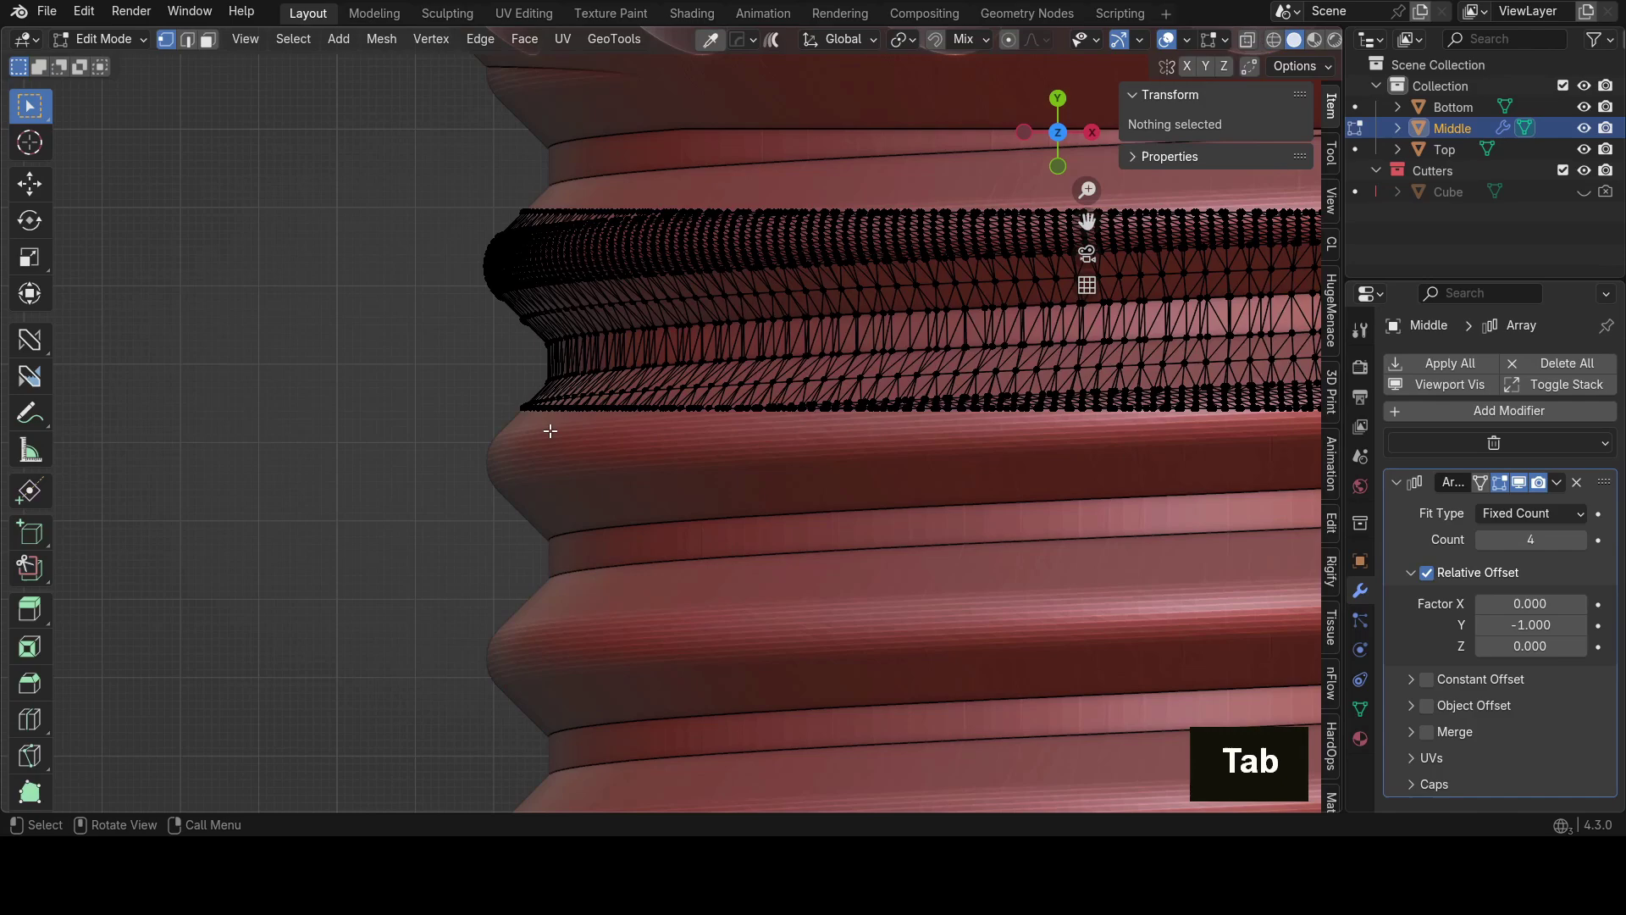
pyautogui.scroll(3)
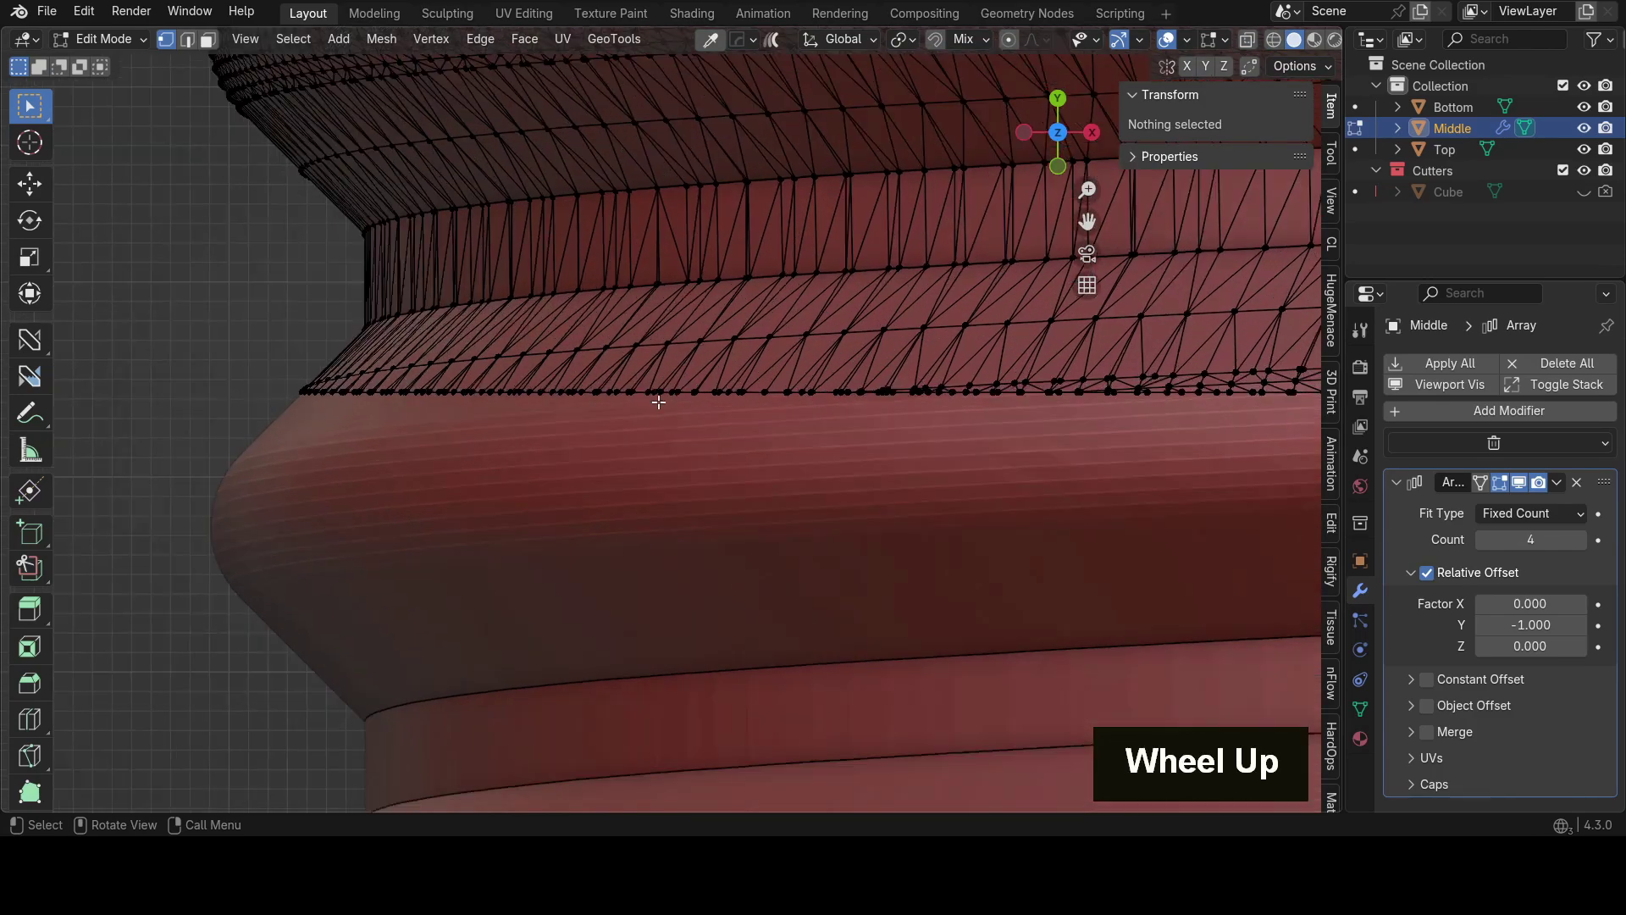
pyautogui.scroll(-3)
pyautogui.middleClick(690, 309)
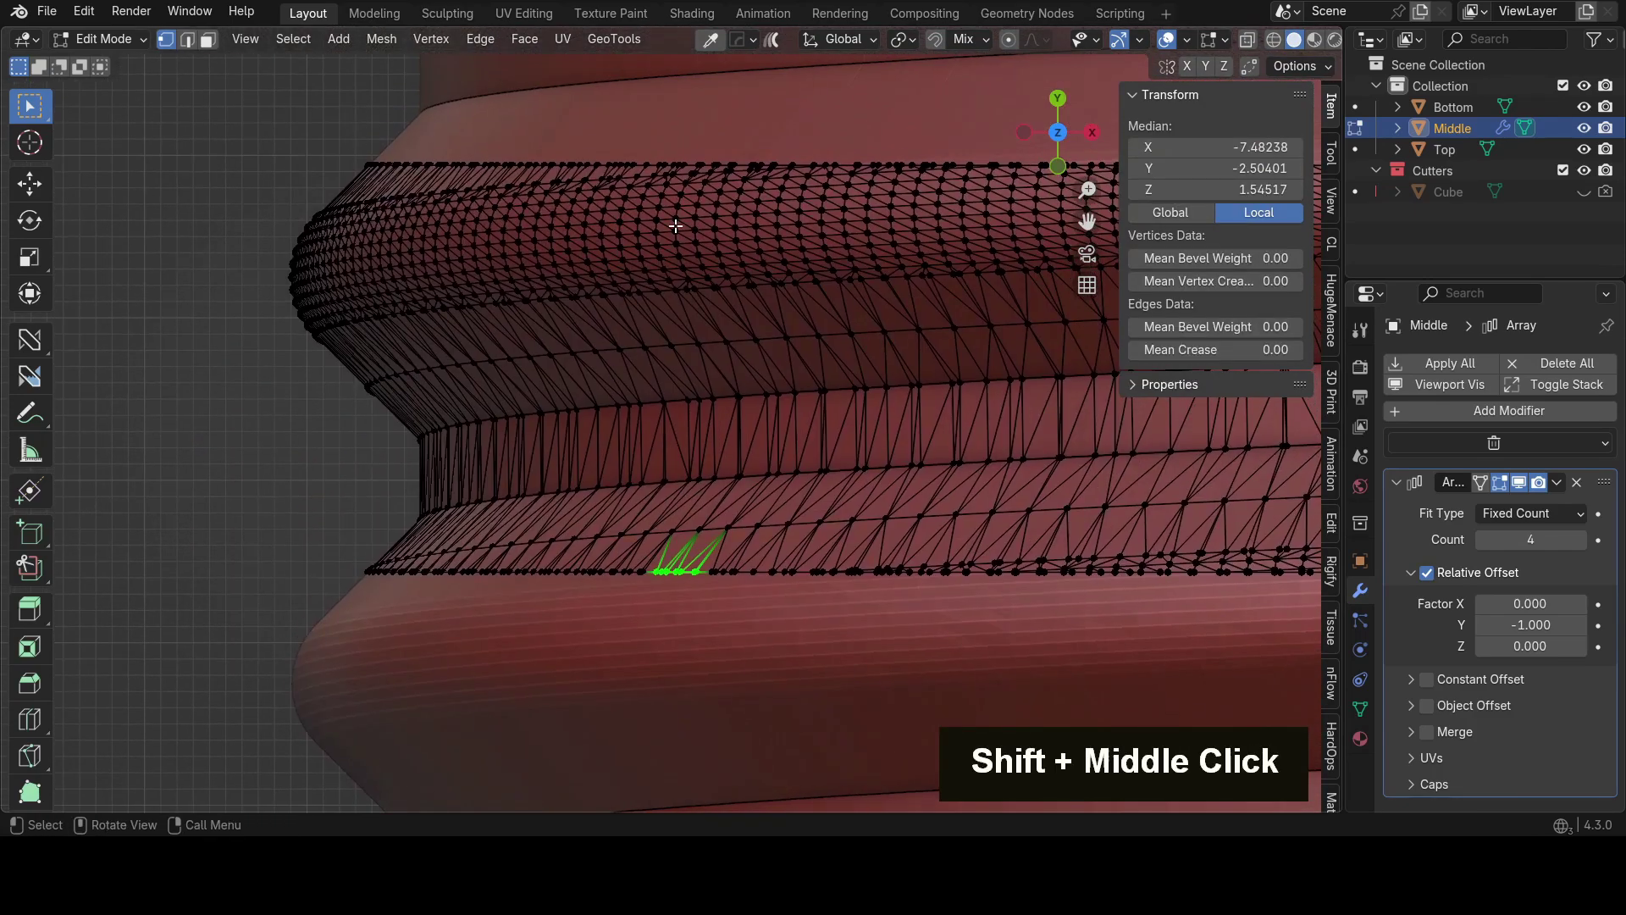
pyautogui.press('Tab')
pyautogui.scroll(-3)
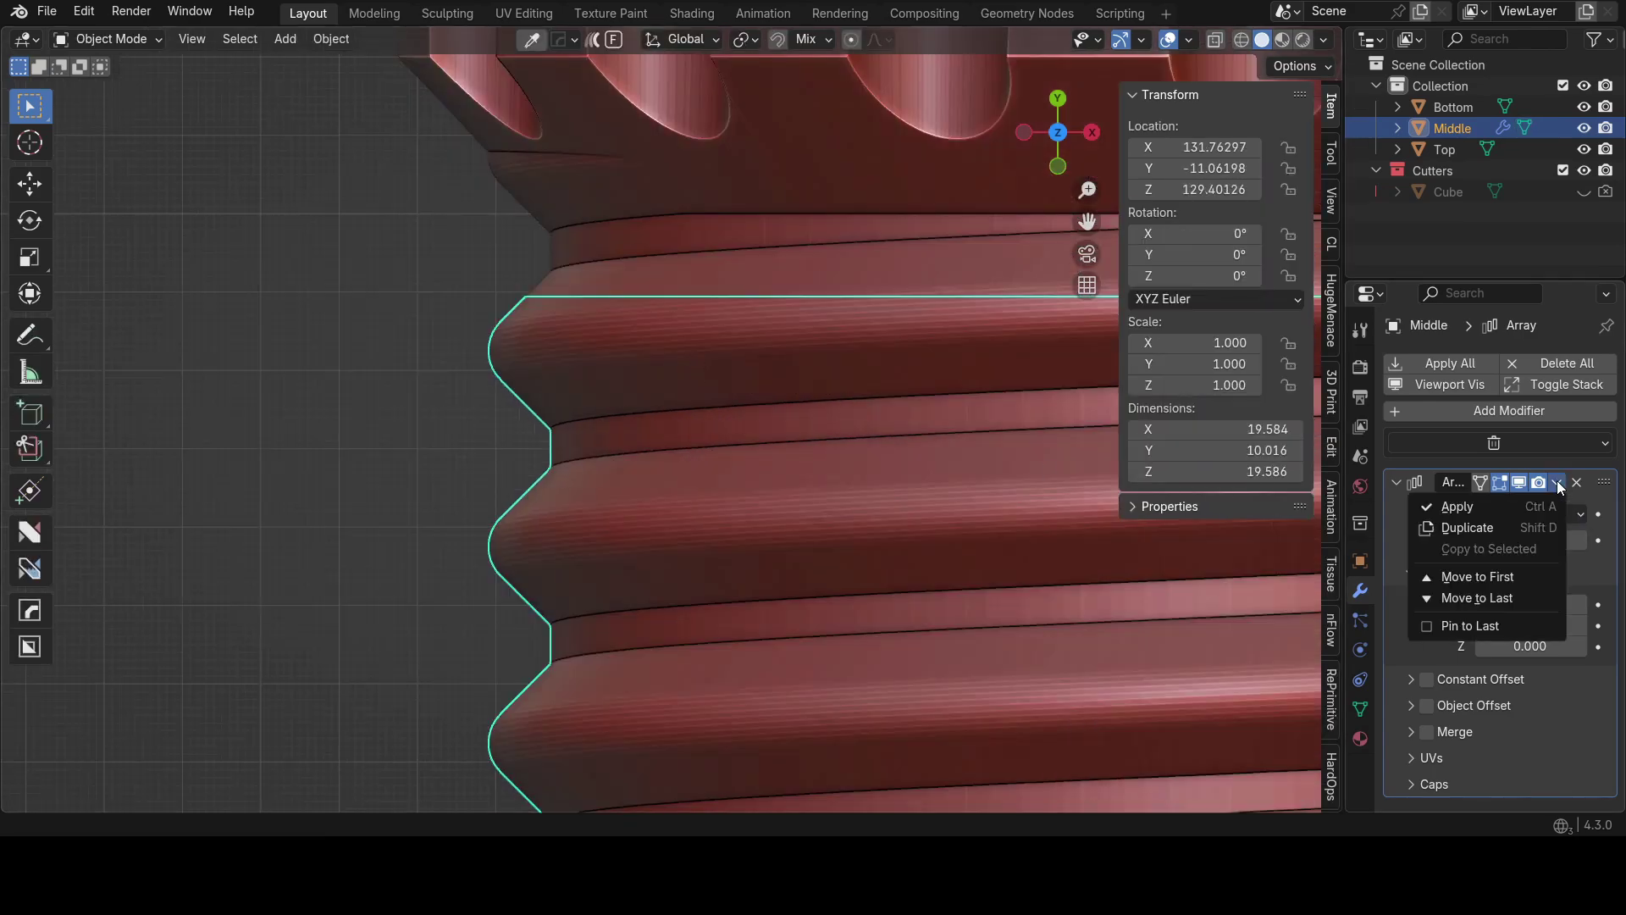
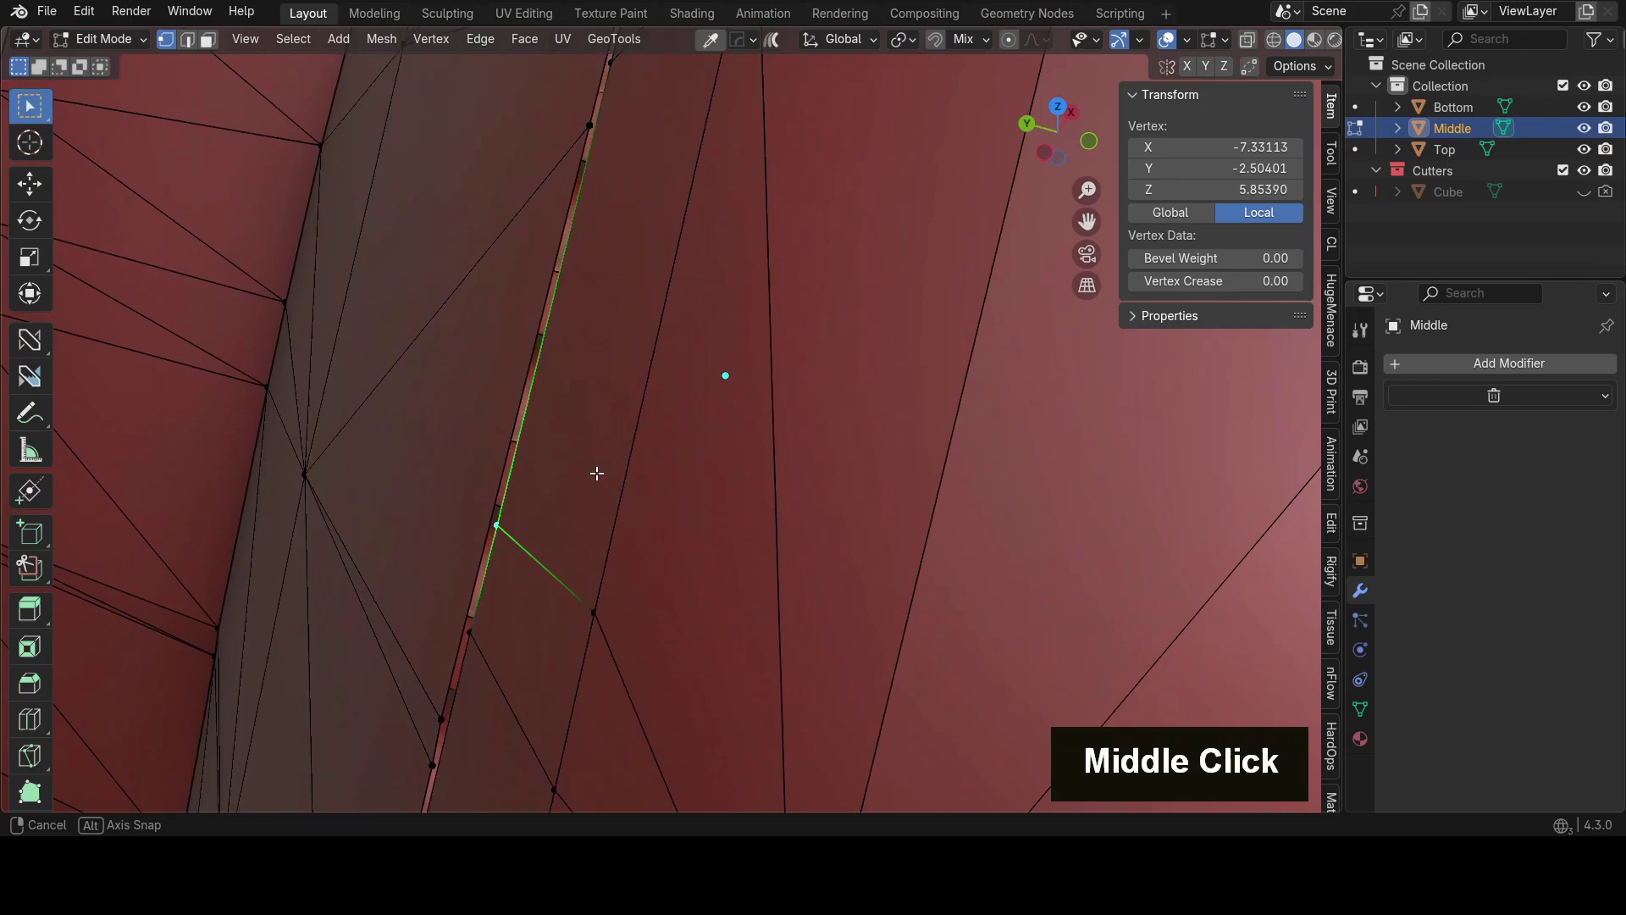
# Step: Inspect the applied array's seam vertices and the whole threaded section in Edit Mode
pyautogui.scroll(-3)
pyautogui.middleClick(596, 468)
pyautogui.scroll(-3)
pyautogui.middleClick(595, 435)
pyautogui.scroll(3)
pyautogui.middleClick(701, 591)
pyautogui.scroll(3)
pyautogui.middleClick(717, 550)
pyautogui.scroll(3)
pyautogui.scroll(-3)
pyautogui.middleClick(701, 506)
pyautogui.middleClick(749, 520)
pyautogui.scroll(3)
pyautogui.middleClick(850, 576)
pyautogui.scroll(3)
pyautogui.scroll(-3)
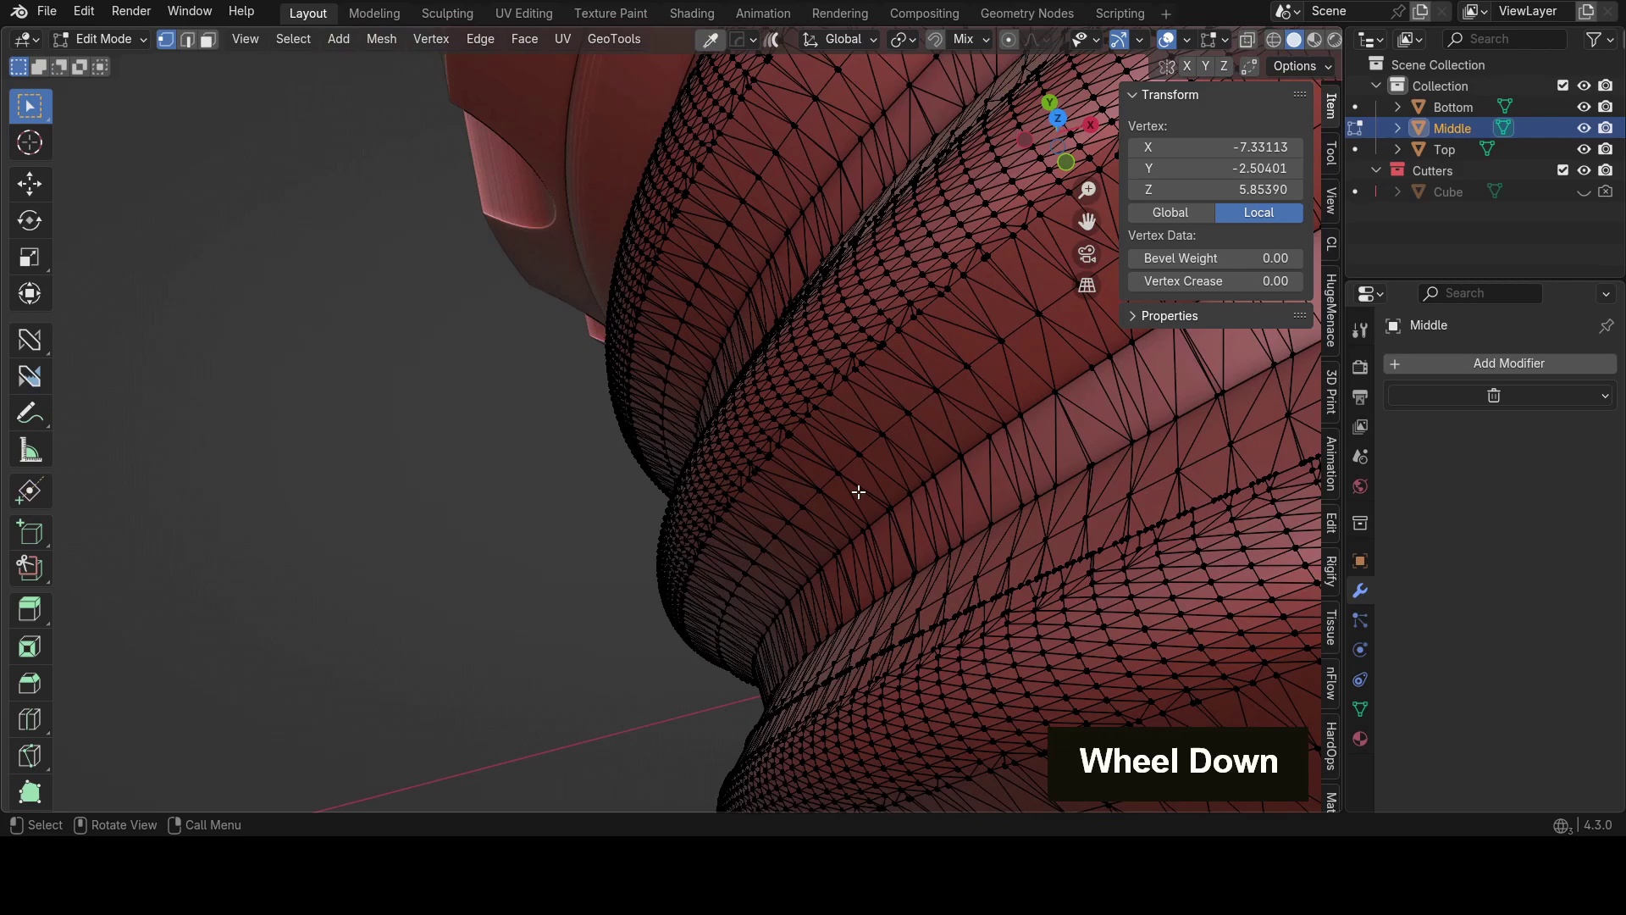
pyautogui.middleClick(832, 422)
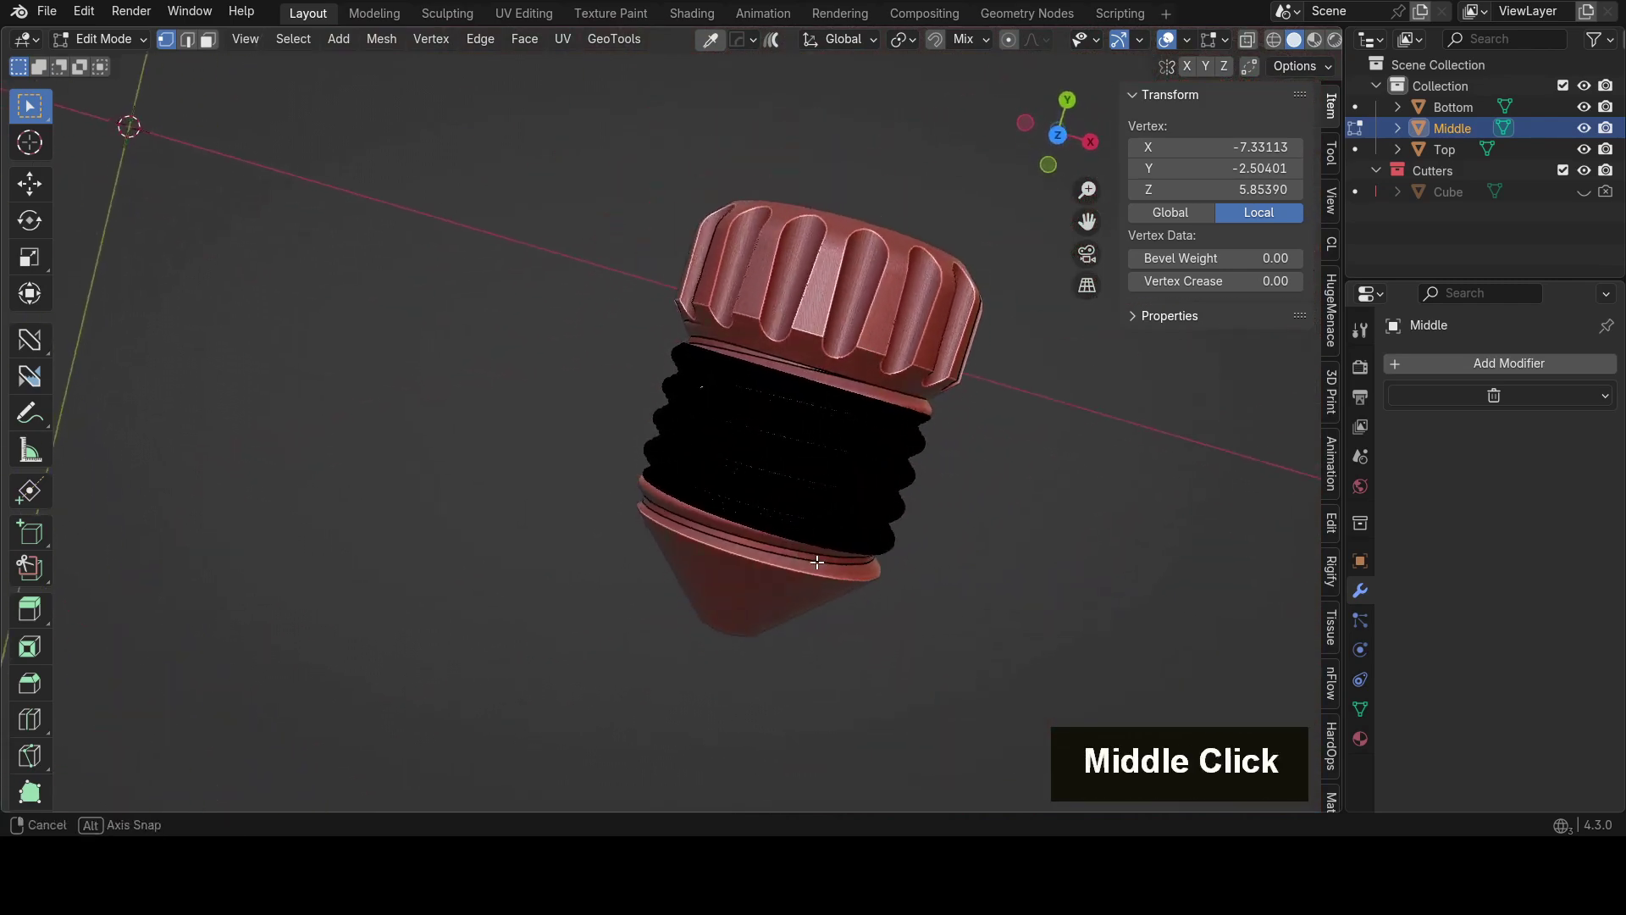
# Step: Return to Object Mode and orbit the whole bolt toward a front view
pyautogui.press('Tab')
pyautogui.middleClick(774, 425)
pyautogui.scroll(3)
pyautogui.middleClick(749, 476)
pyautogui.middleClick(544, 433)
# Step: Join Bottom, Middle and Top into one object and merge its vertices by distance
pyautogui.scroll(-3)
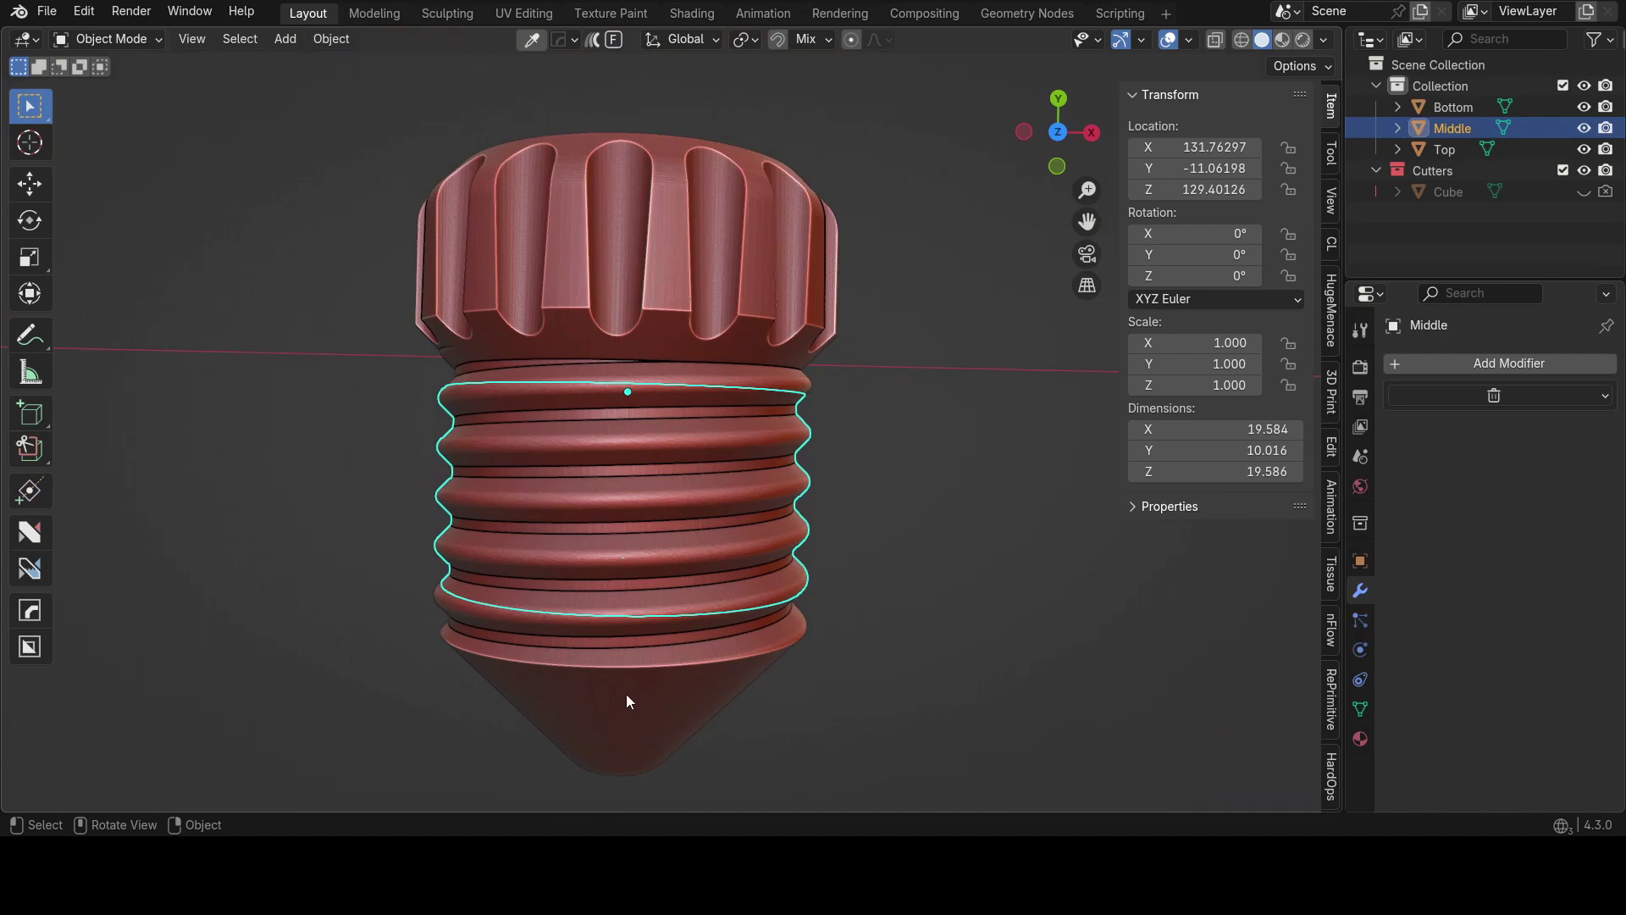
pyautogui.click(600, 500)
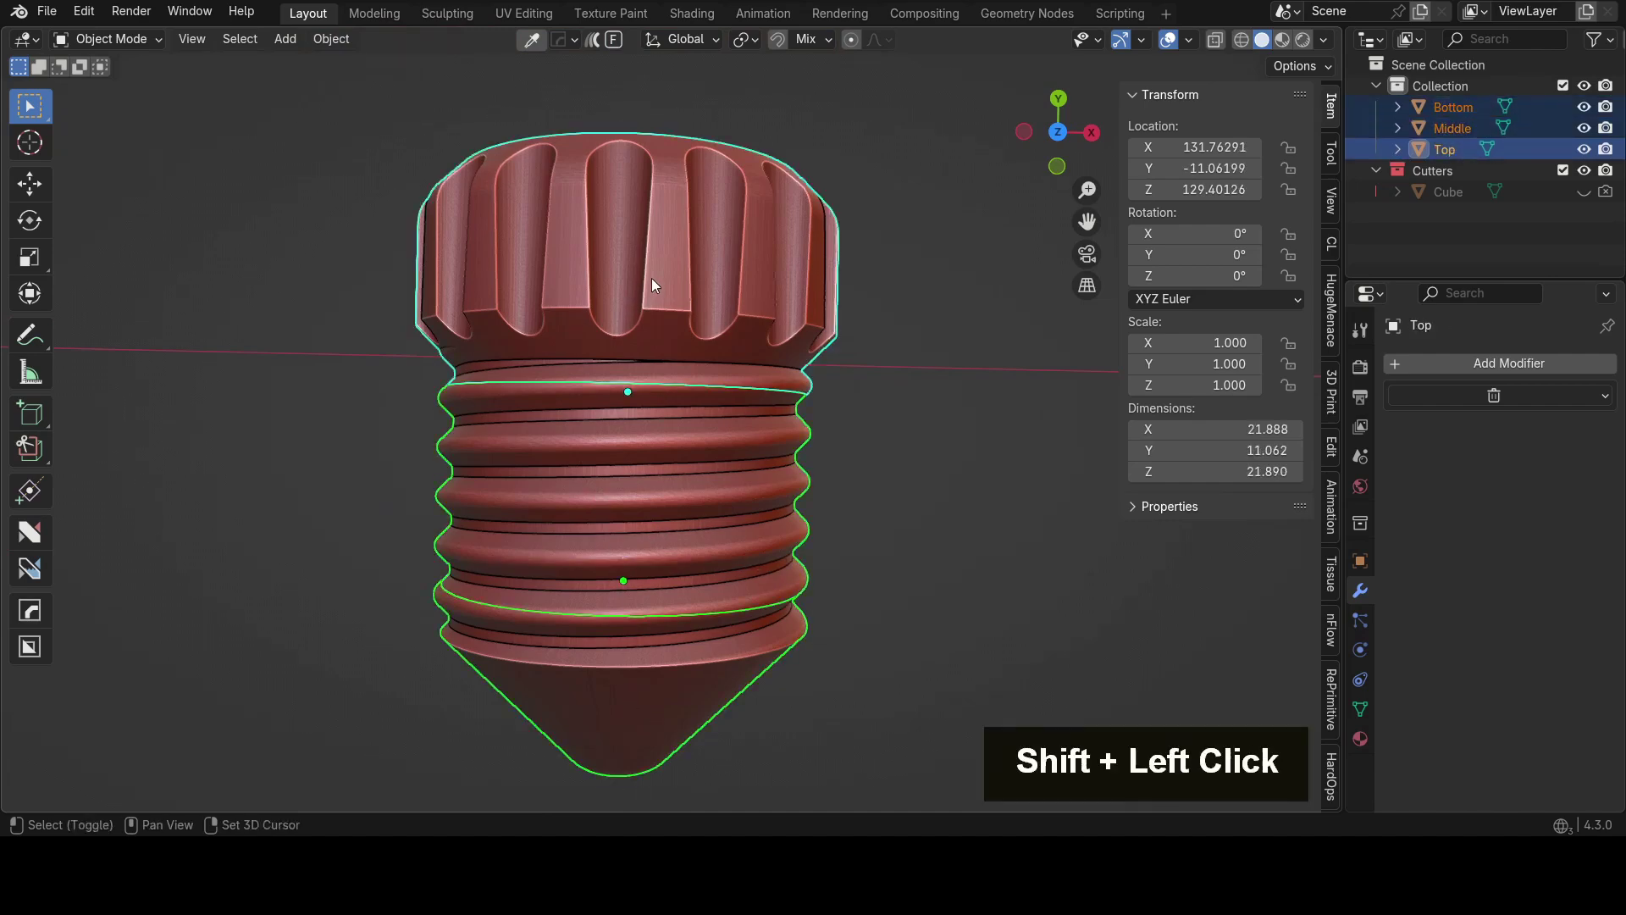
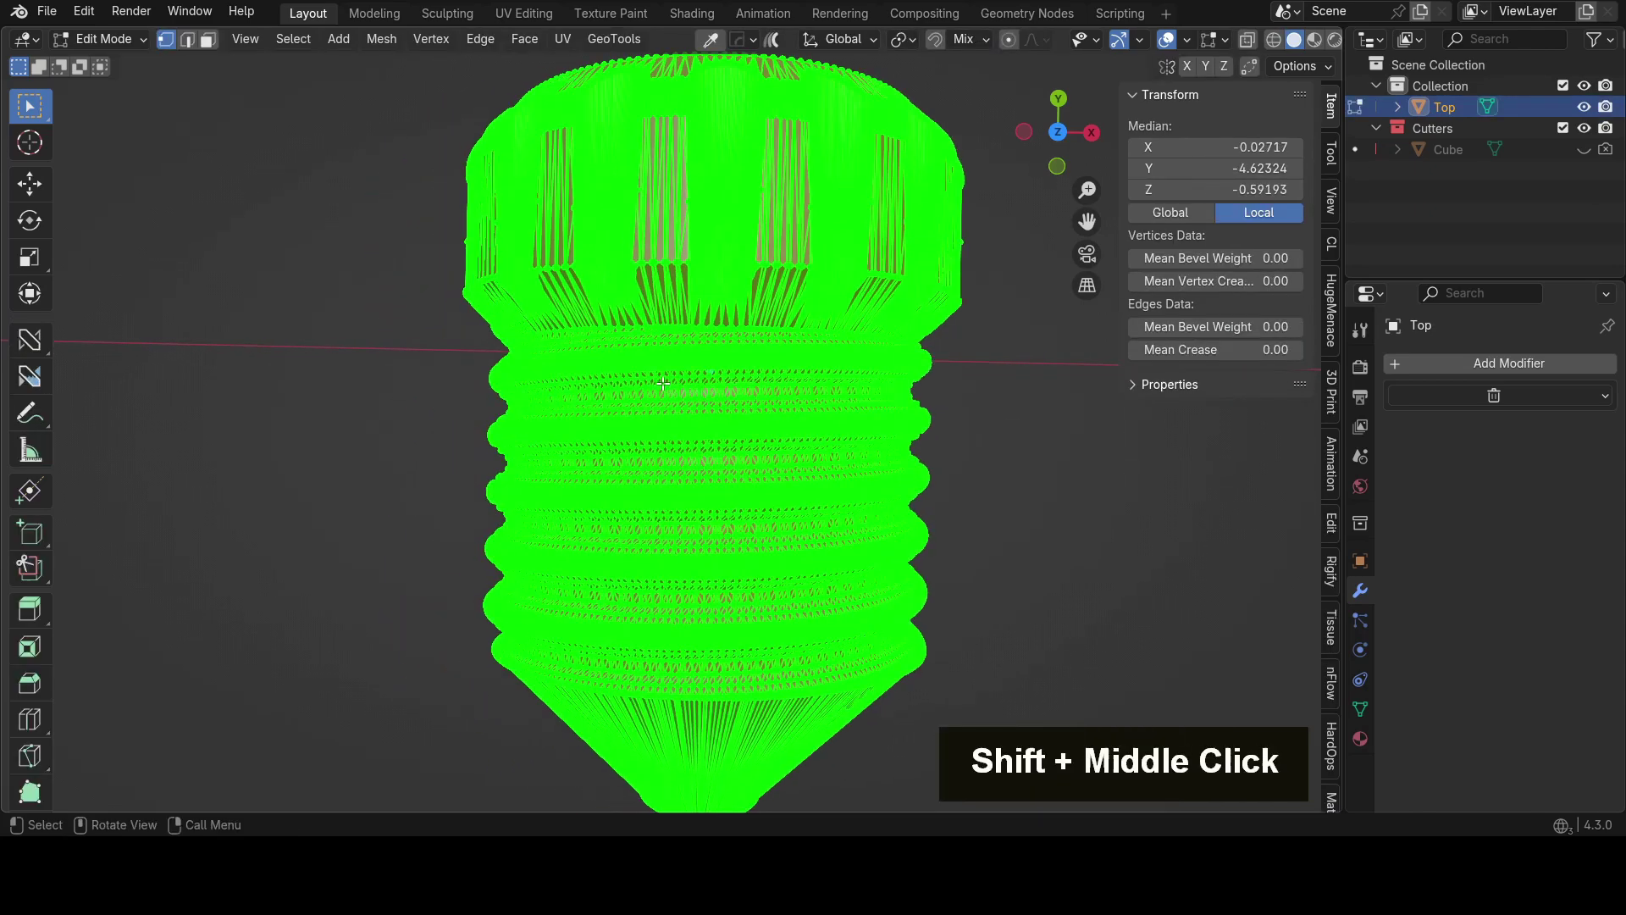
pyautogui.press('m')
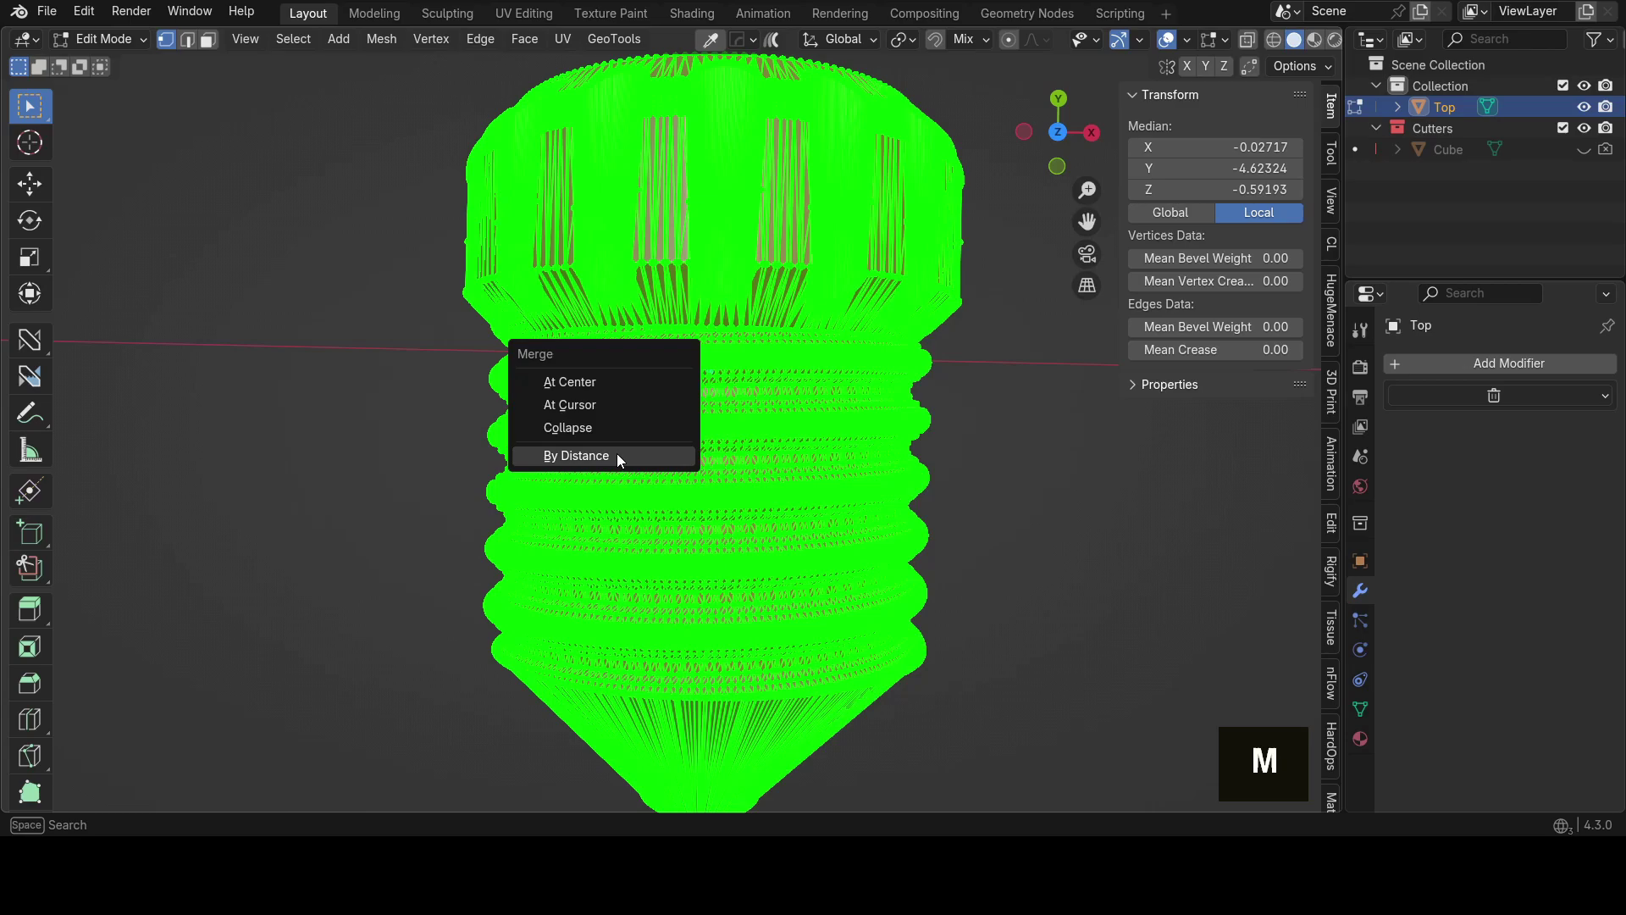
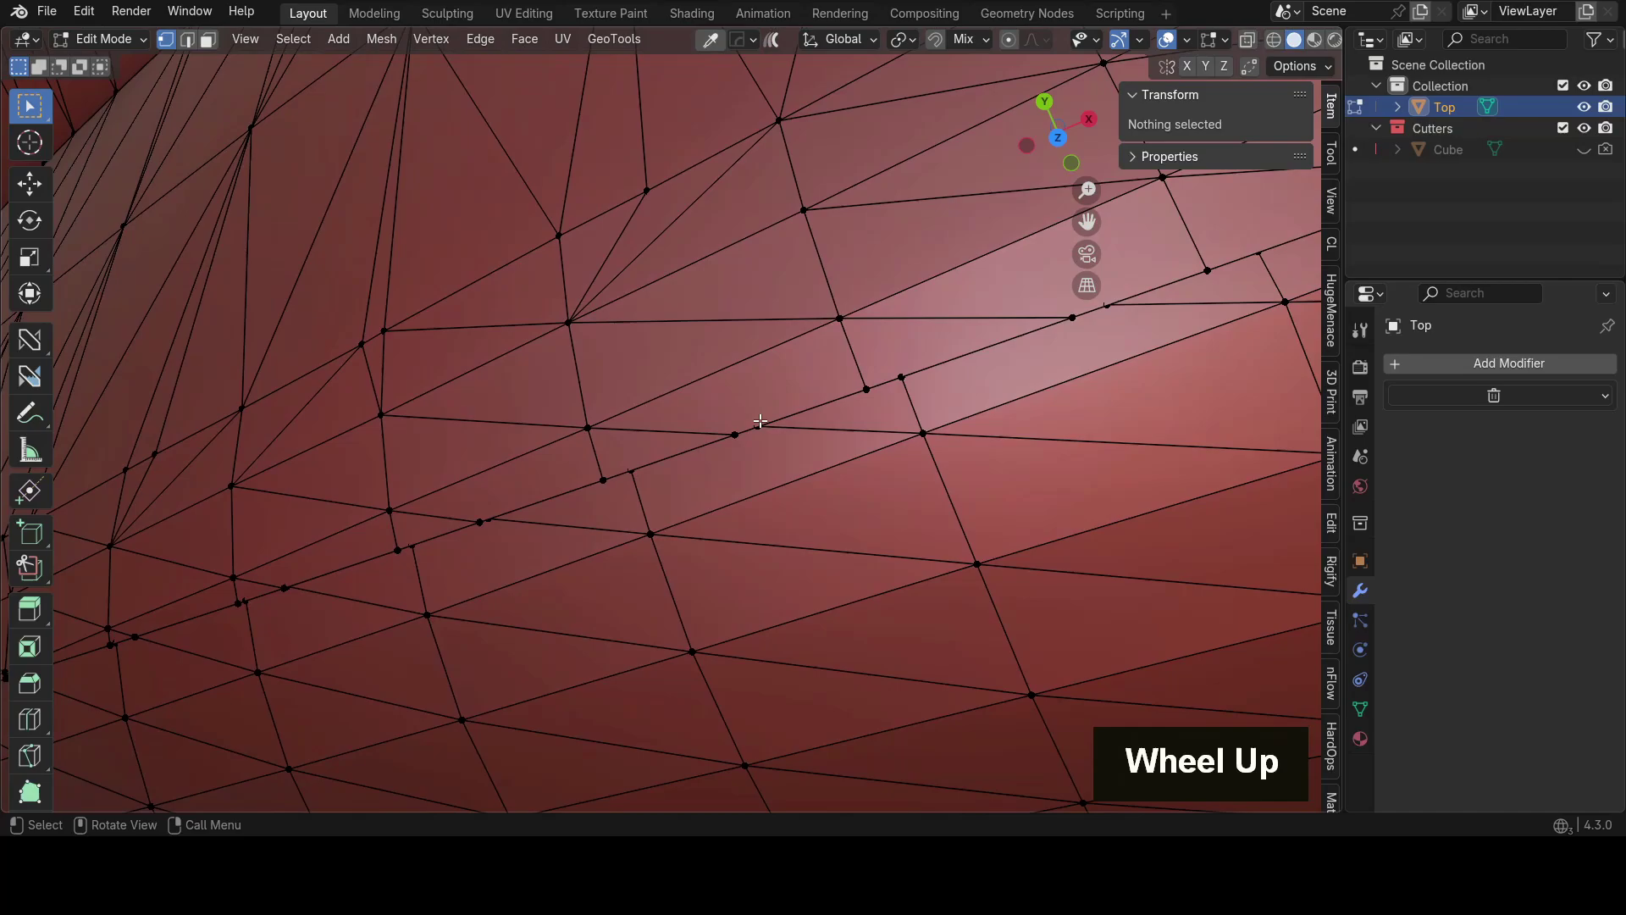
# Step: Merge two stray seam vertices at the last-selected one and check along the seam
pyautogui.middleClick(724, 471)
pyautogui.middleClick(676, 481)
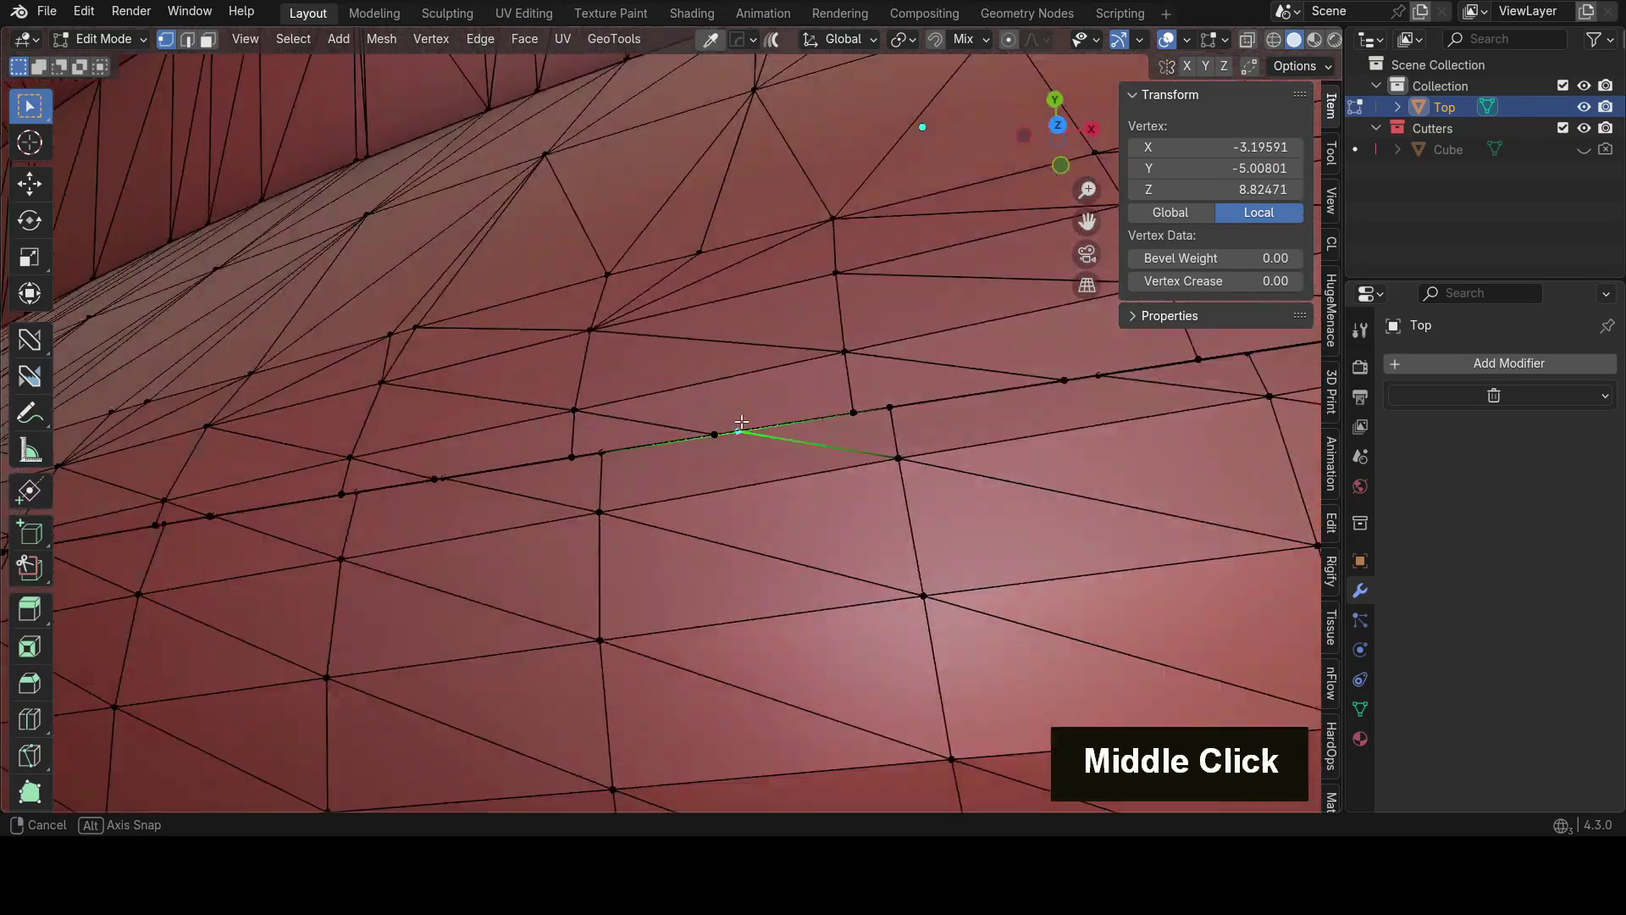
pyautogui.click(719, 415)
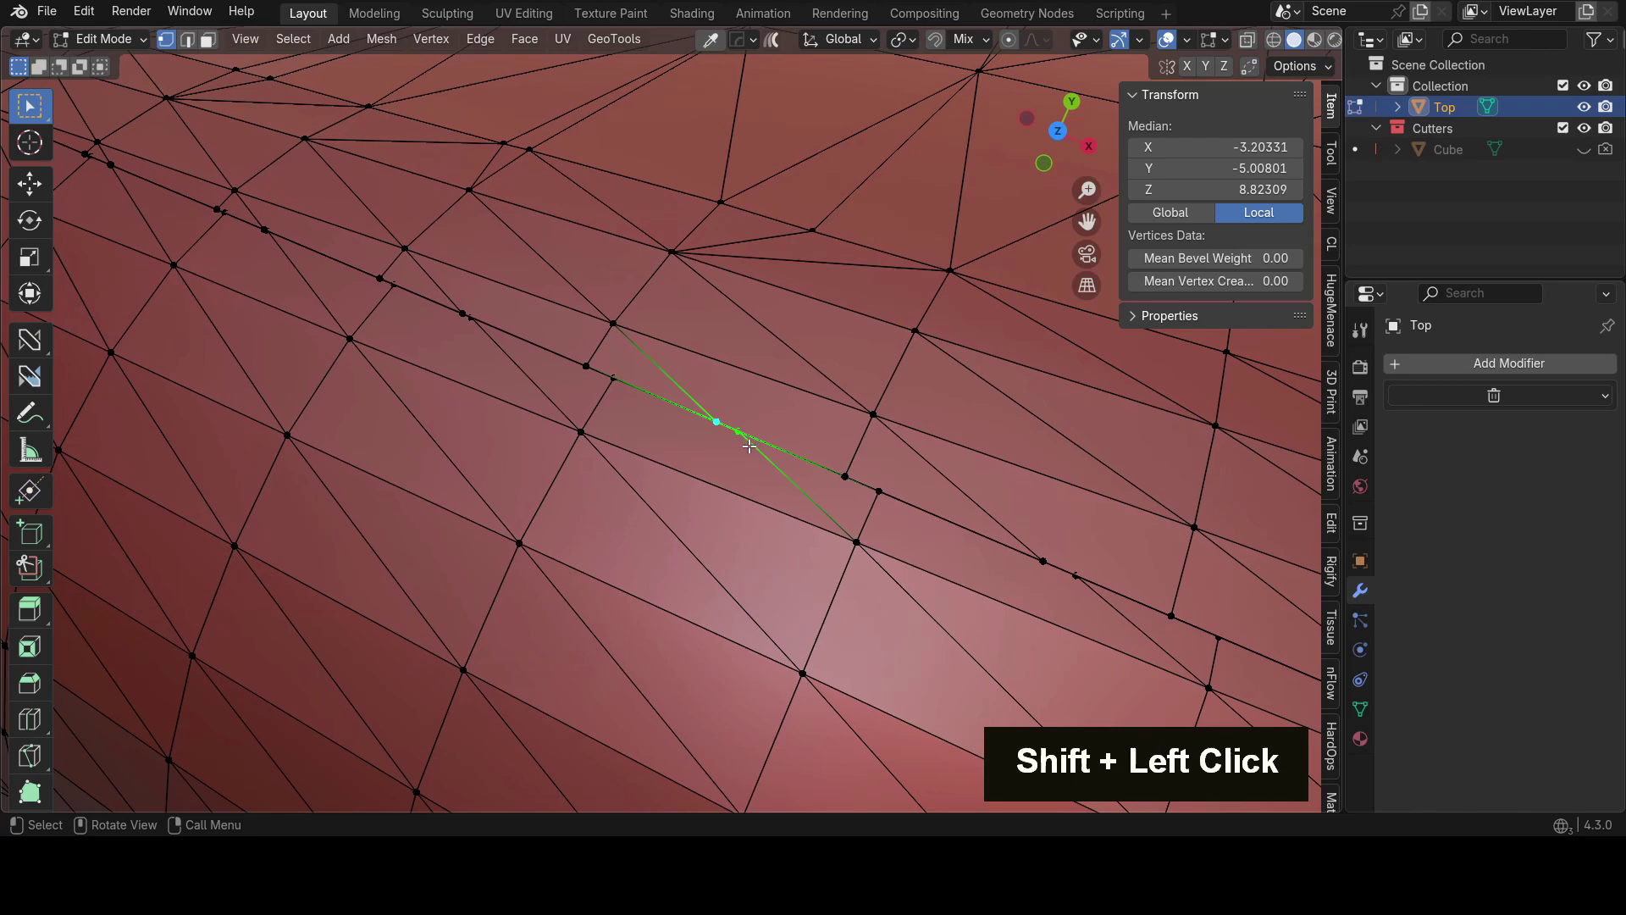
pyautogui.press('m')
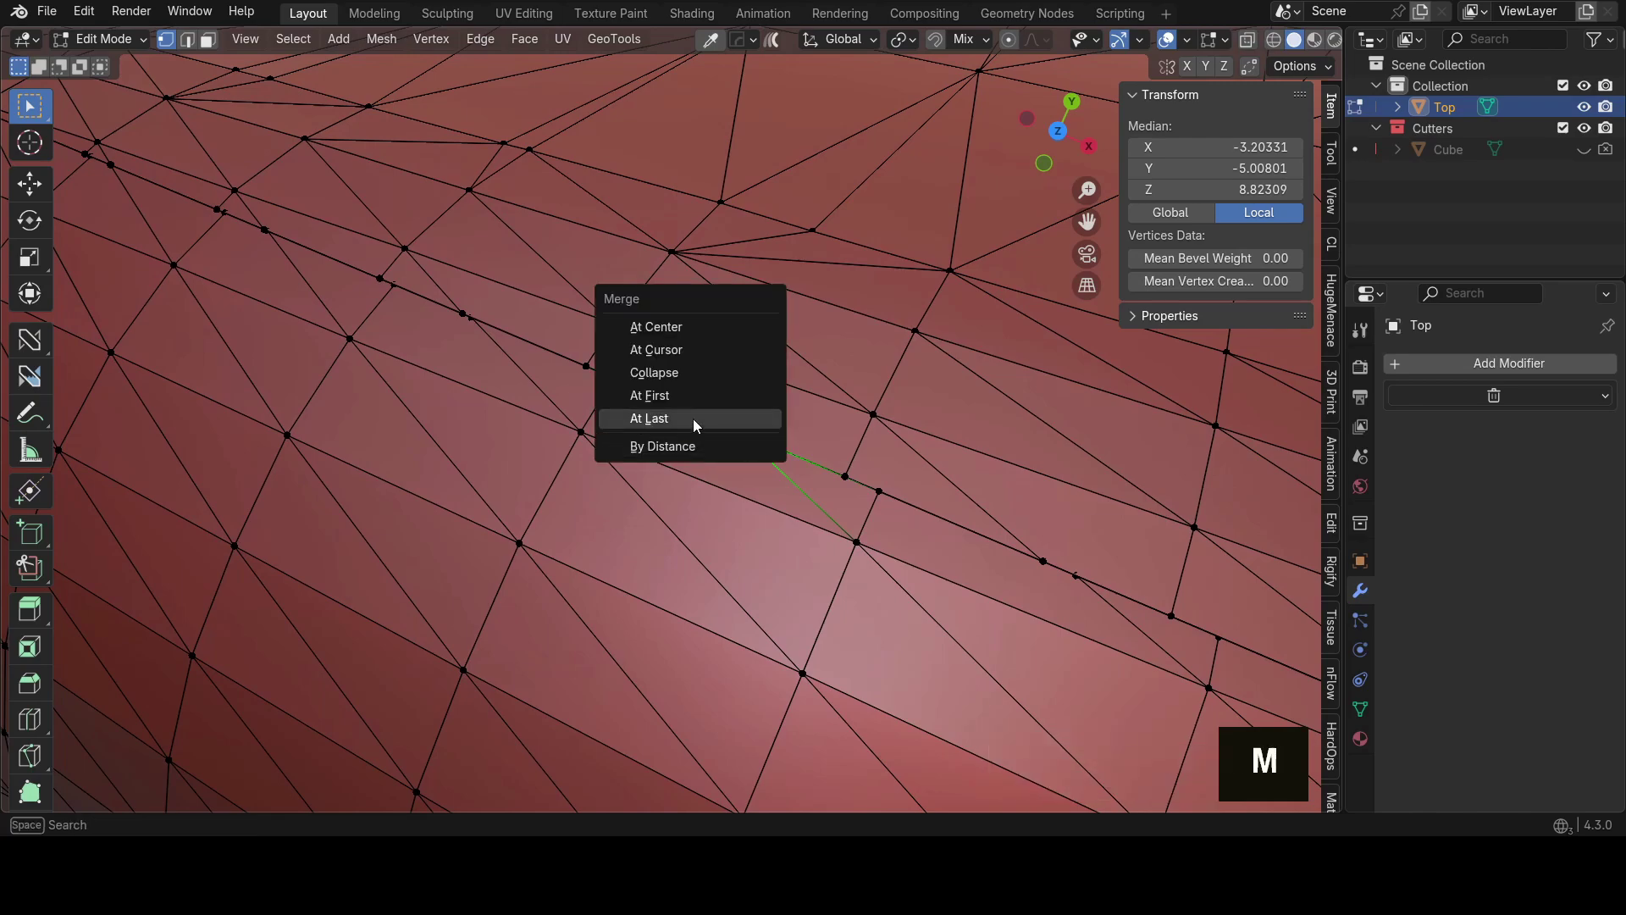
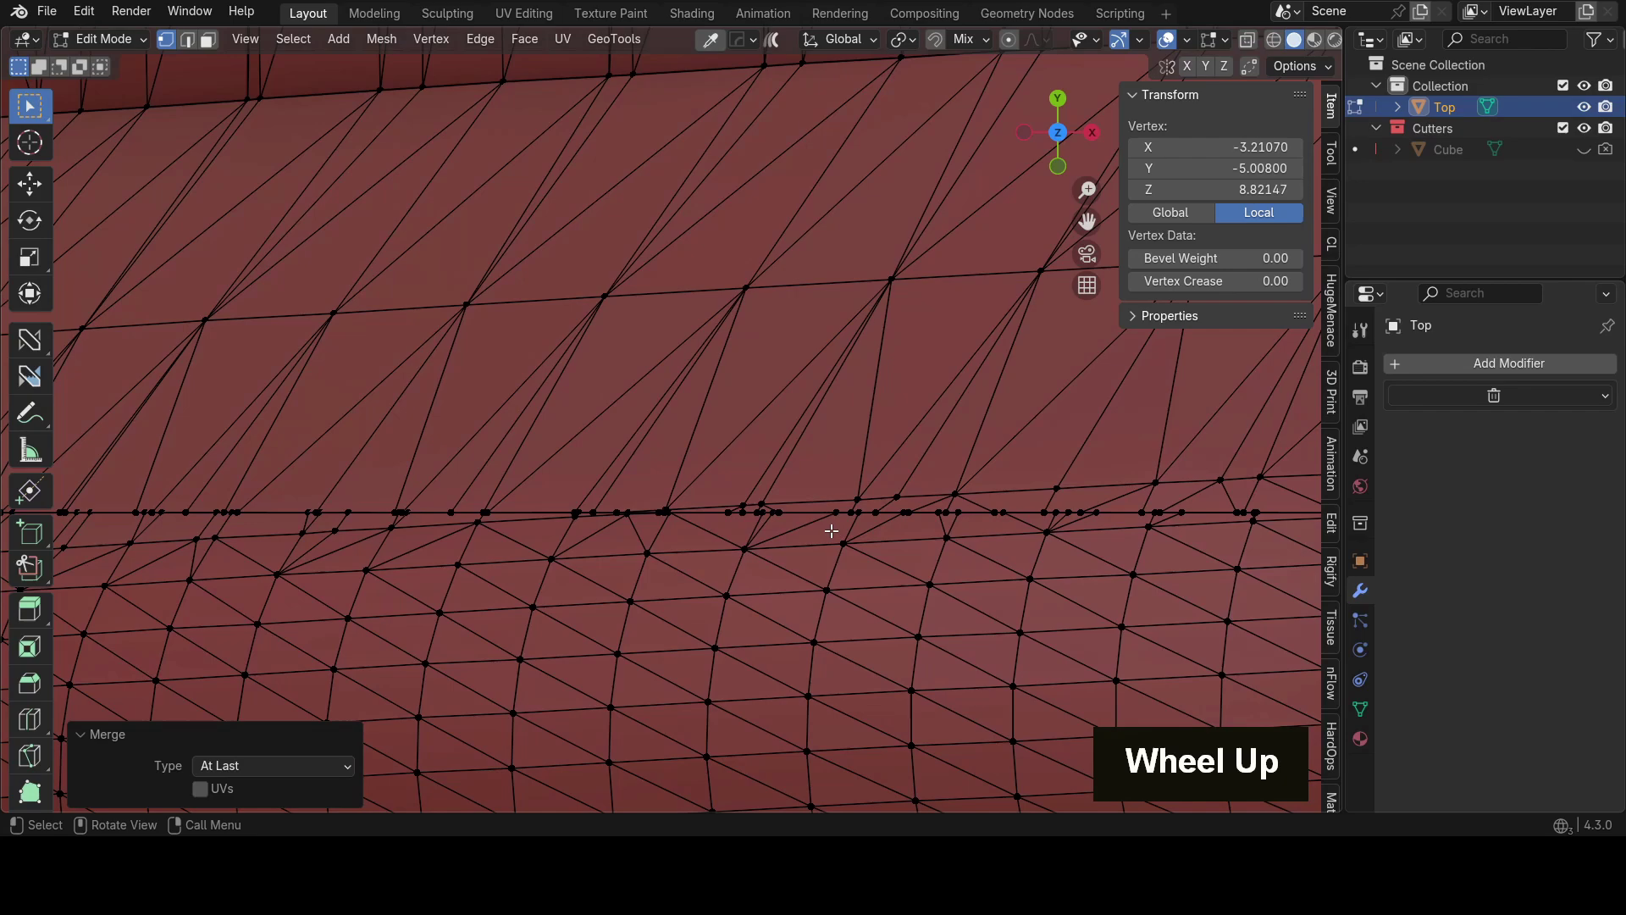
pyautogui.scroll(-3)
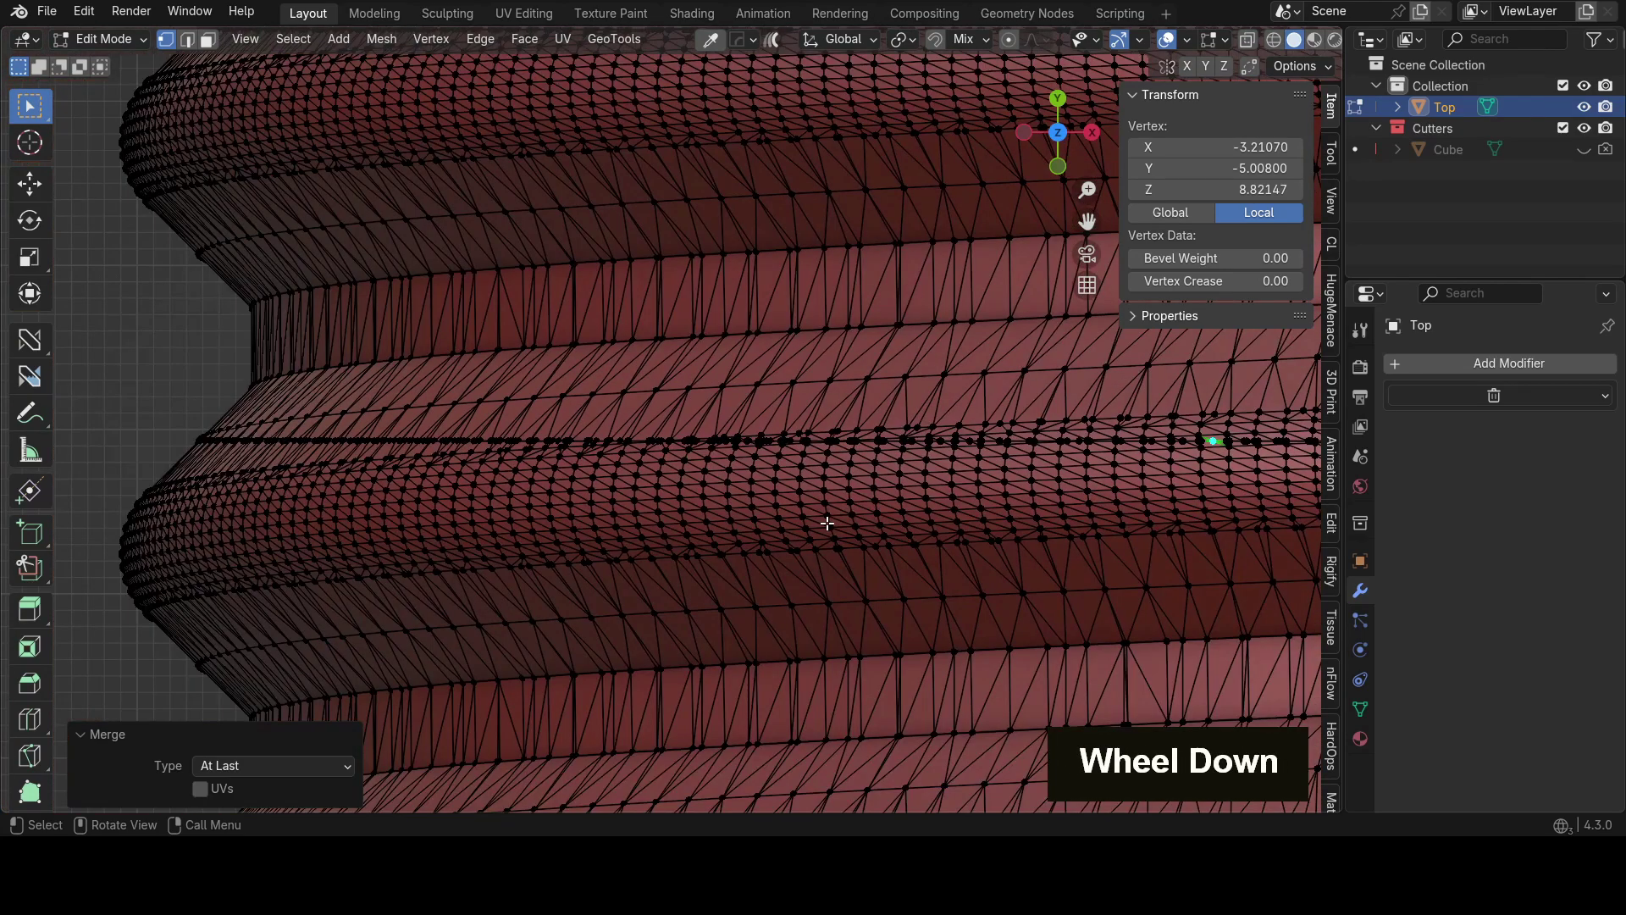
pyautogui.middleClick(908, 520)
pyautogui.scroll(3)
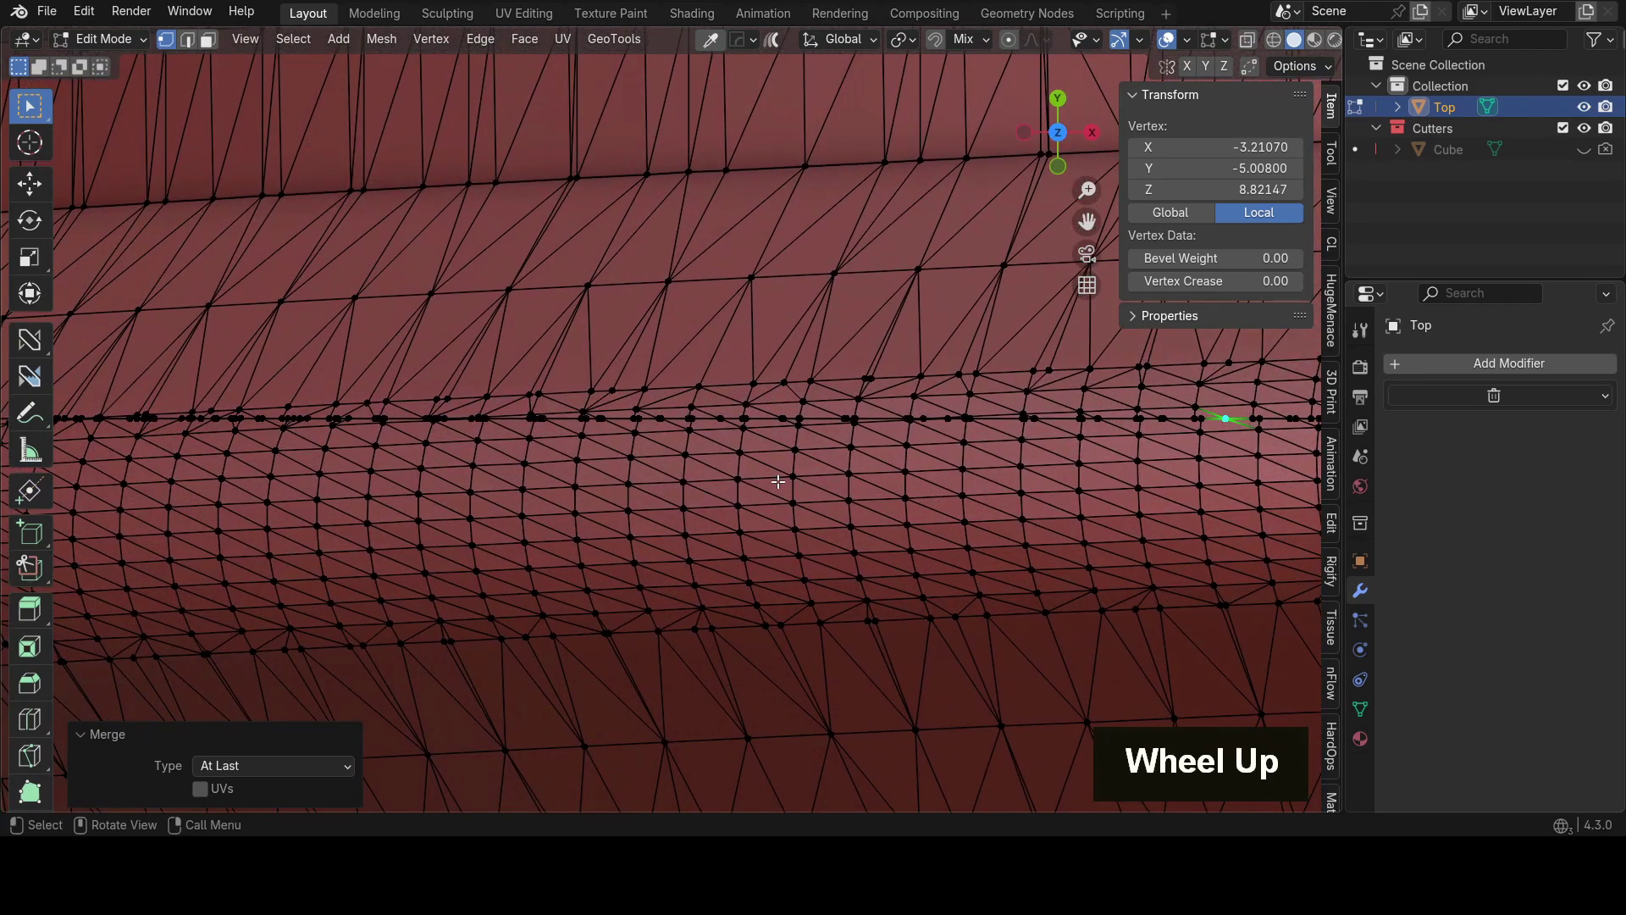
pyautogui.press('a')
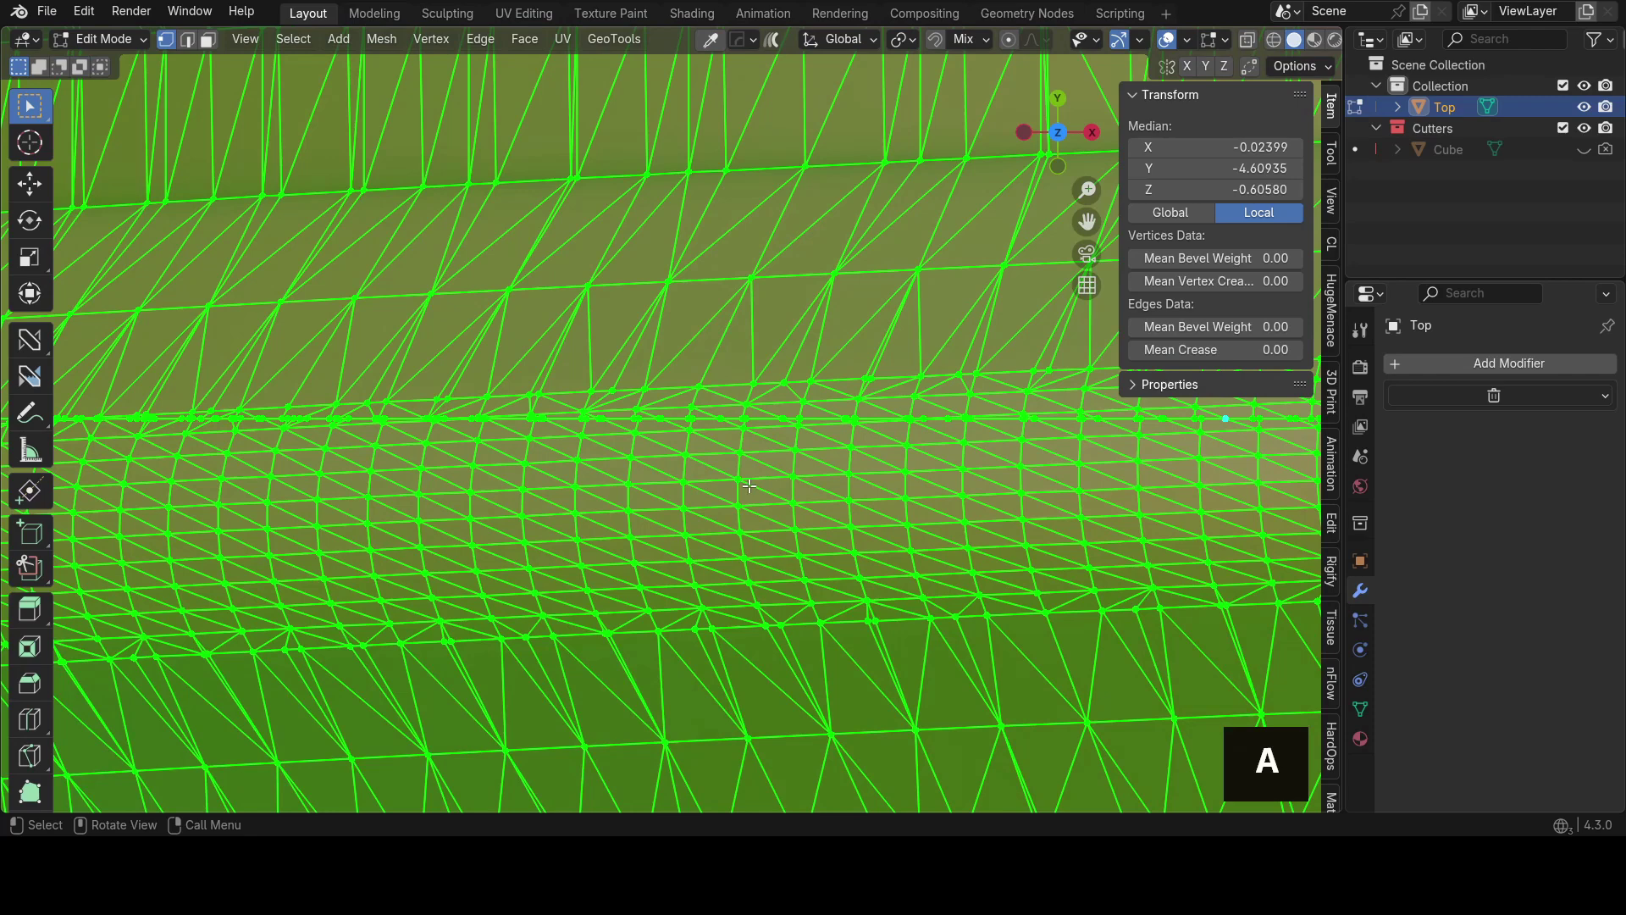
pyautogui.press('m')
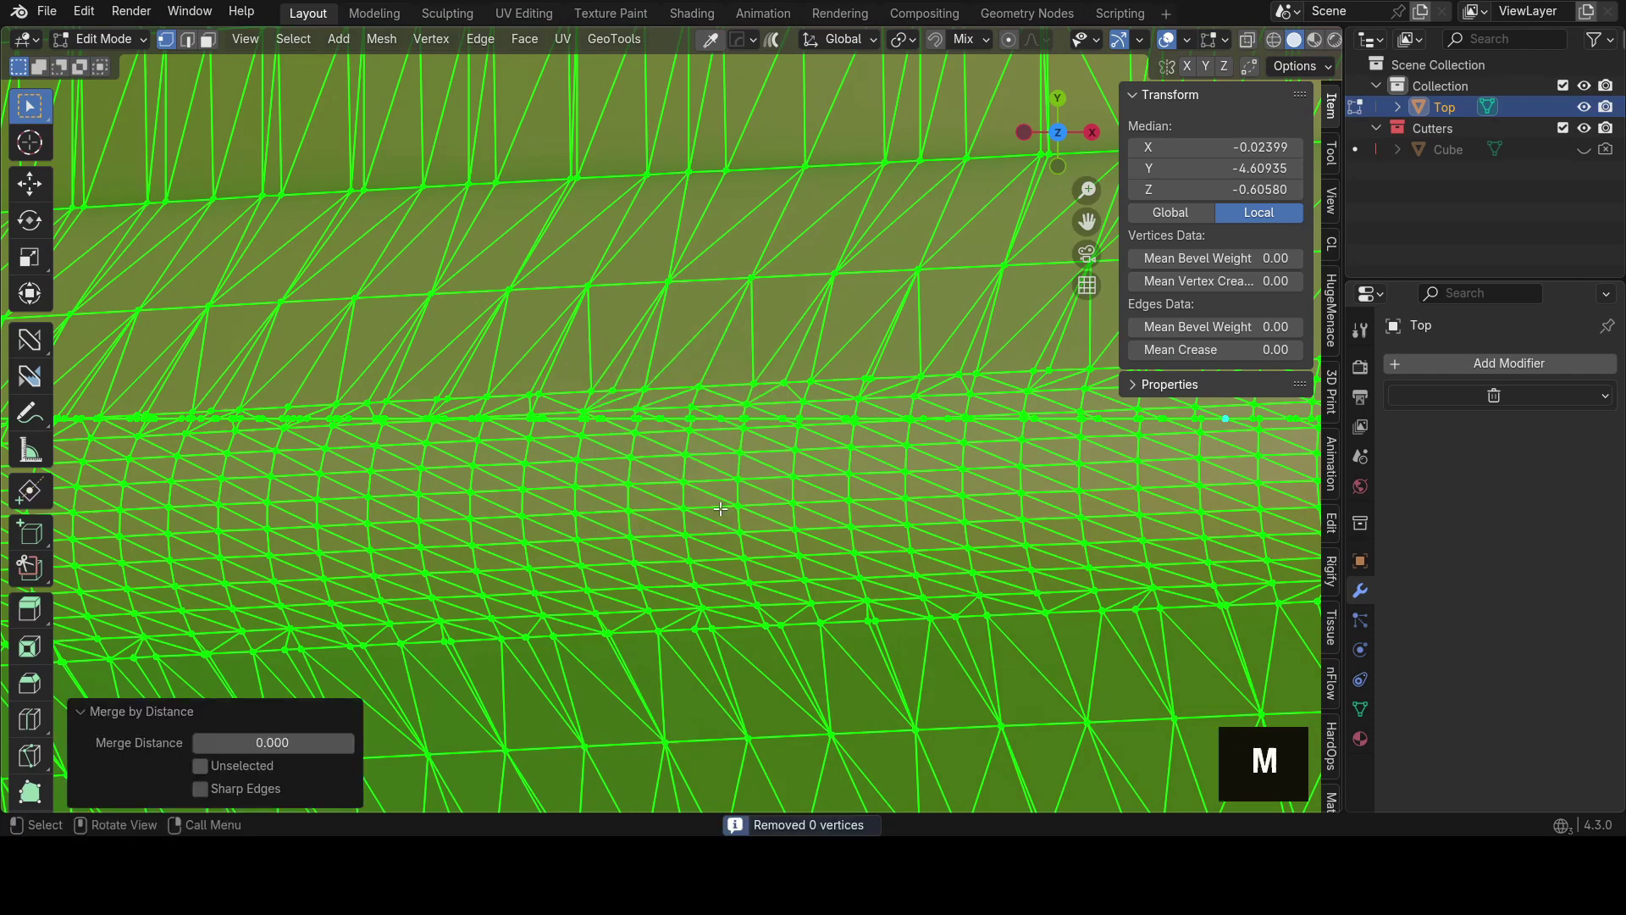
pyautogui.doubleClick(353, 748)
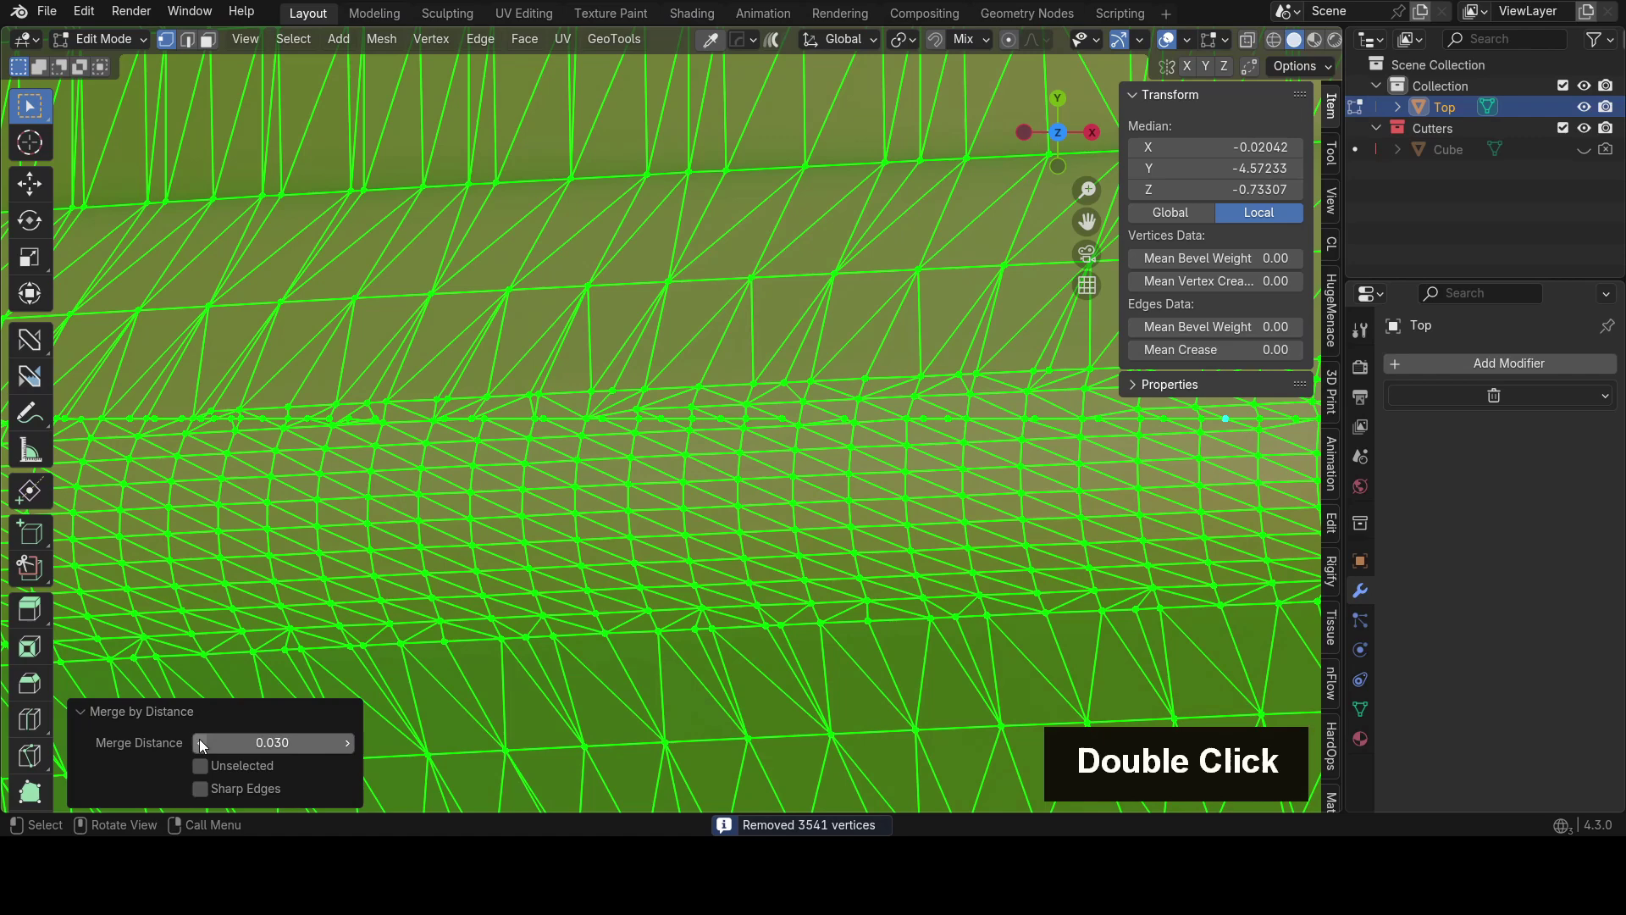
pyautogui.doubleClick(203, 747)
pyautogui.scroll(3)
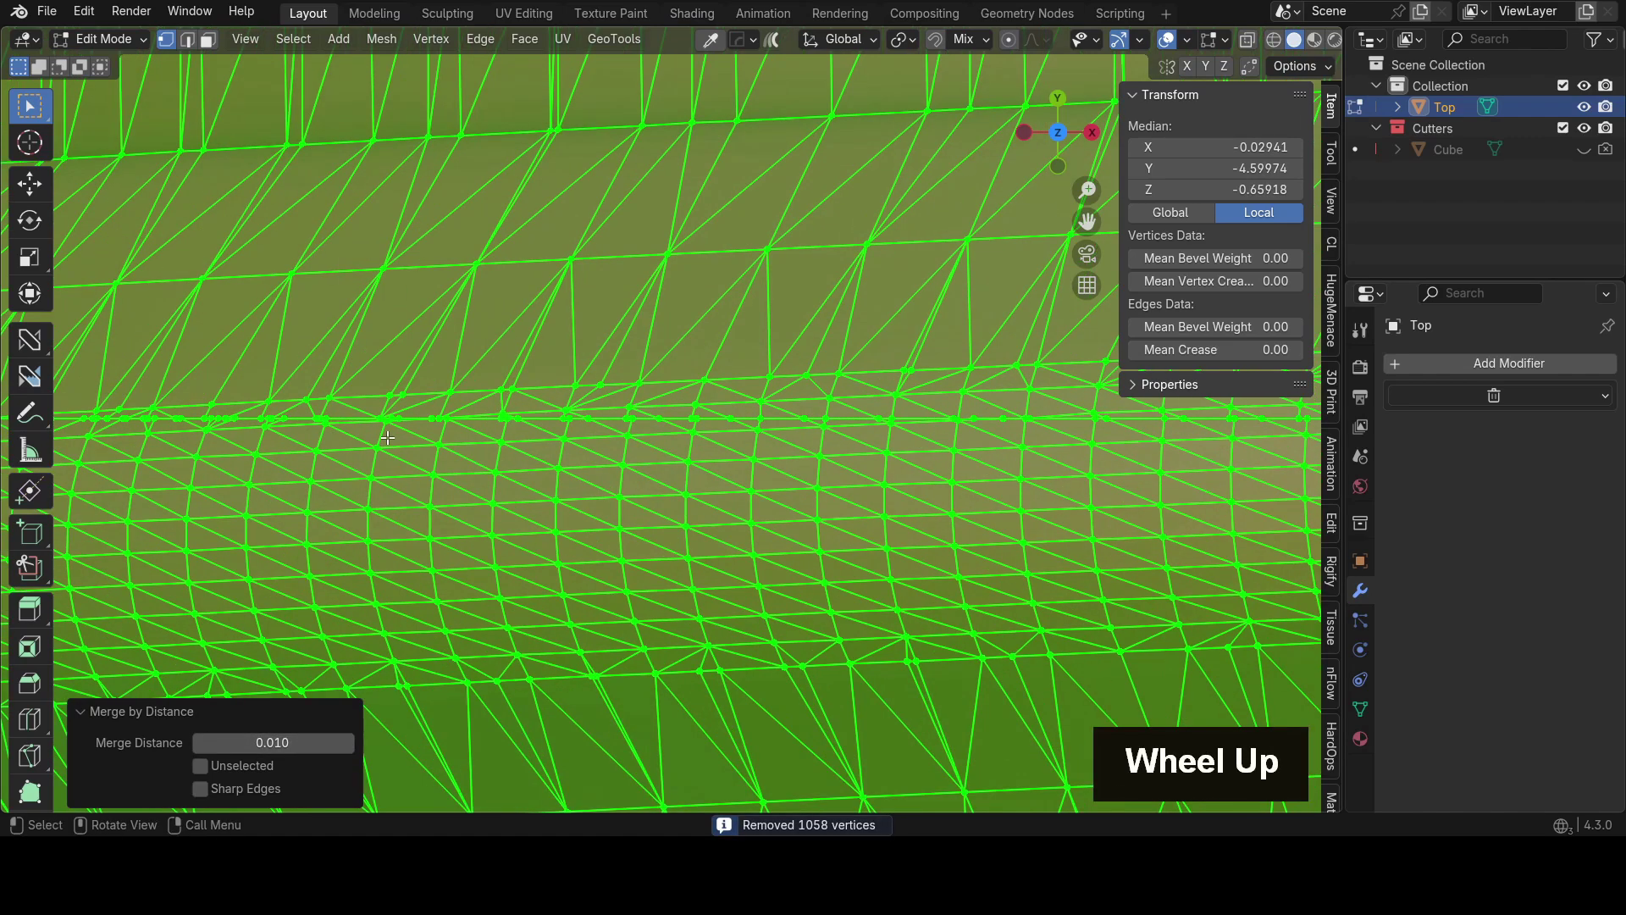
pyautogui.press('d')
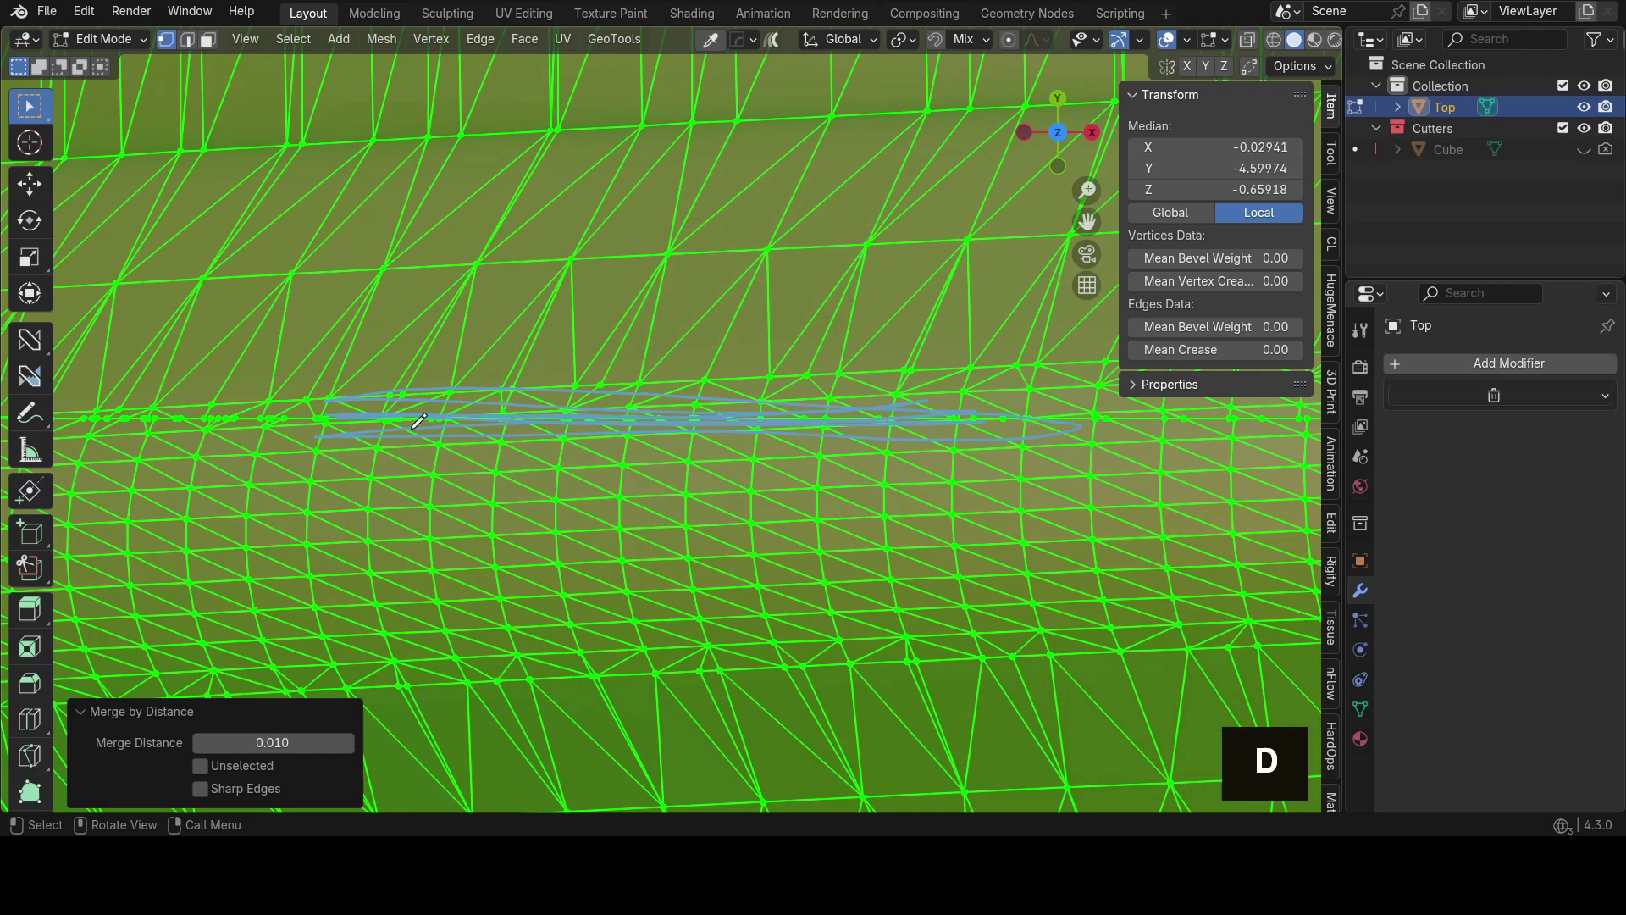
pyautogui.press('ctrl+z')
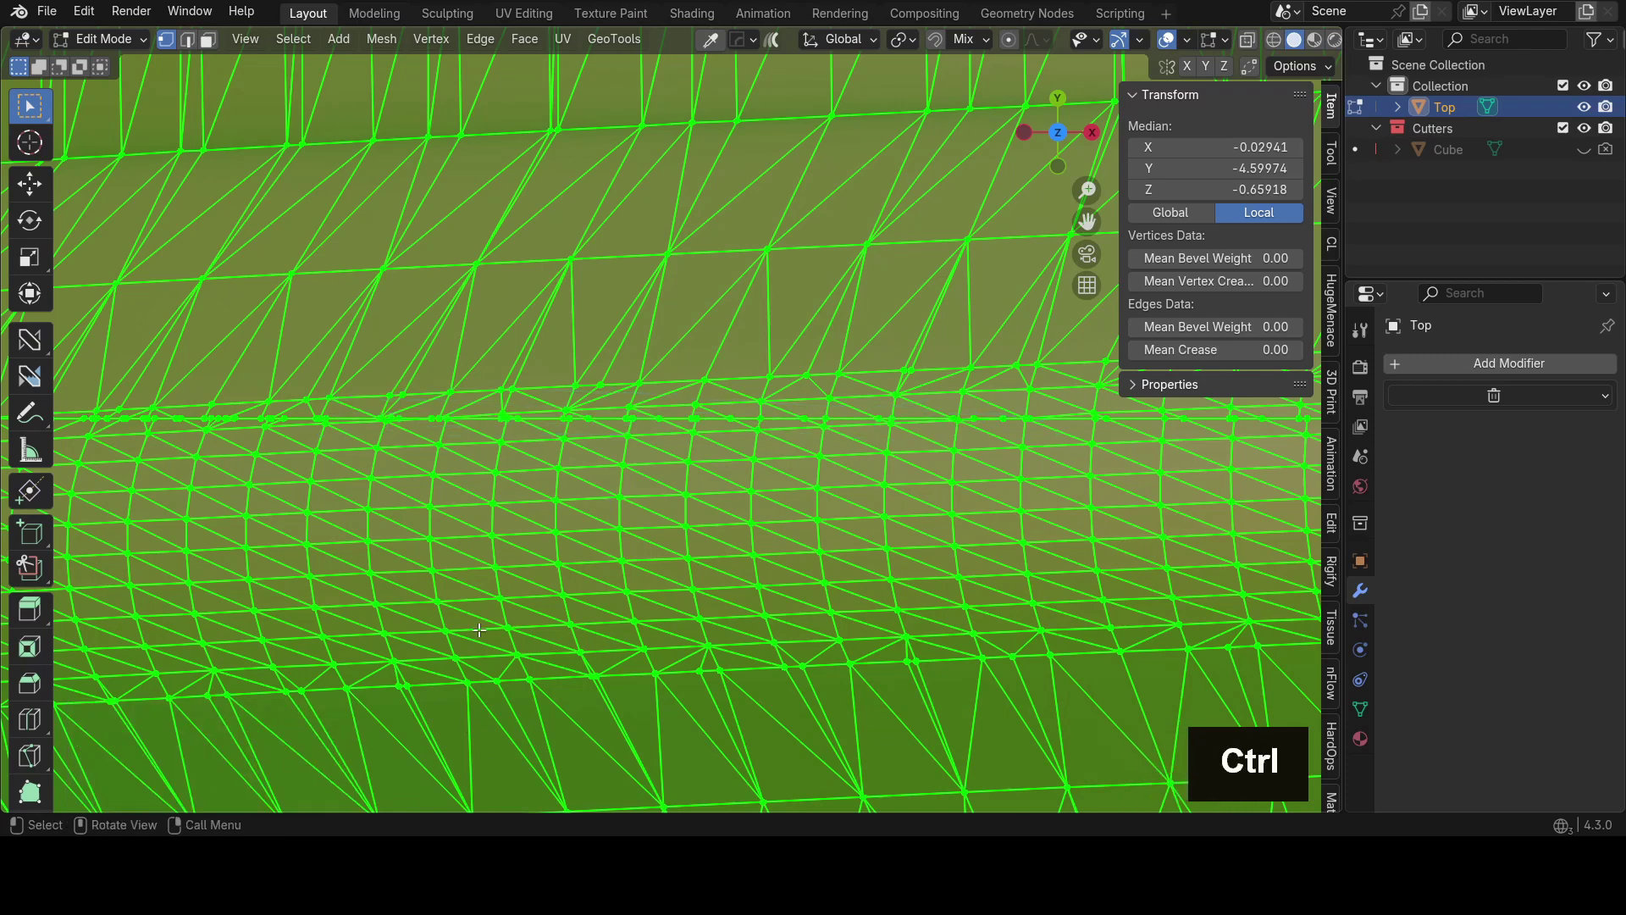
pyautogui.press('ctrl+z')
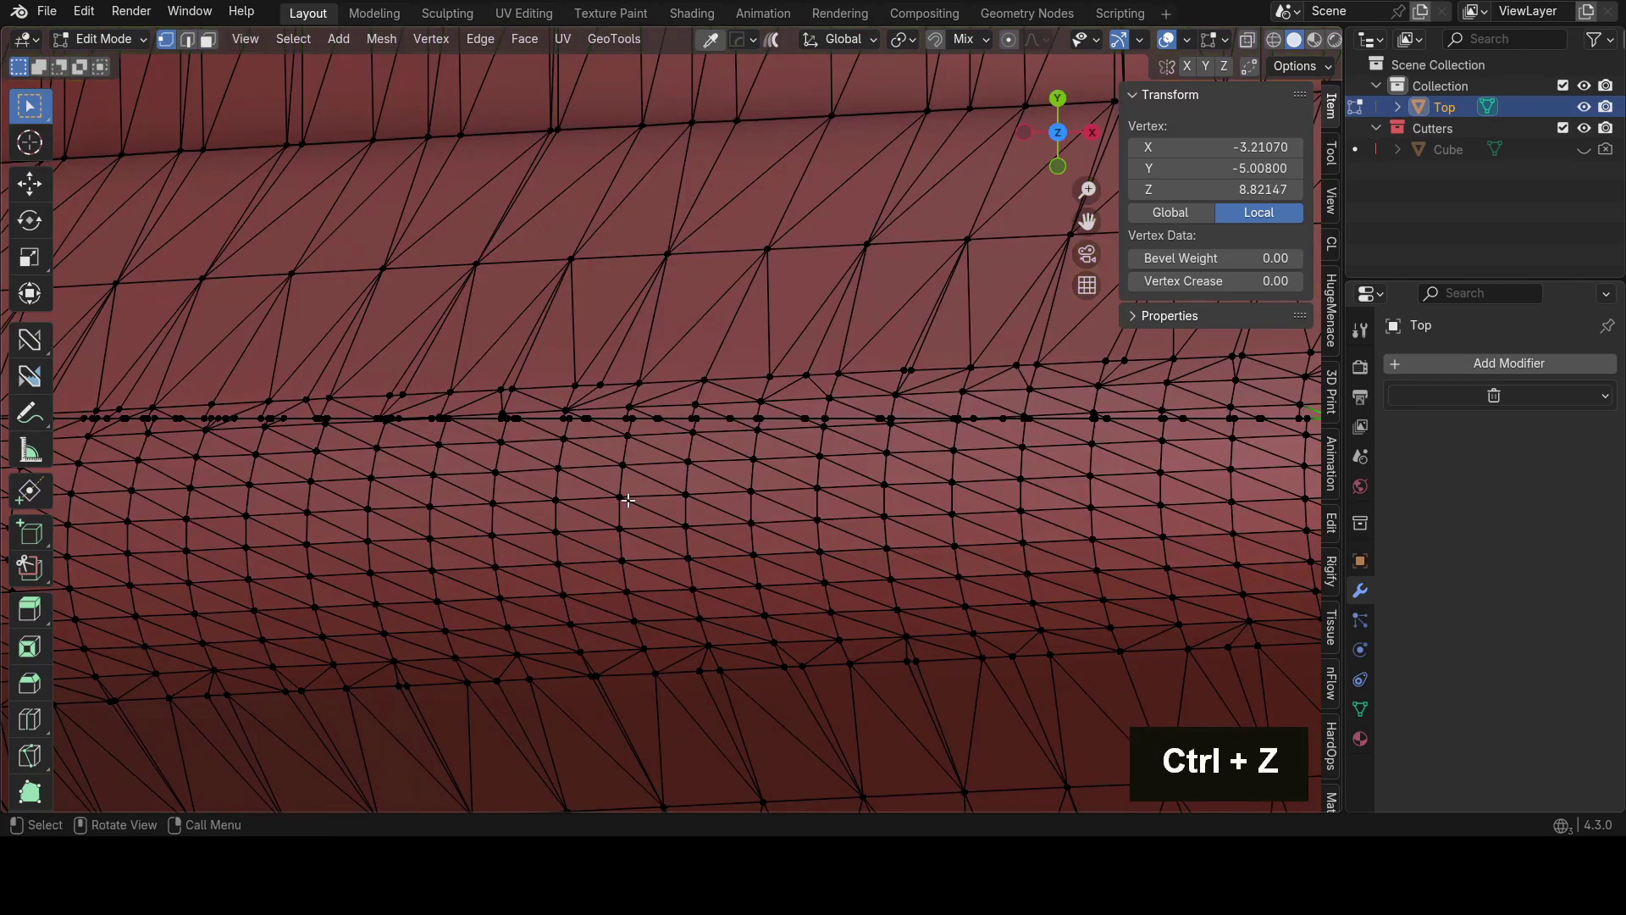
pyautogui.press('a')
pyautogui.press('m')
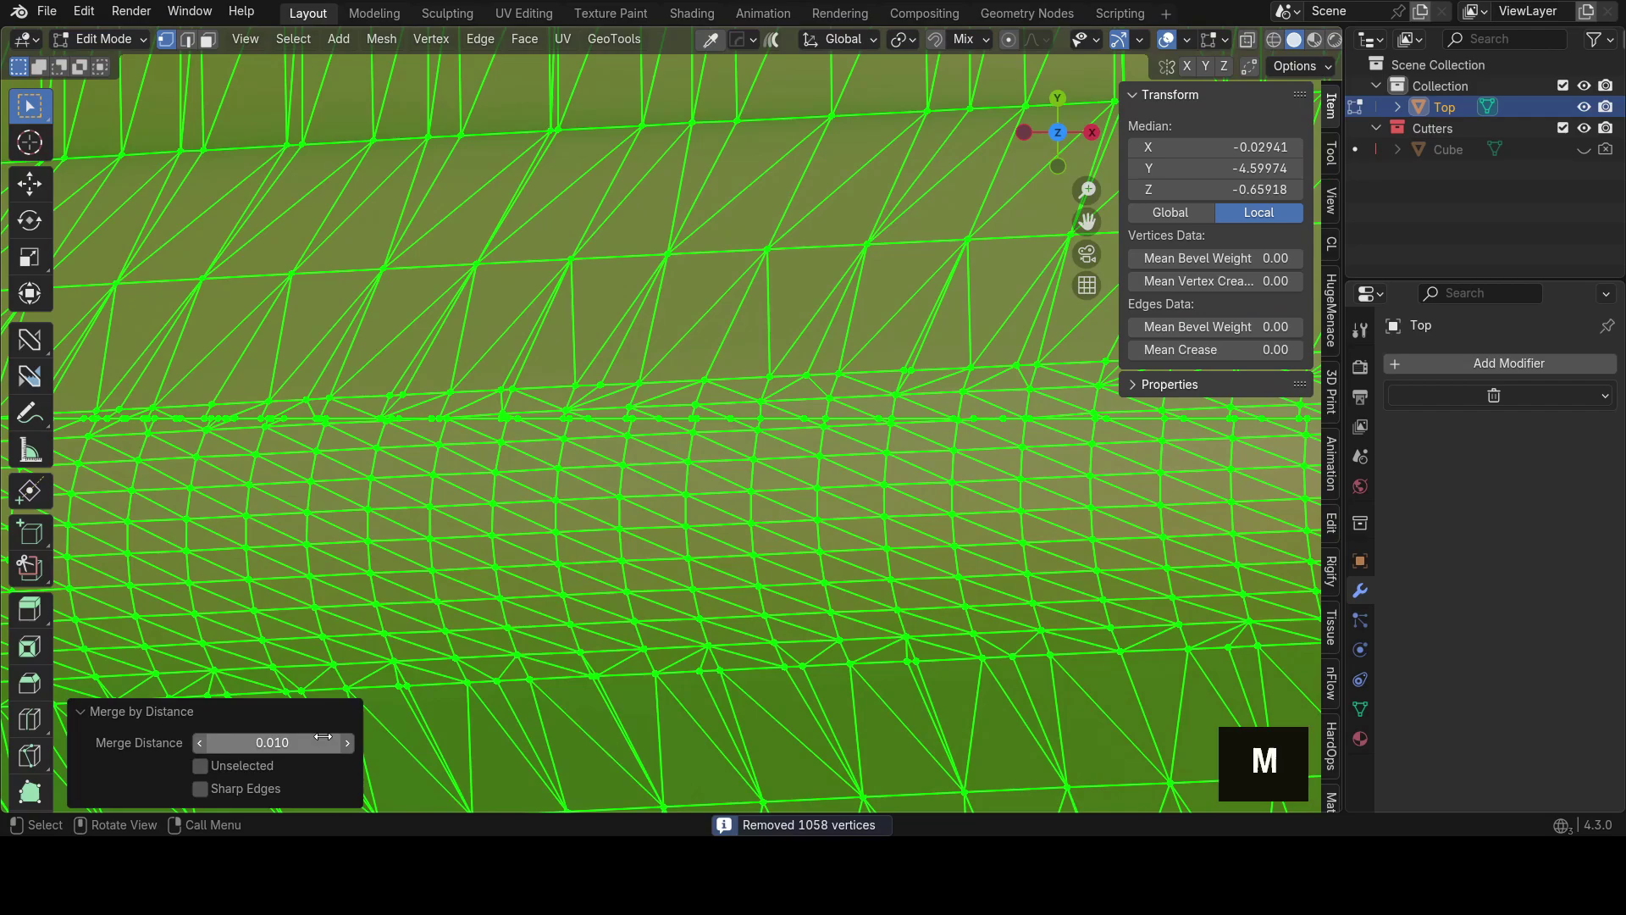
pyautogui.doubleClick(355, 746)
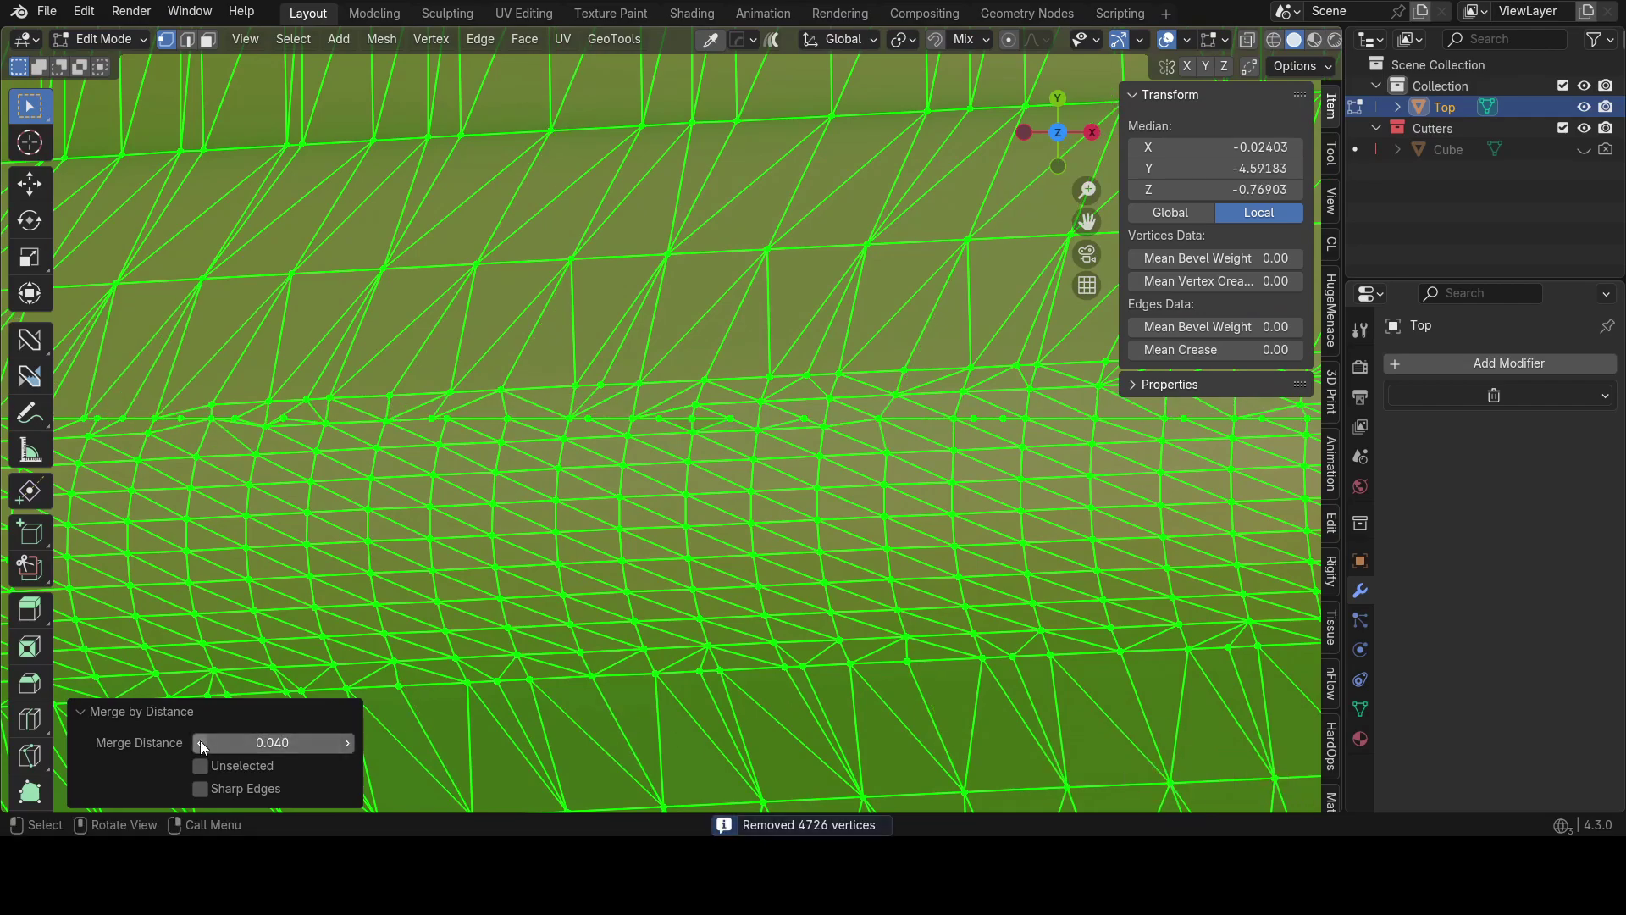
pyautogui.scroll(-3)
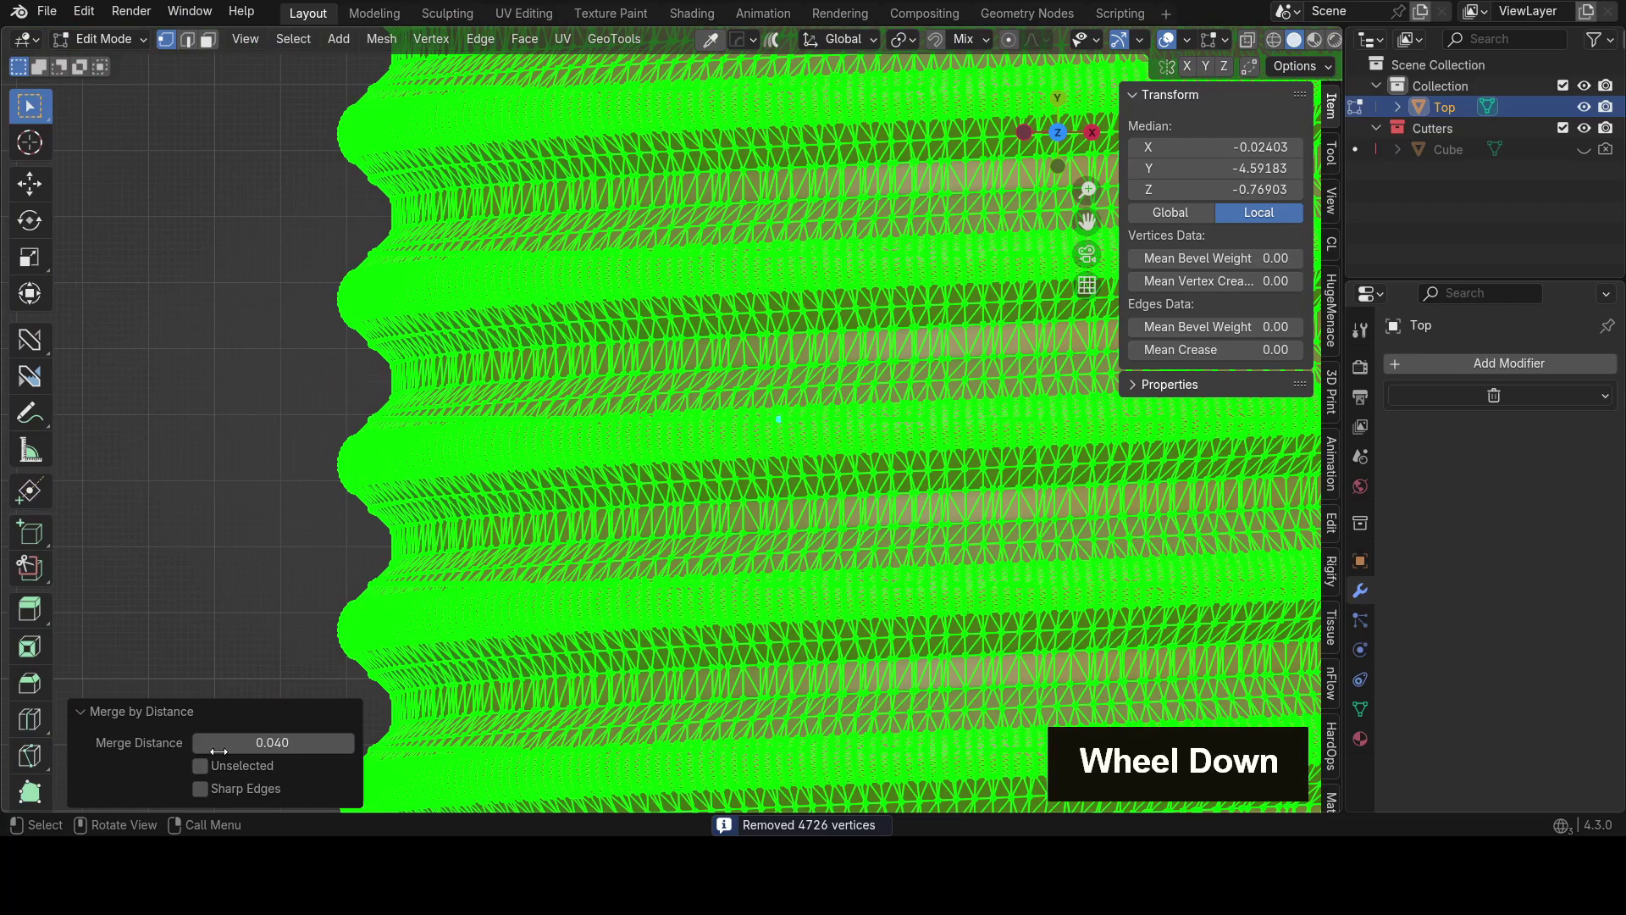
pyautogui.doubleClick(207, 750)
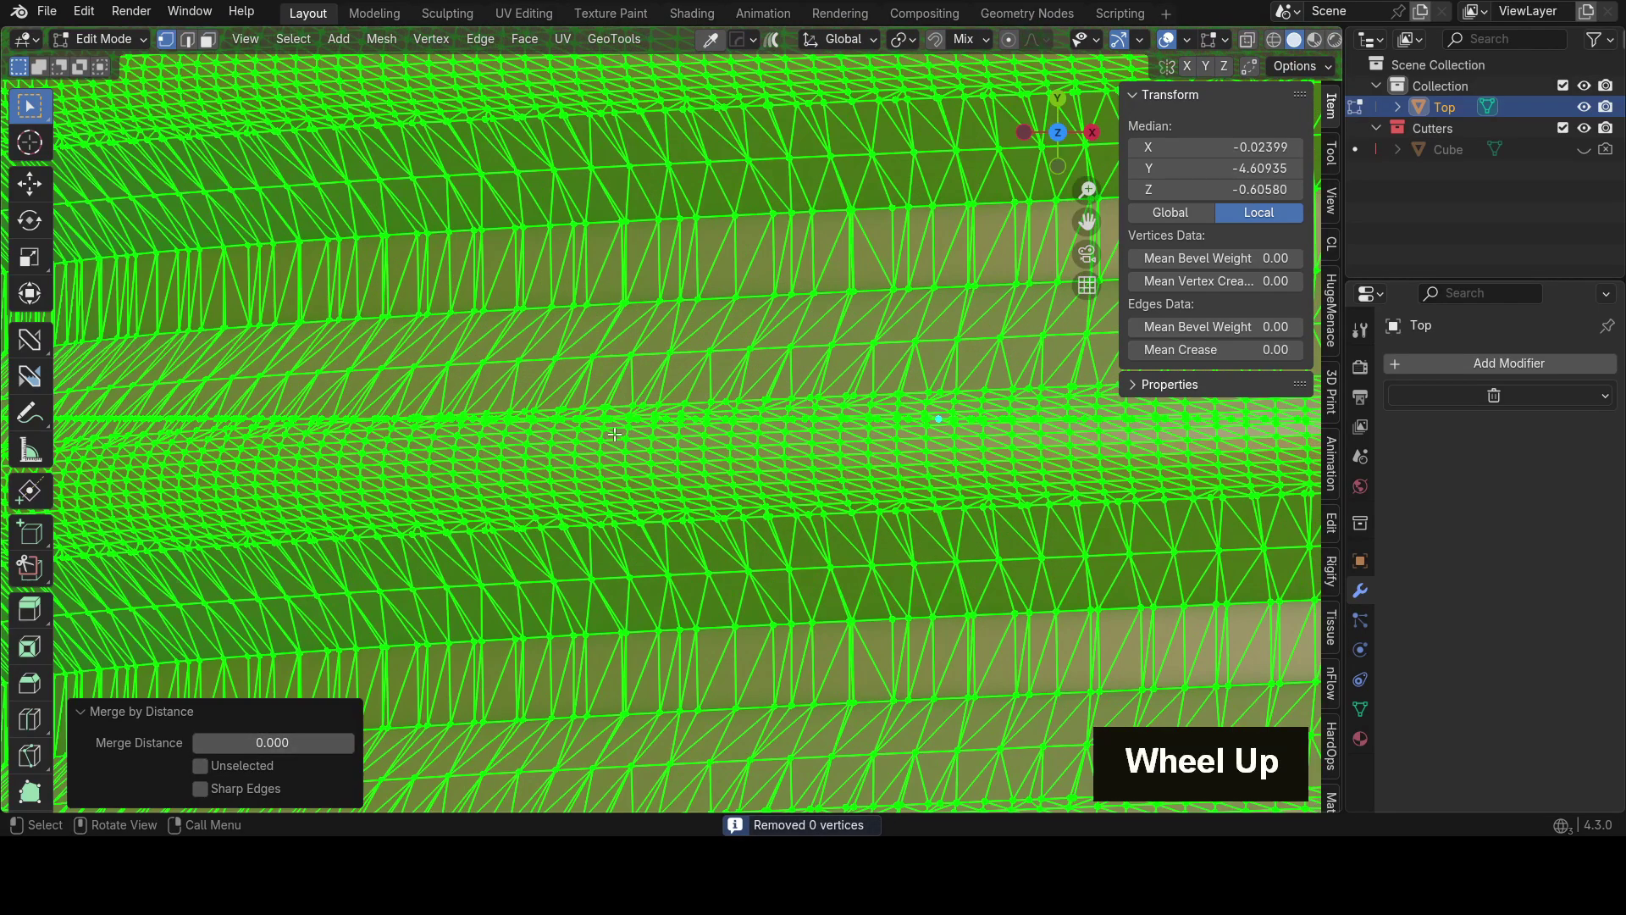
pyautogui.scroll(3)
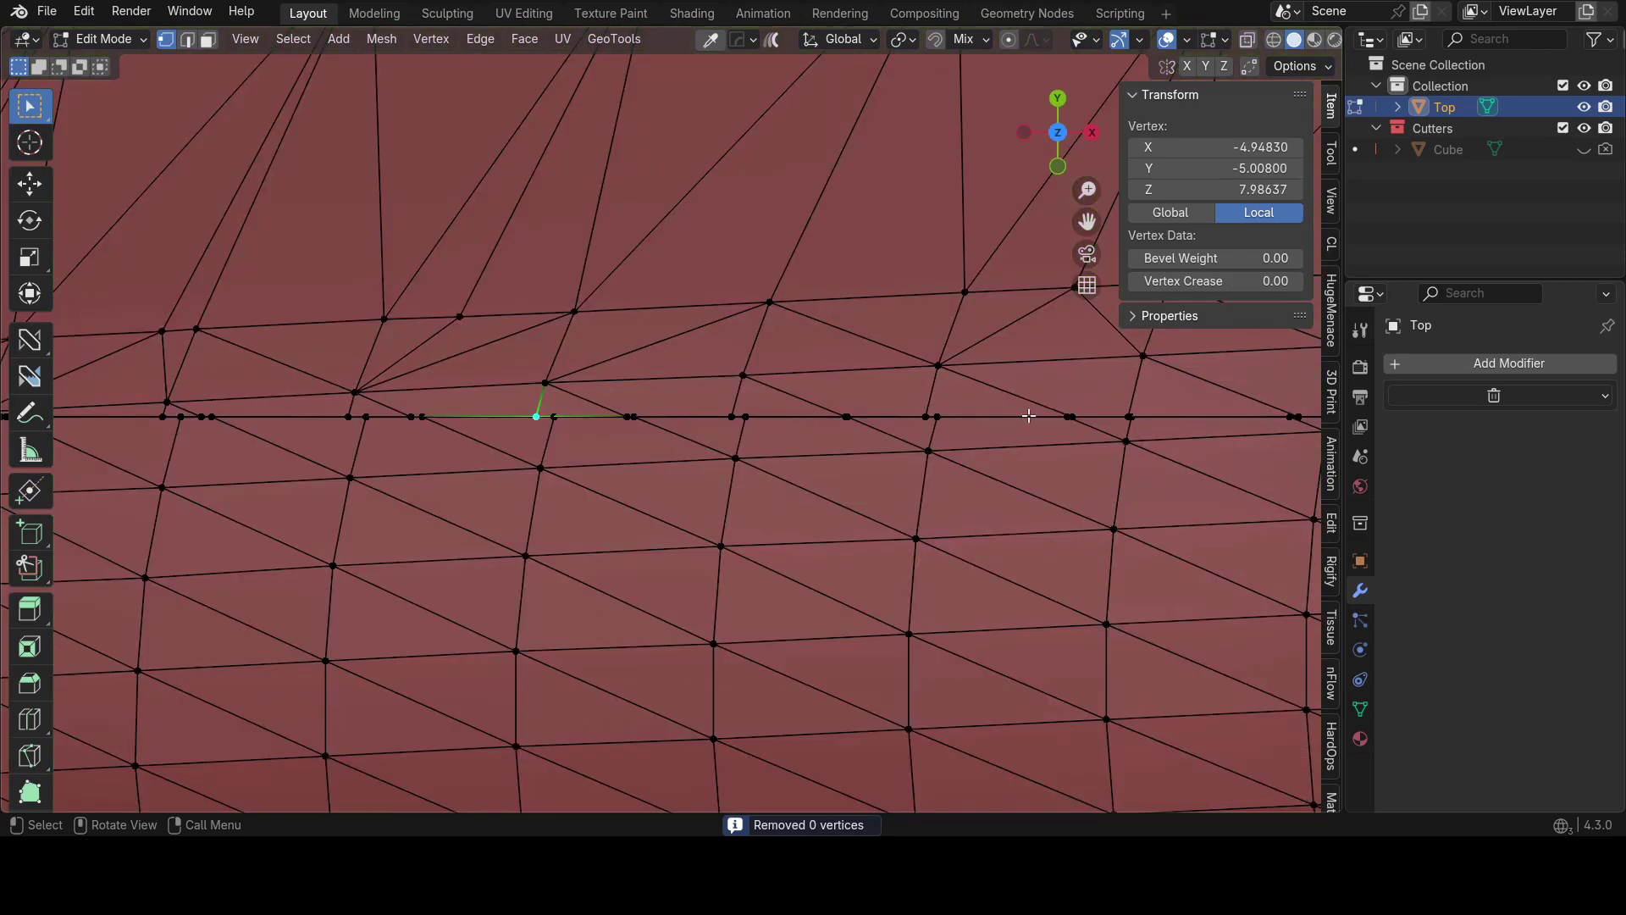
pyautogui.scroll(-3)
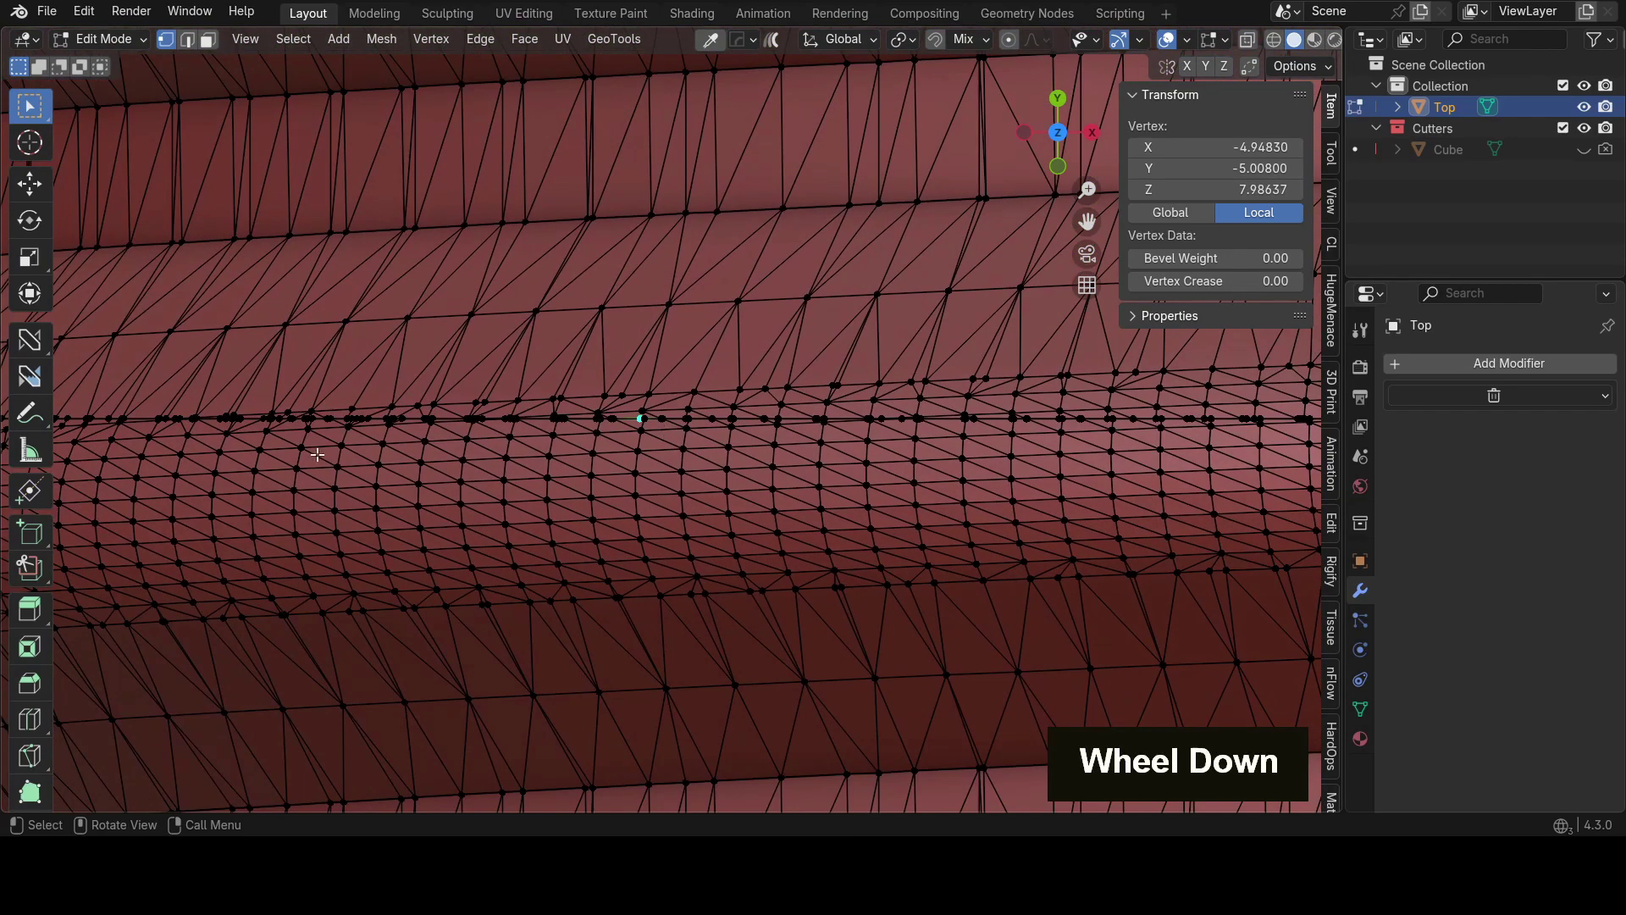
pyautogui.scroll(3)
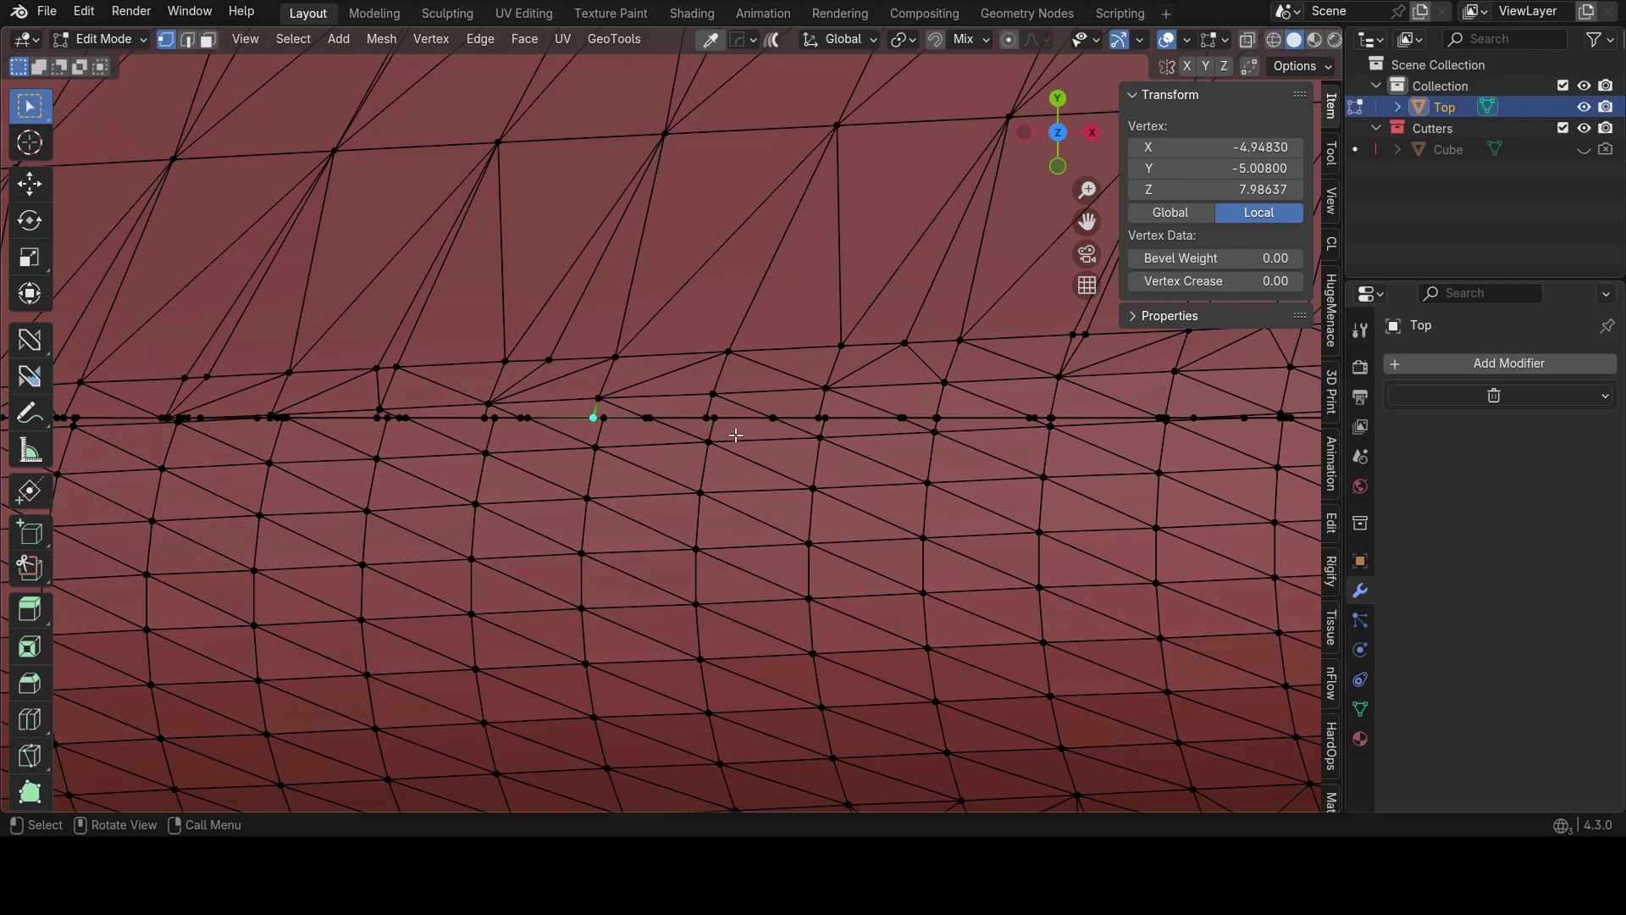
# Step: Clear the selection, pick a thread edge loop to inspect the seam, then deselect it
pyautogui.press('Tab')
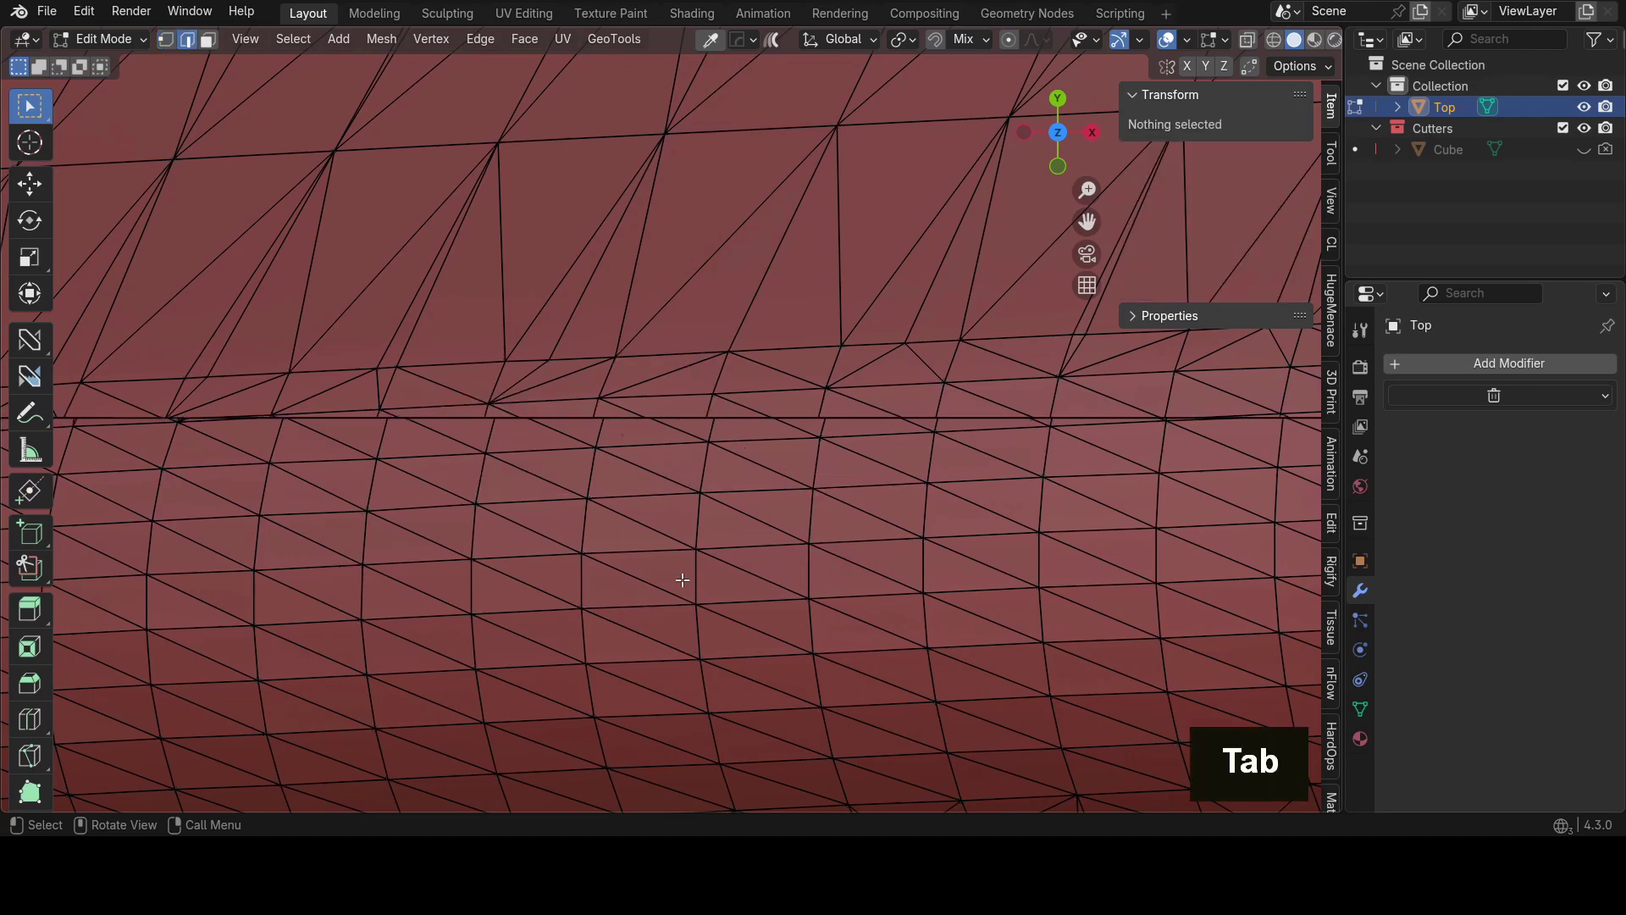
pyautogui.doubleClick(684, 414)
pyautogui.middleClick(663, 434)
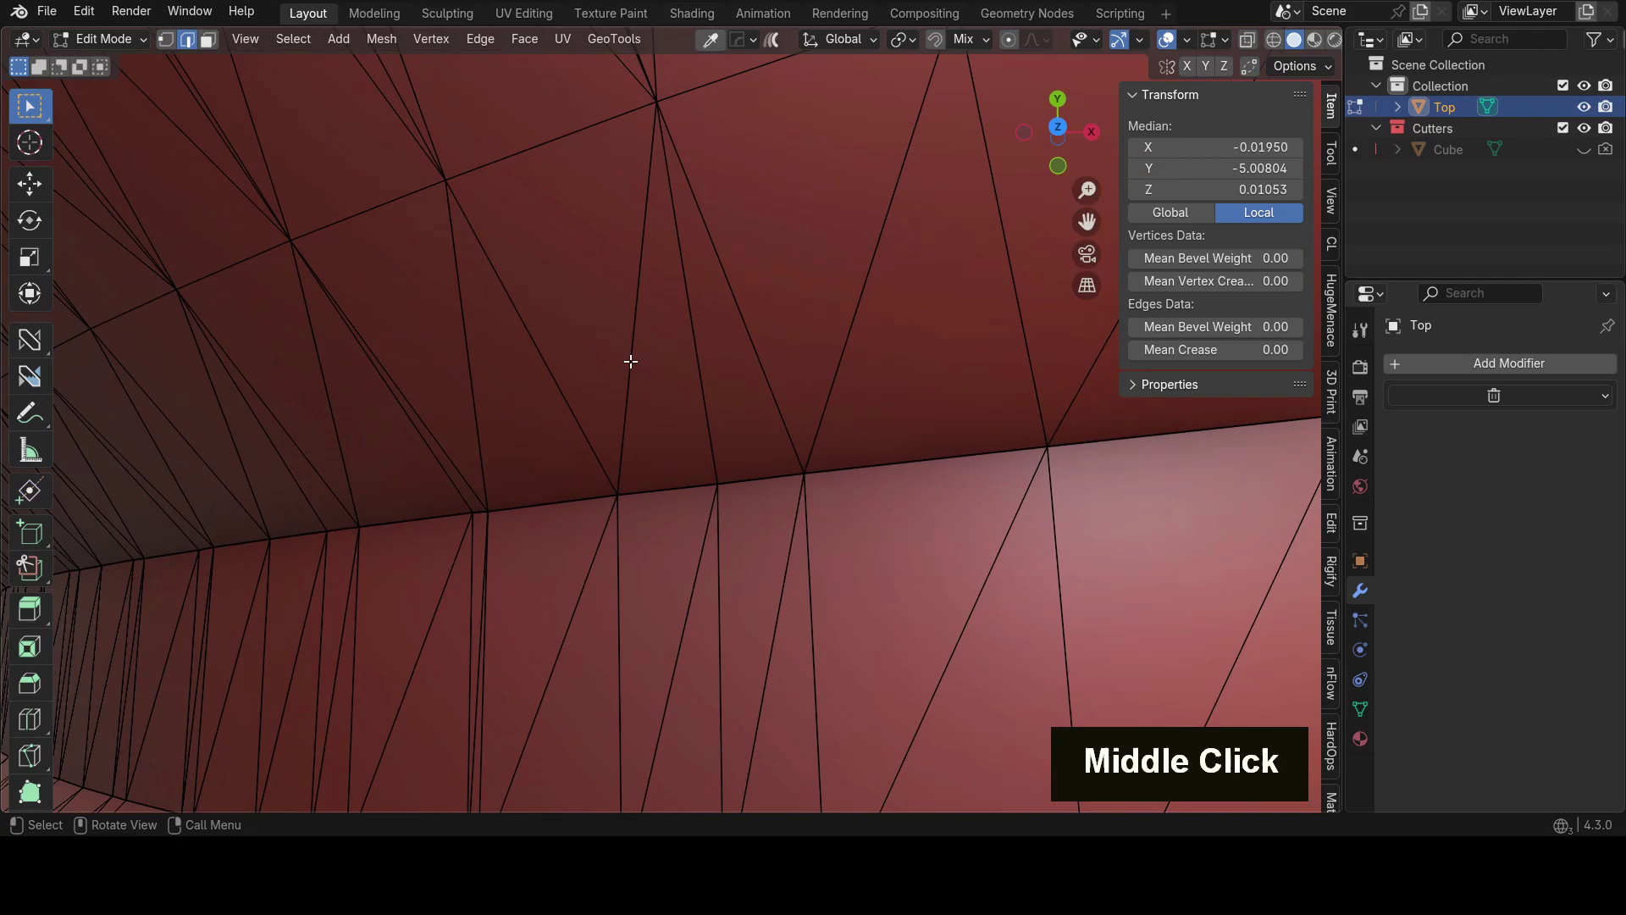
pyautogui.scroll(-3)
pyautogui.middleClick(612, 219)
pyautogui.scroll(3)
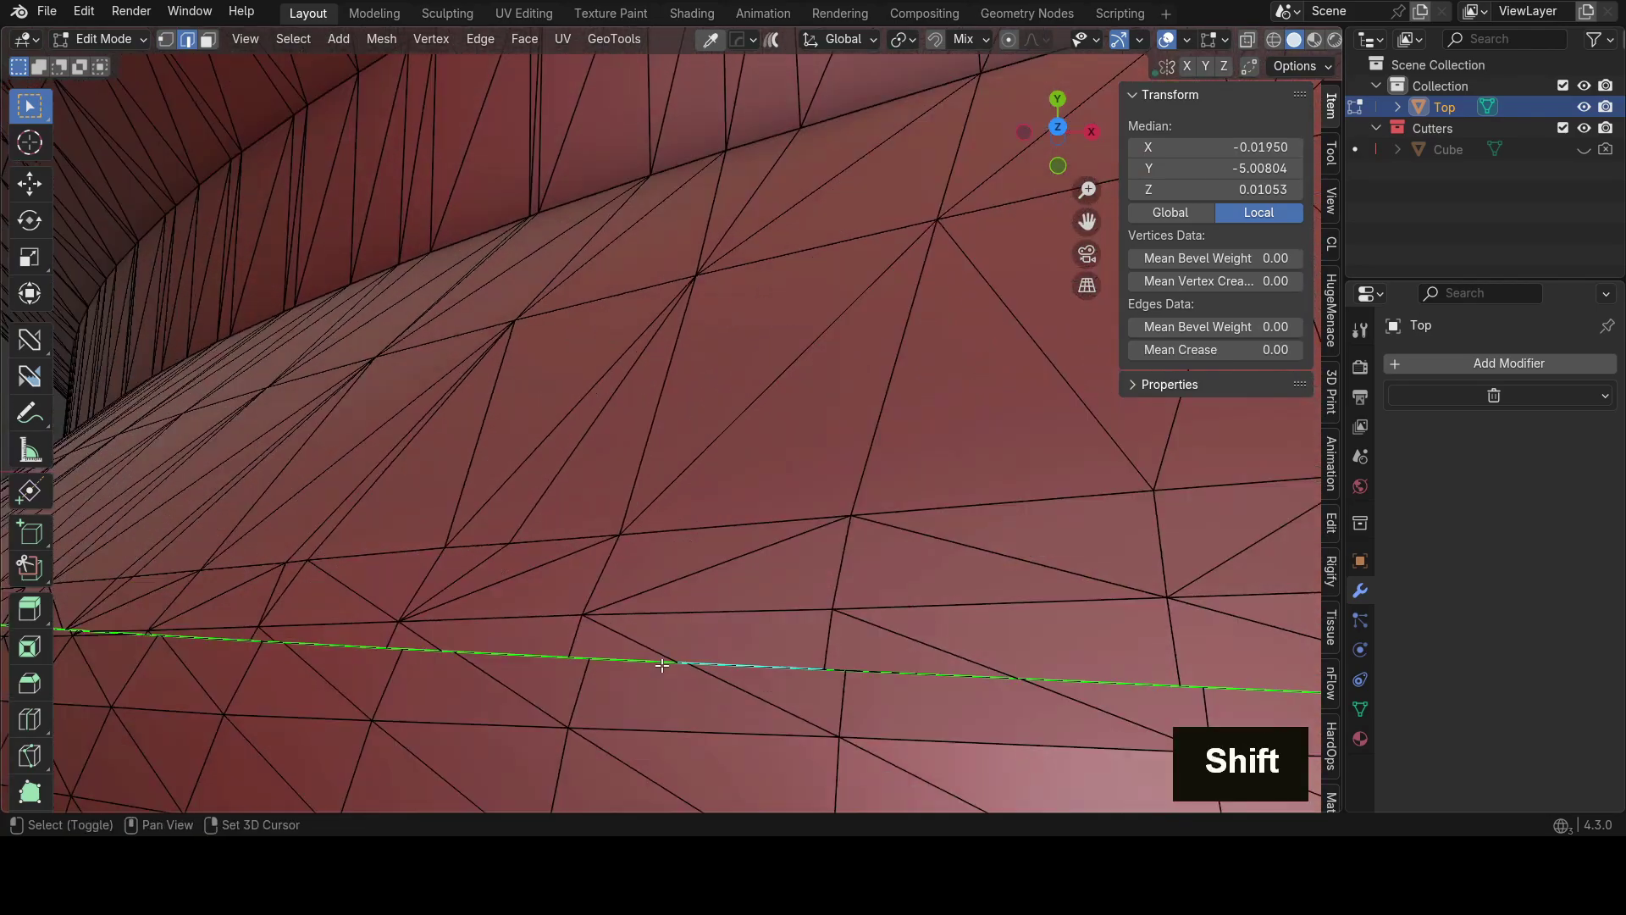
pyautogui.click(662, 663)
pyautogui.scroll(-3)
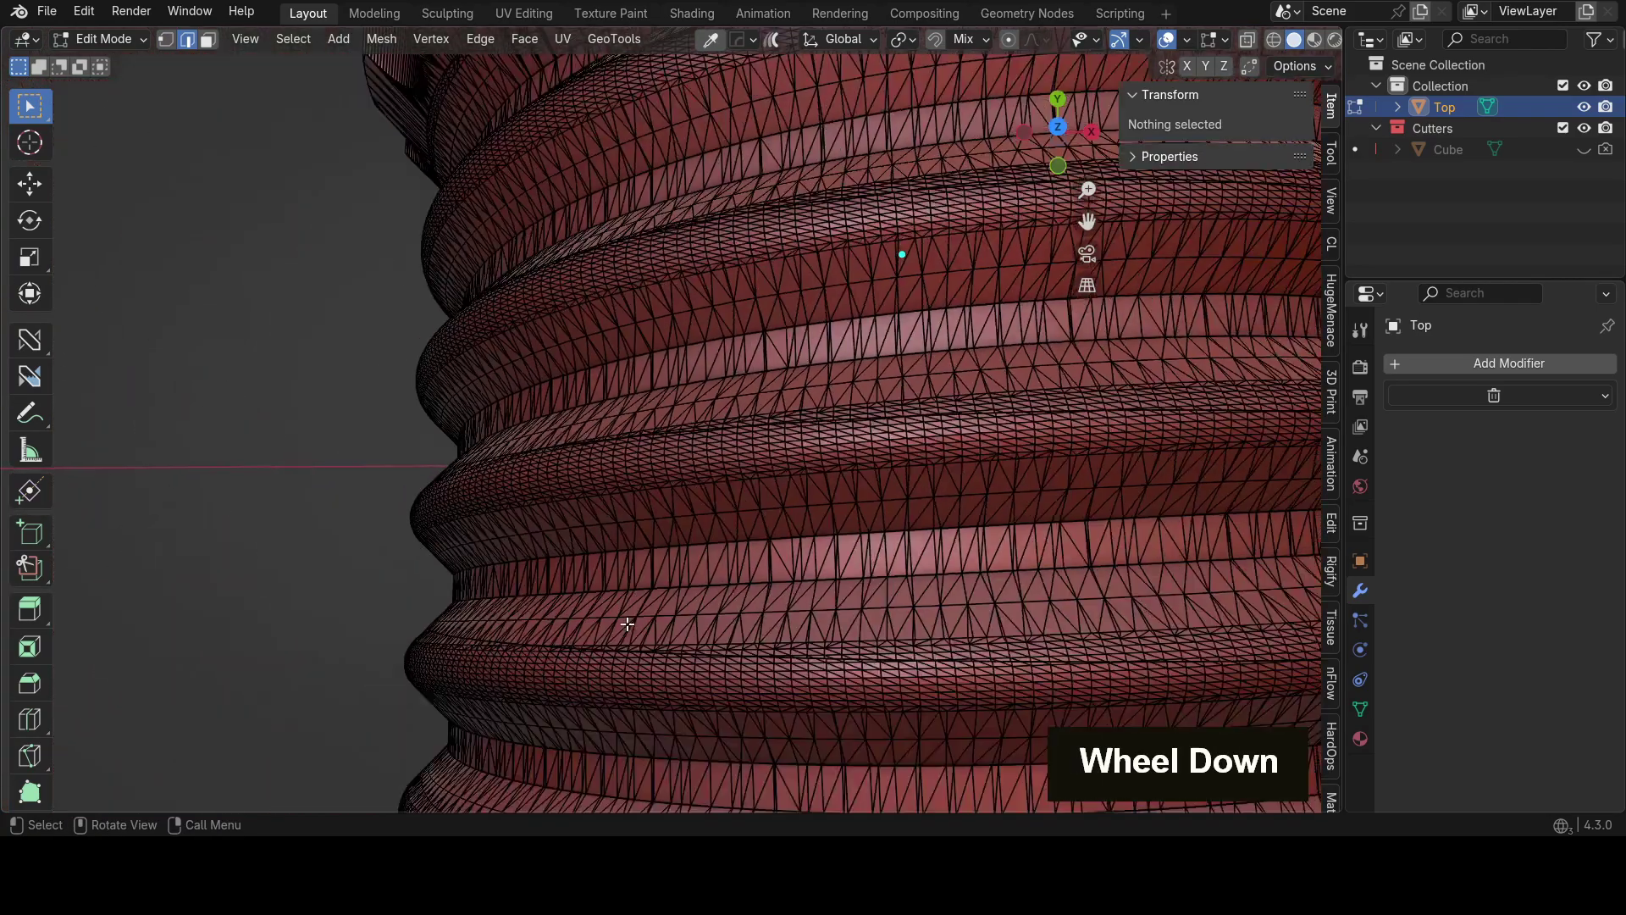
# Step: Orbit around the stacked thread ridges to survey the threaded section
pyautogui.middleClick(675, 400)
pyautogui.scroll(3)
pyautogui.middleClick(656, 473)
pyautogui.scroll(3)
pyautogui.middleClick(633, 480)
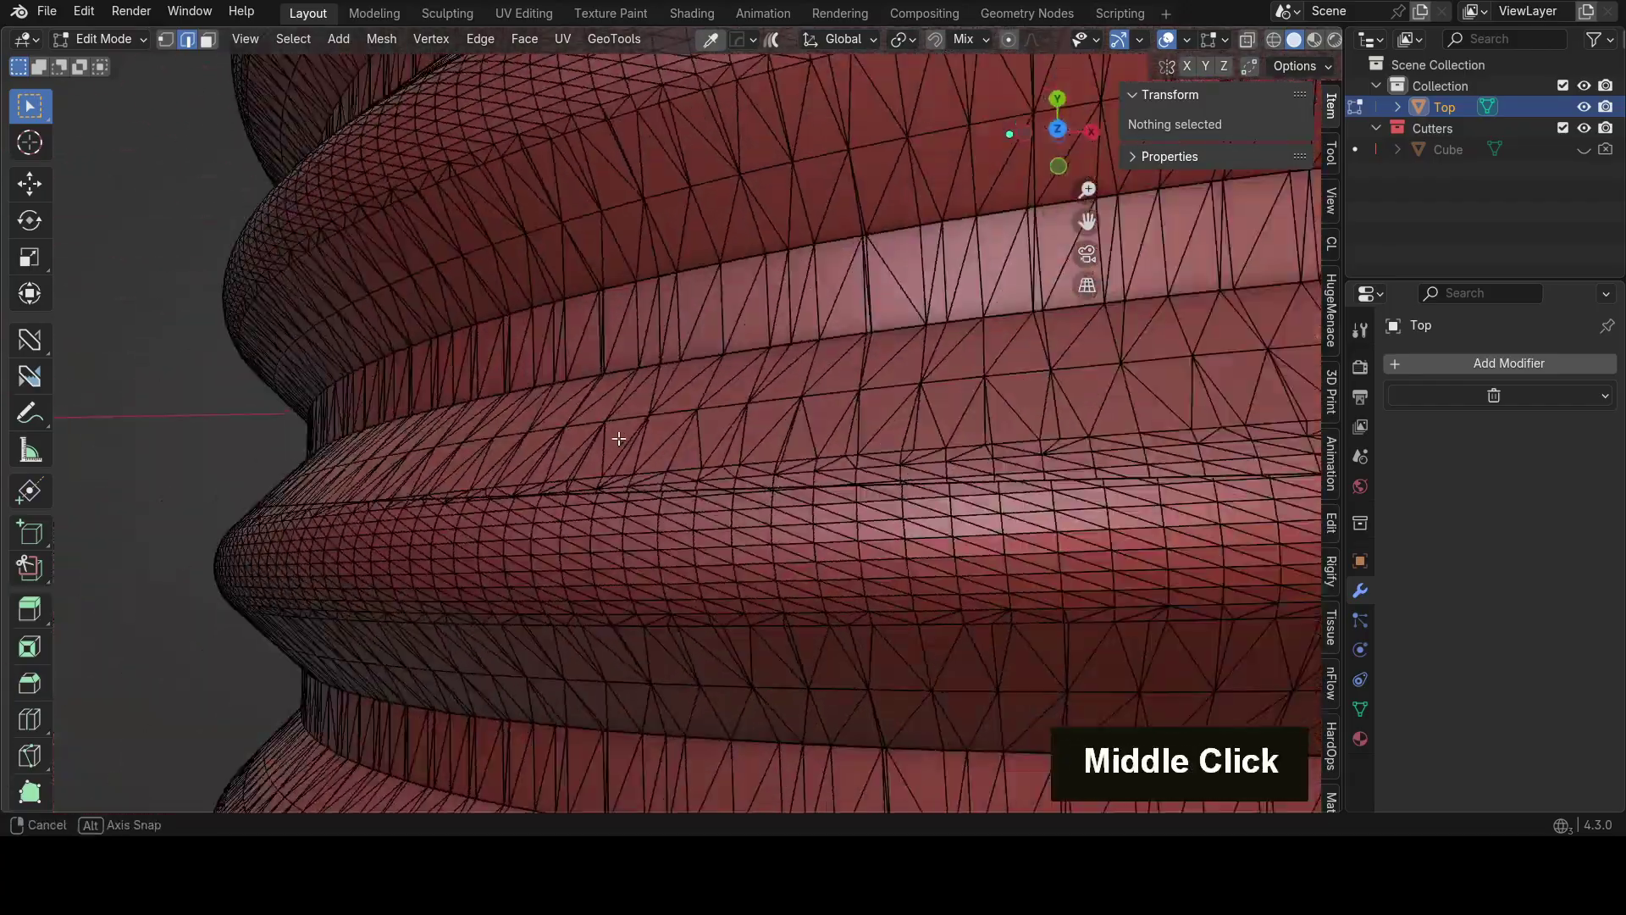
pyautogui.scroll(-3)
pyautogui.middleClick(619, 428)
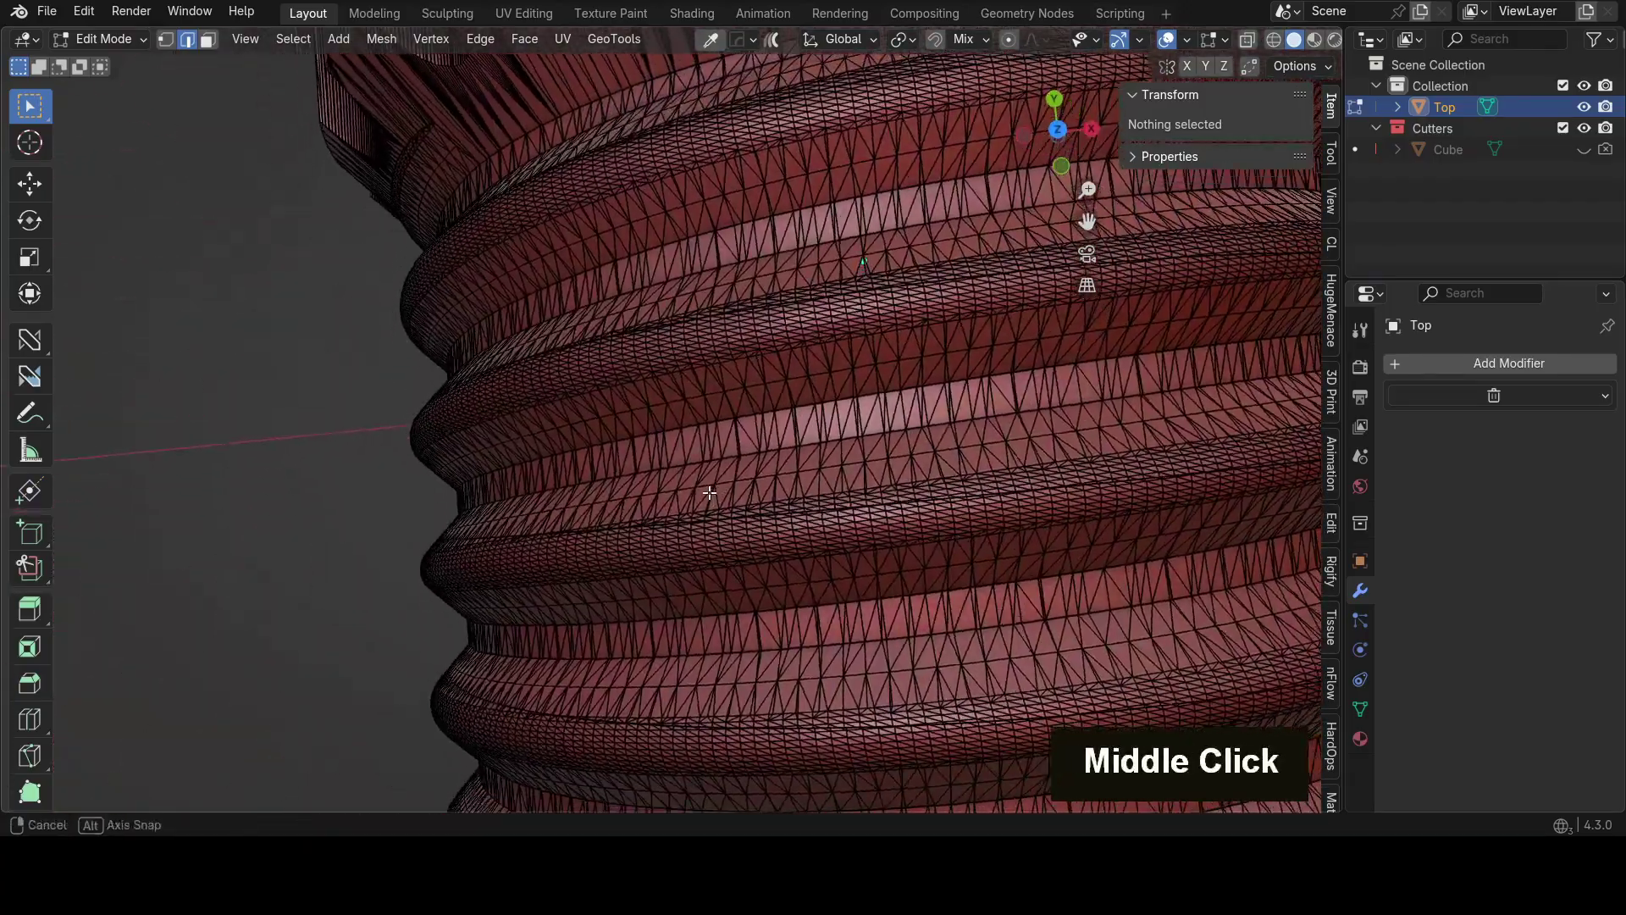
pyautogui.middleClick(694, 503)
pyautogui.middleClick(821, 488)
pyautogui.middleClick(571, 482)
pyautogui.middleClick(581, 501)
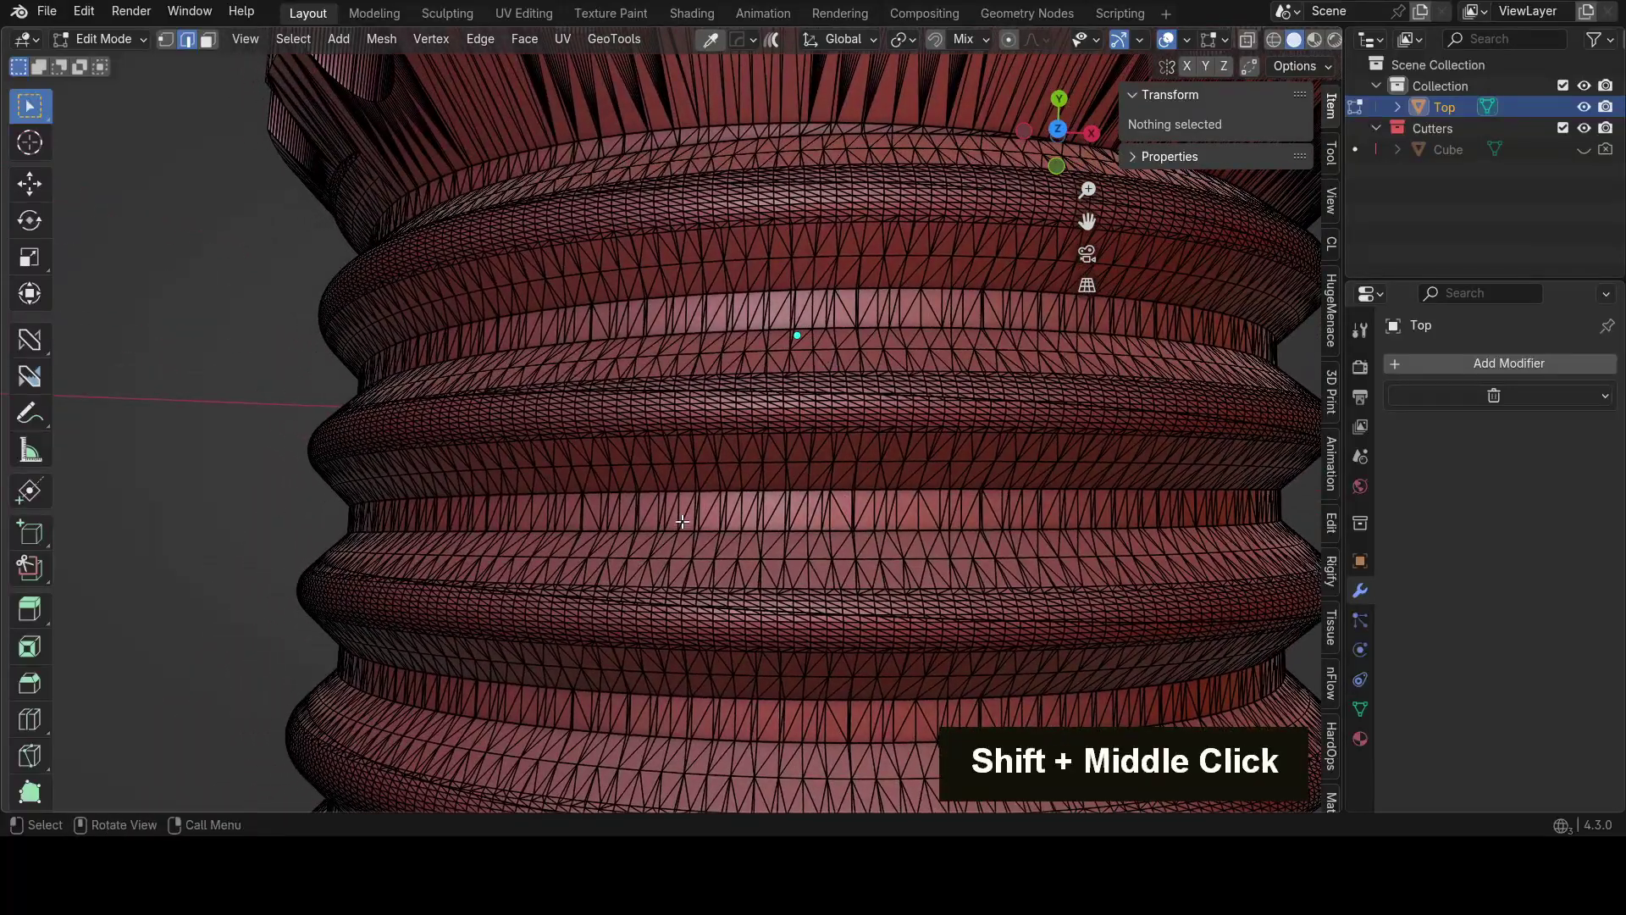
# Step: Run MACHIN3 Clean Up to flag non-manifold edges and inspect the highlighted seams
pyautogui.press('3')
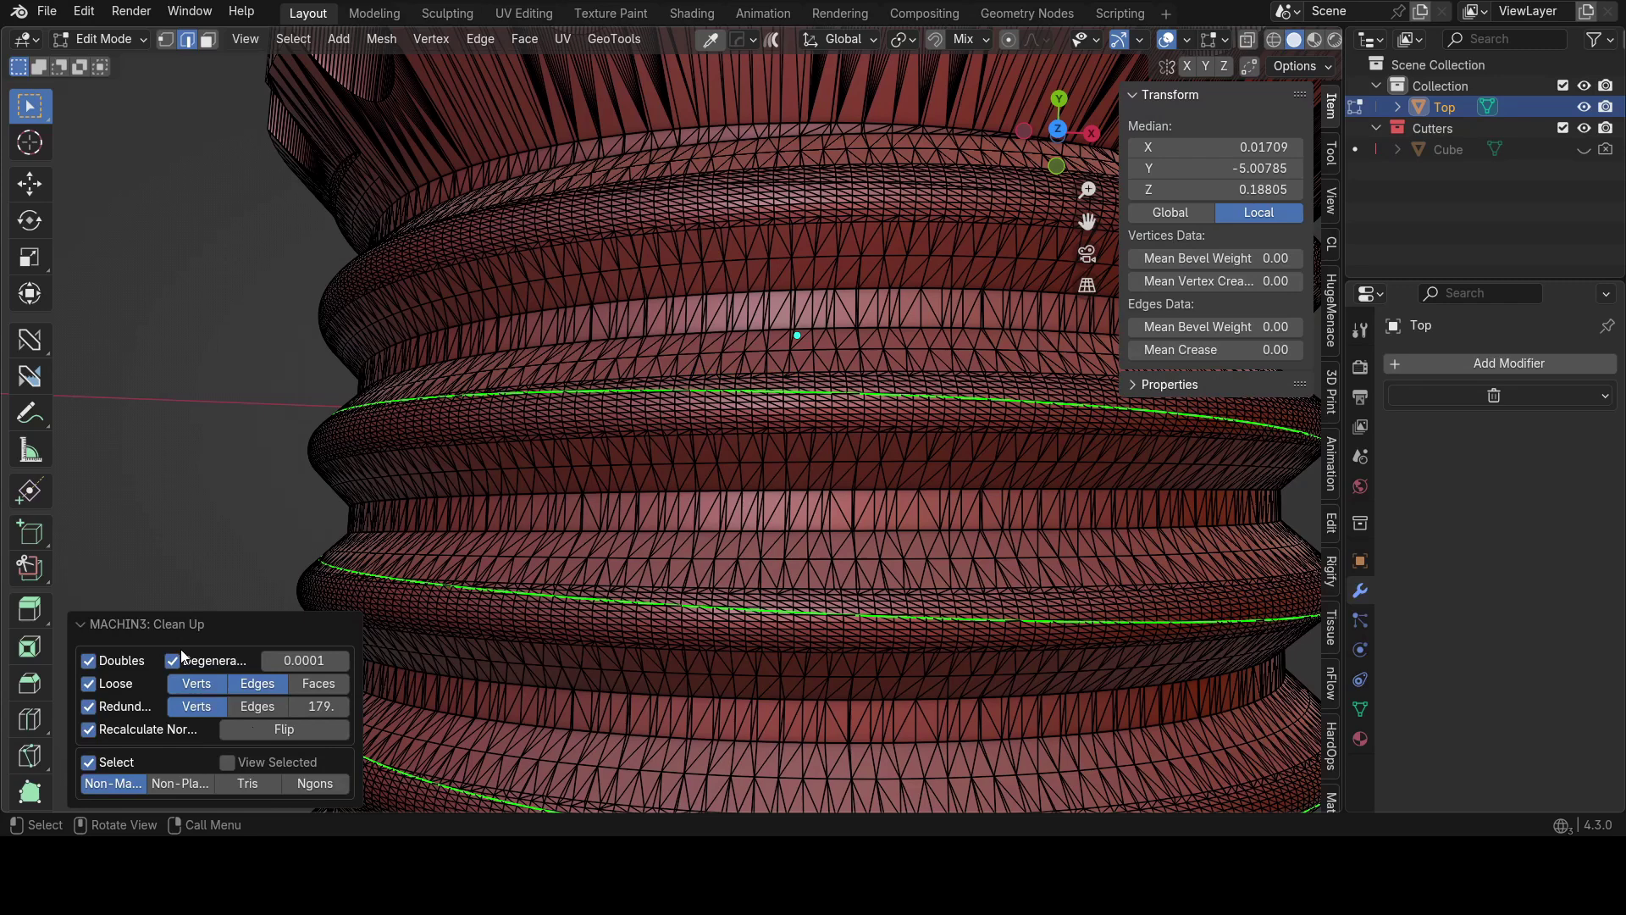
pyautogui.scroll(3)
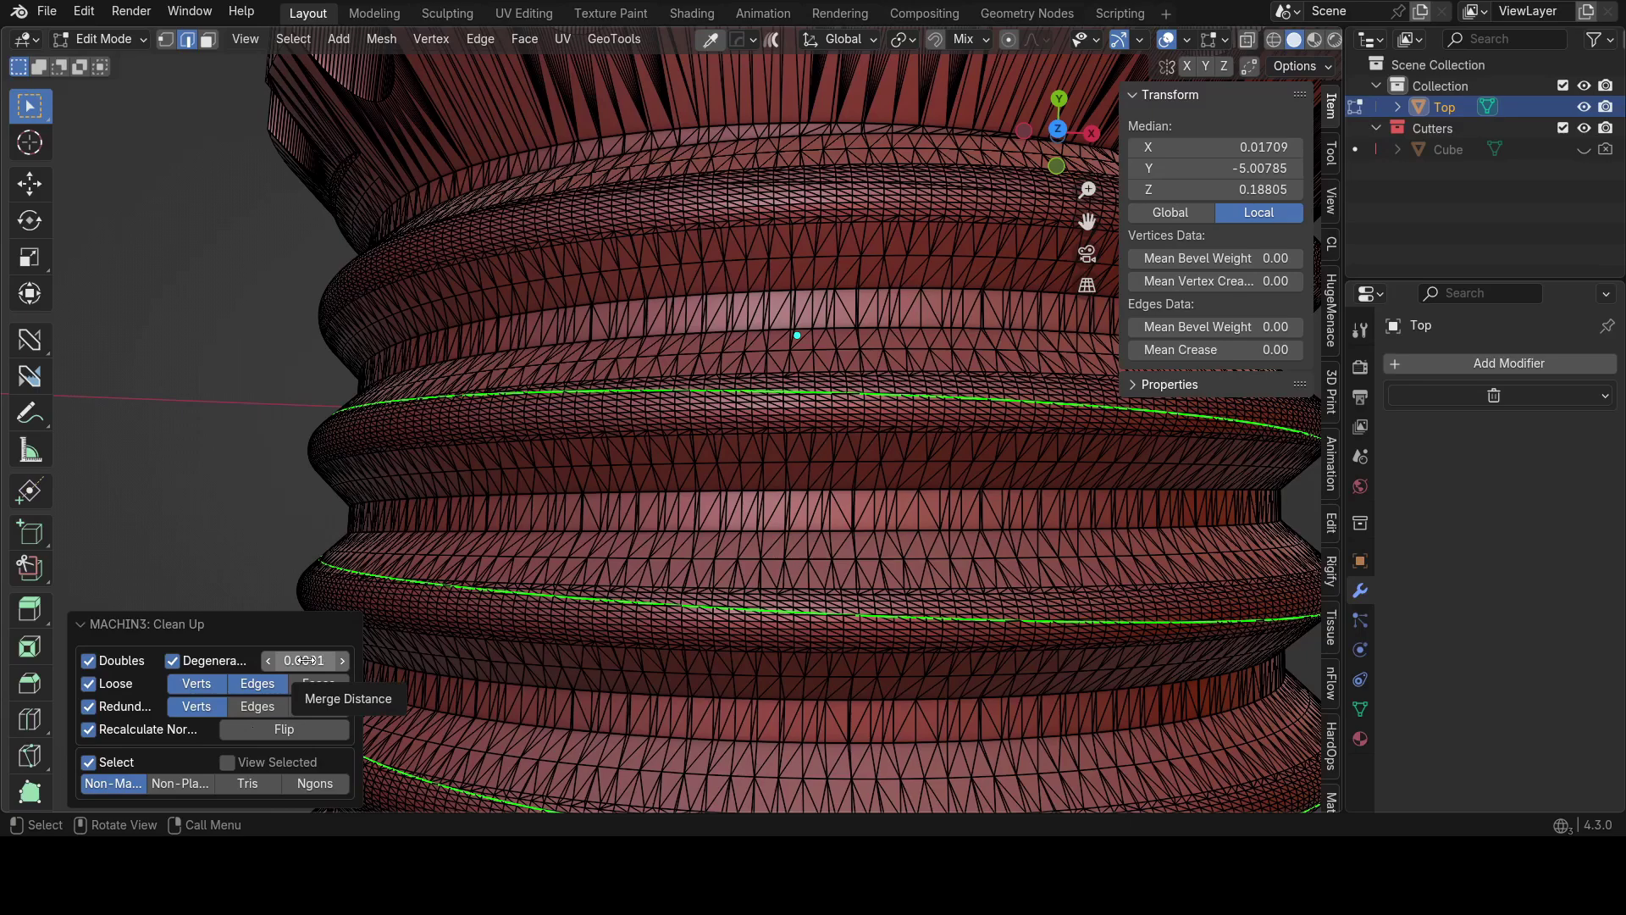
pyautogui.scroll(3)
pyautogui.middleClick(490, 466)
pyautogui.scroll(3)
pyautogui.scroll(-3)
pyautogui.middleClick(535, 611)
# Step: Set the cleanup's Degenerate dissolve distance back to 0.0000
pyautogui.doubleClick(347, 667)
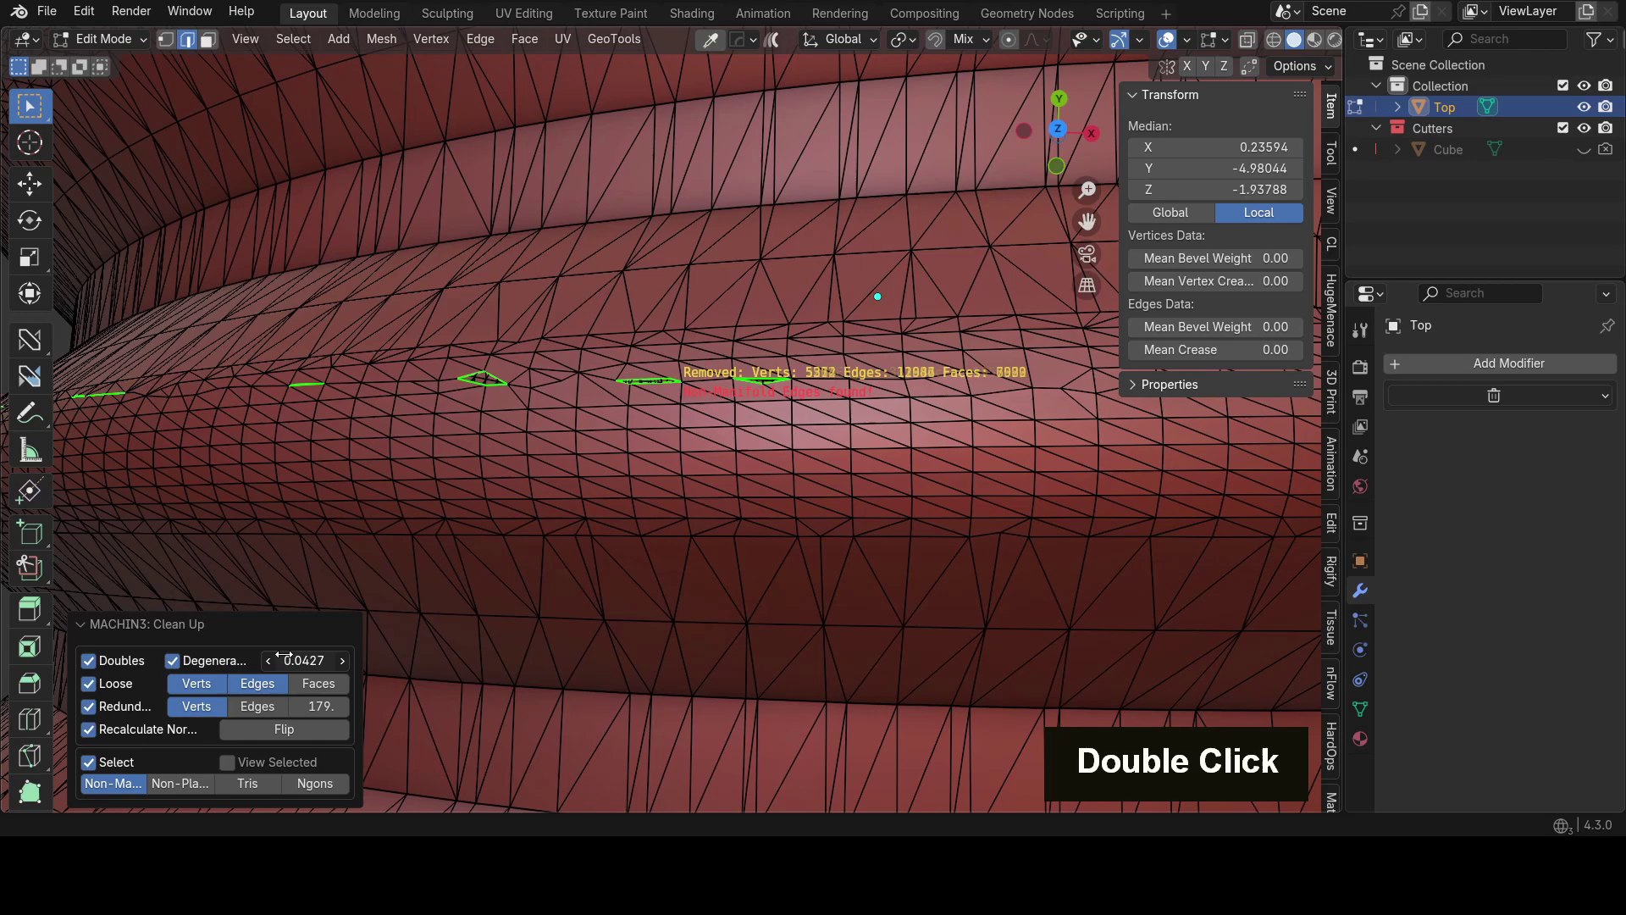
pyautogui.press('0')
pyautogui.press('Return')
pyautogui.scroll(3)
pyautogui.scroll(-3)
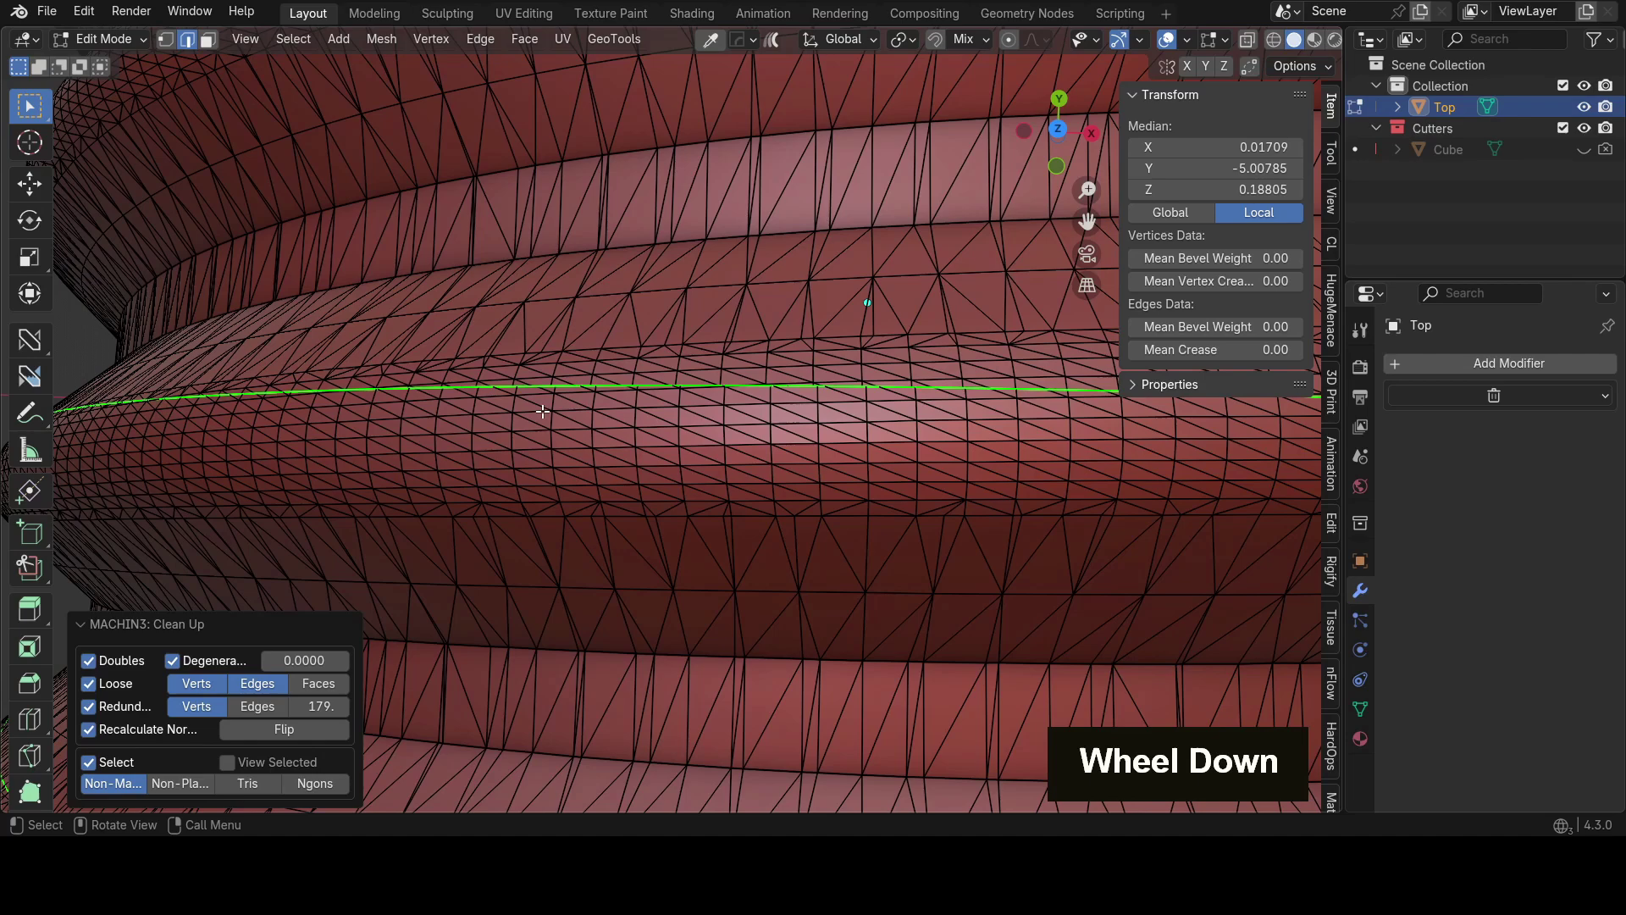
pyautogui.scroll(3)
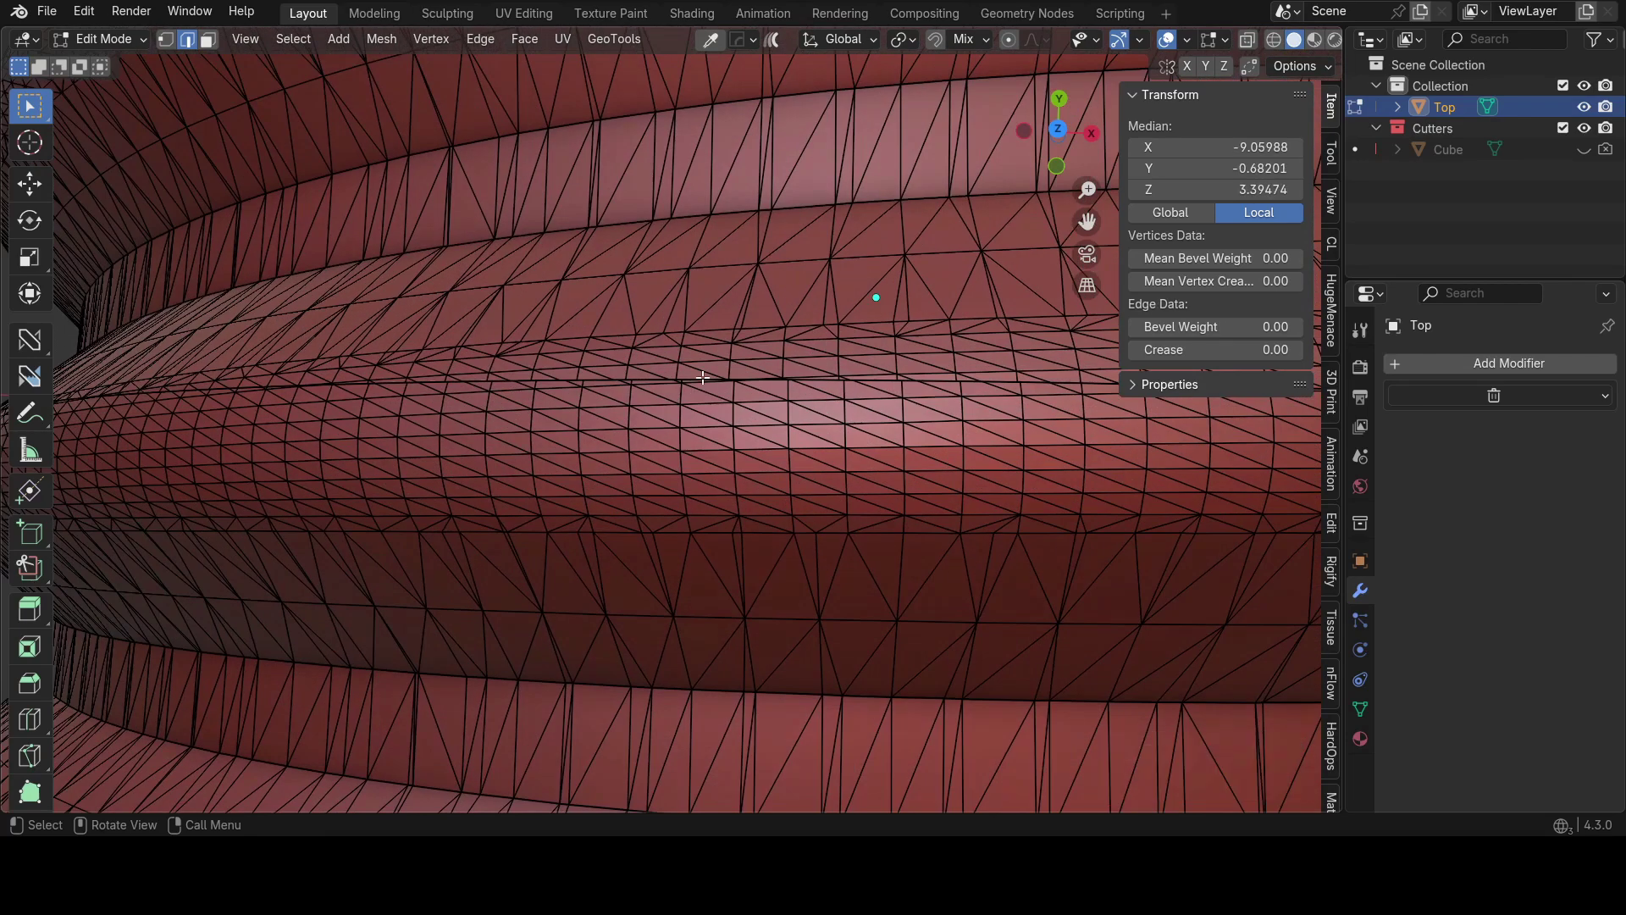
# Step: Undo the stray edge selection and view the whole bolt with its flagged seam rings
pyautogui.press('3')
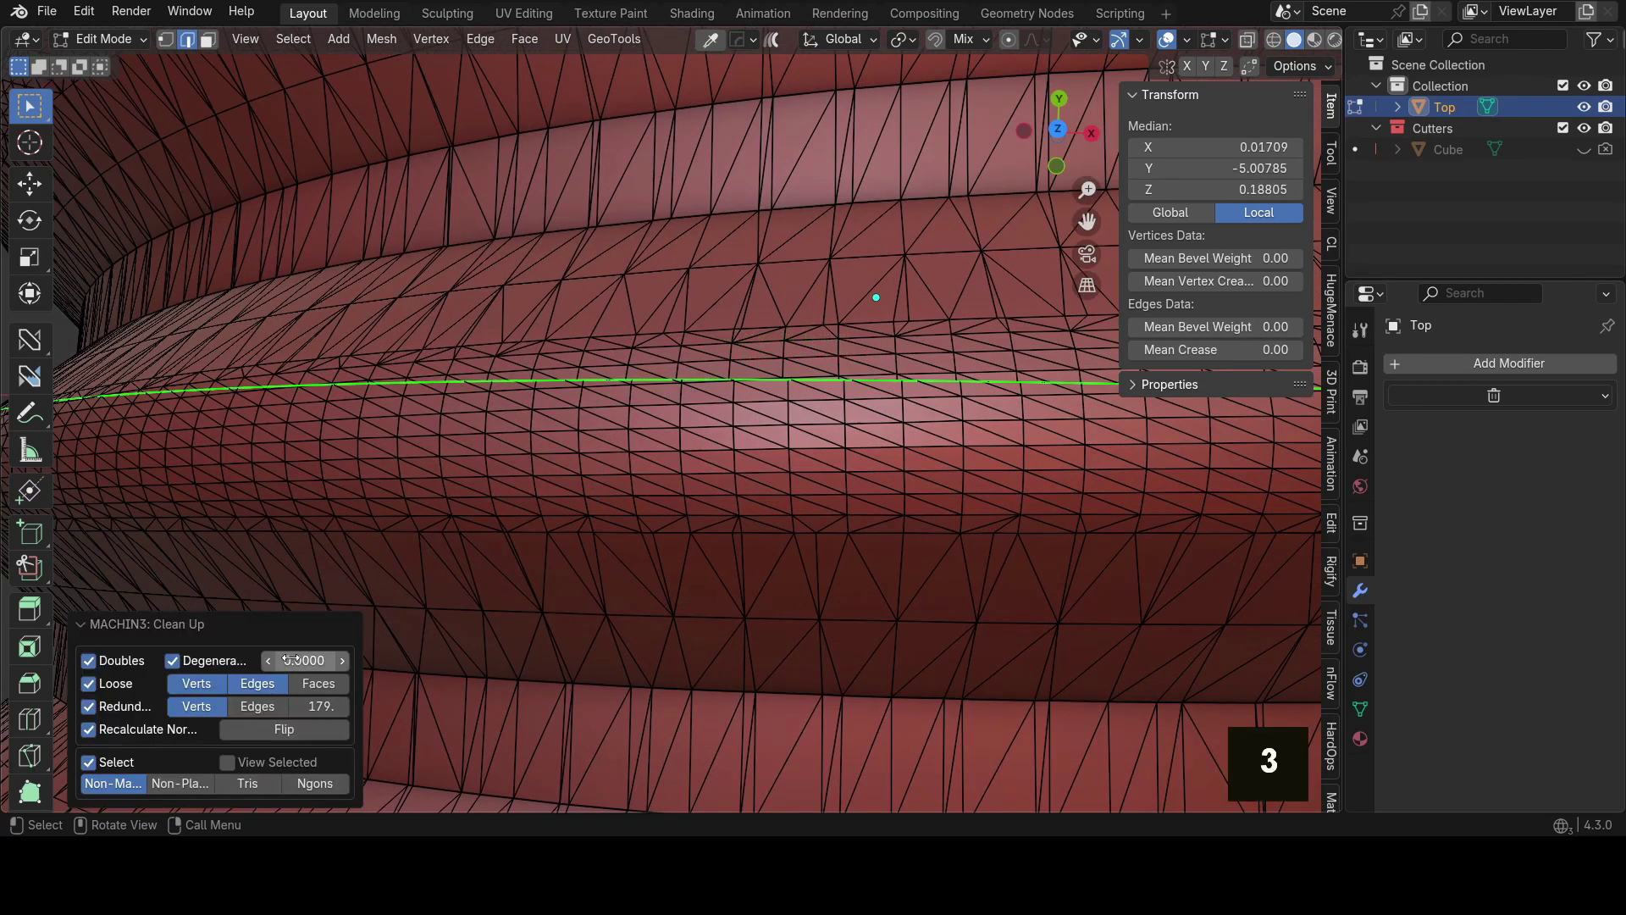
pyautogui.scroll(3)
pyautogui.scroll(-3)
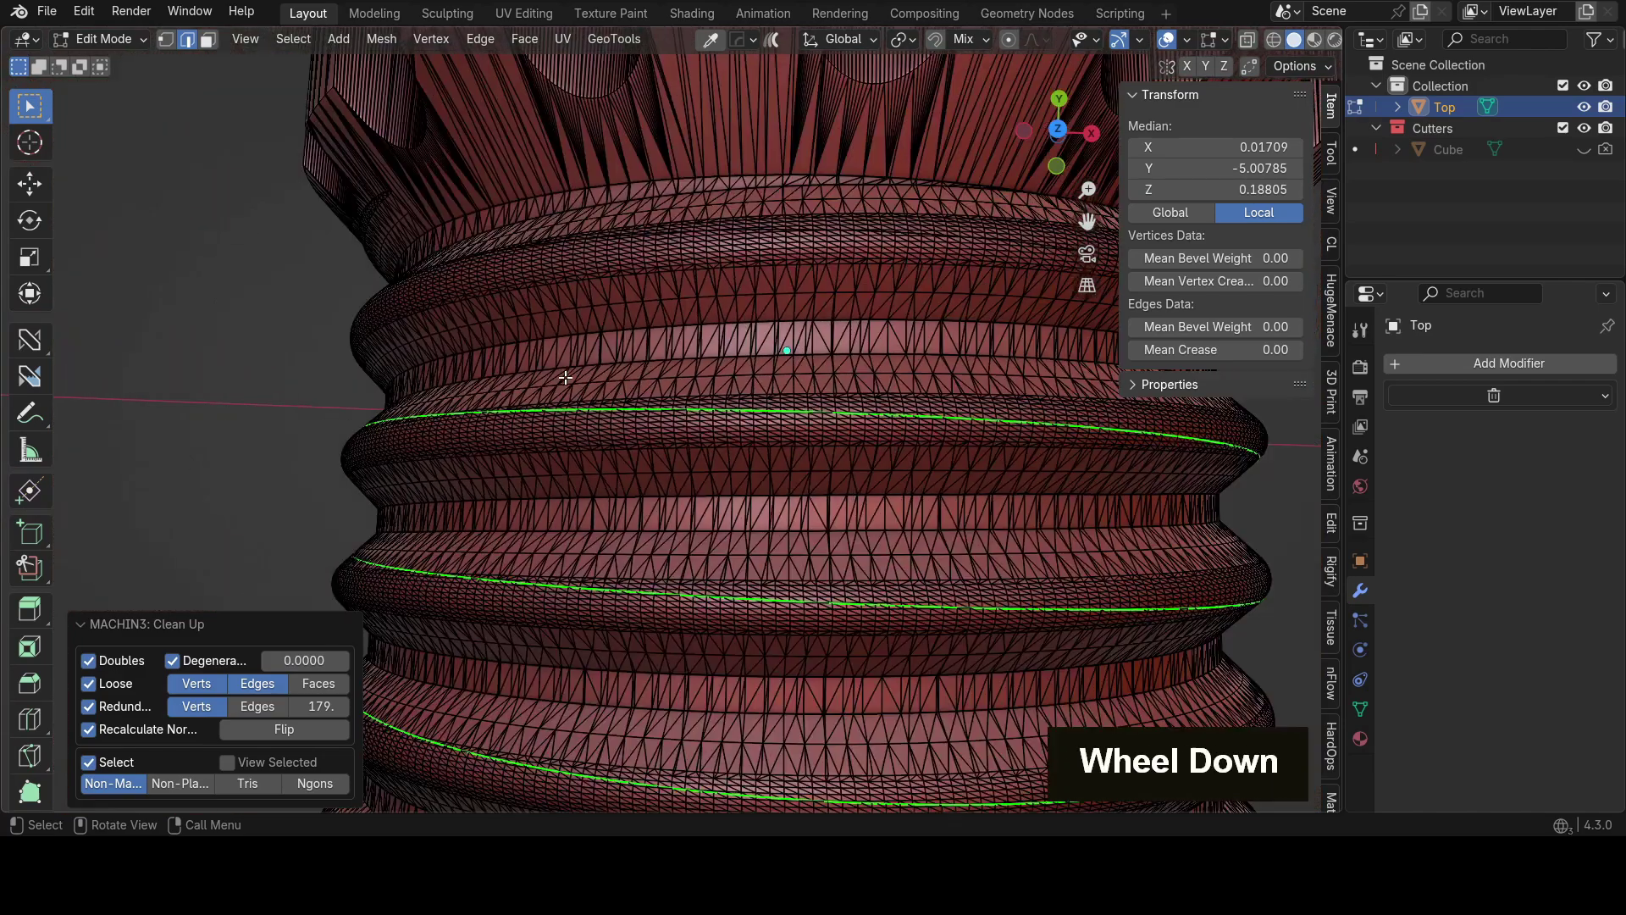
pyautogui.middleClick(778, 522)
pyautogui.middleClick(663, 284)
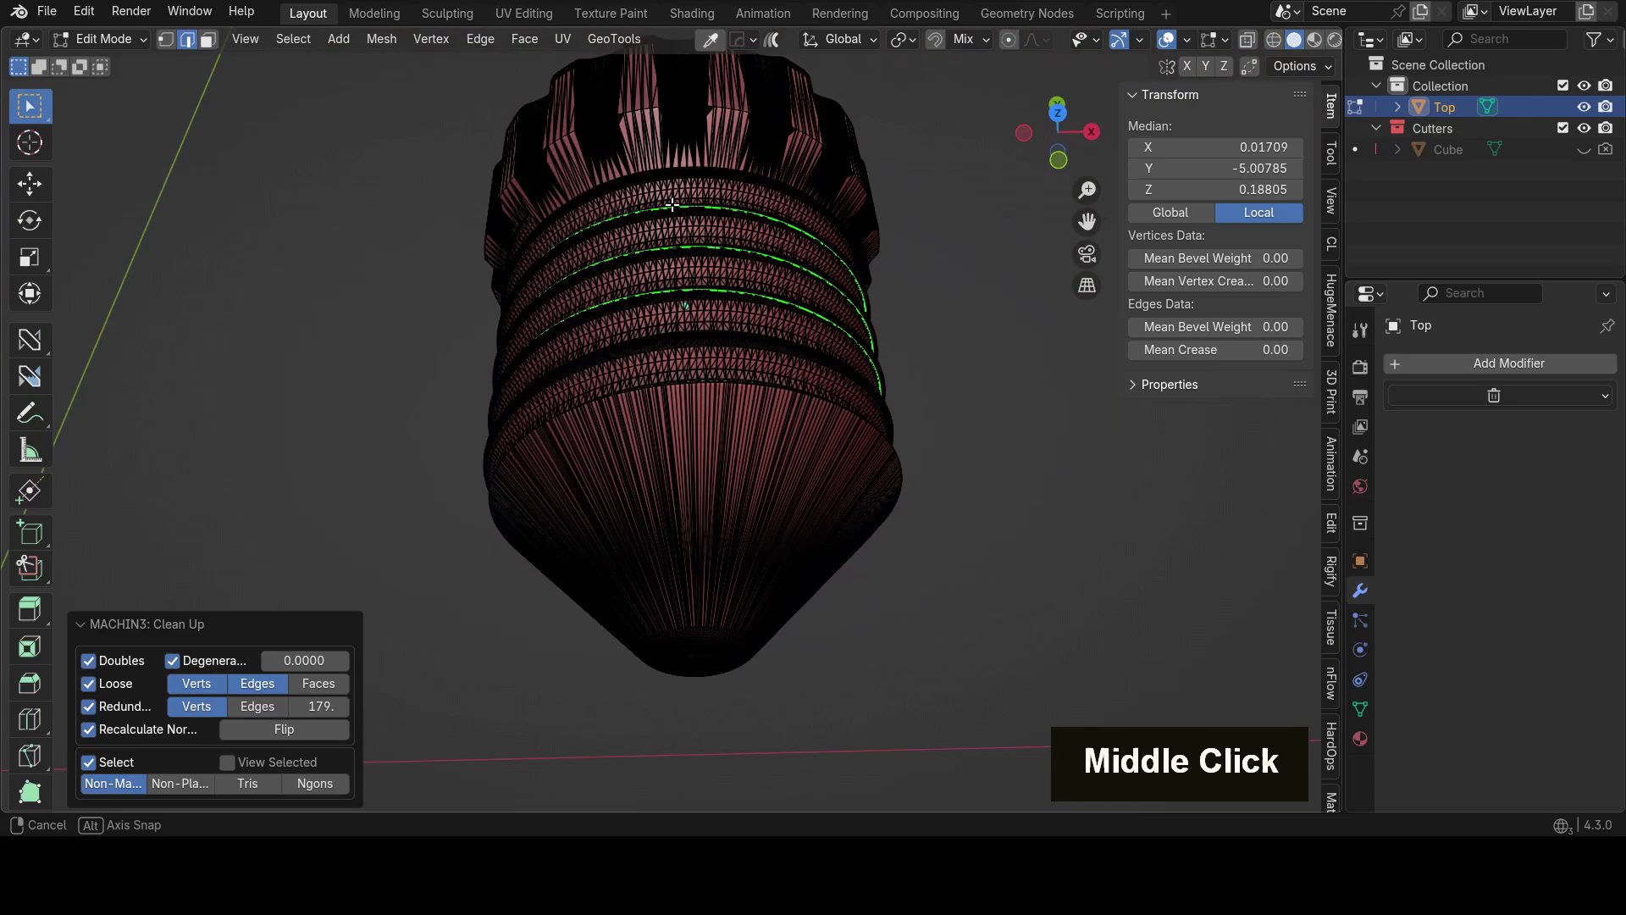
pyautogui.scroll(3)
pyautogui.middleClick(593, 260)
pyautogui.scroll(3)
pyautogui.middleClick(634, 479)
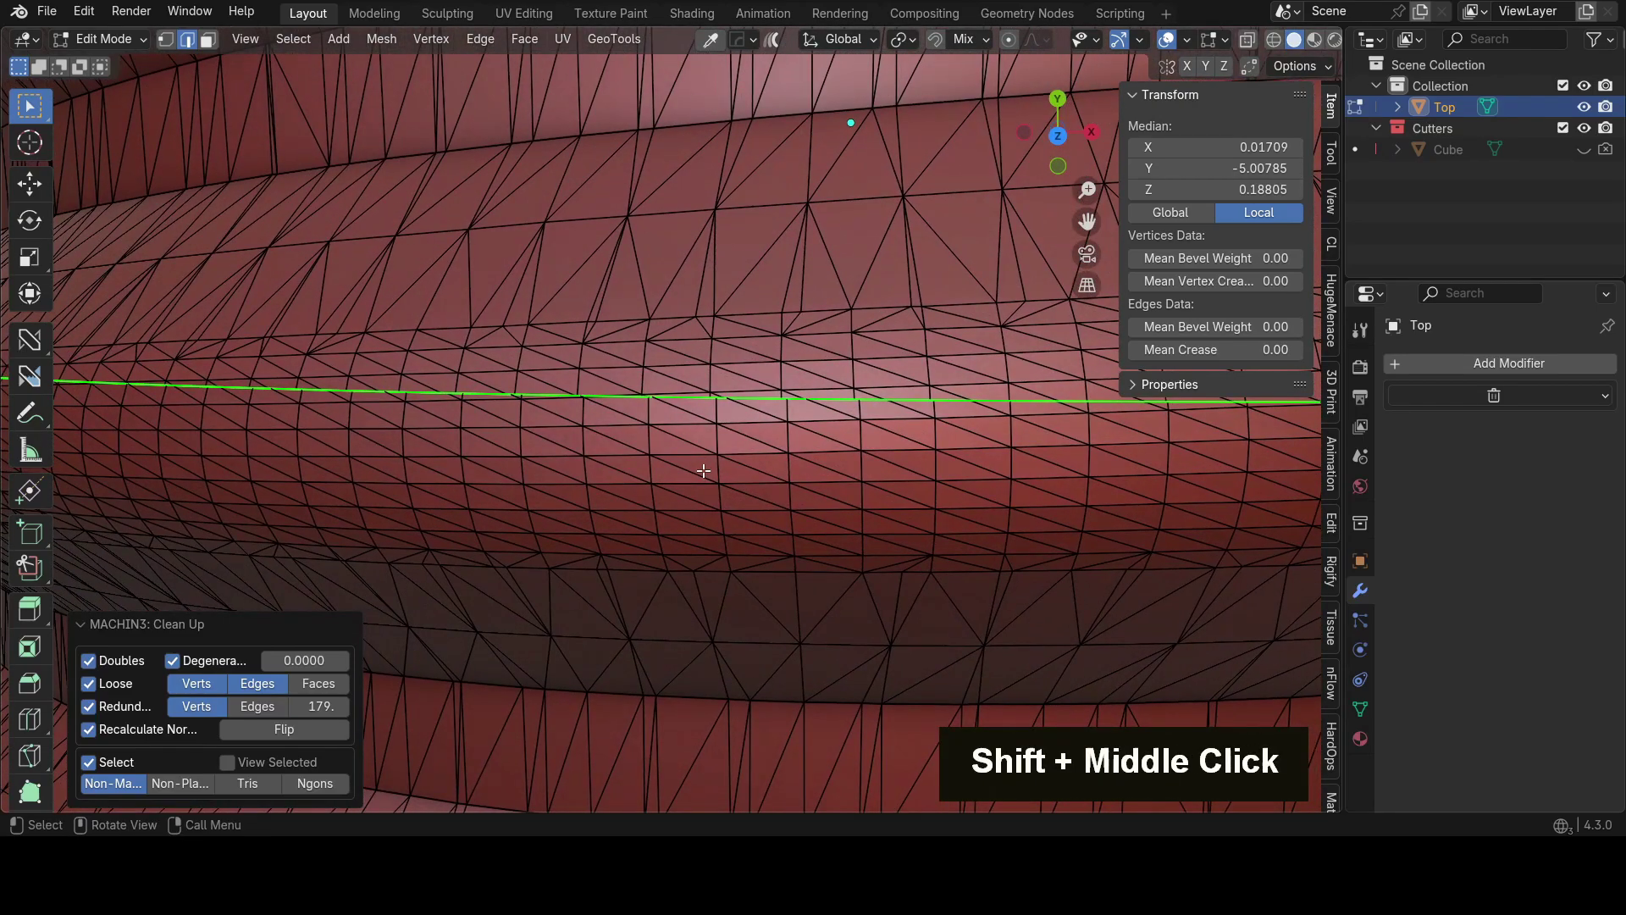
# Step: Merge by Distance on the Top mesh, raising the merge distance to 0.150 to close the thread seams
pyautogui.press('m')
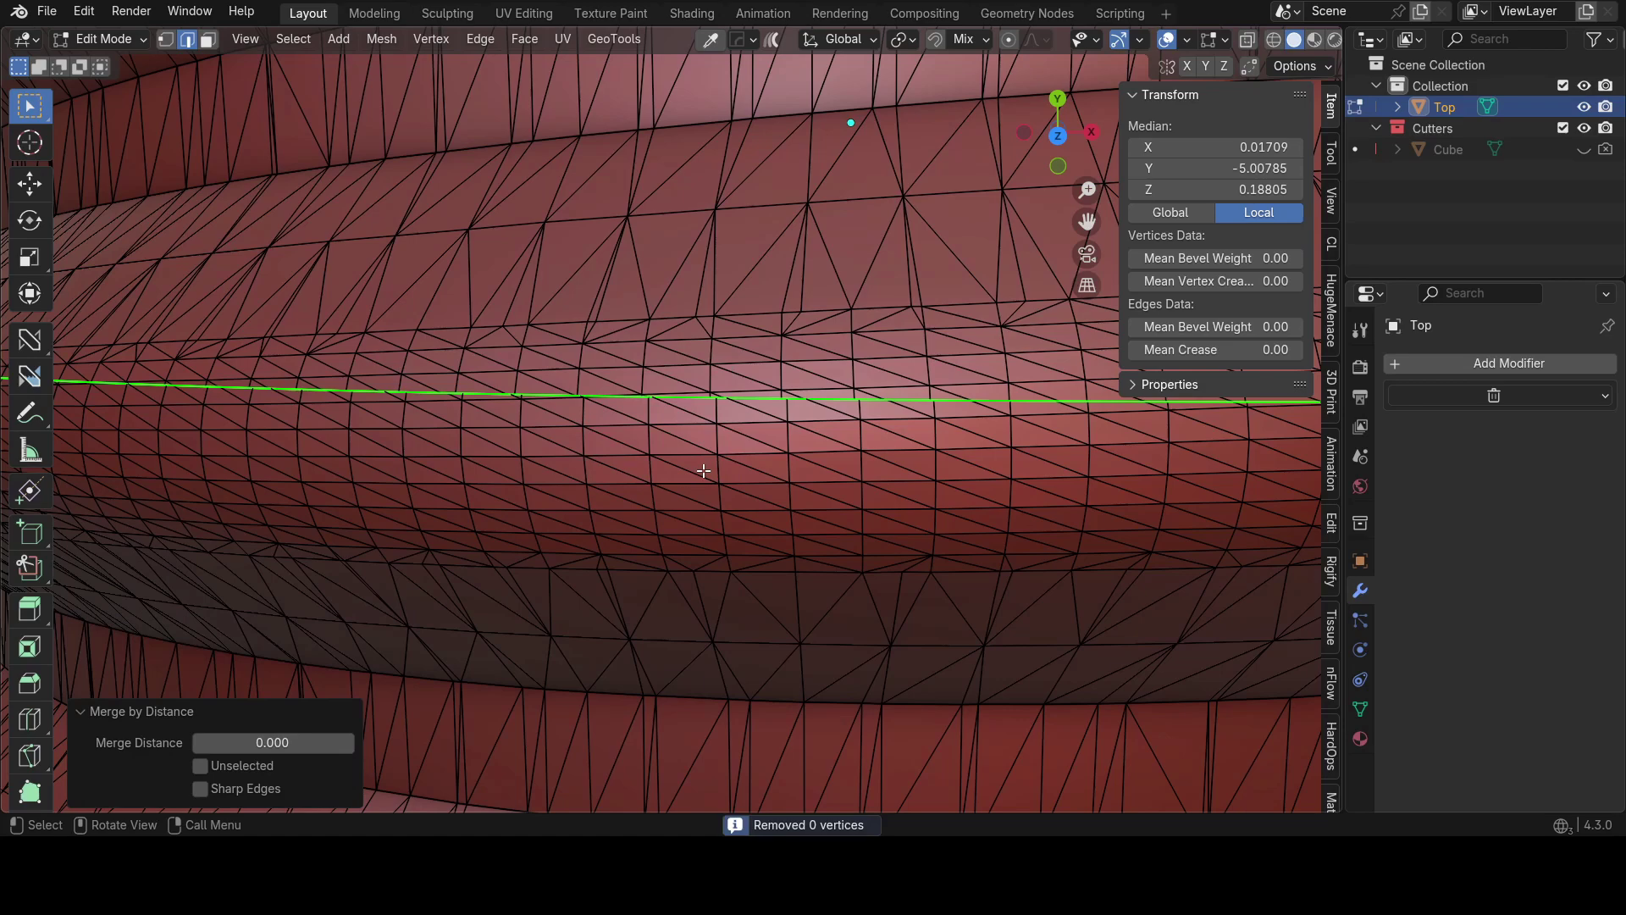
pyautogui.doubleClick(352, 751)
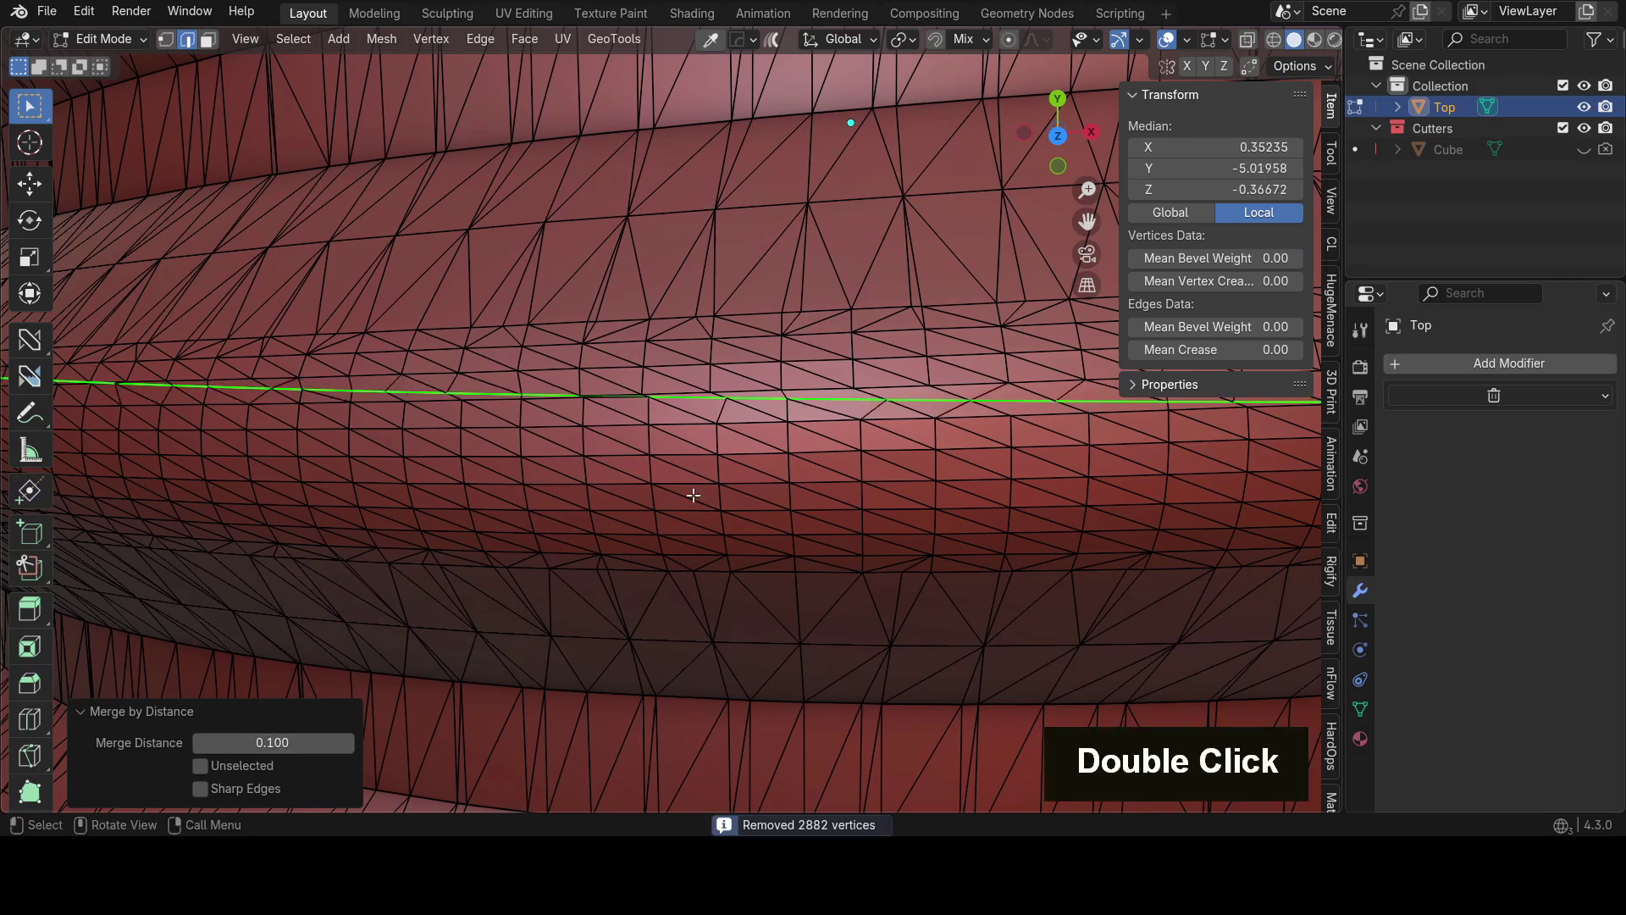
pyautogui.scroll(-3)
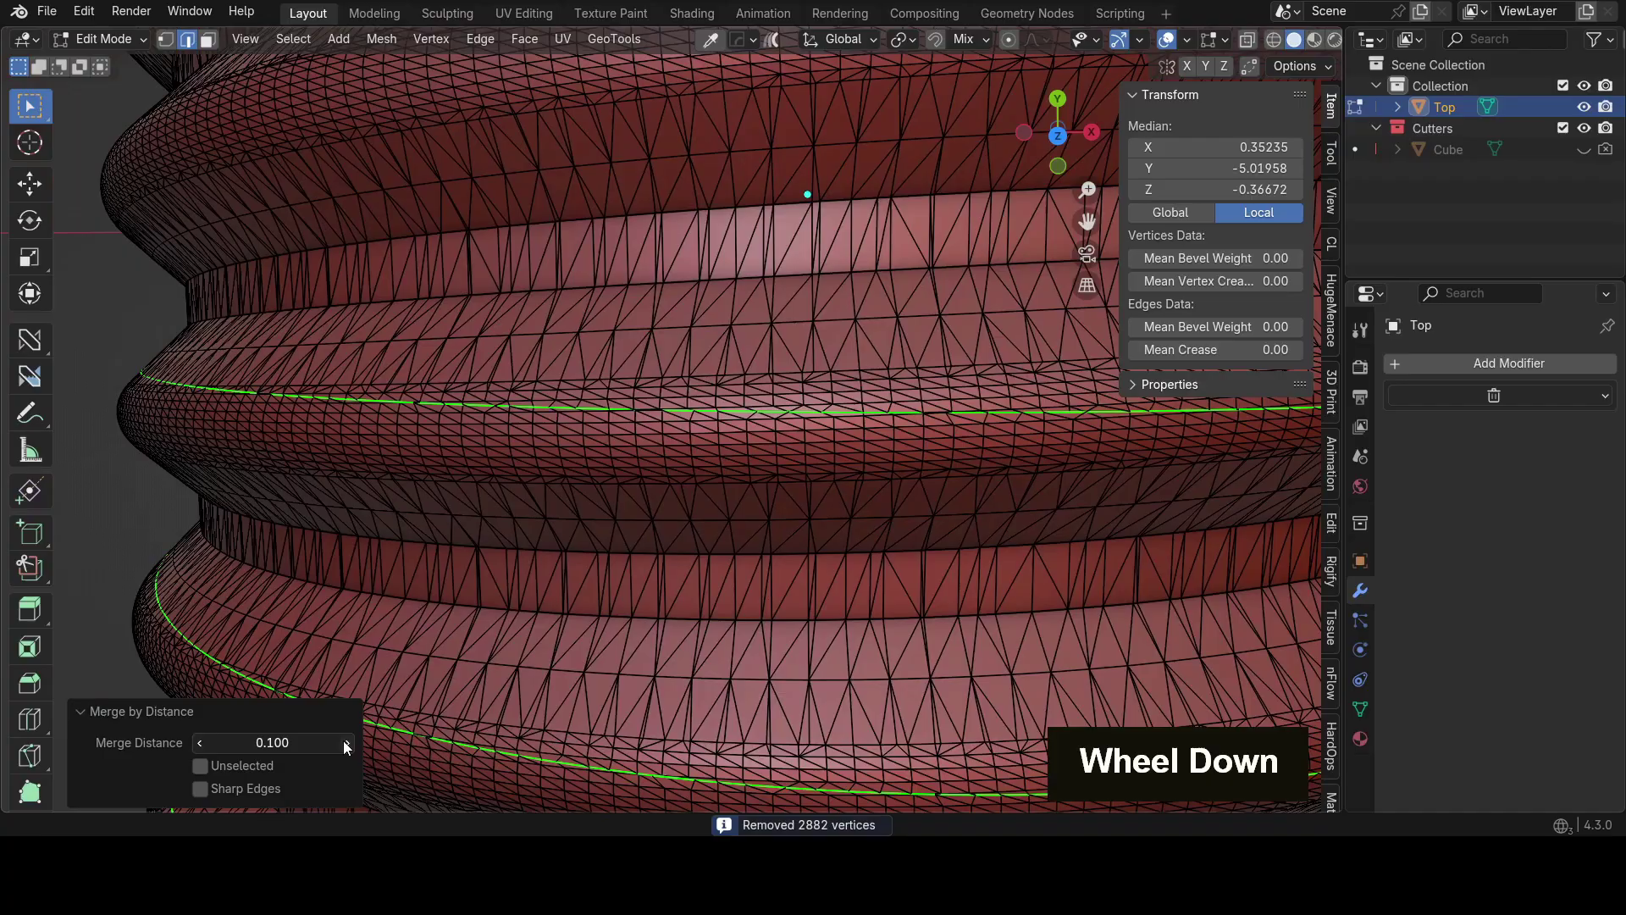
pyautogui.doubleClick(349, 748)
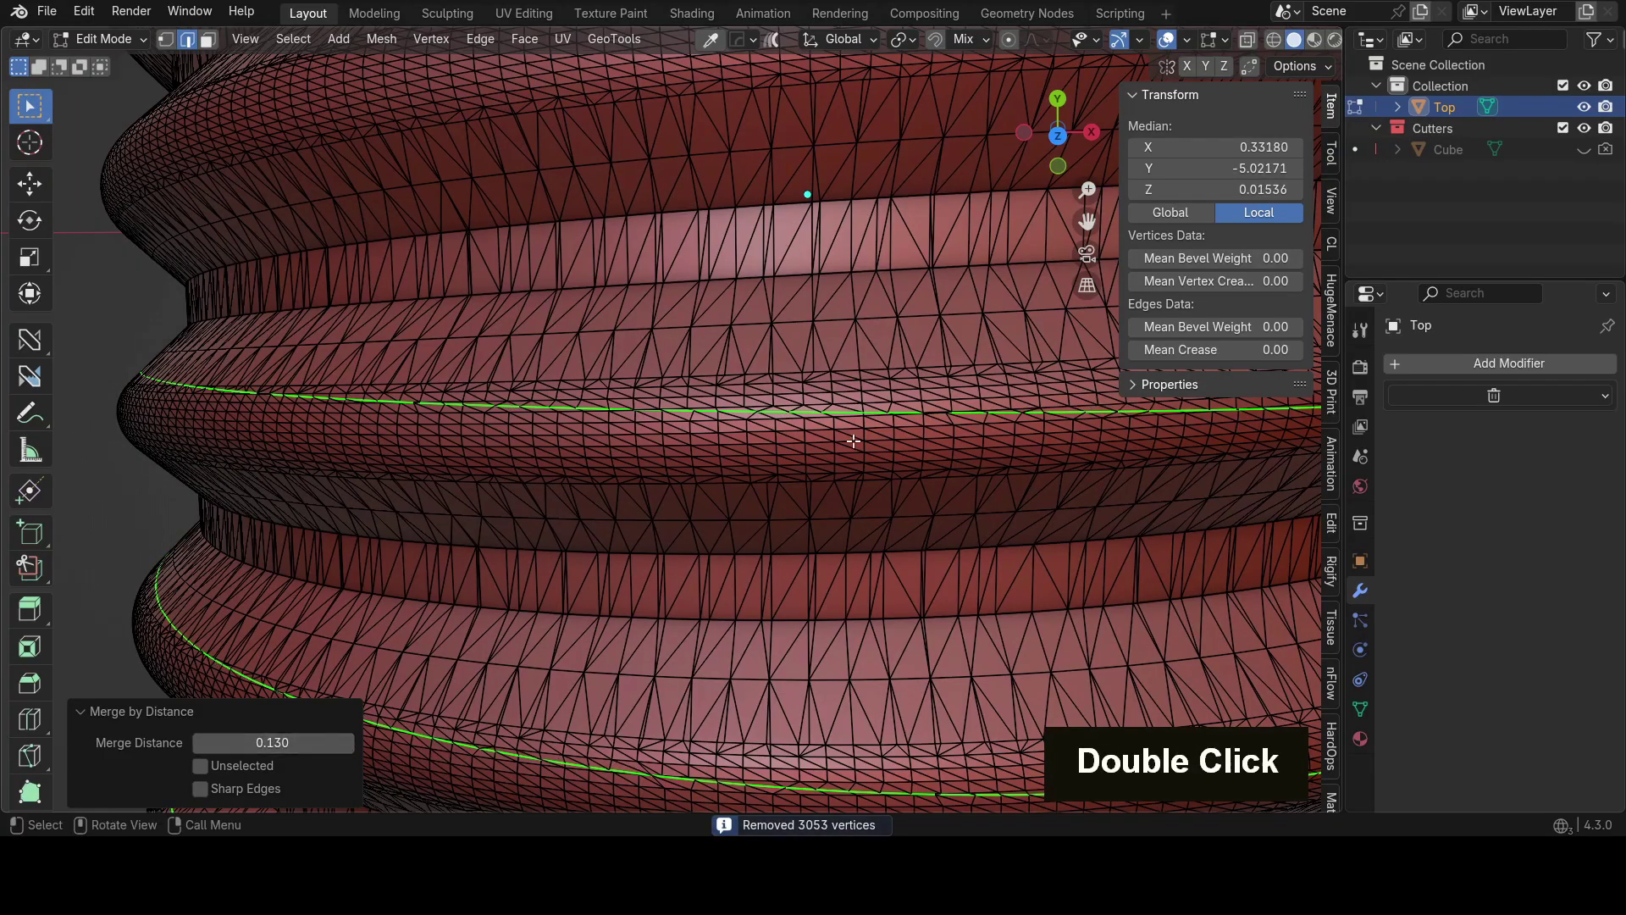
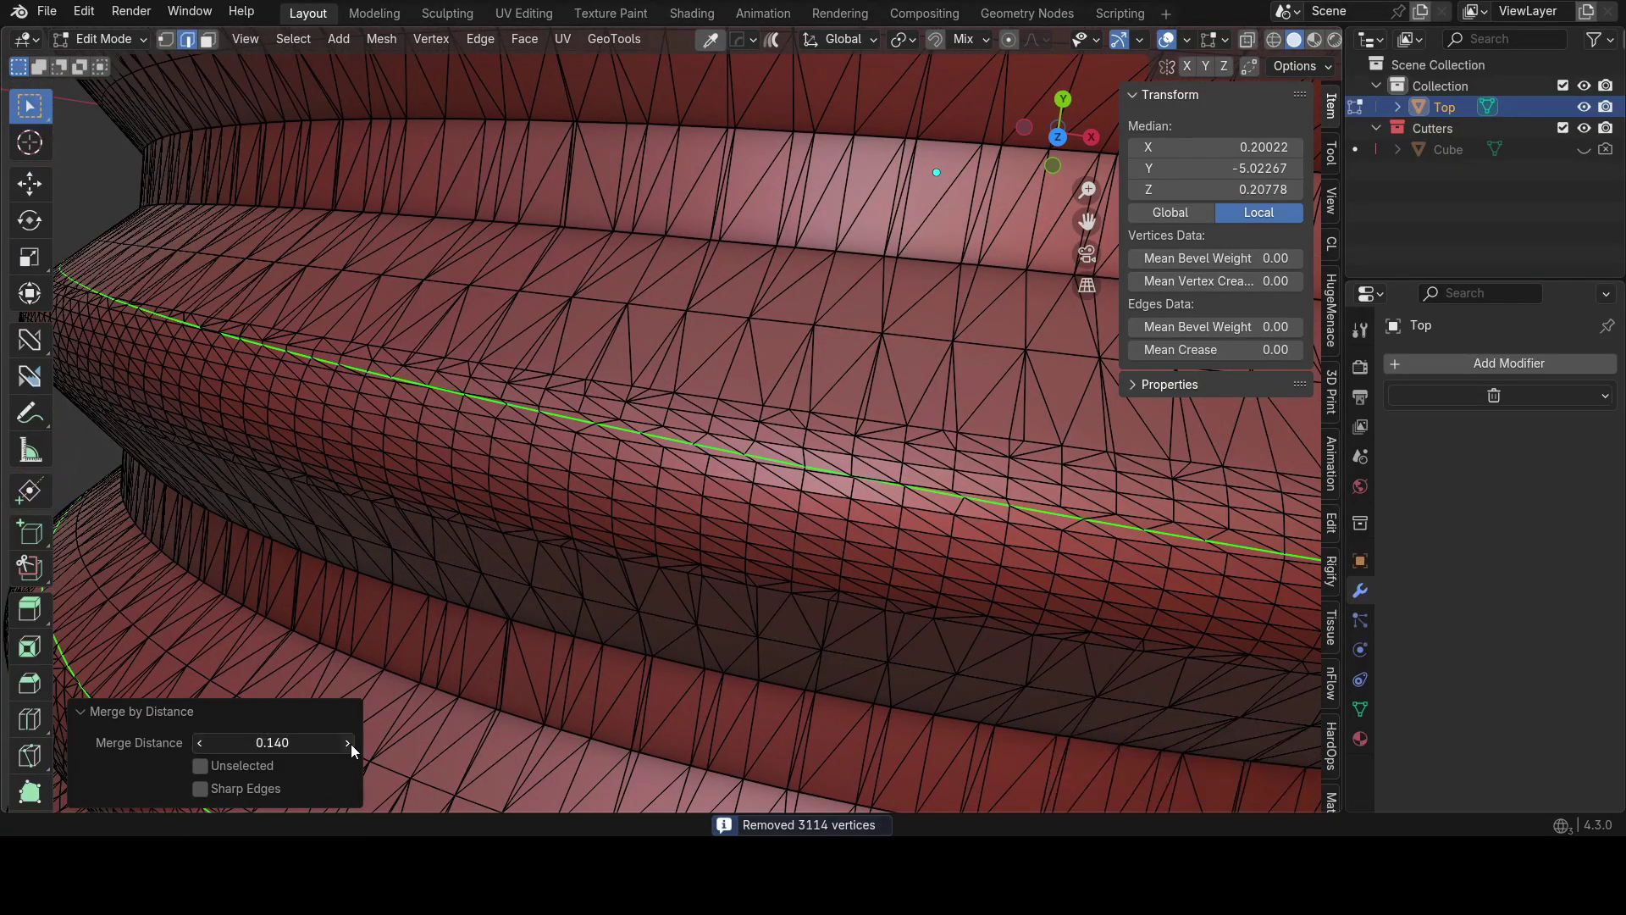
pyautogui.middleClick(587, 536)
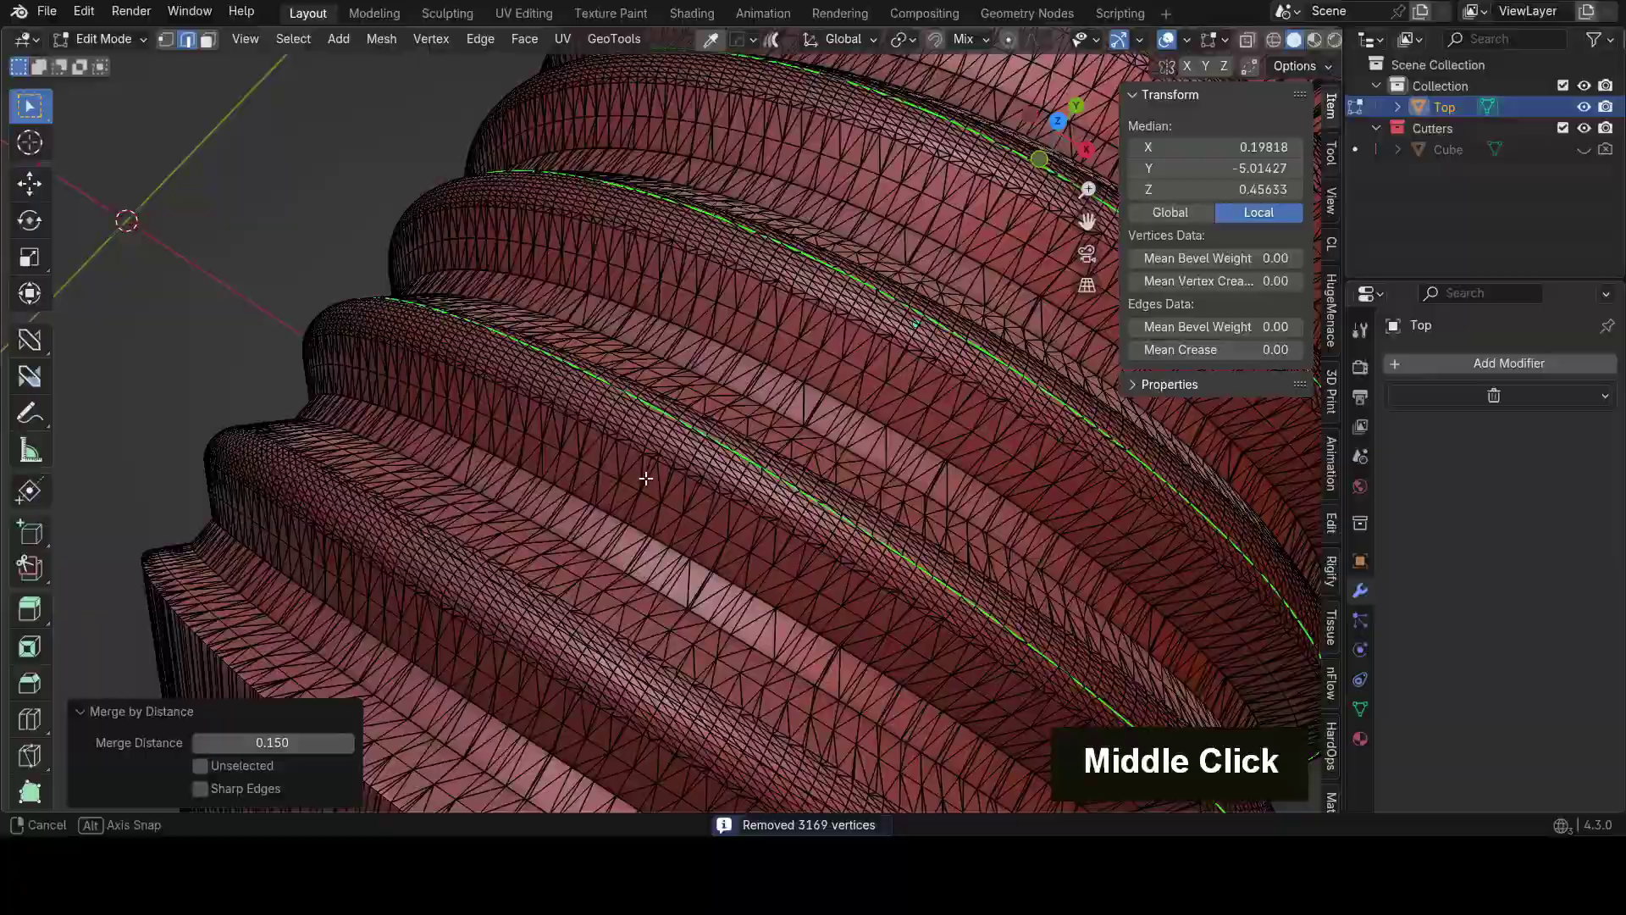
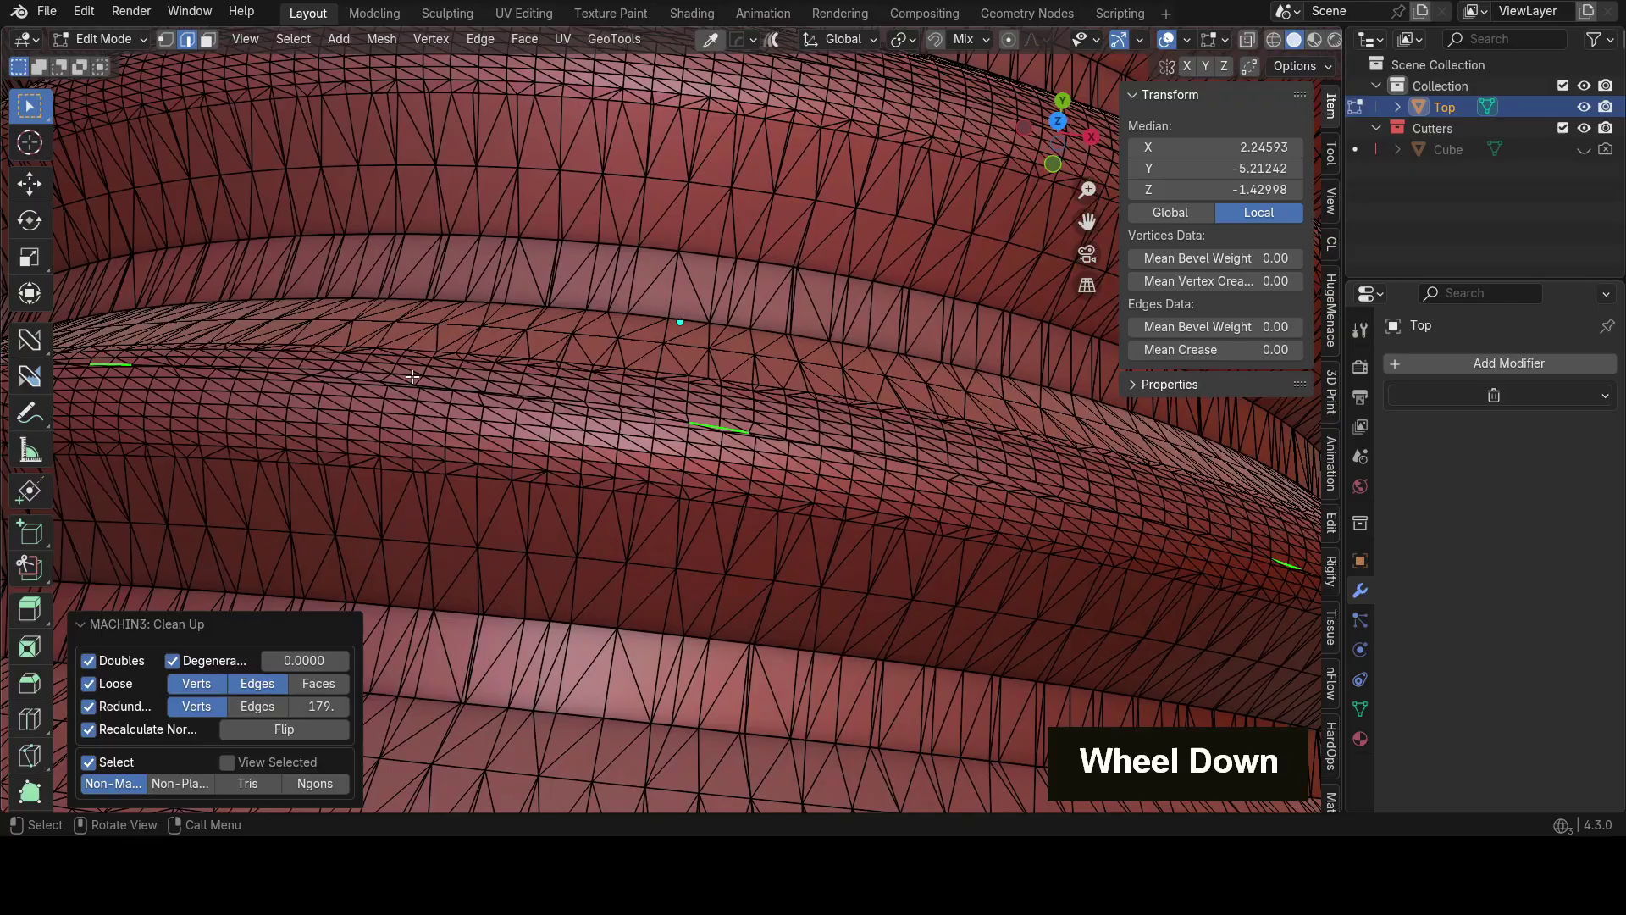
# Step: Inspect the last short open edge fragments and rerun MACHIN3 Clean Up on the mesh
pyautogui.middleClick(426, 365)
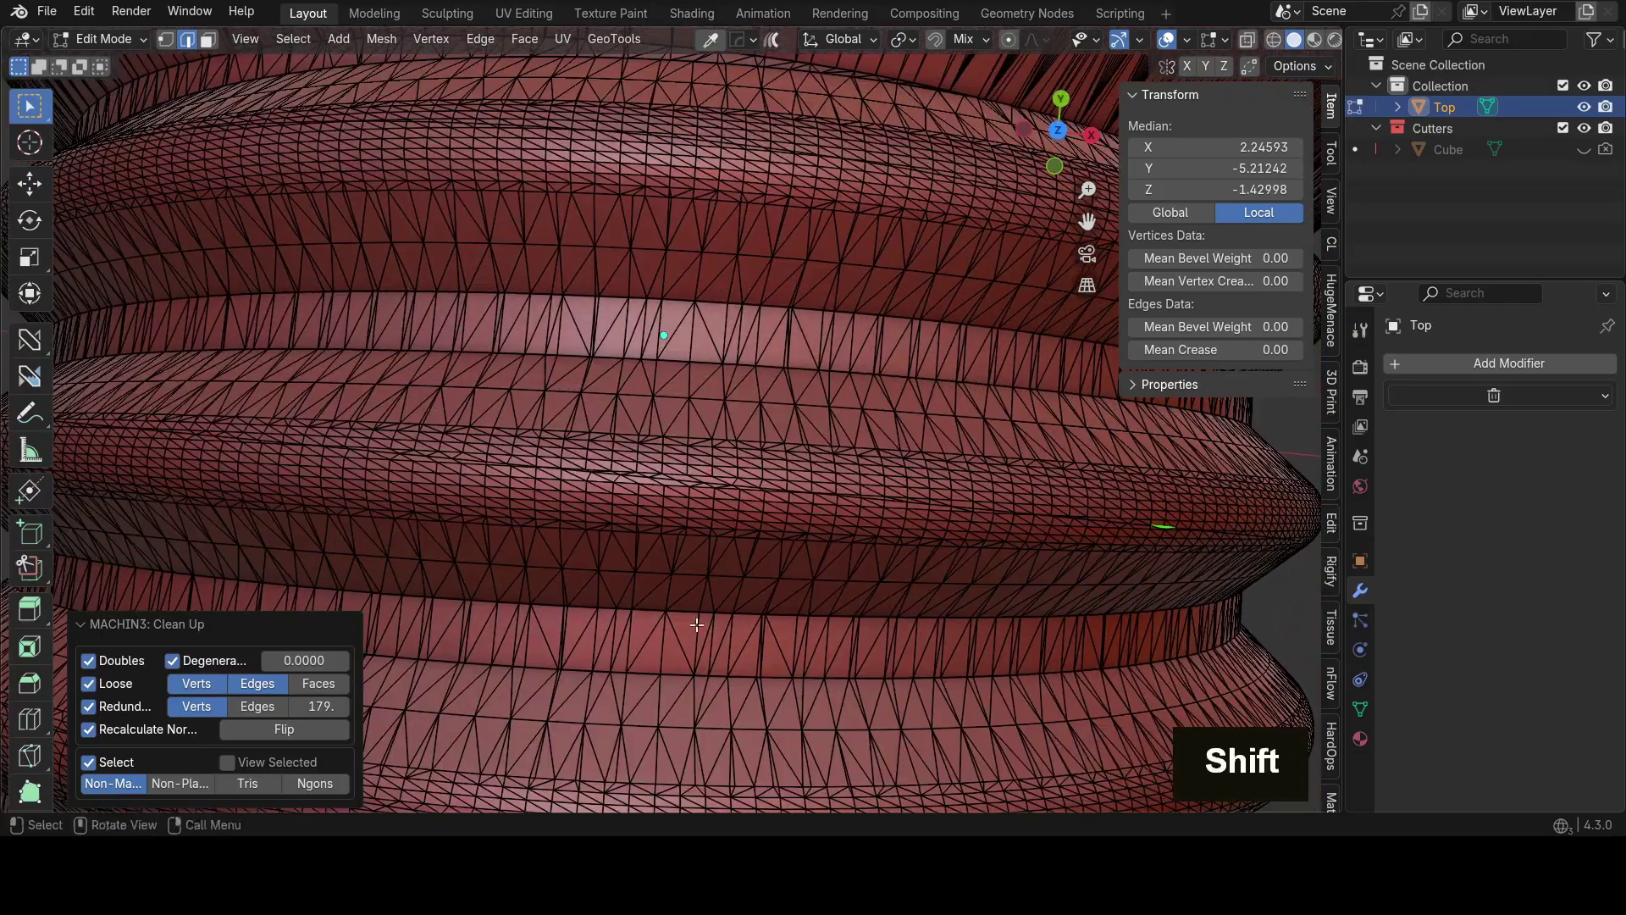
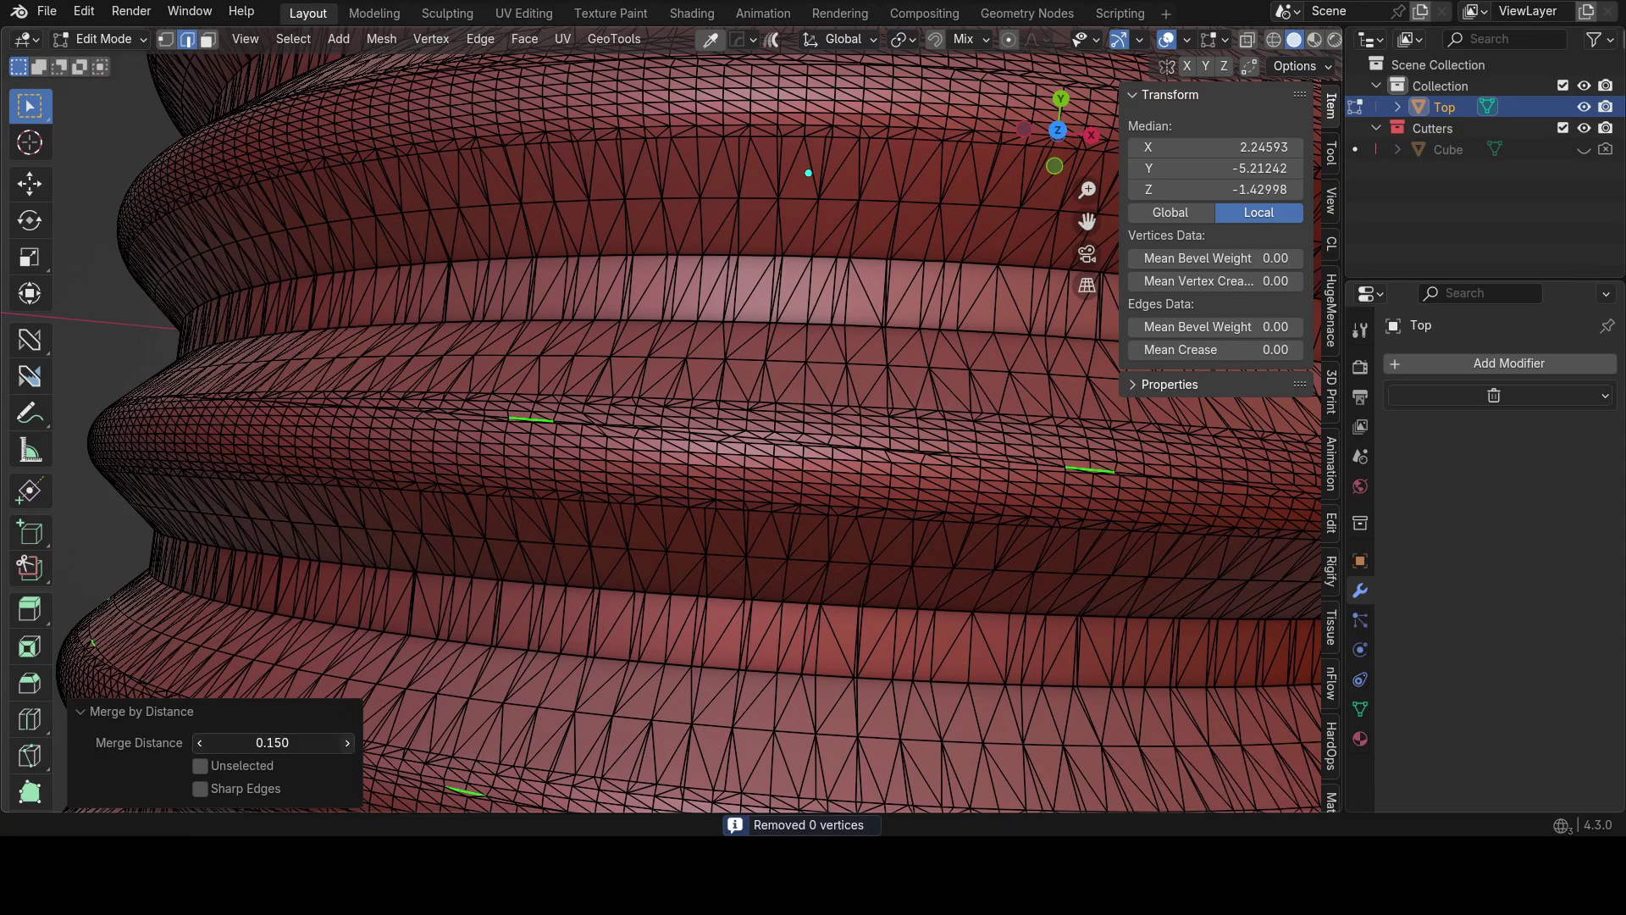
pyautogui.scroll(-3)
pyautogui.middleClick(1043, 469)
pyautogui.middleClick(846, 412)
pyautogui.press('3')
pyautogui.scroll(-3)
# Step: Check the whole threaded shaft and lower threads, then return to Object Mode
pyautogui.middleClick(622, 350)
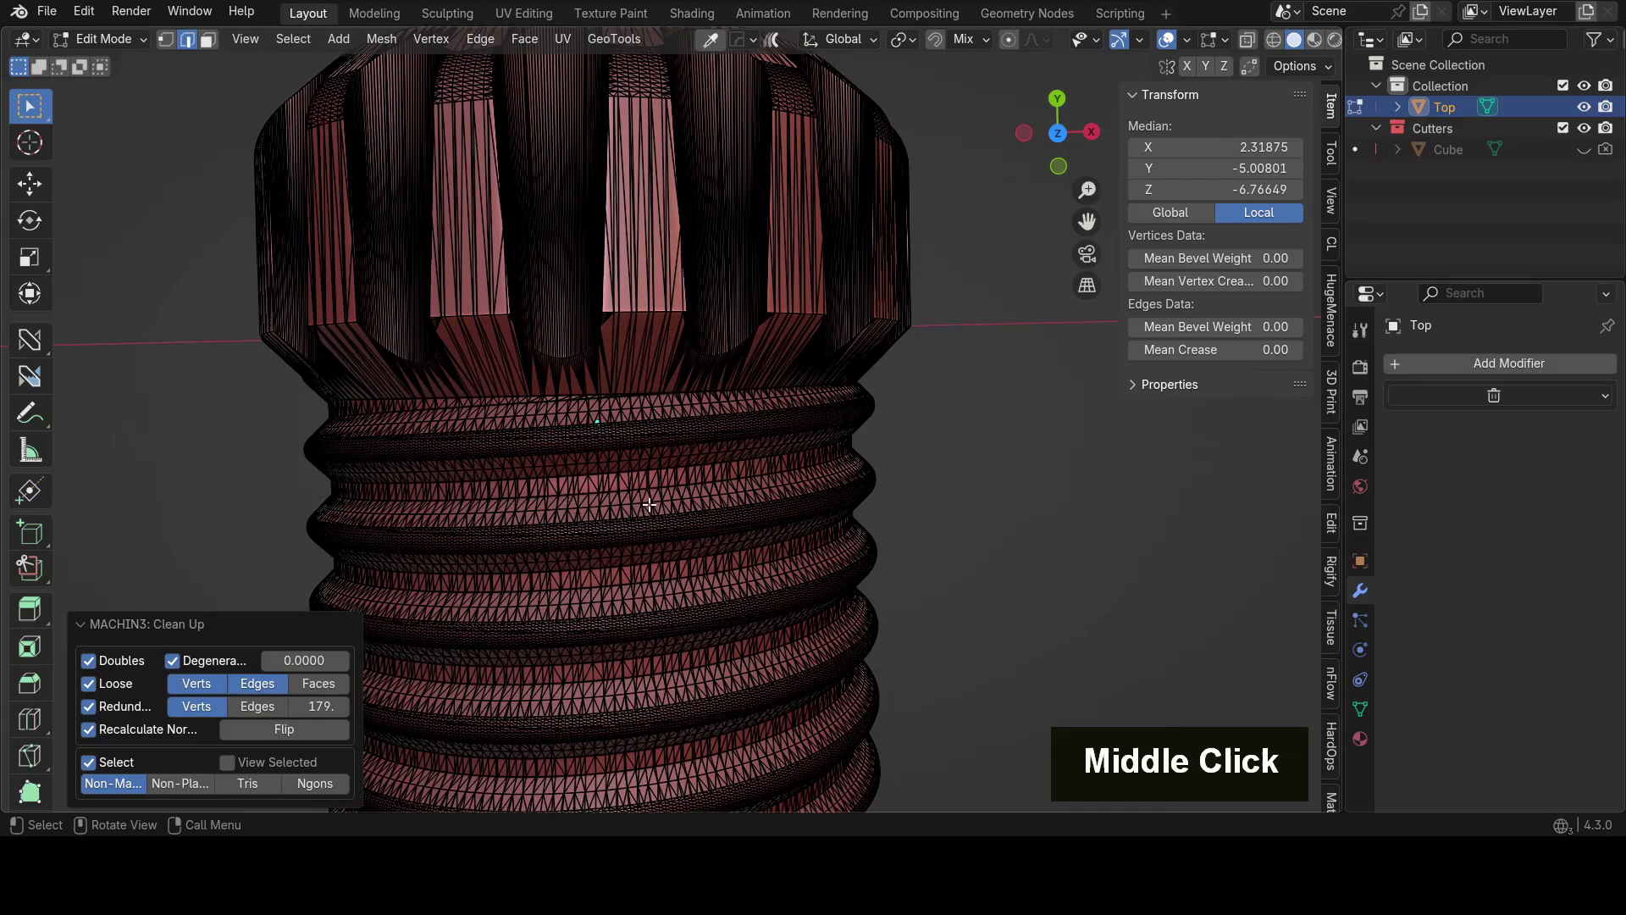
pyautogui.middleClick(660, 564)
pyautogui.scroll(3)
pyautogui.middleClick(601, 374)
pyautogui.scroll(3)
pyautogui.scroll(-3)
pyautogui.middleClick(510, 459)
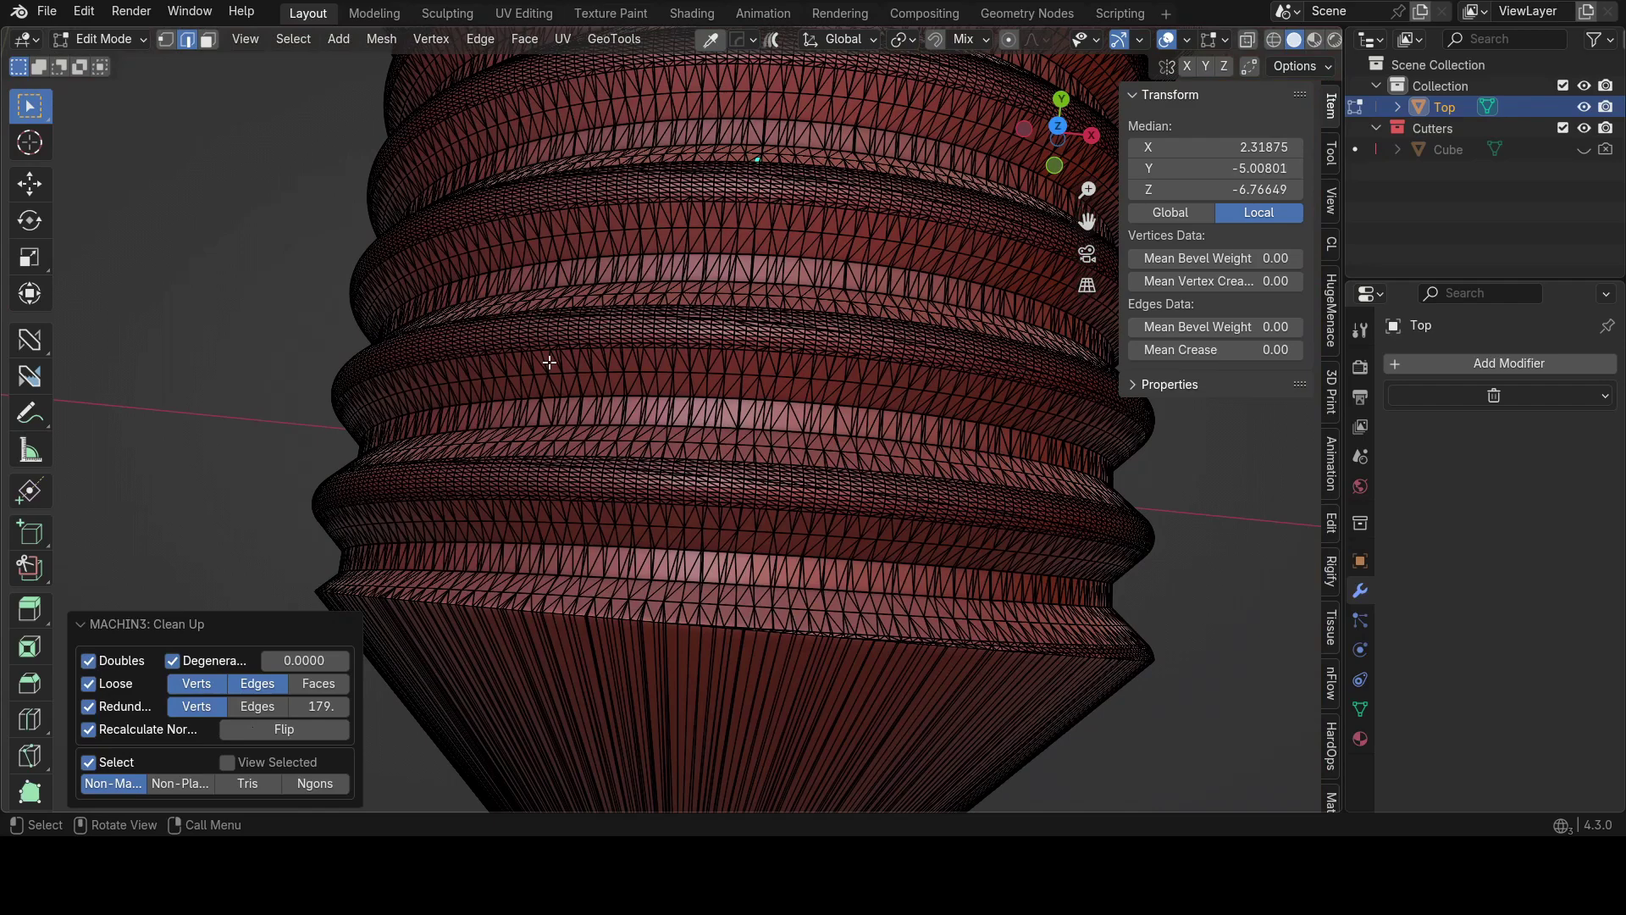
pyautogui.press('Tab')
# Step: Orbit around the cleaned bolt's threaded section in solid shading to review the result
pyautogui.middleClick(636, 260)
pyautogui.middleClick(666, 367)
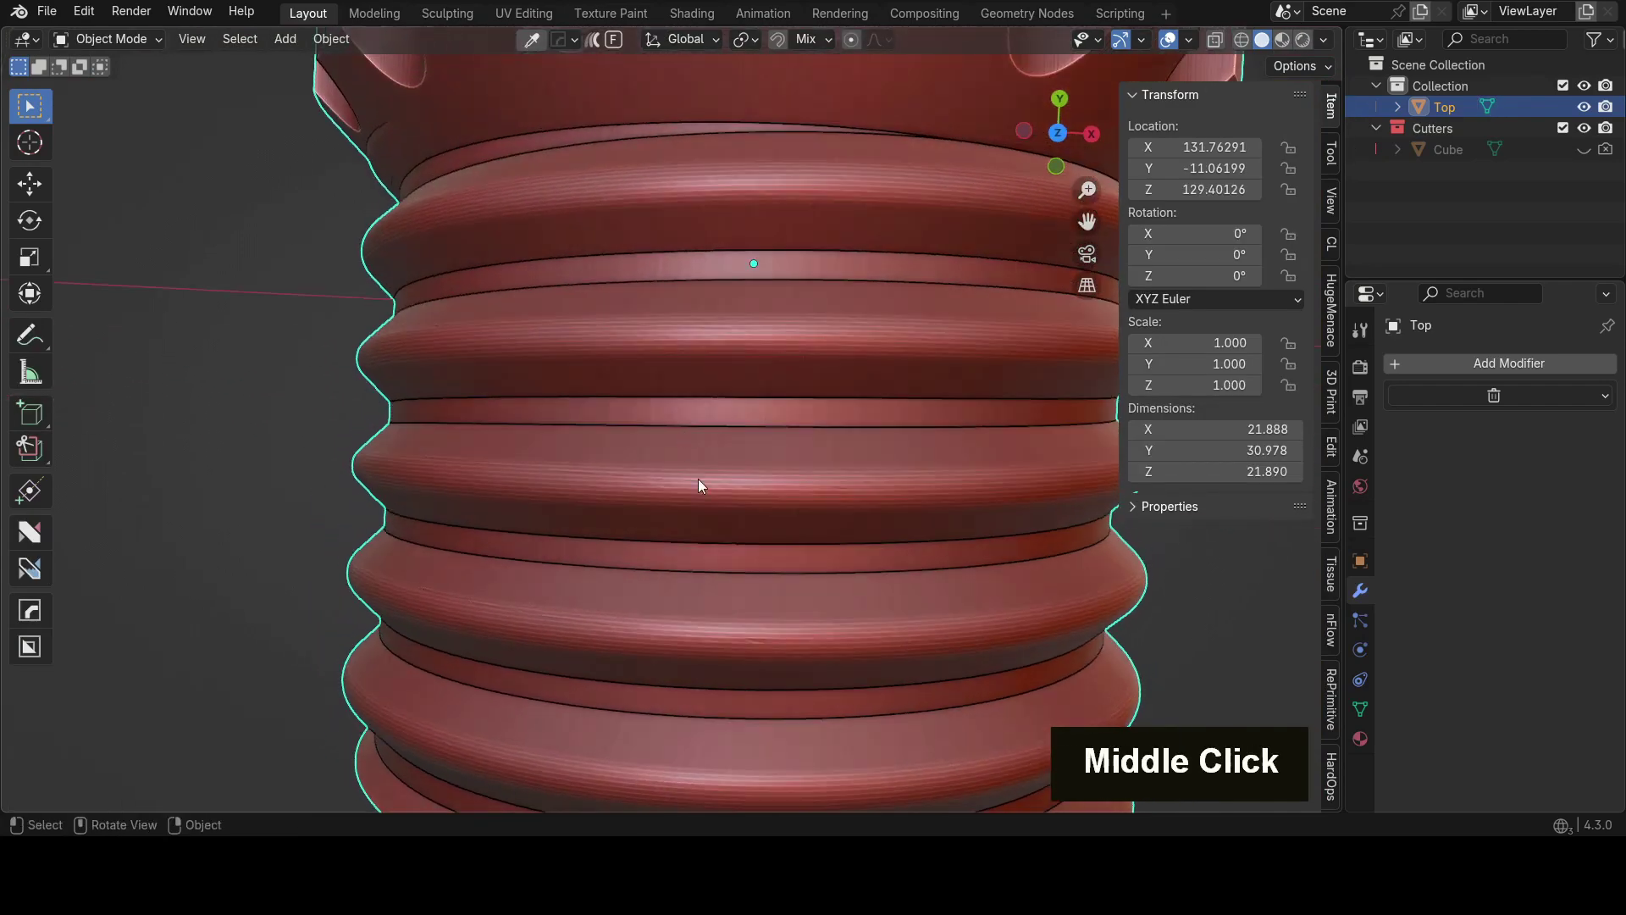
pyautogui.scroll(-3)
pyautogui.middleClick(694, 488)
pyautogui.scroll(-3)
pyautogui.middleClick(722, 372)
pyautogui.scroll(3)
pyautogui.scroll(3)
pyautogui.middleClick(677, 269)
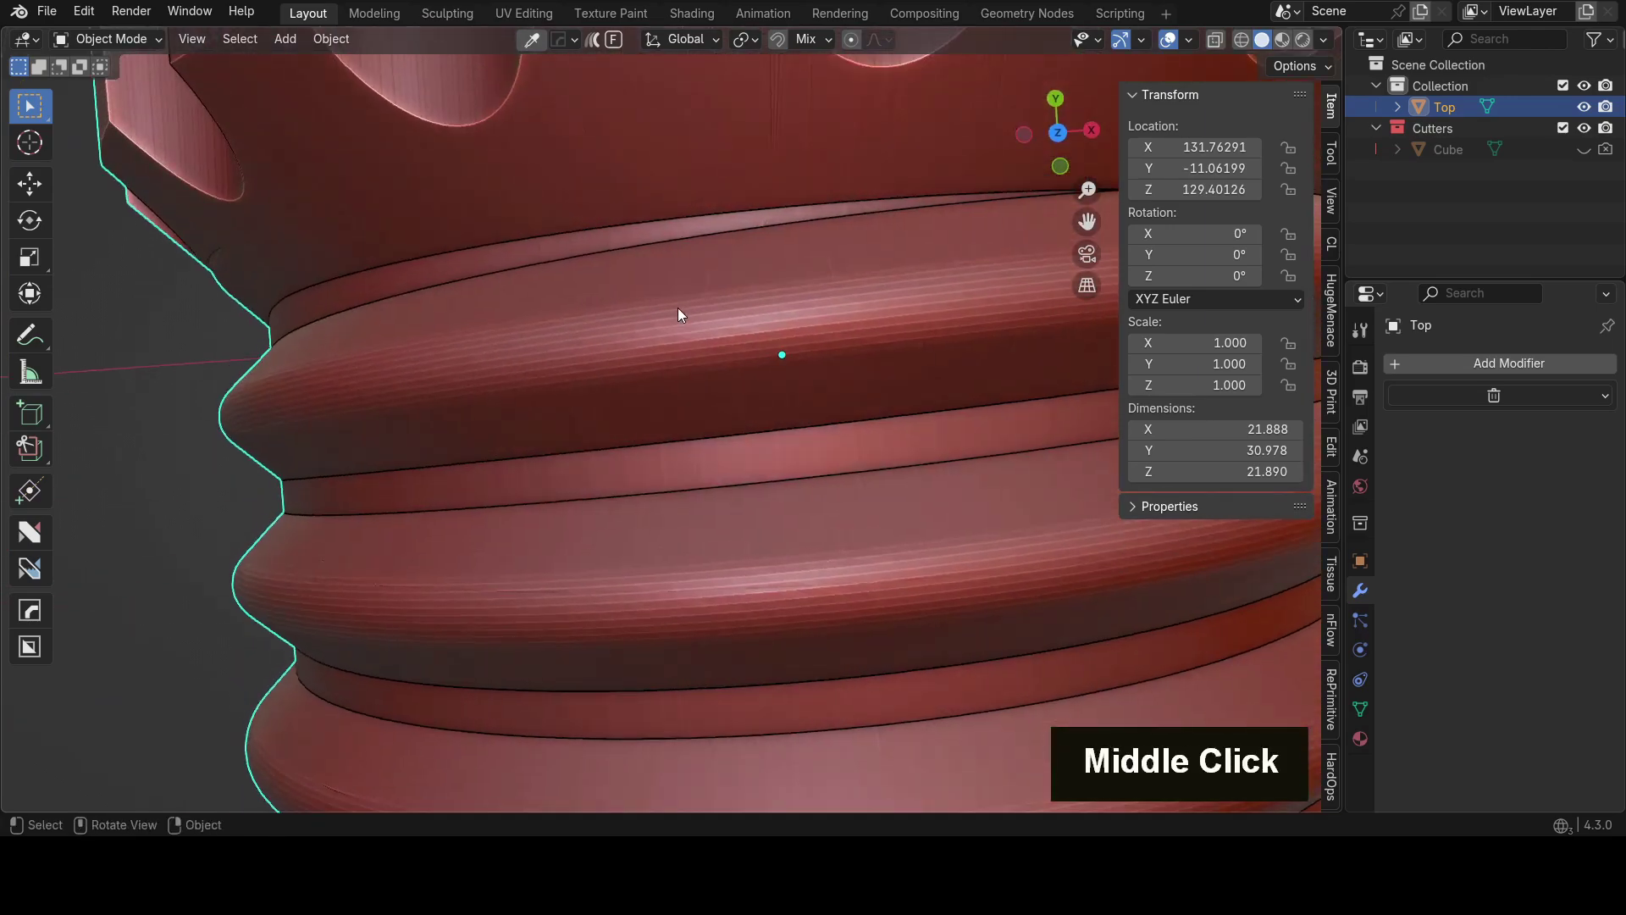
pyautogui.scroll(-3)
pyautogui.middleClick(671, 432)
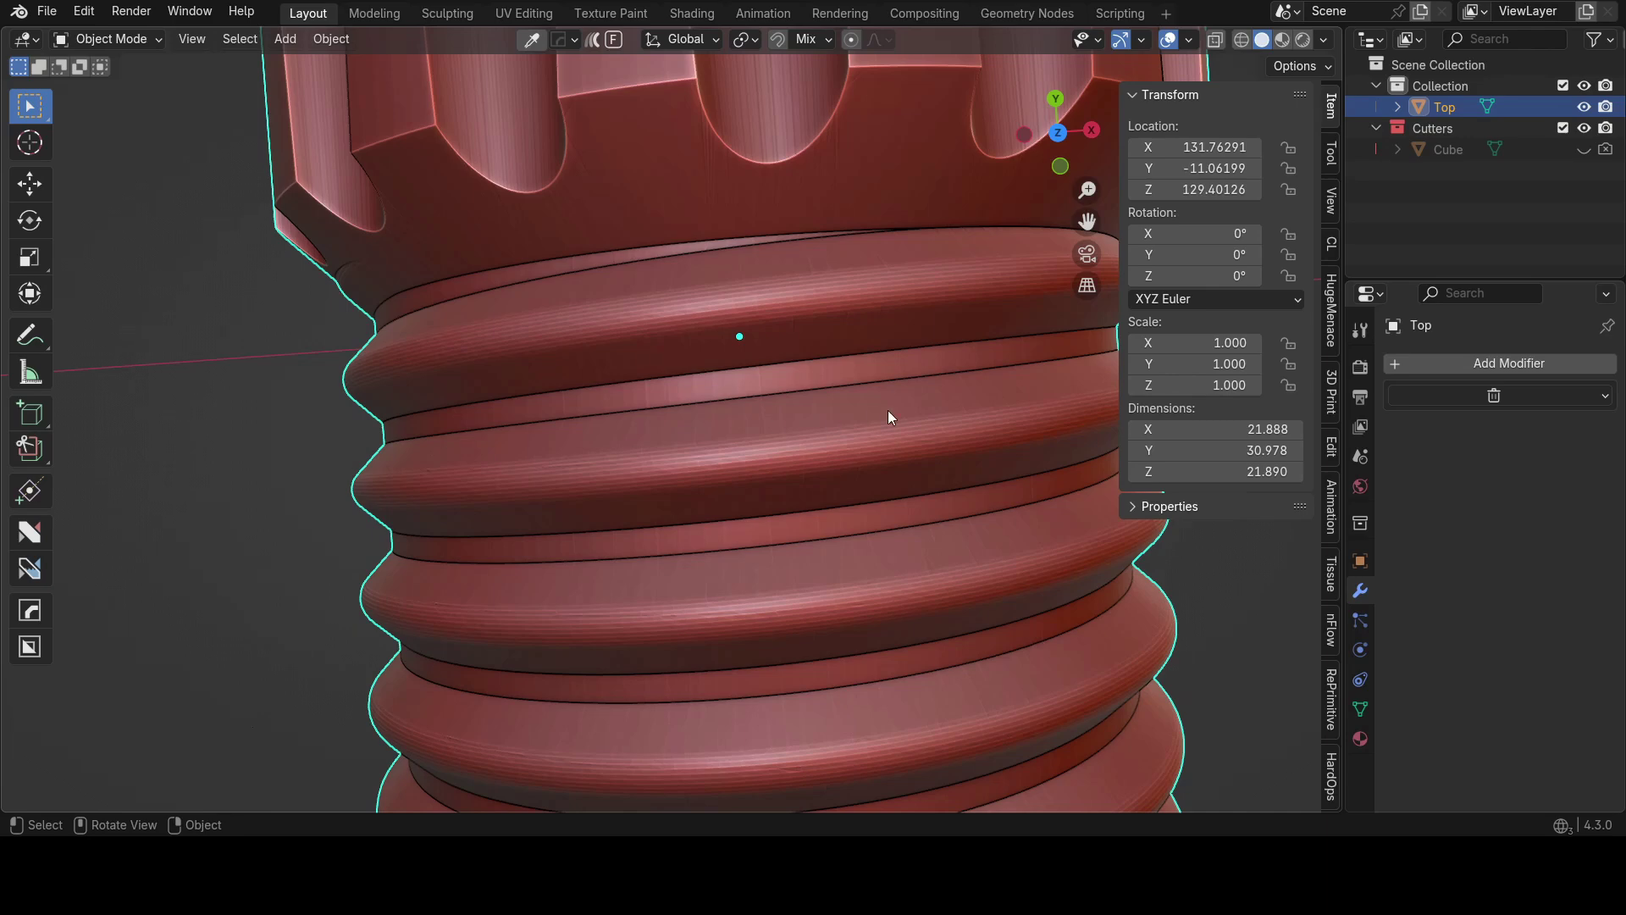
pyautogui.scroll(-3)
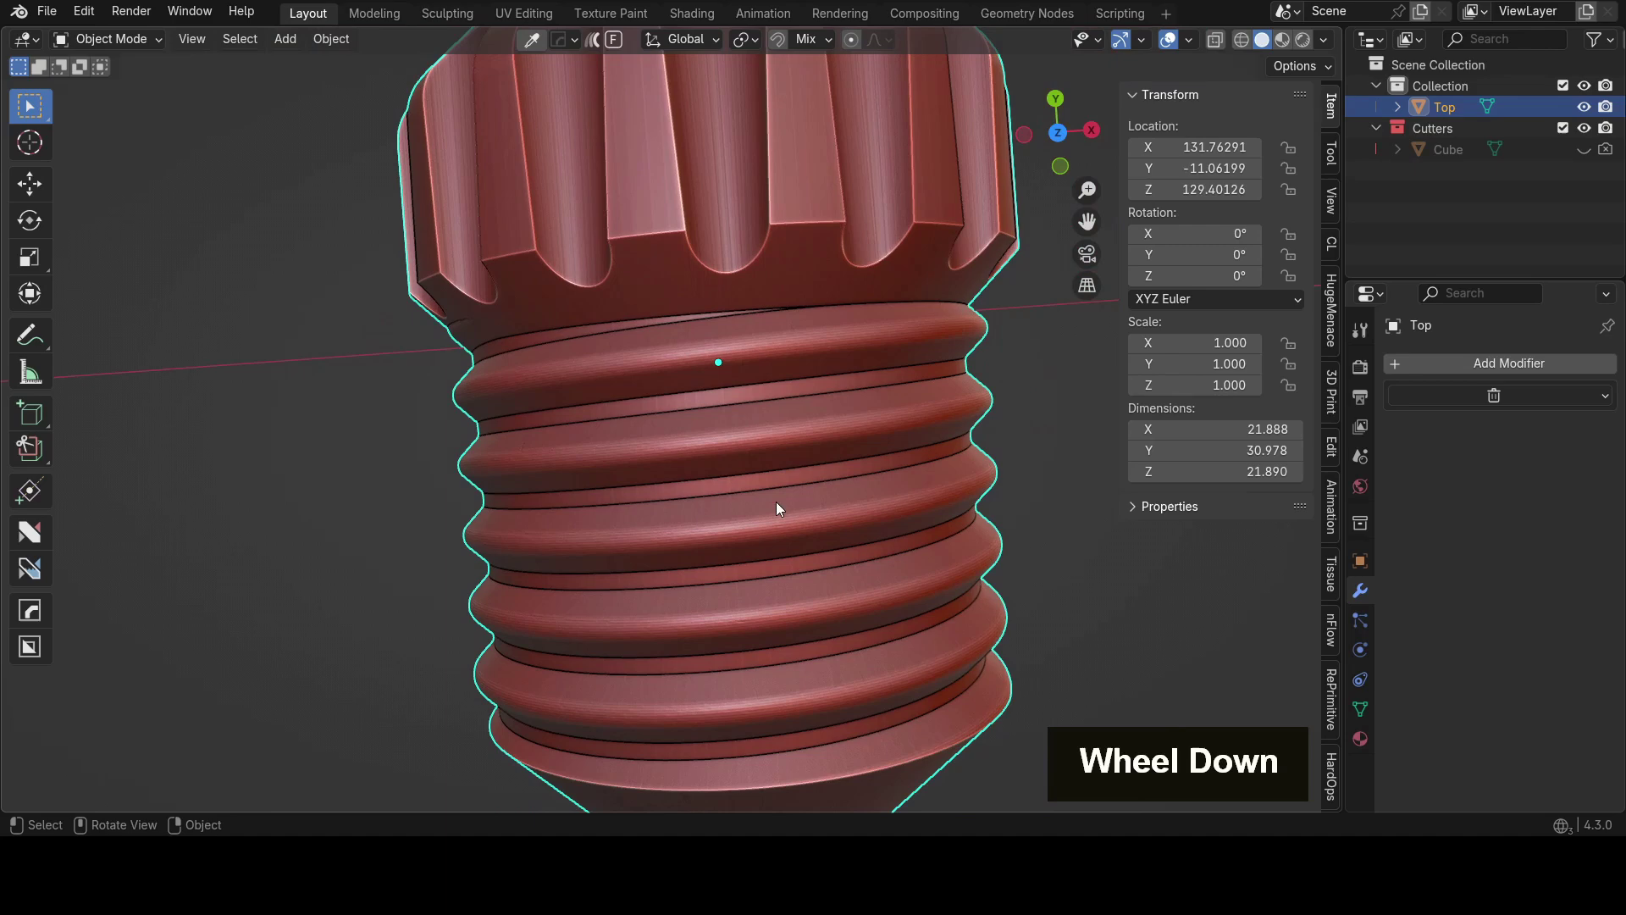
pyautogui.scroll(3)
pyautogui.middleClick(804, 465)
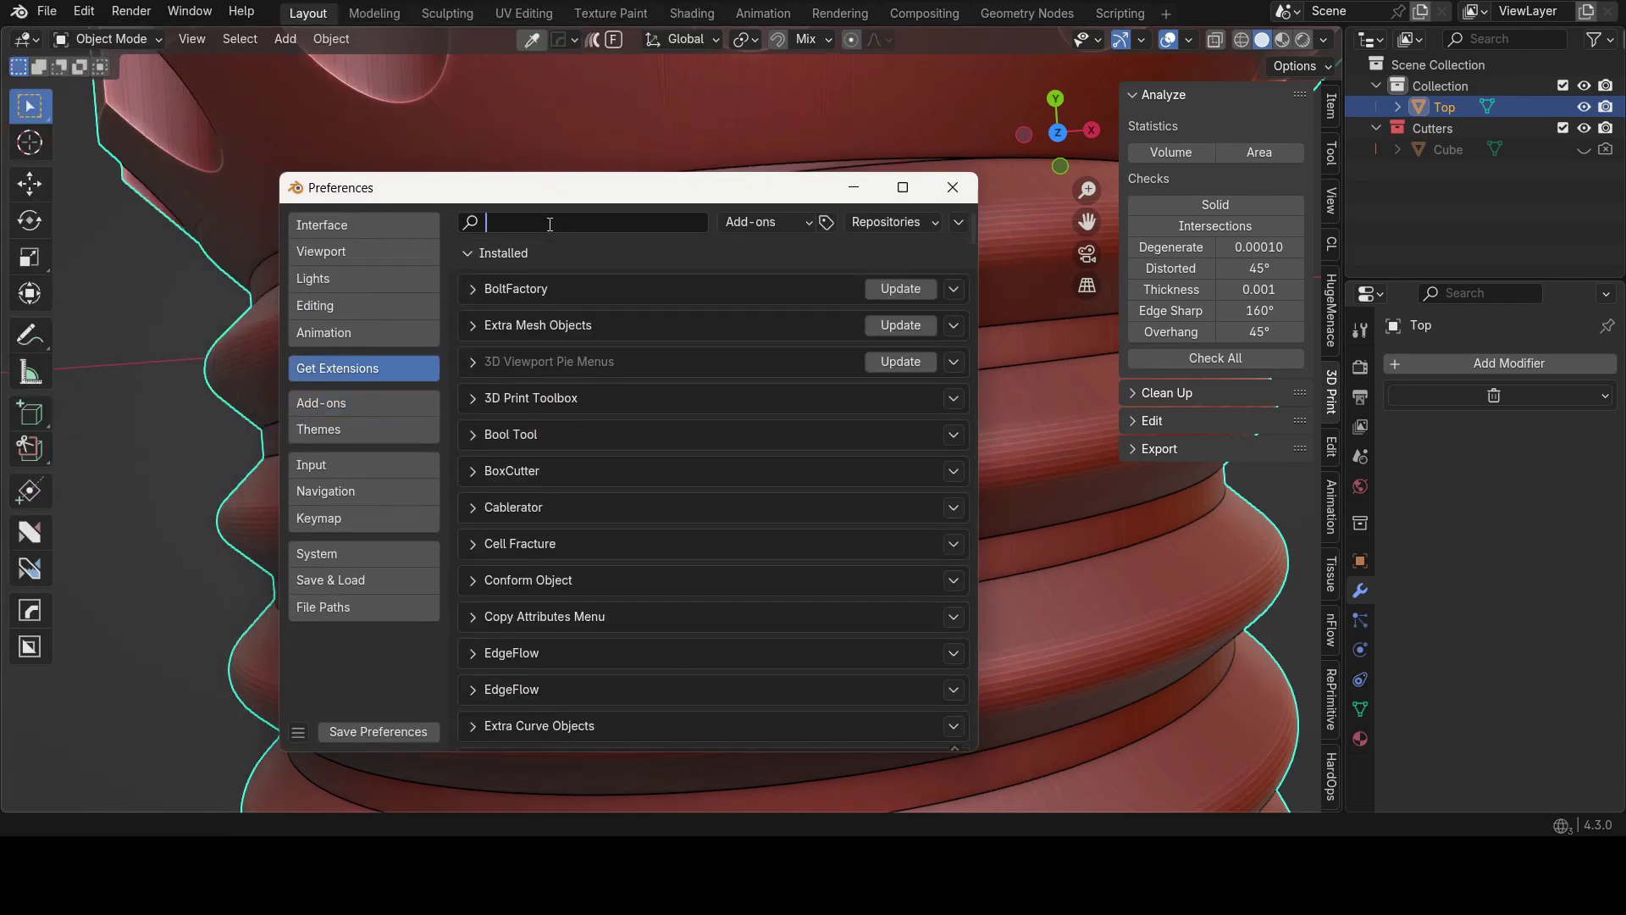
pyautogui.press('3')
pyautogui.press('d')
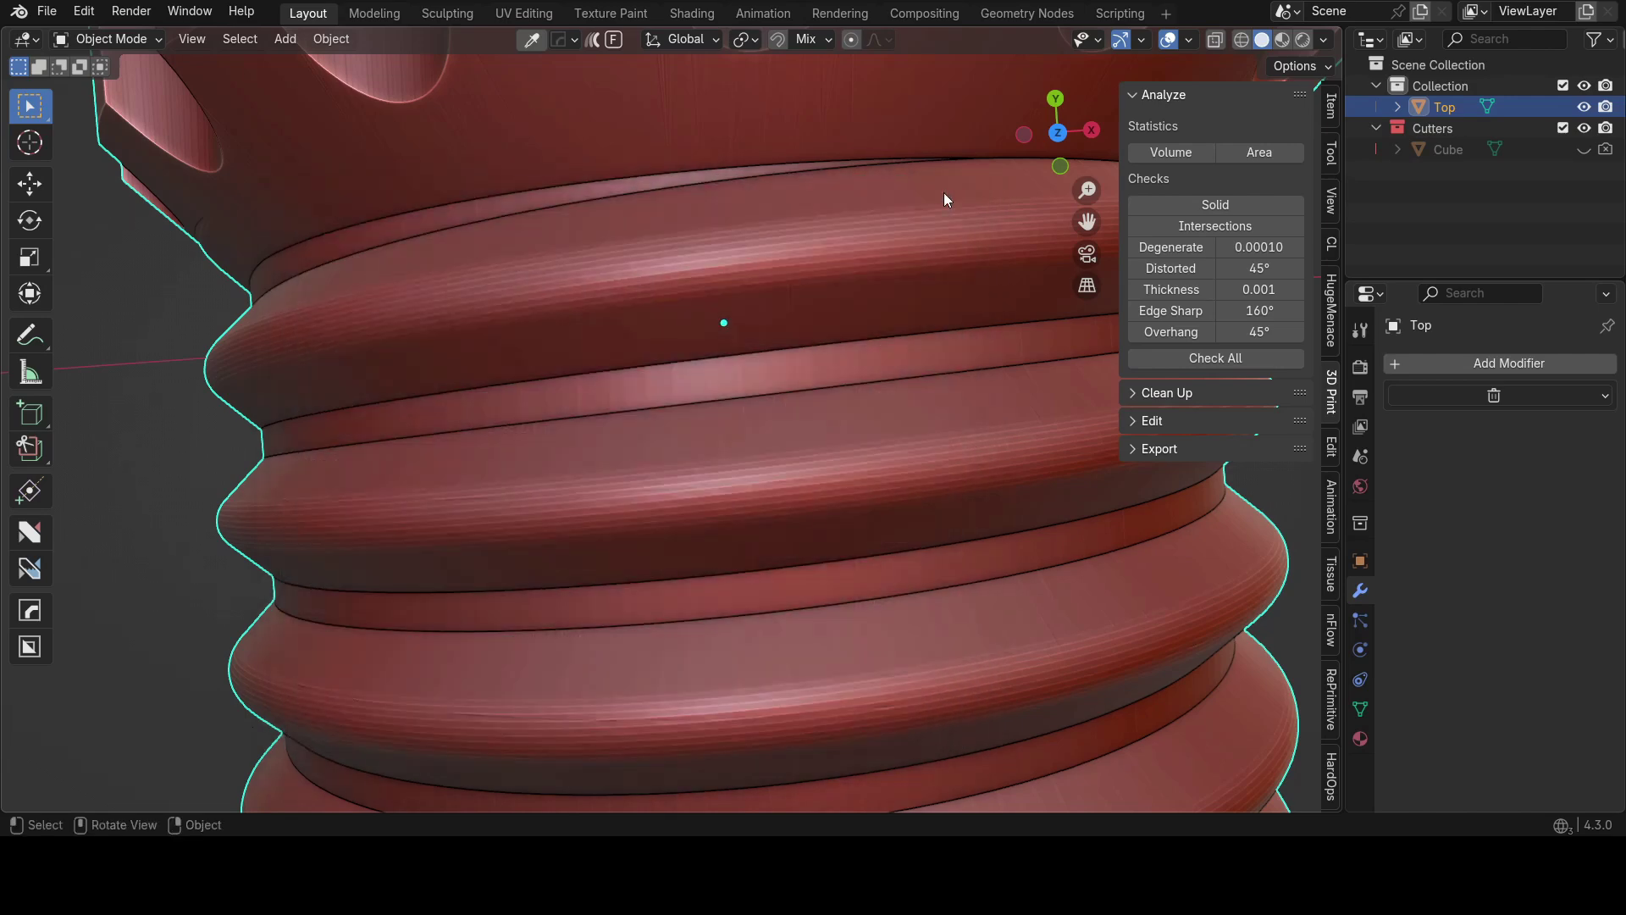
# Step: Enter Edit Mode in vertex select and orbit toward the 18 flagged non-manifold edges
pyautogui.middleClick(701, 440)
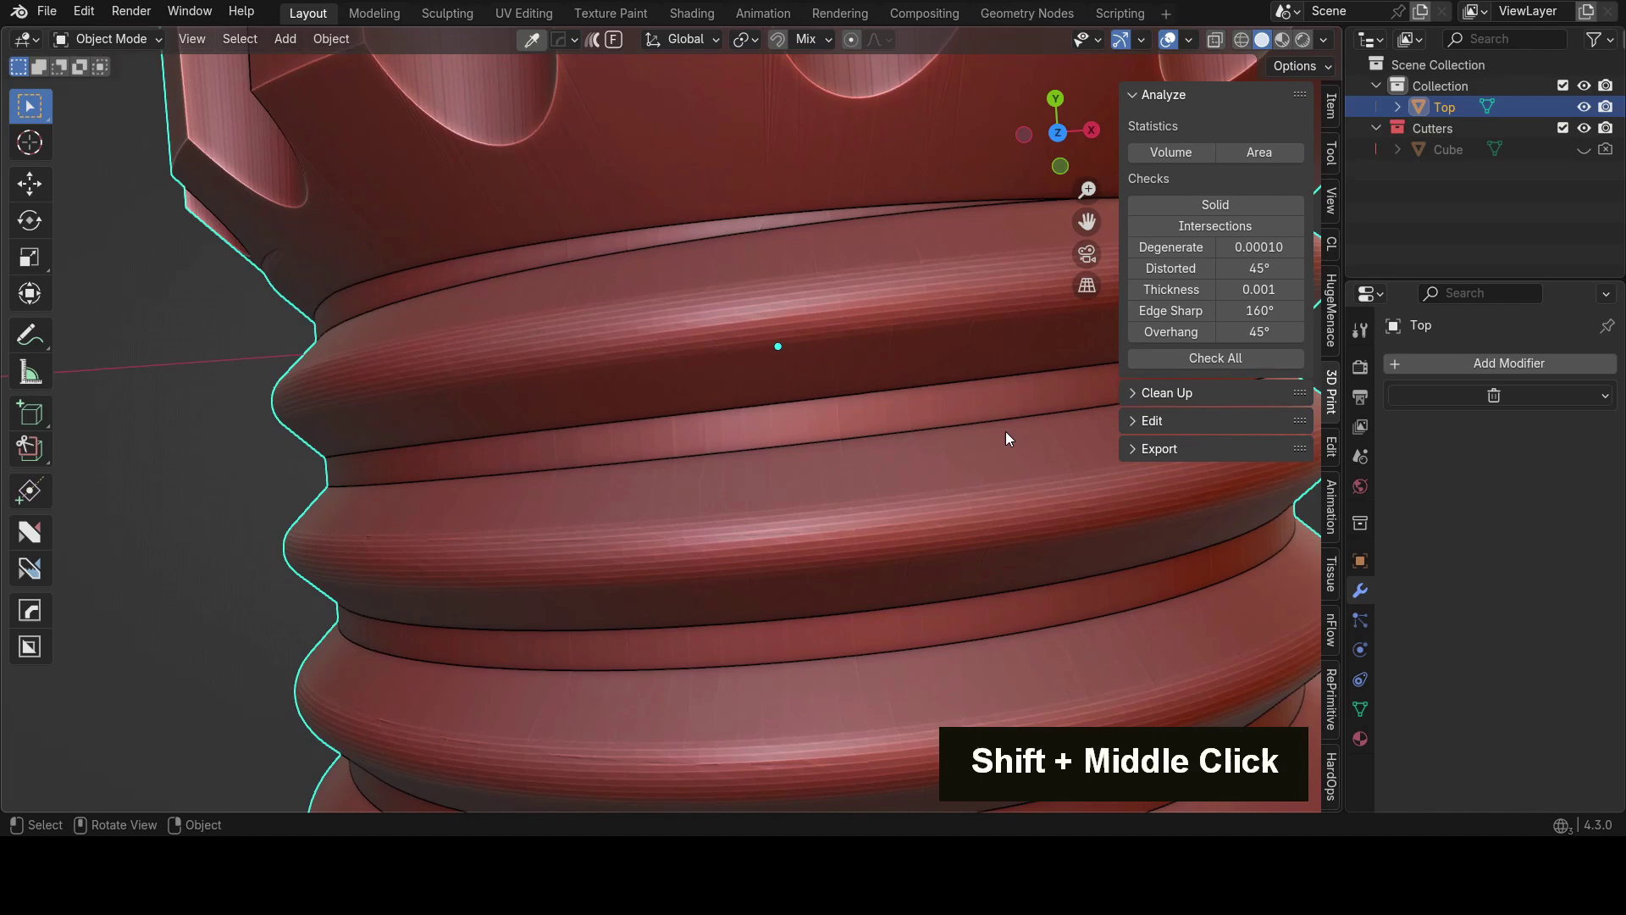
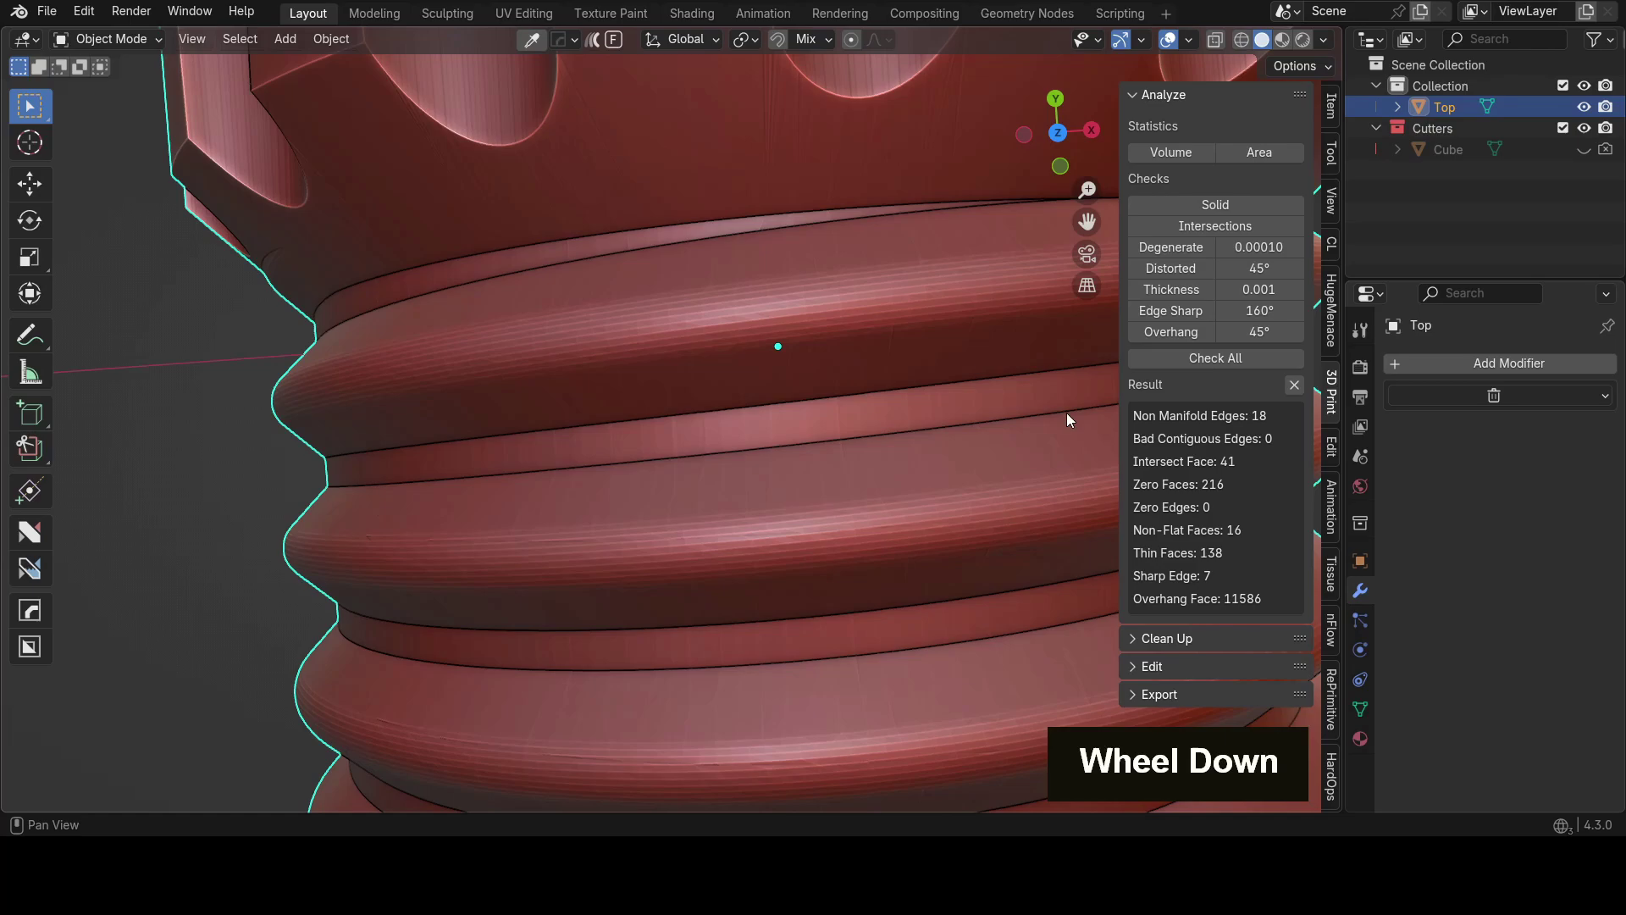
pyautogui.press('Tab')
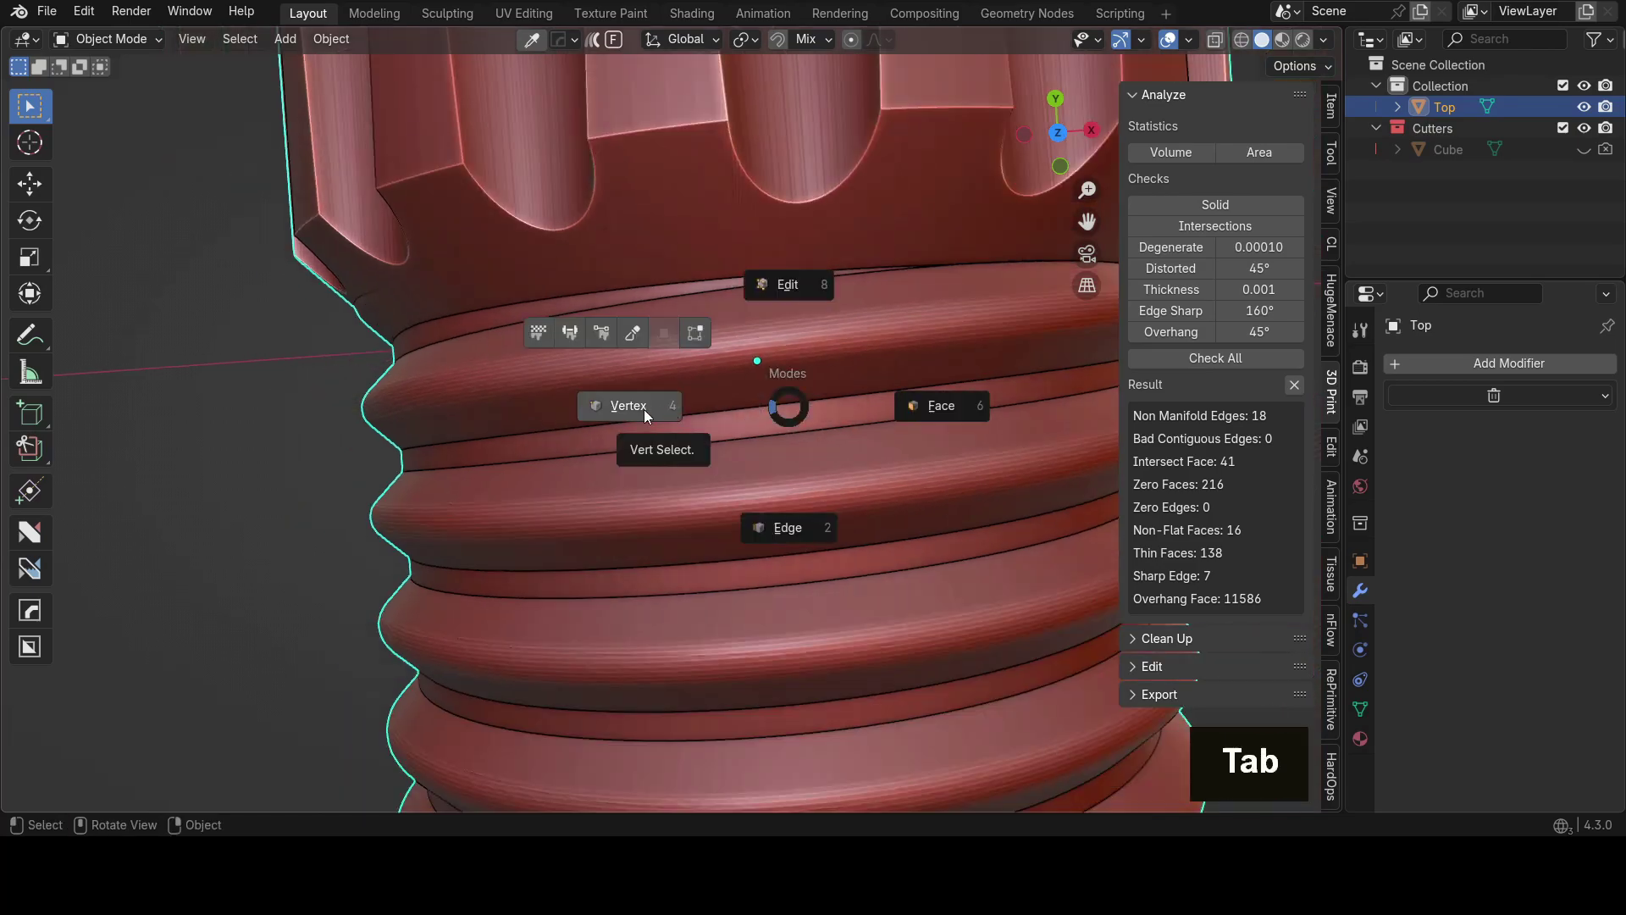
pyautogui.scroll(-3)
pyautogui.press('shift+z')
pyautogui.middleClick(962, 535)
pyautogui.scroll(3)
pyautogui.middleClick(915, 386)
pyautogui.scroll(3)
pyautogui.middleClick(872, 406)
pyautogui.scroll(3)
pyautogui.middleClick(668, 303)
# Step: Zoom in and orbit around the selected problem edges for close inspection
pyautogui.press('shift+z')
pyautogui.scroll(3)
pyautogui.middleClick(608, 277)
pyautogui.scroll(3)
pyautogui.middleClick(667, 294)
pyautogui.press('Tab')
pyautogui.middleClick(640, 339)
pyautogui.middleClick(692, 293)
# Step: Pick two stray vertices at the first open seam and merge them with Smart Vert
pyautogui.scroll(-3)
pyautogui.middleClick(701, 453)
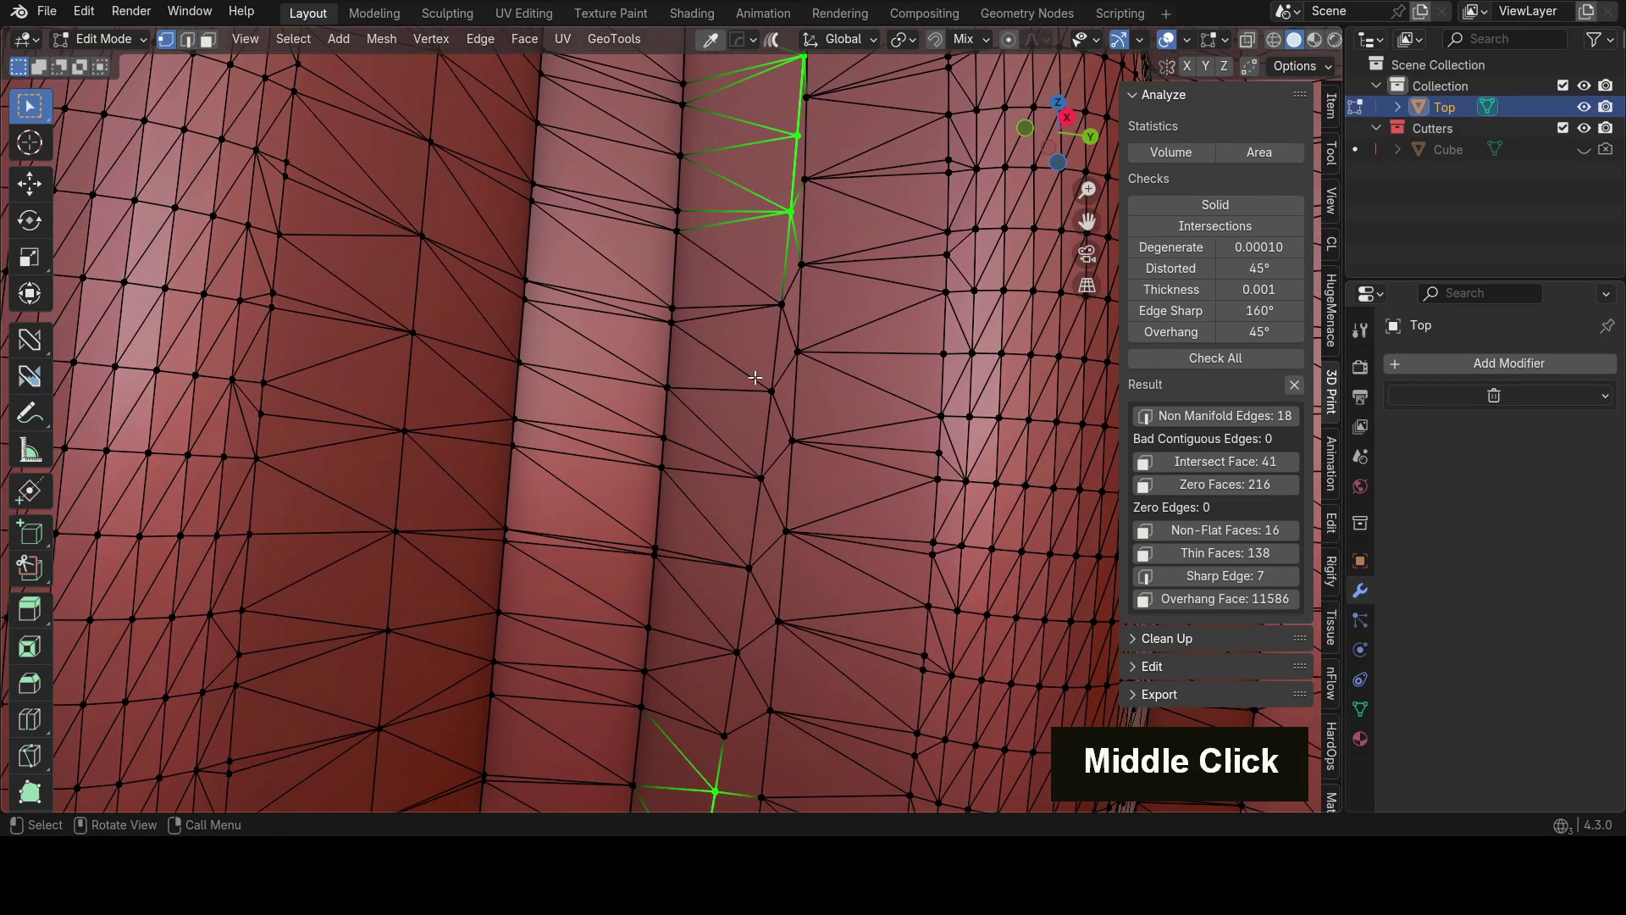
pyautogui.middleClick(762, 380)
pyautogui.scroll(3)
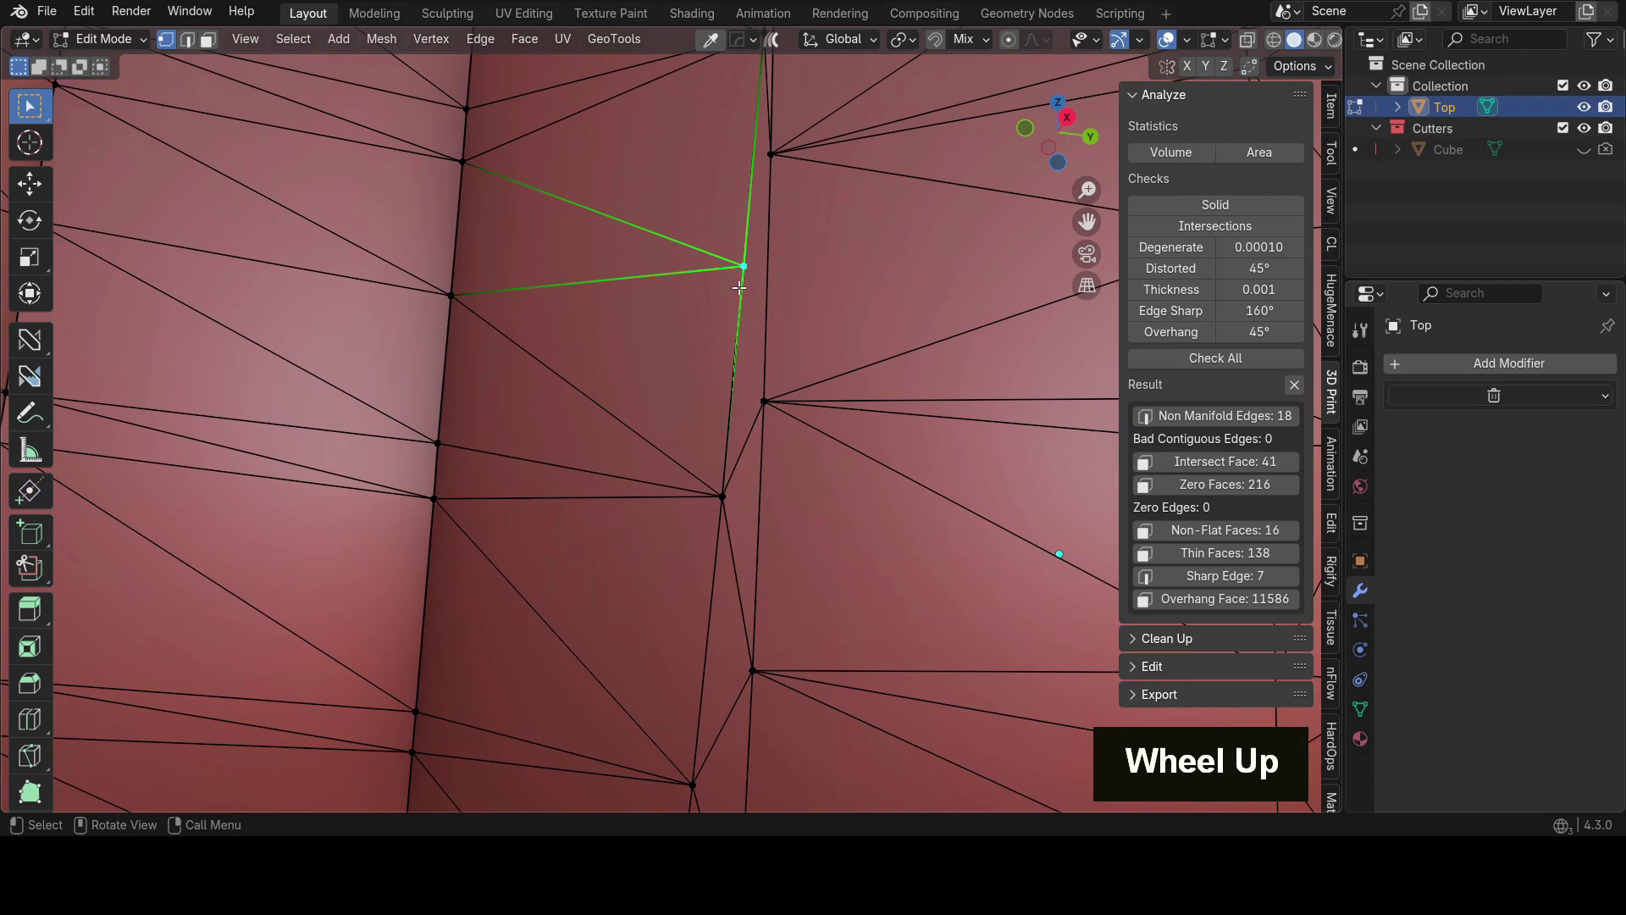
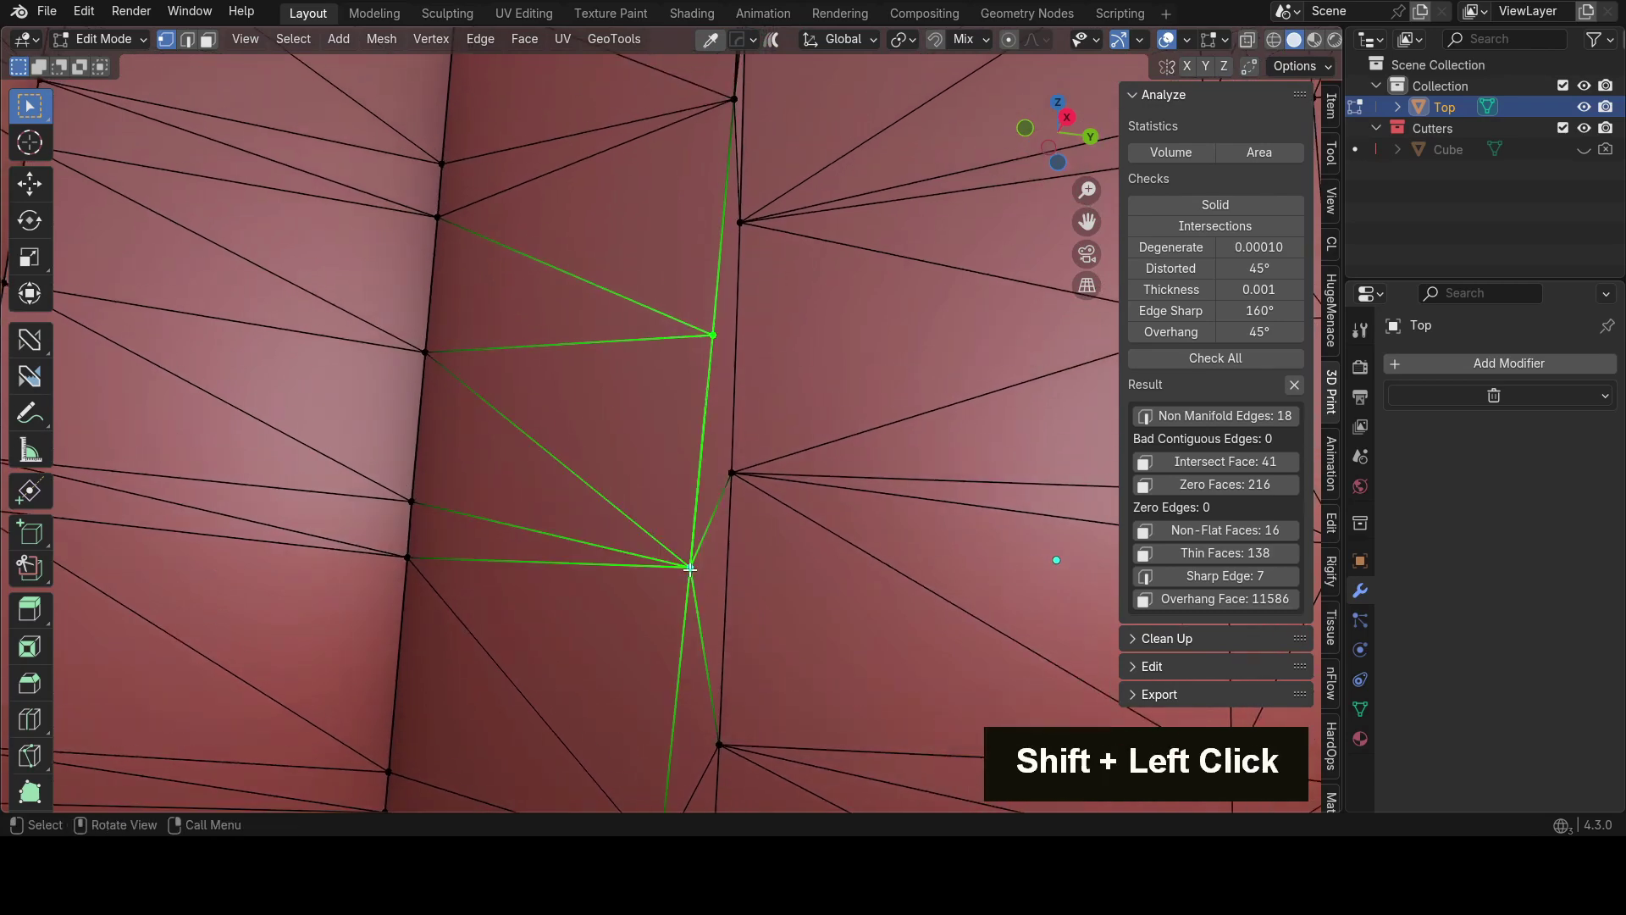
pyautogui.press('m')
pyautogui.middleClick(742, 243)
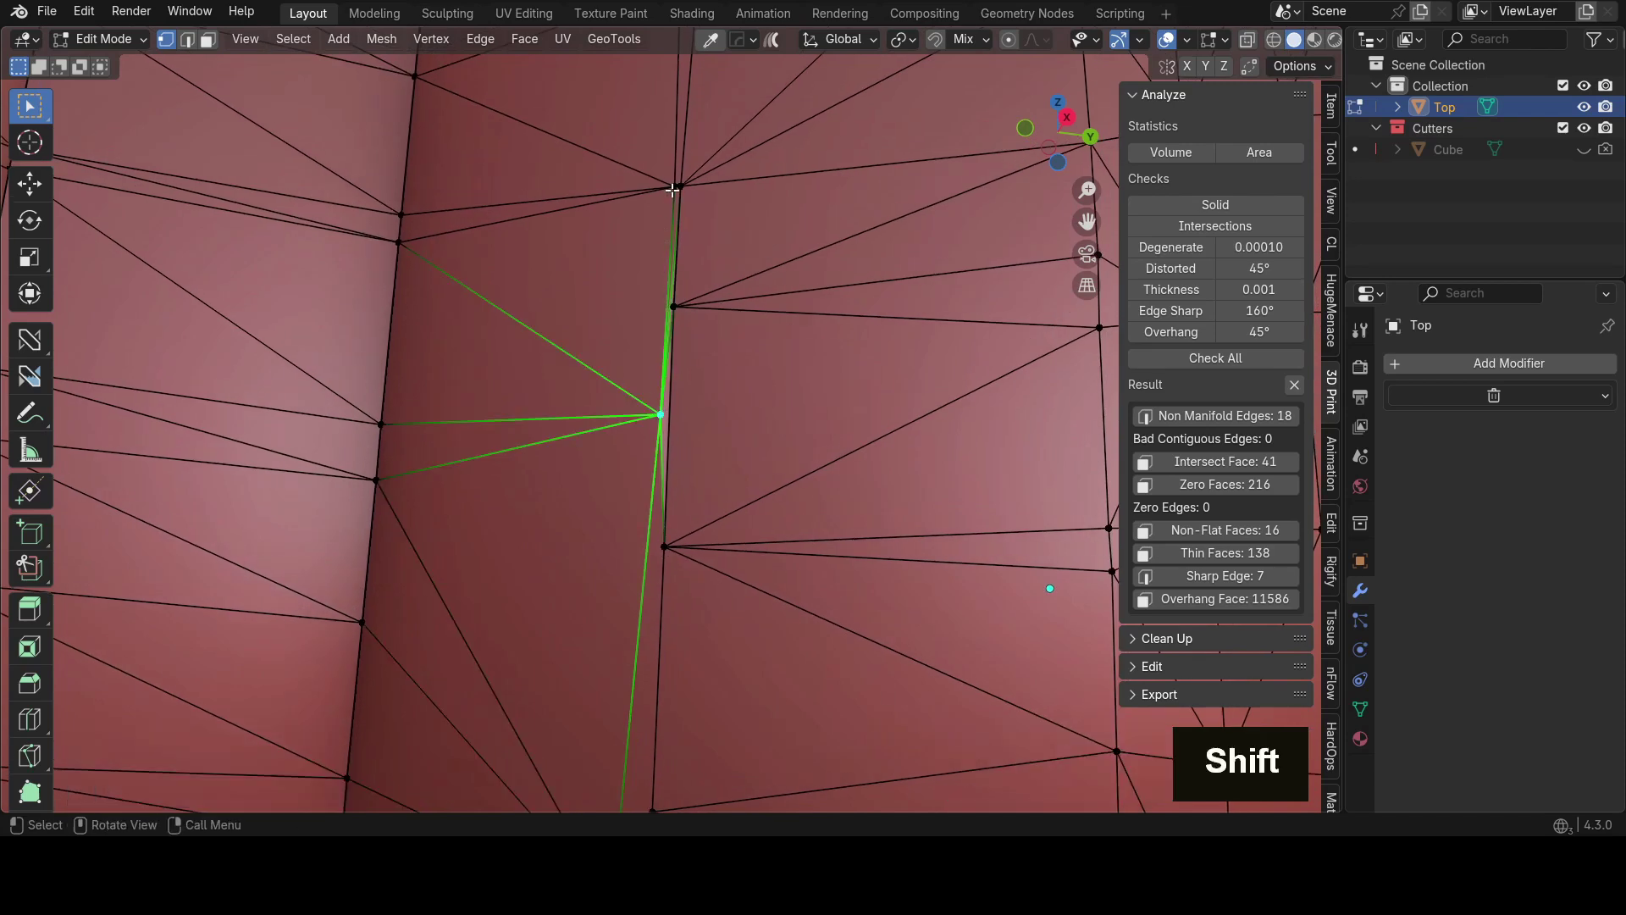
pyautogui.click(684, 185)
pyautogui.press('1')
pyautogui.click(673, 301)
pyautogui.press('1')
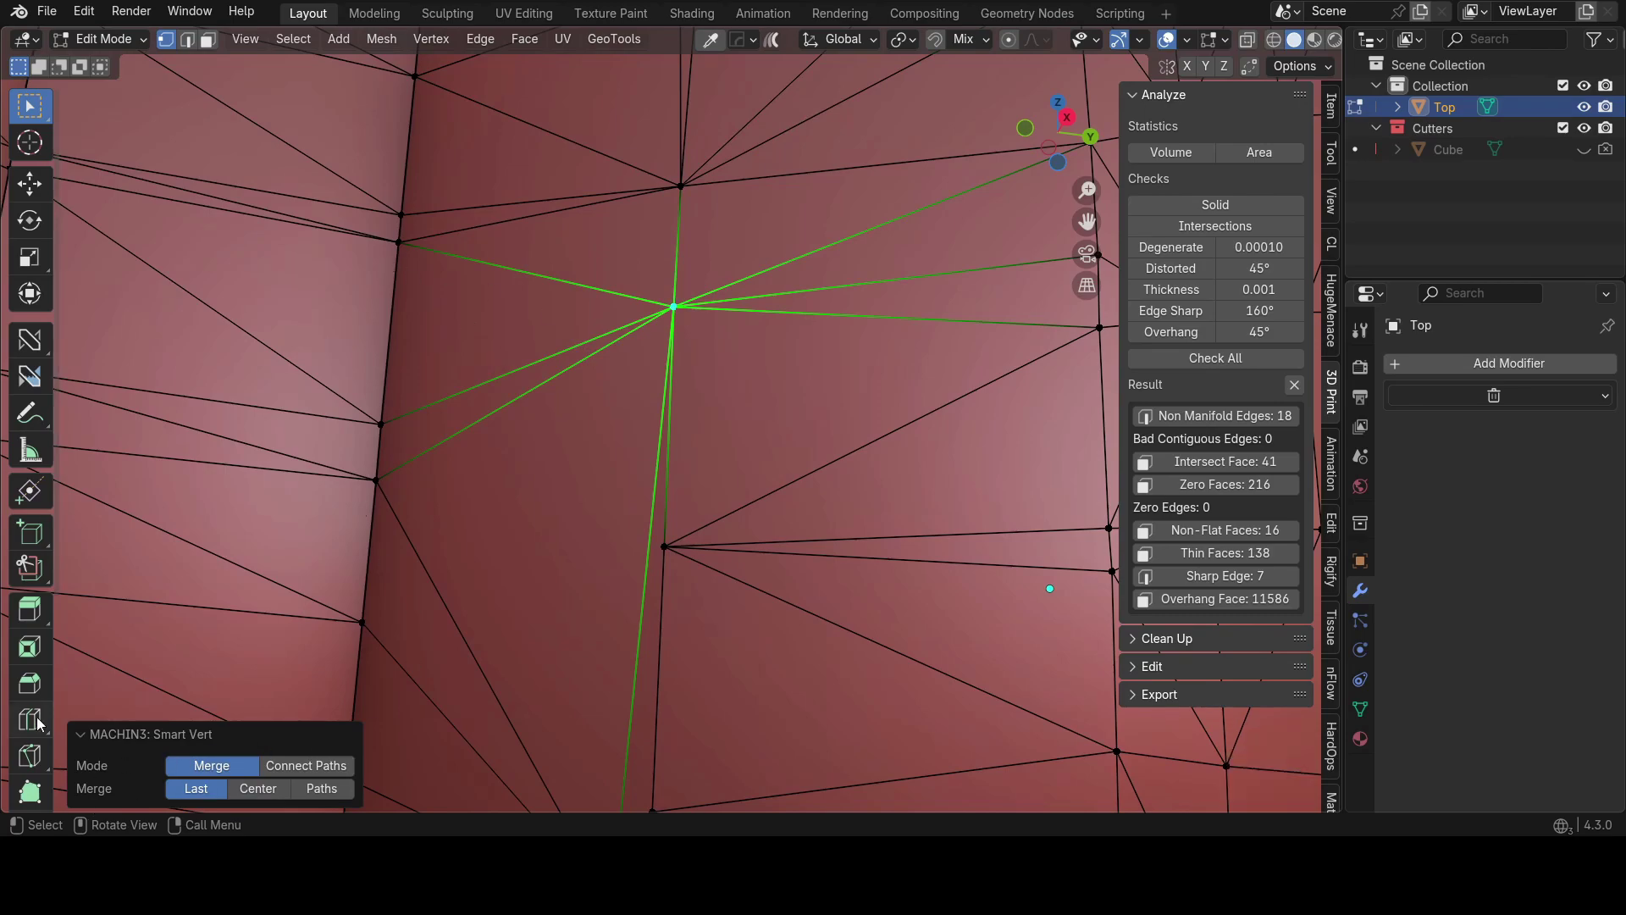
# Step: Find the next open seam and merge its stray vertex with Smart Vert
pyautogui.scroll(-3)
pyautogui.middleClick(667, 564)
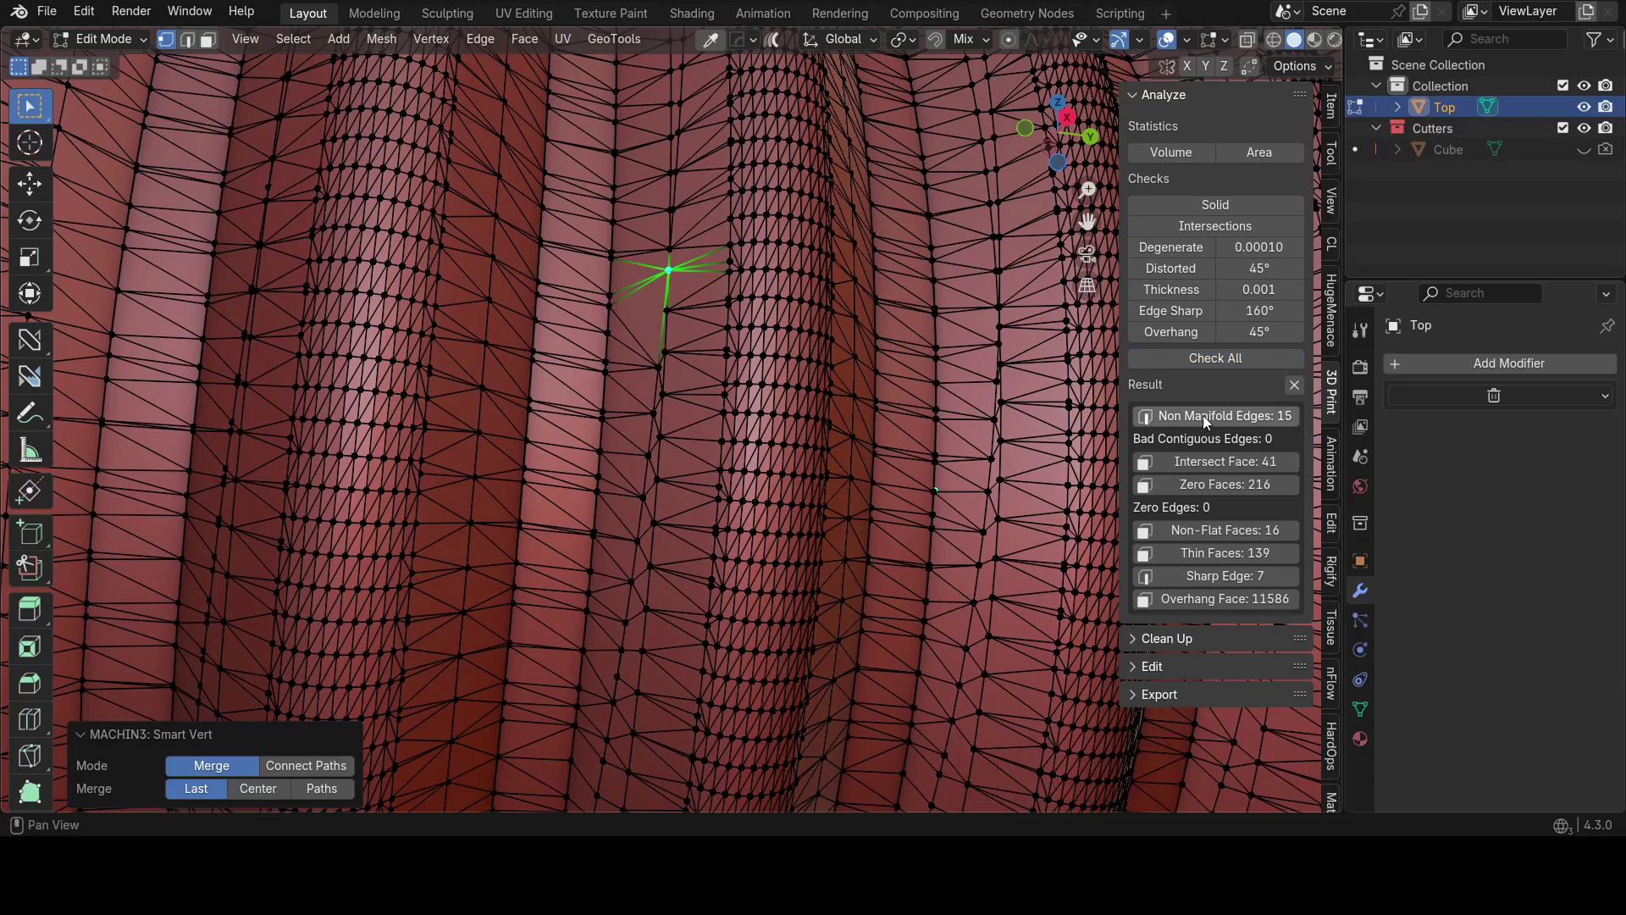
pyautogui.scroll(-3)
pyautogui.middleClick(677, 533)
pyautogui.scroll(3)
pyautogui.middleClick(495, 533)
pyautogui.scroll(3)
pyautogui.press('Tab')
pyautogui.click(626, 560)
pyautogui.press('1')
# Step: Close in on another seam and merge its stray vertices, rechecking the edge count
pyautogui.scroll(-3)
pyautogui.middleClick(833, 447)
pyautogui.scroll(-3)
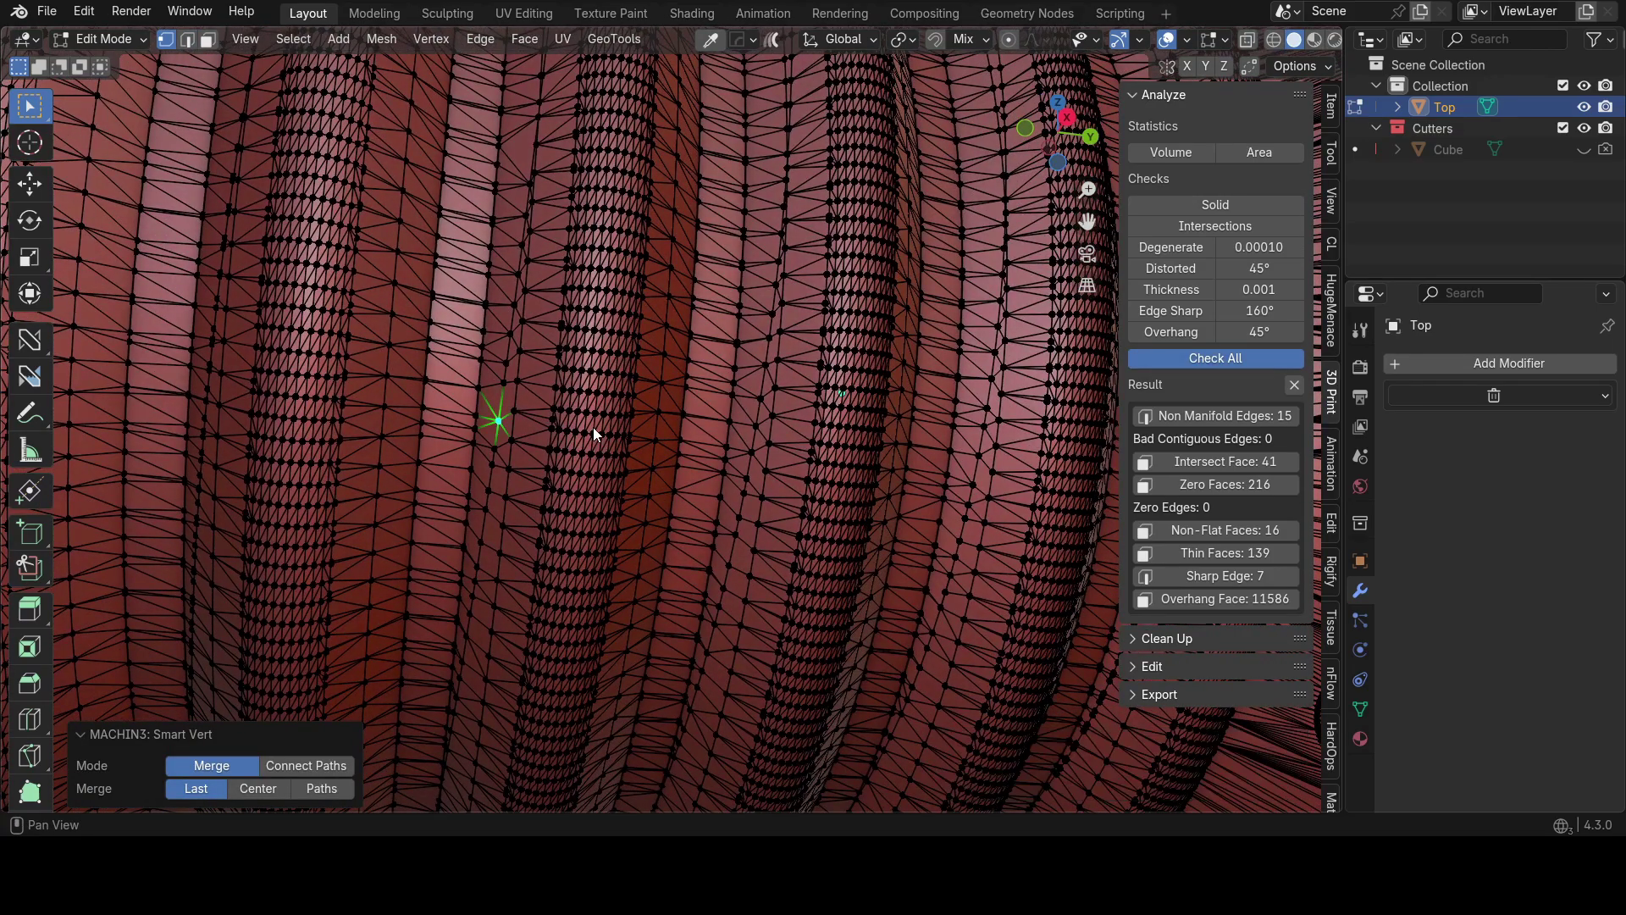
pyautogui.scroll(-3)
pyautogui.middleClick(674, 509)
pyautogui.scroll(3)
pyautogui.scroll(3)
pyautogui.press('Tab')
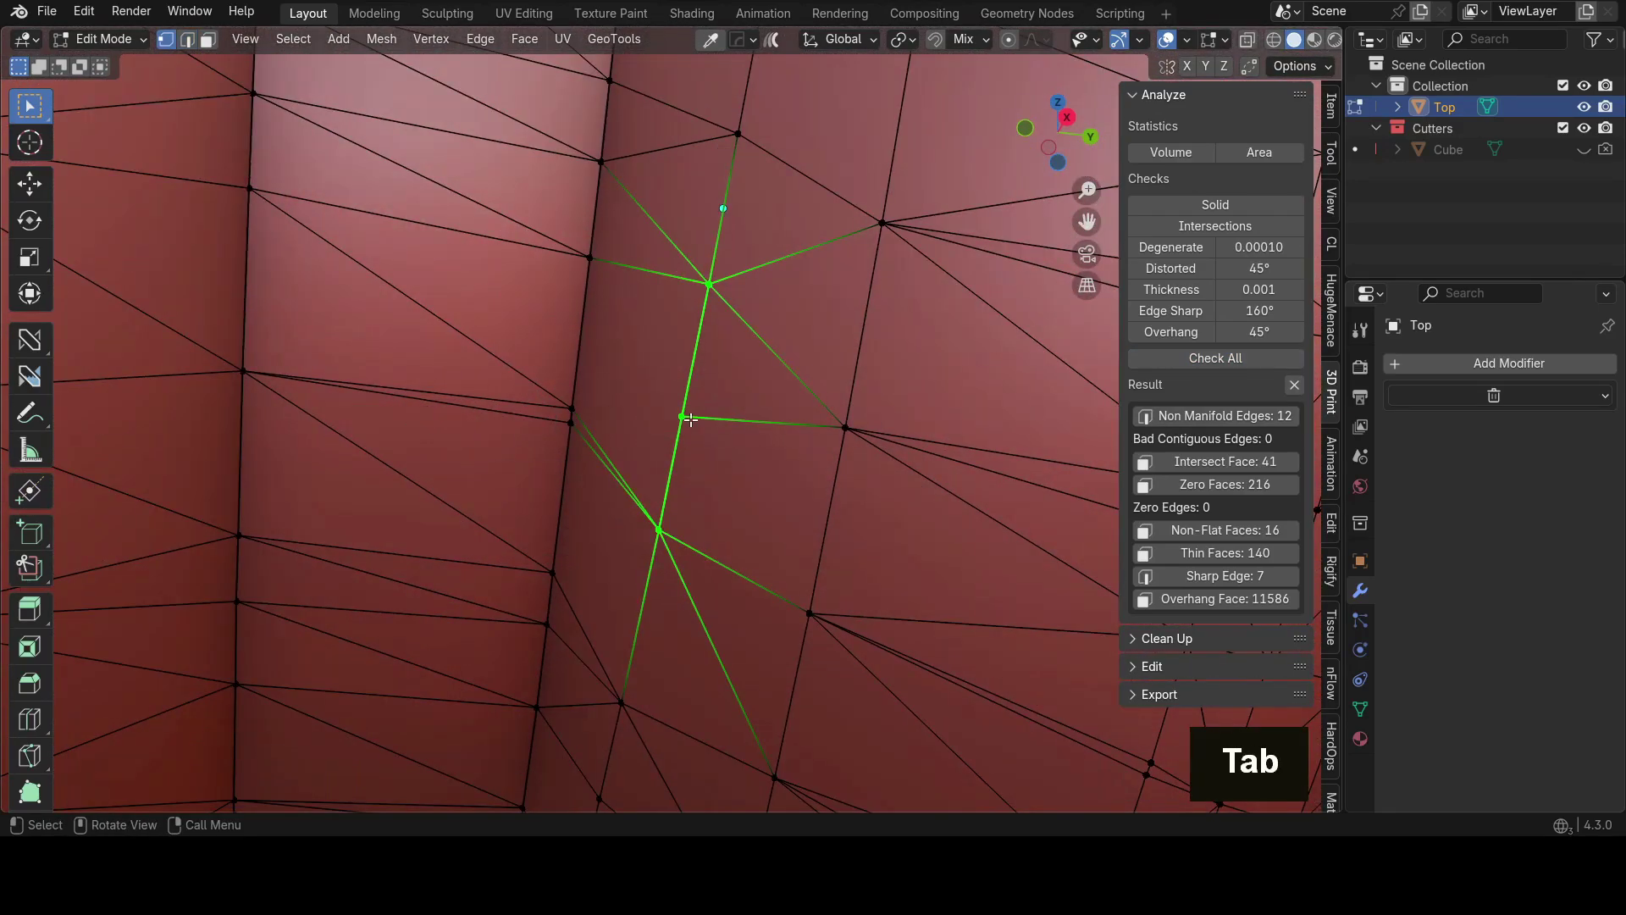
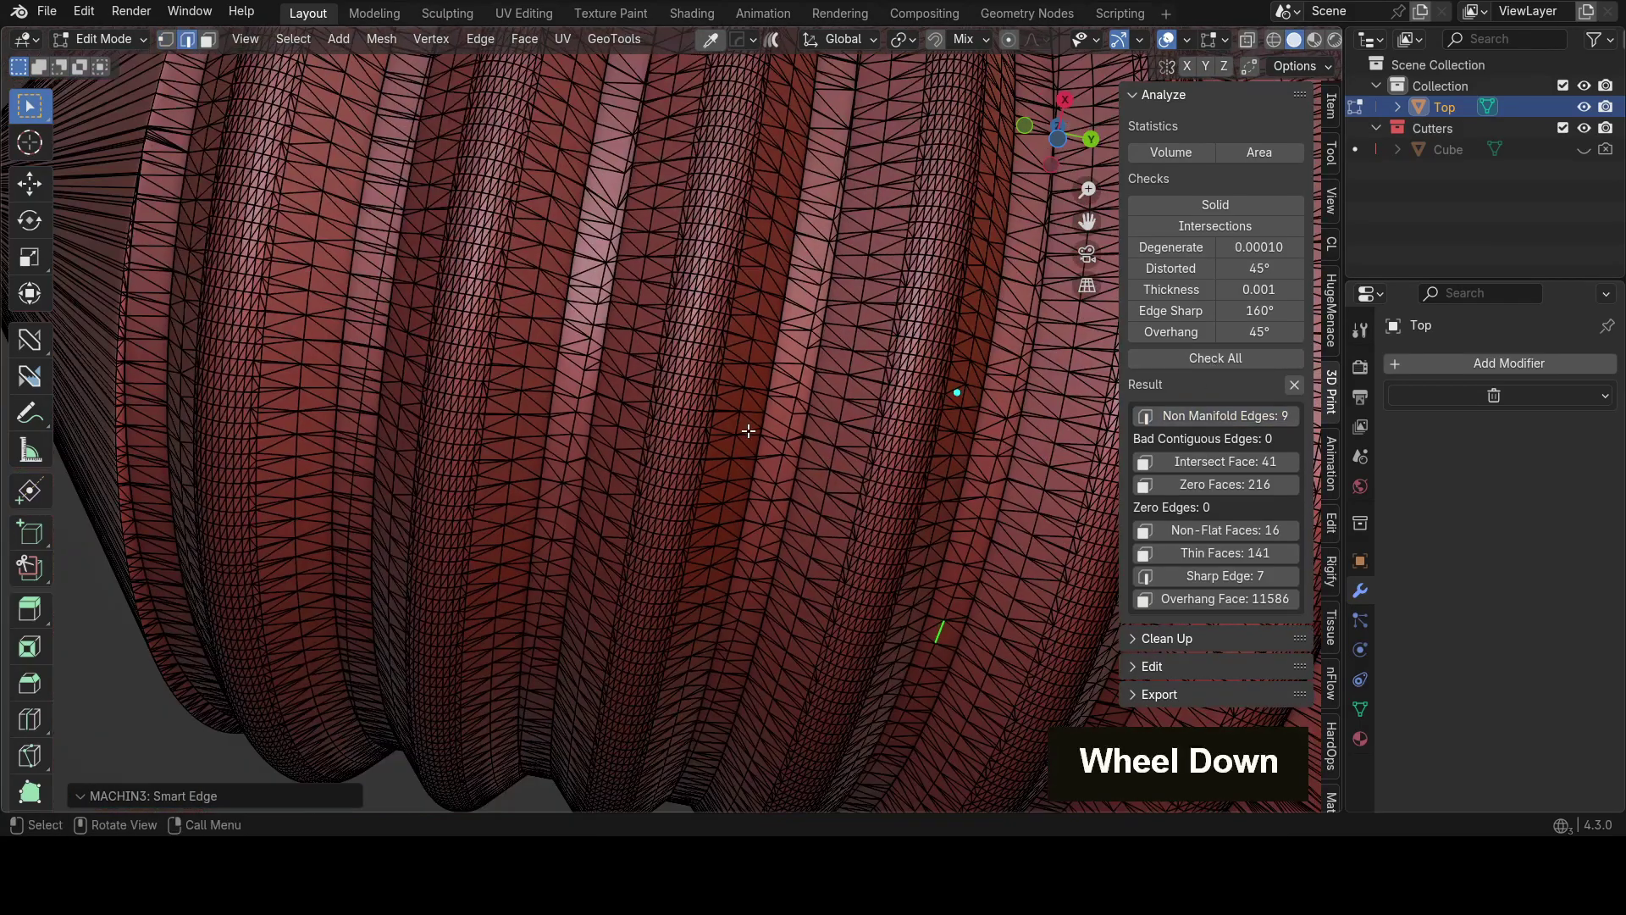
# Step: Locate the remaining problem spot and move in on its stray vertex in Edit Mode
pyautogui.scroll(-3)
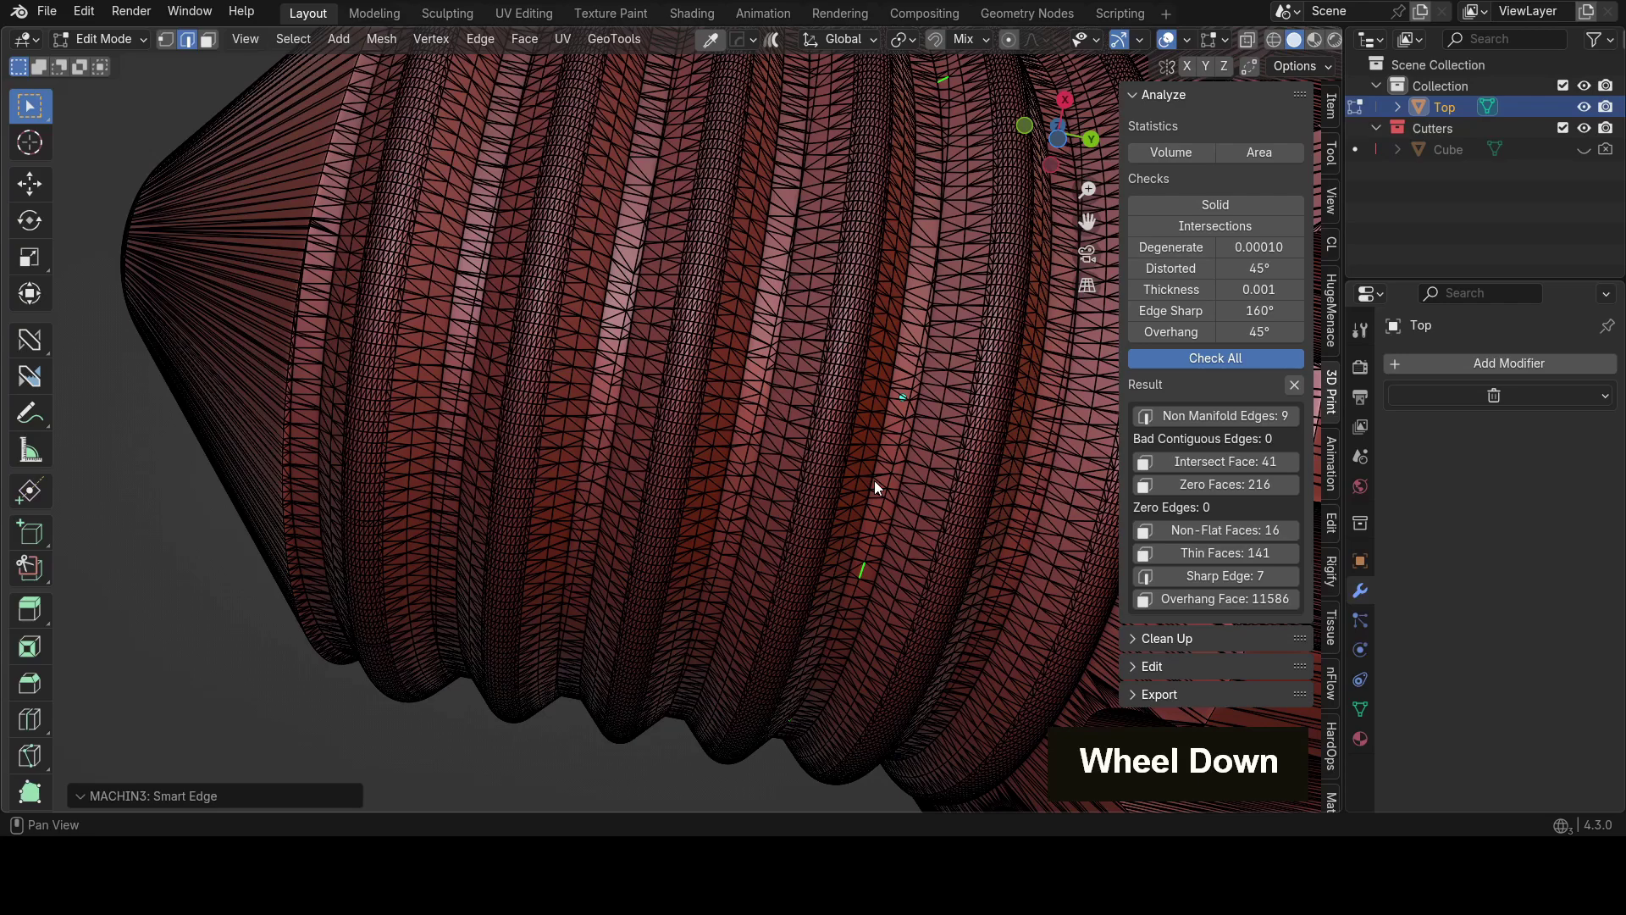
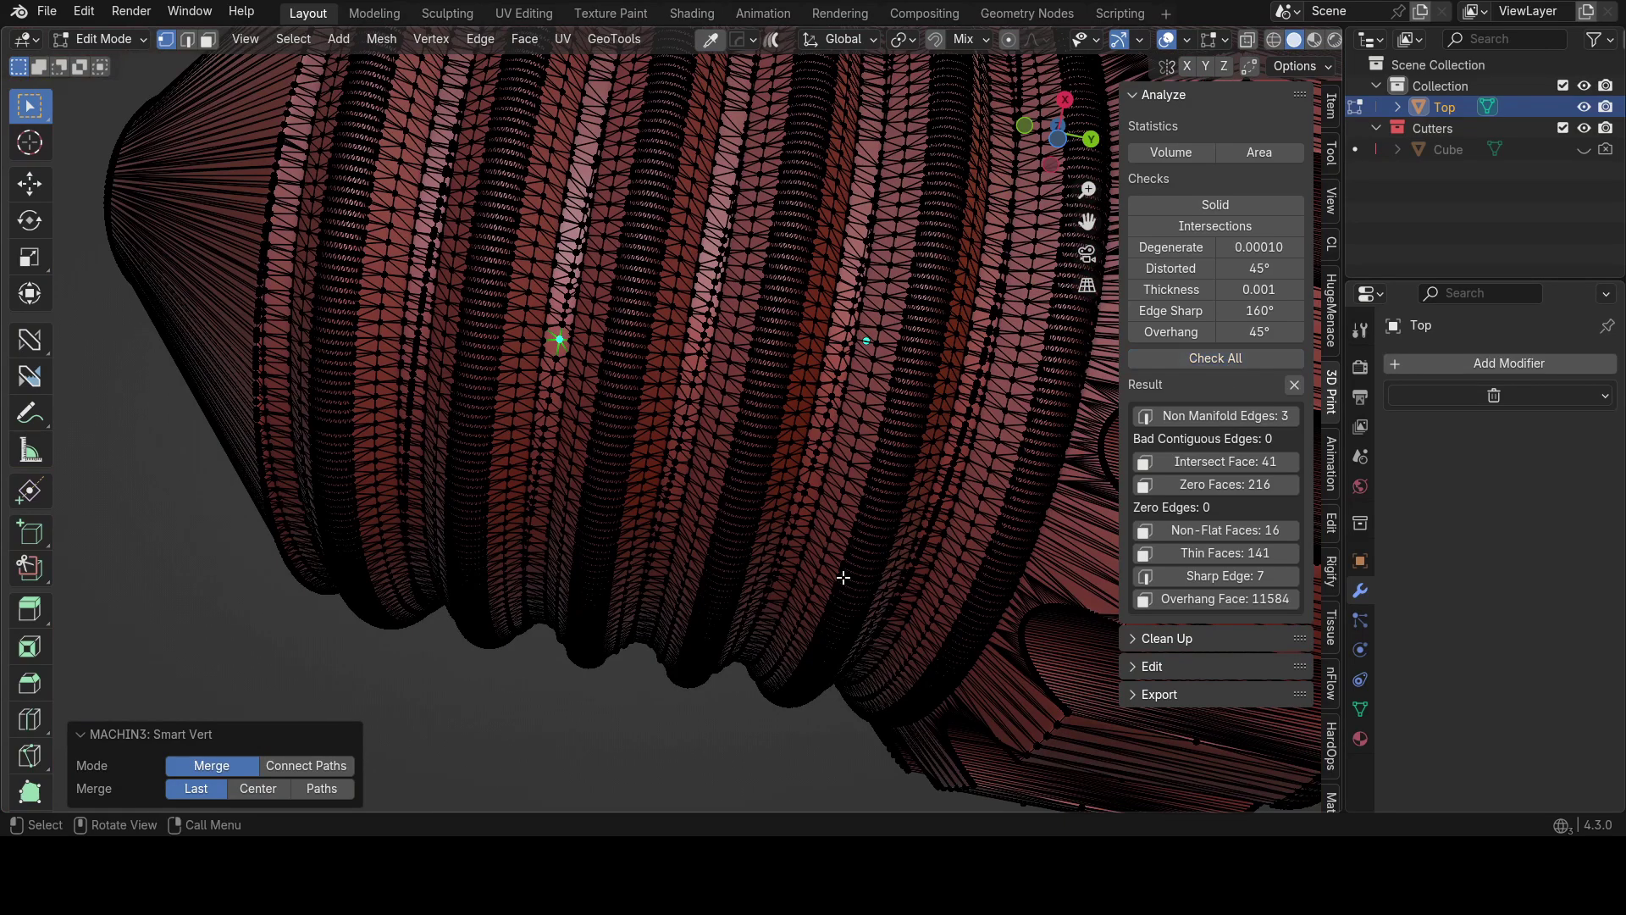
pyautogui.middleClick(902, 495)
pyautogui.scroll(3)
pyautogui.press('Tab')
pyautogui.middleClick(676, 540)
pyautogui.scroll(3)
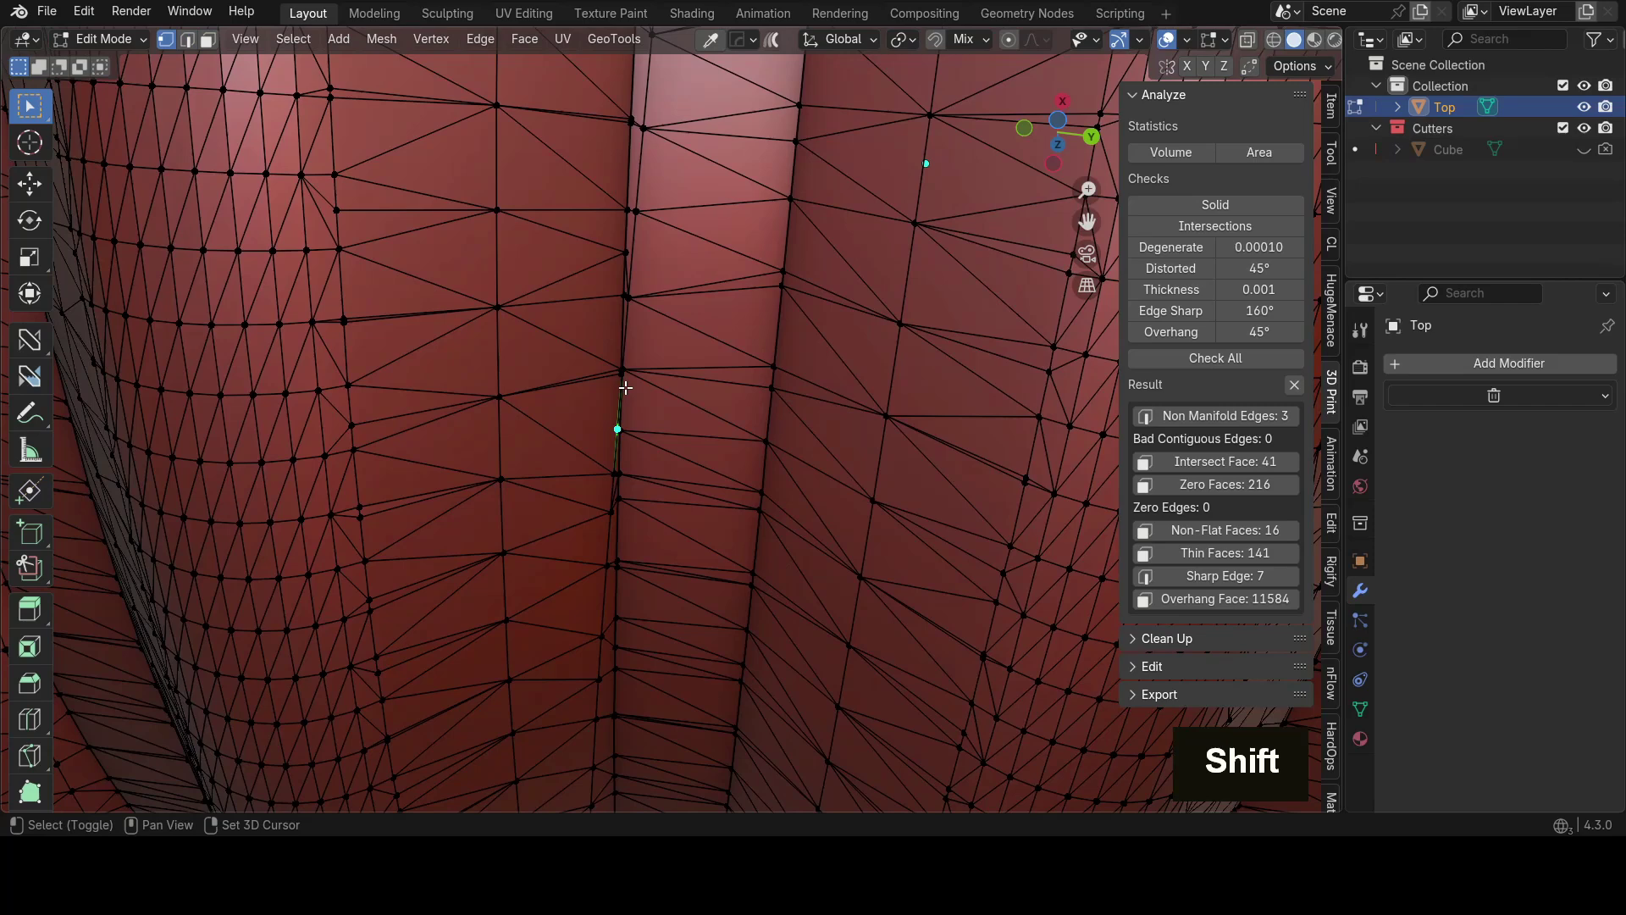
# Step: Merge the last stray vertex pair with Smart Vert, leaving zero non-manifold edges
pyautogui.click(627, 368)
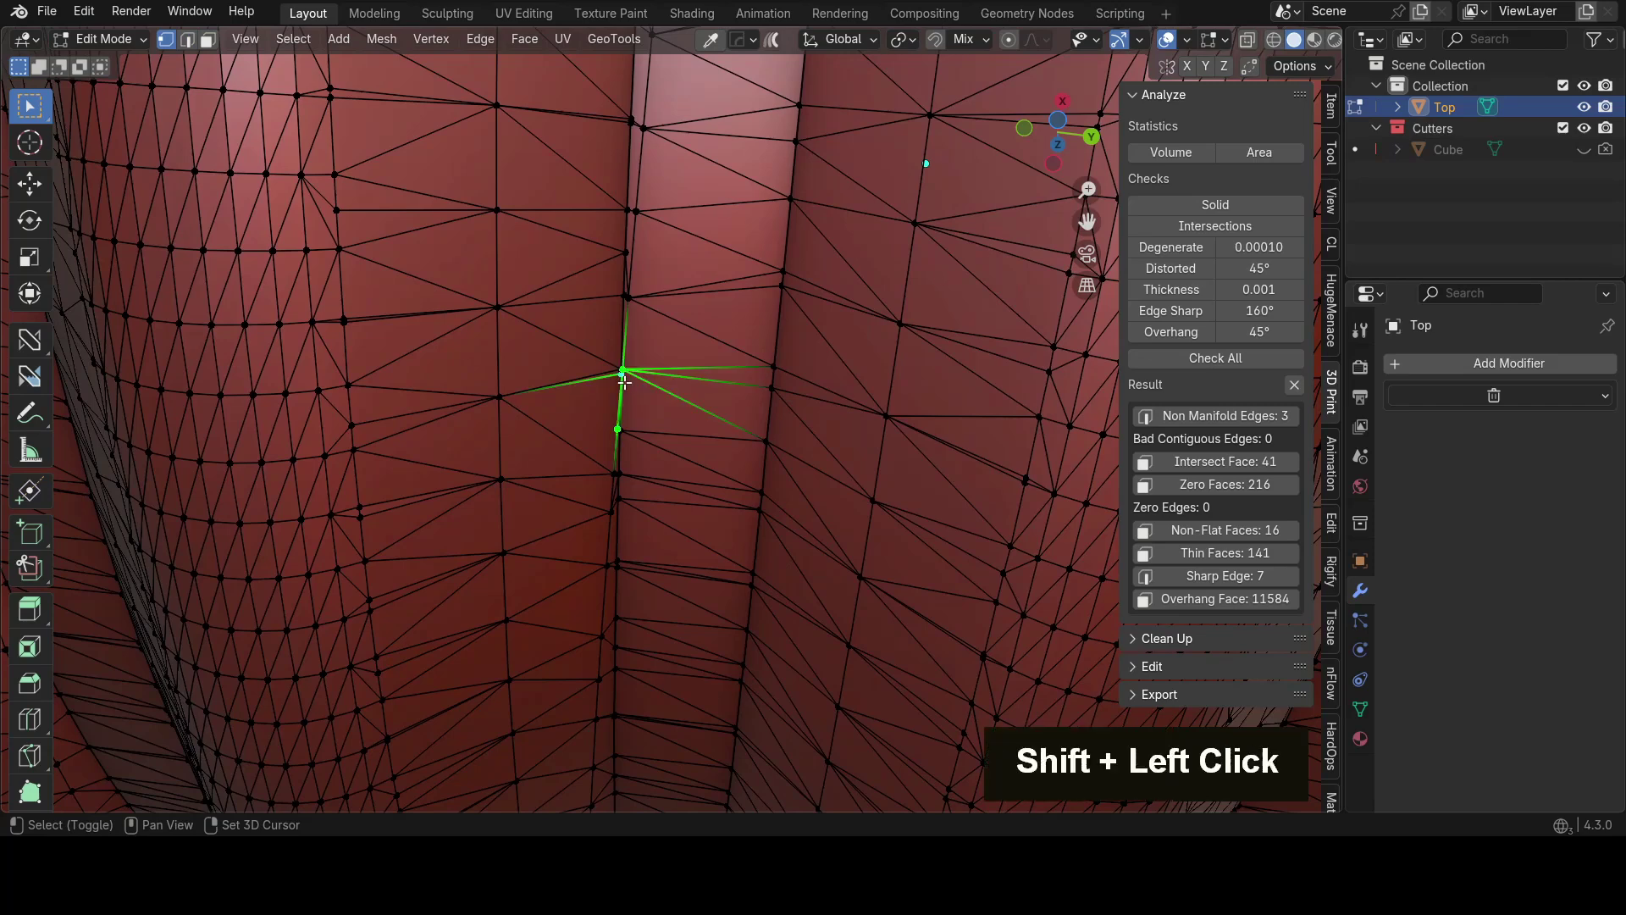
pyautogui.press('1')
pyautogui.click(625, 372)
pyautogui.press('1')
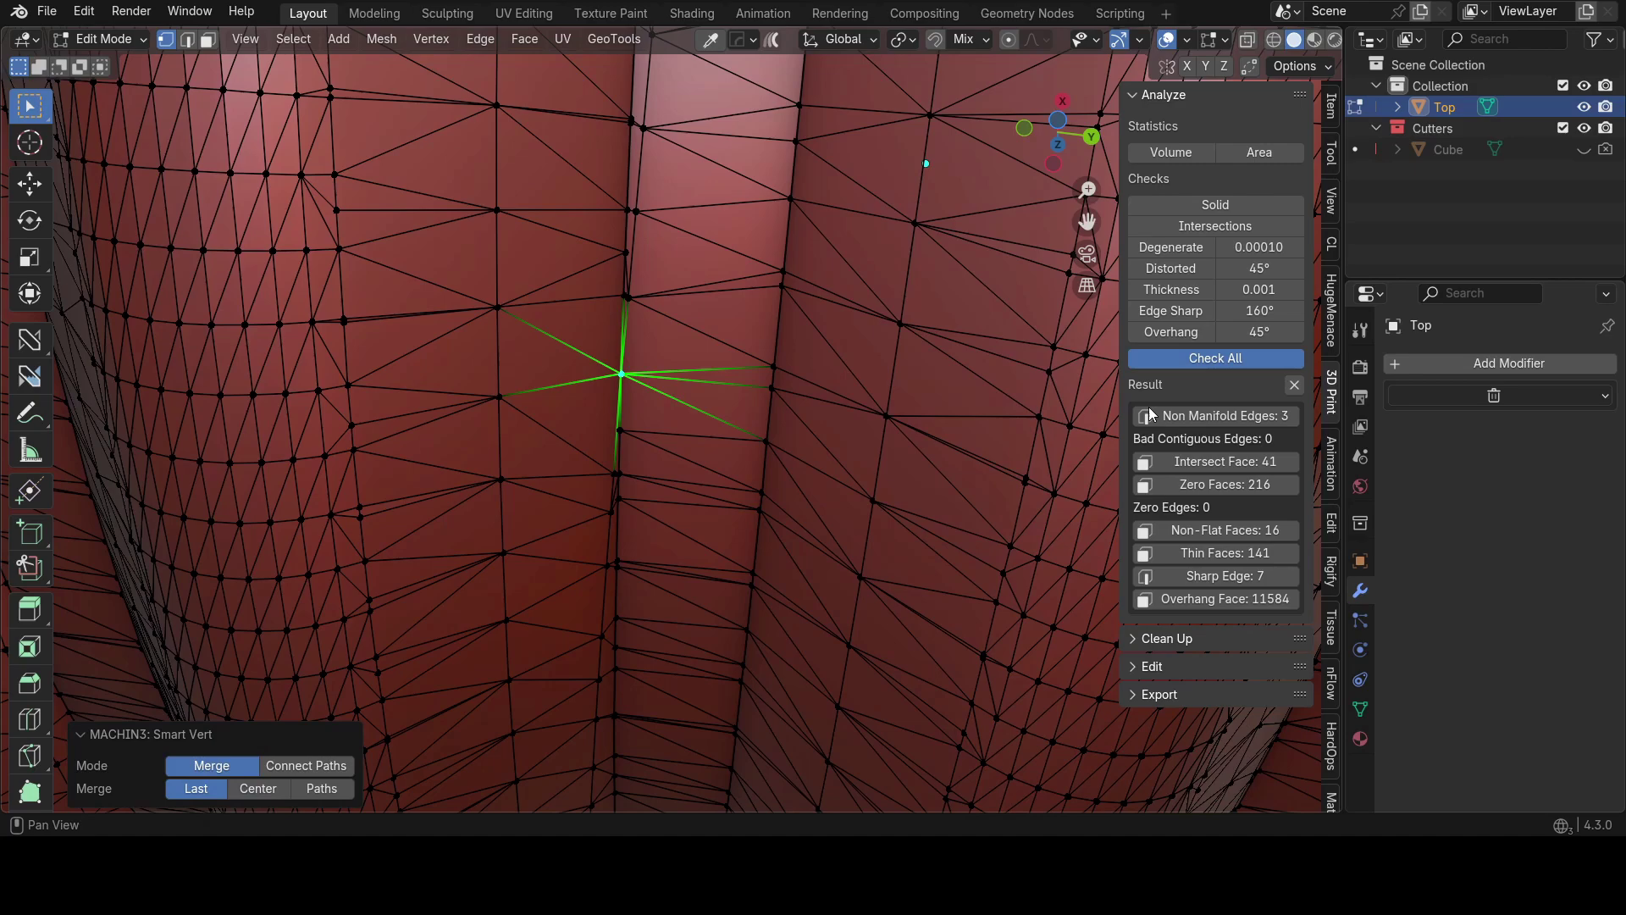
pyautogui.scroll(-3)
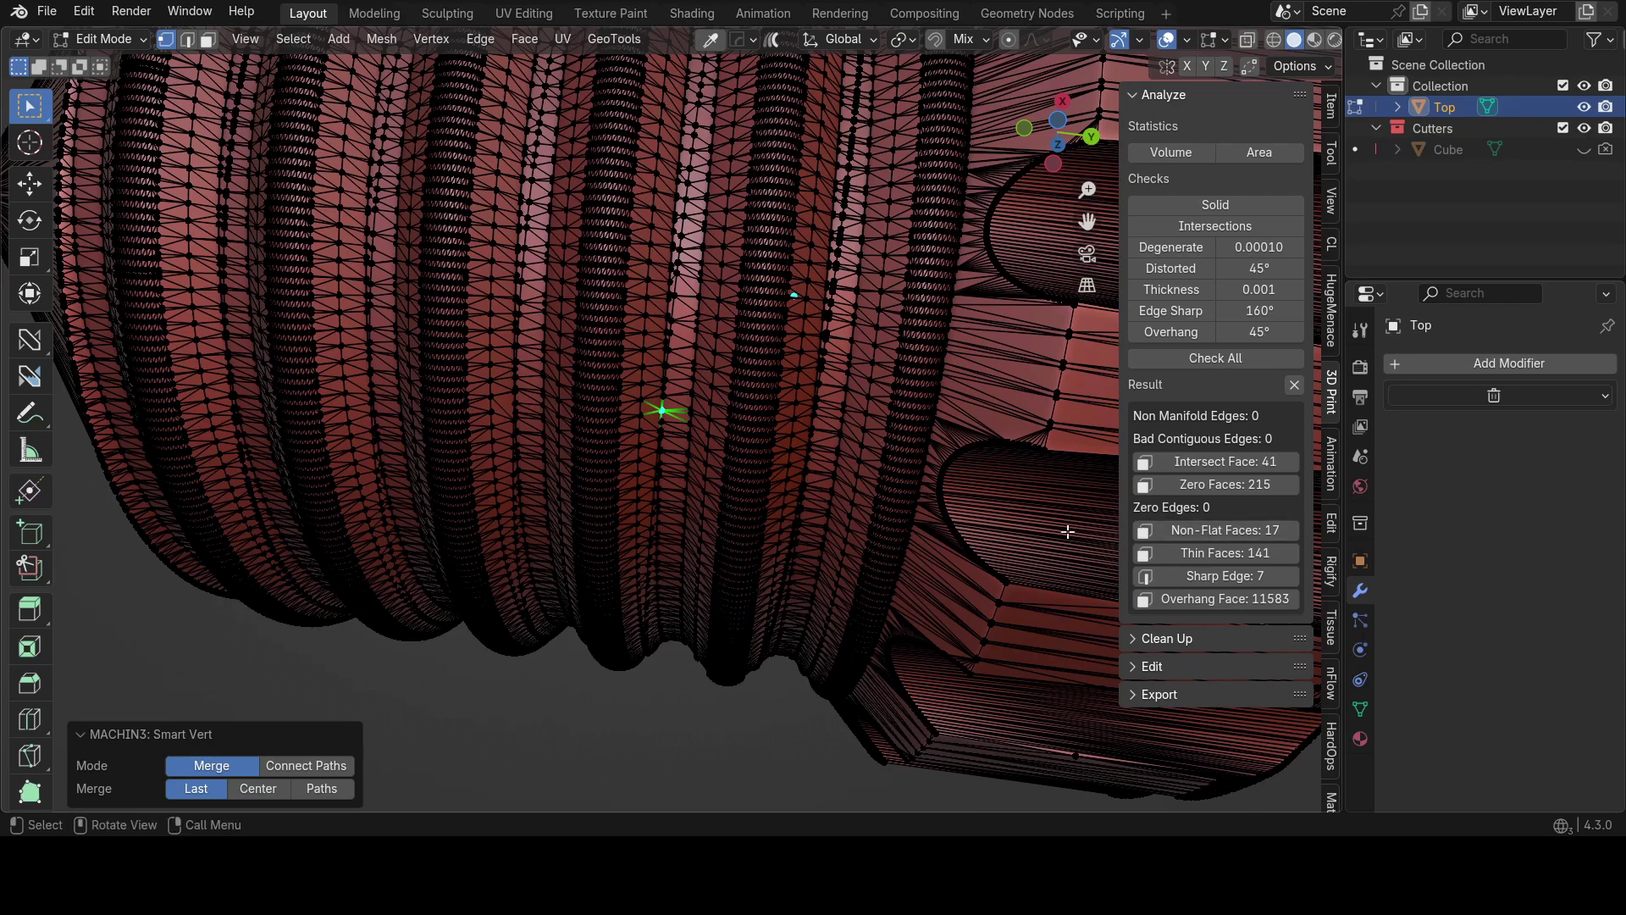
pyautogui.scroll(-3)
# Step: Return to Object Mode and turn the view so the knurled head sits on top
pyautogui.press('Tab')
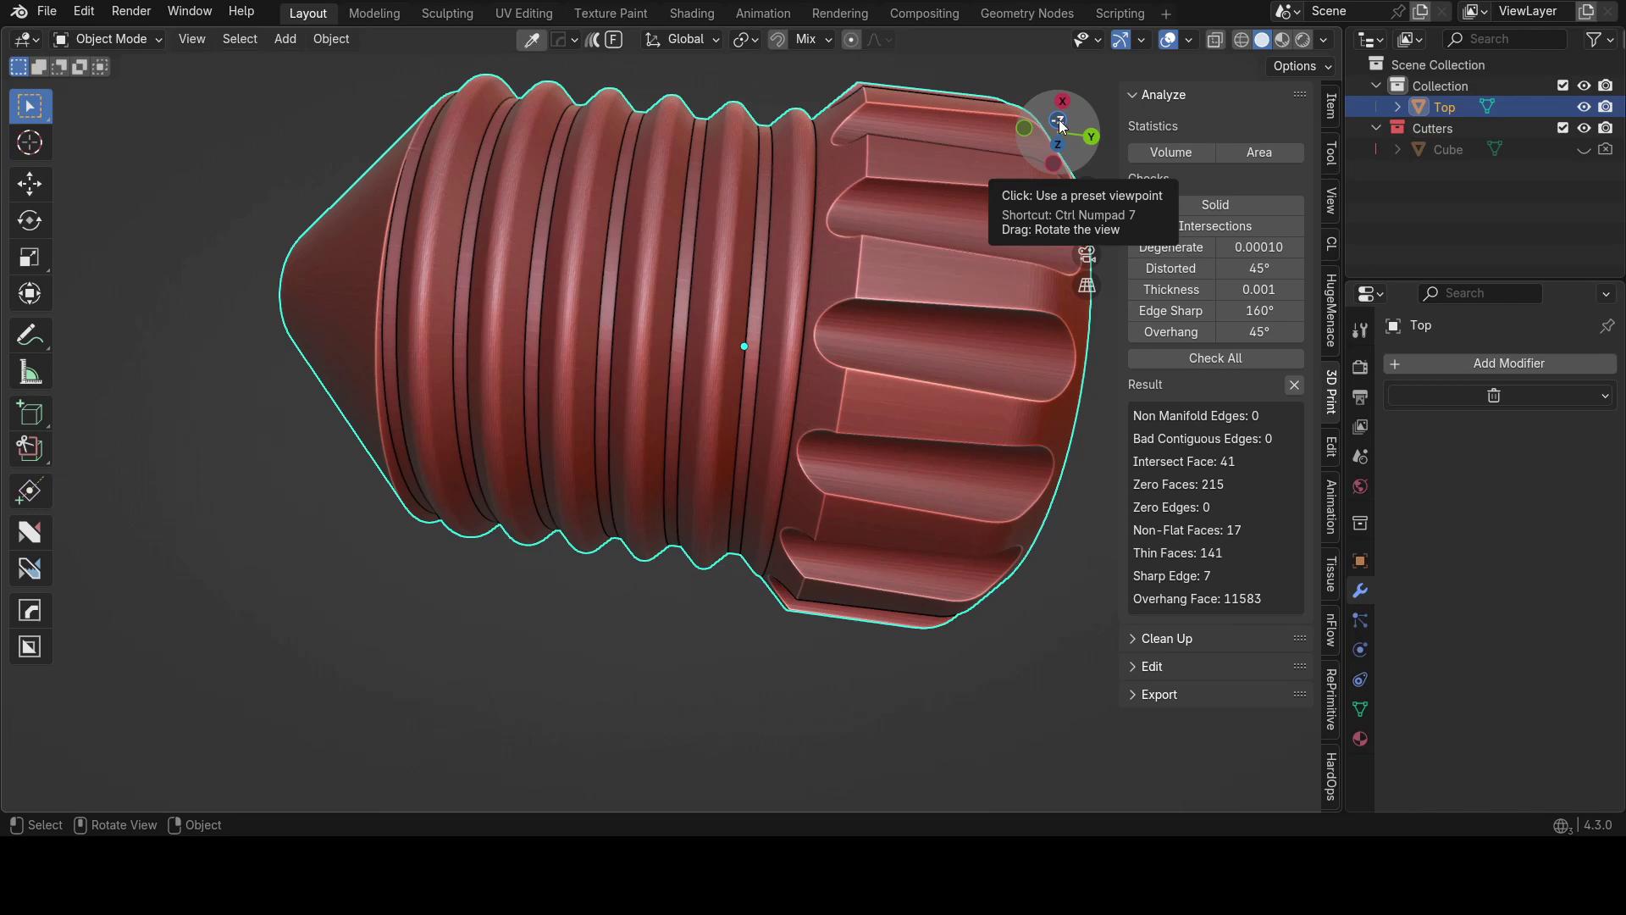
pyautogui.scroll(-3)
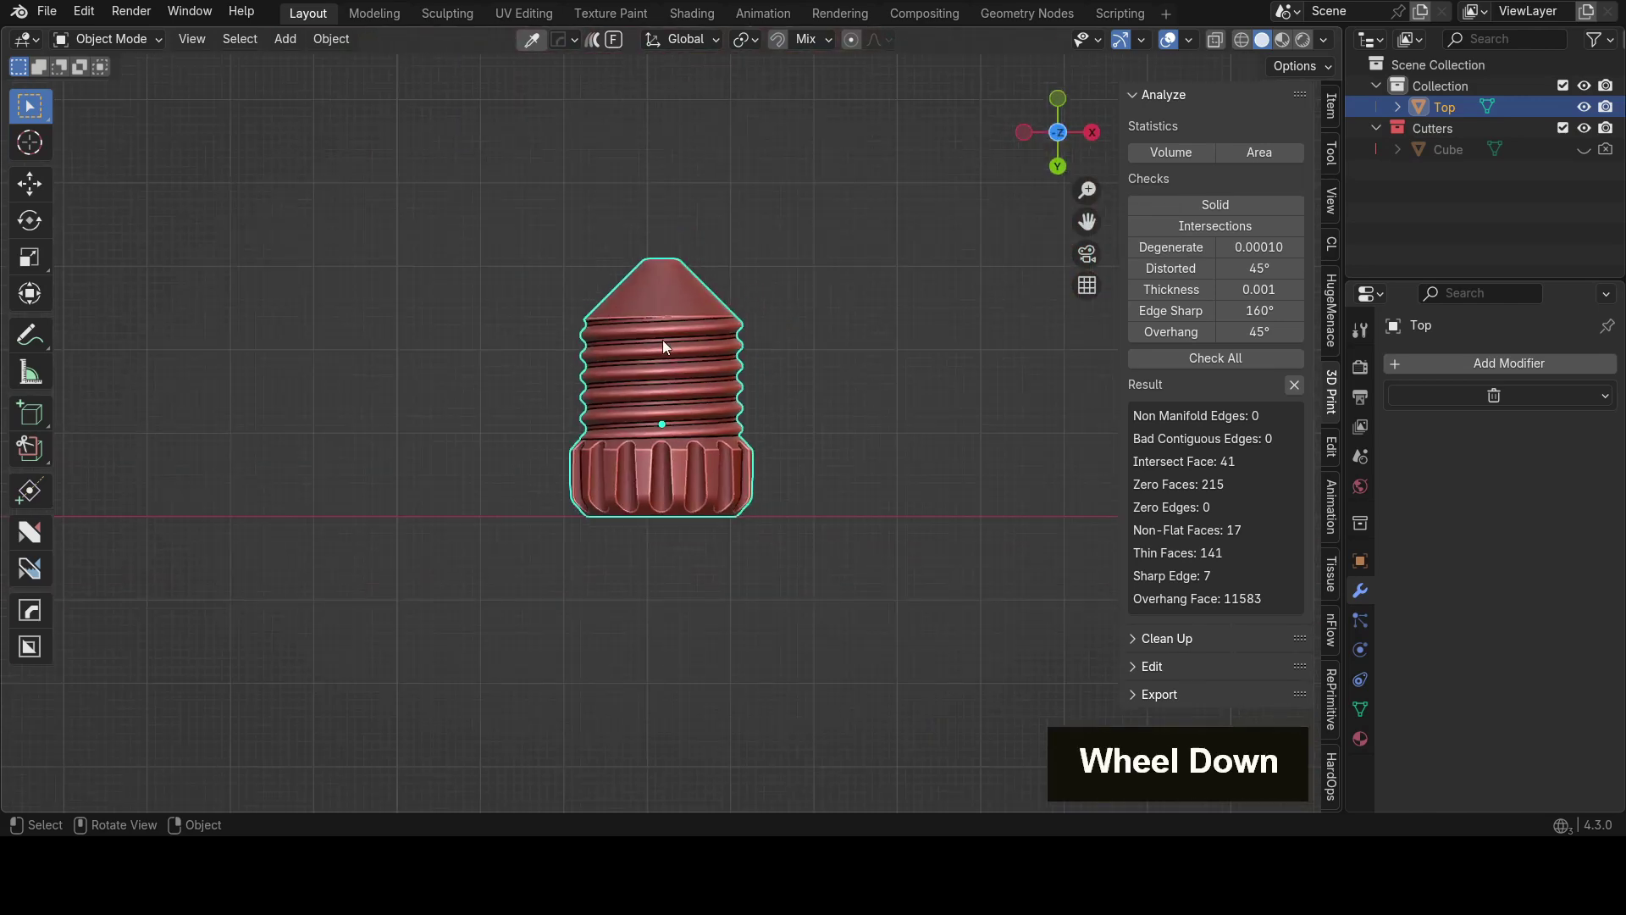
pyautogui.middleClick(632, 366)
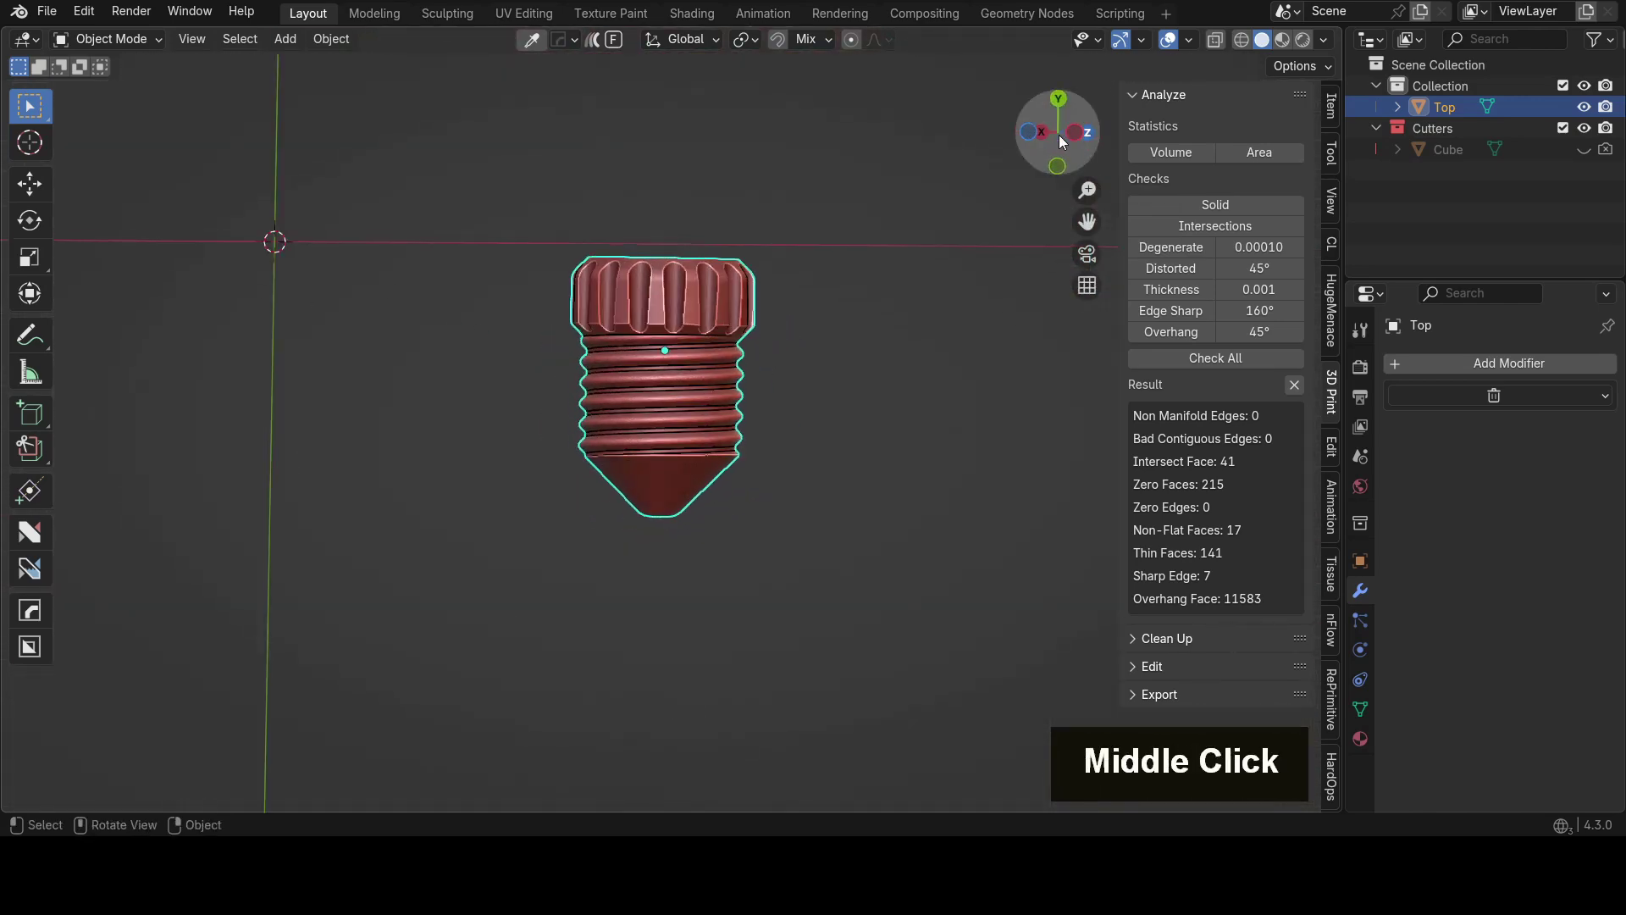
pyautogui.scroll(3)
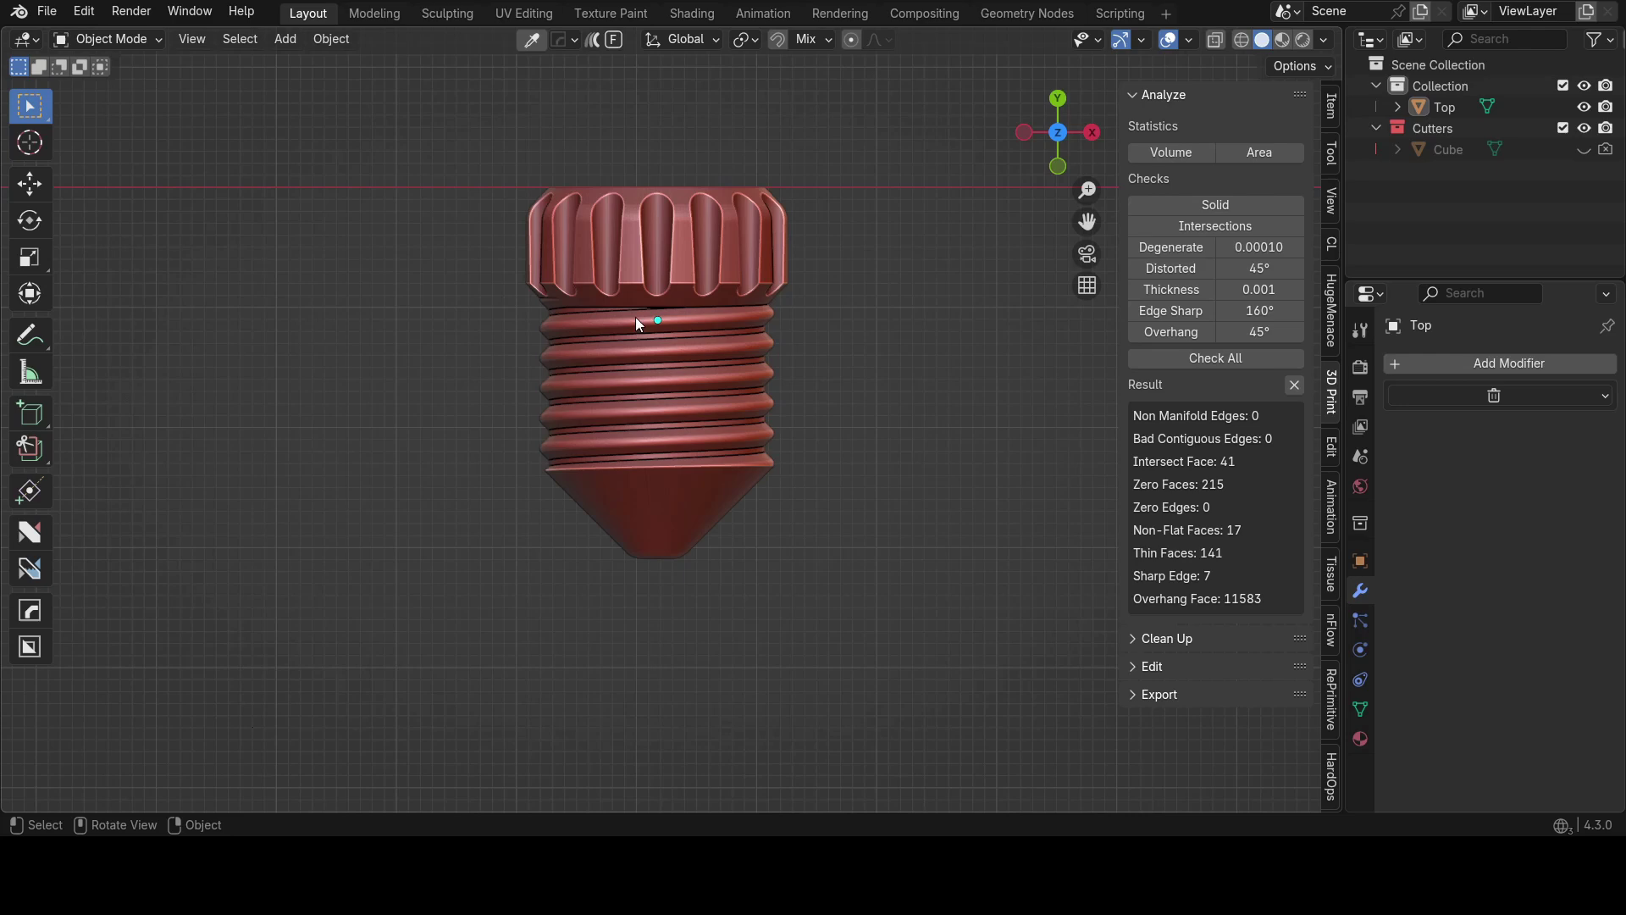
pyautogui.scroll(-3)
pyautogui.middleClick(799, 411)
# Step: Pan and zoom so the whole cleaned bolt fills the viewport
pyautogui.scroll(3)
pyautogui.scroll(3)
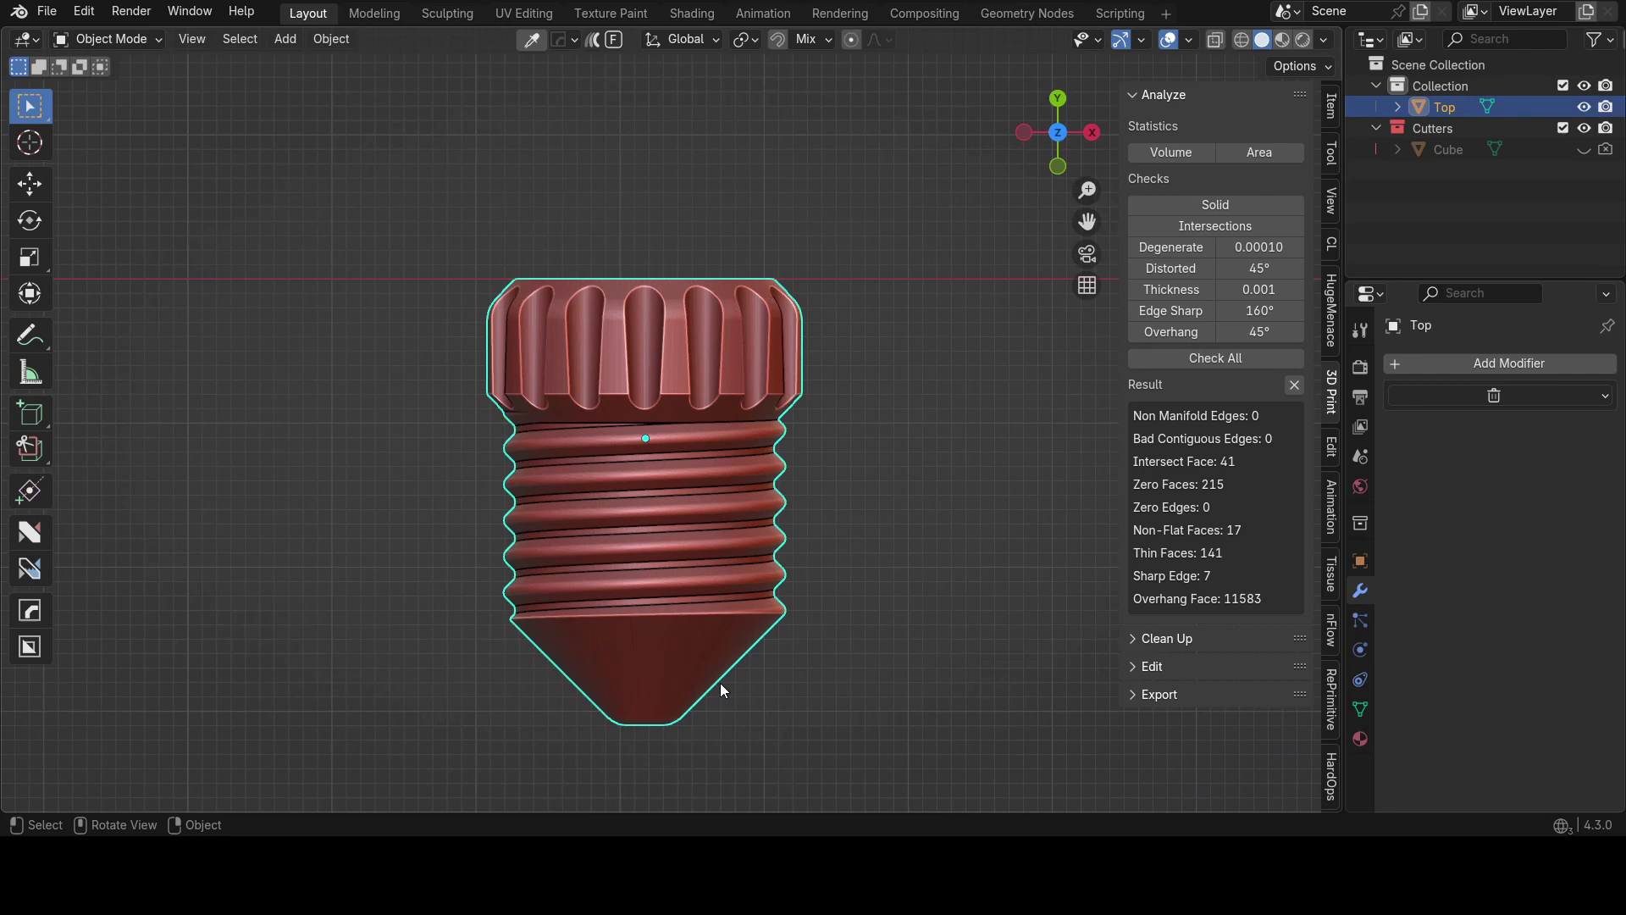
pyautogui.middleClick(897, 625)
pyautogui.scroll(3)
pyautogui.middleClick(862, 517)
pyautogui.scroll(3)
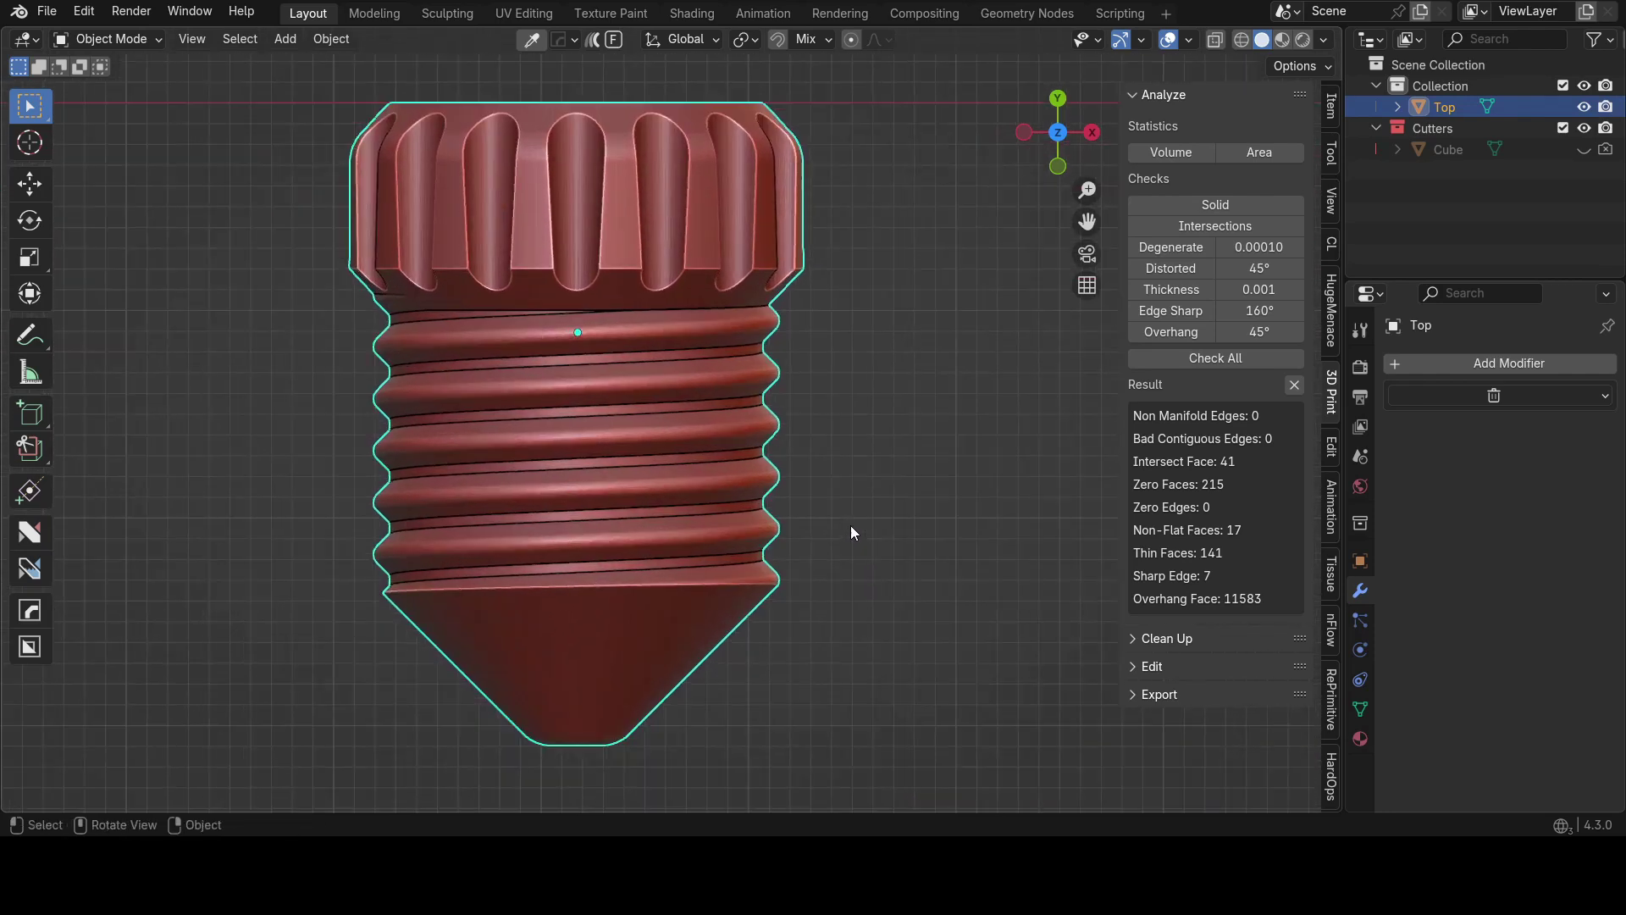